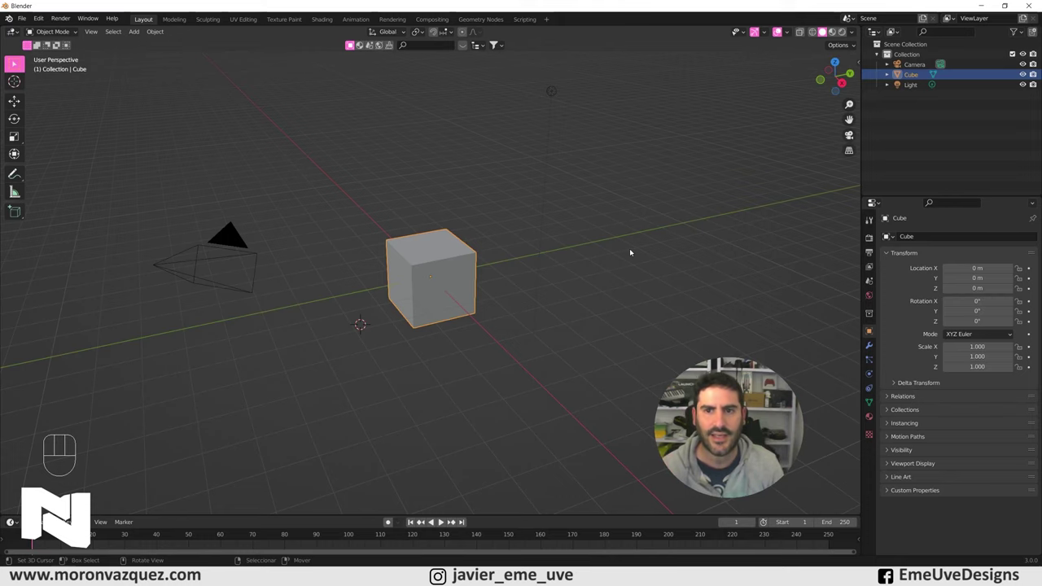
- Delete the light object from the default scene
drag(465, 350, 460, 343)
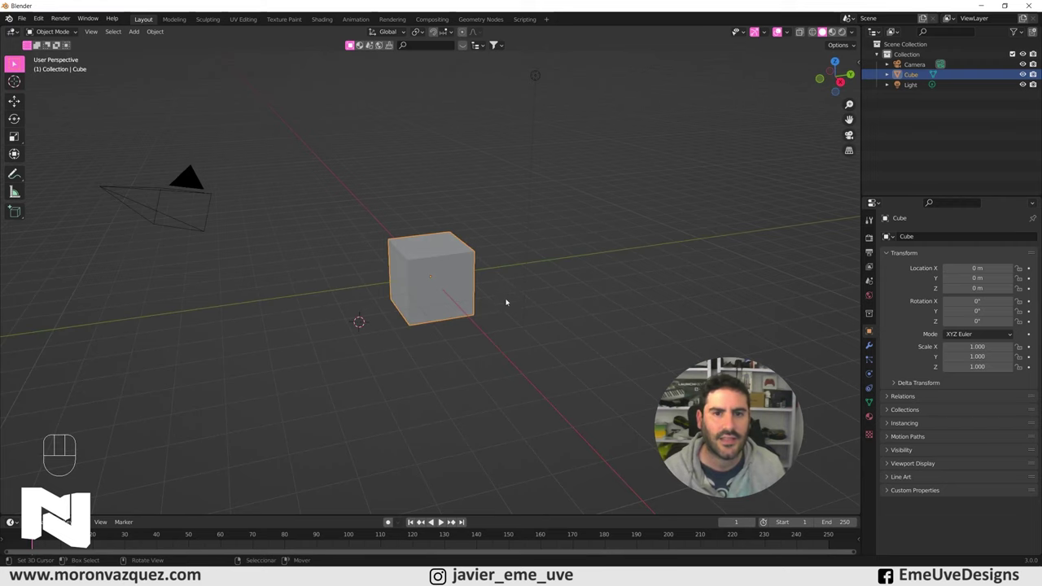
drag(533, 313, 538, 316)
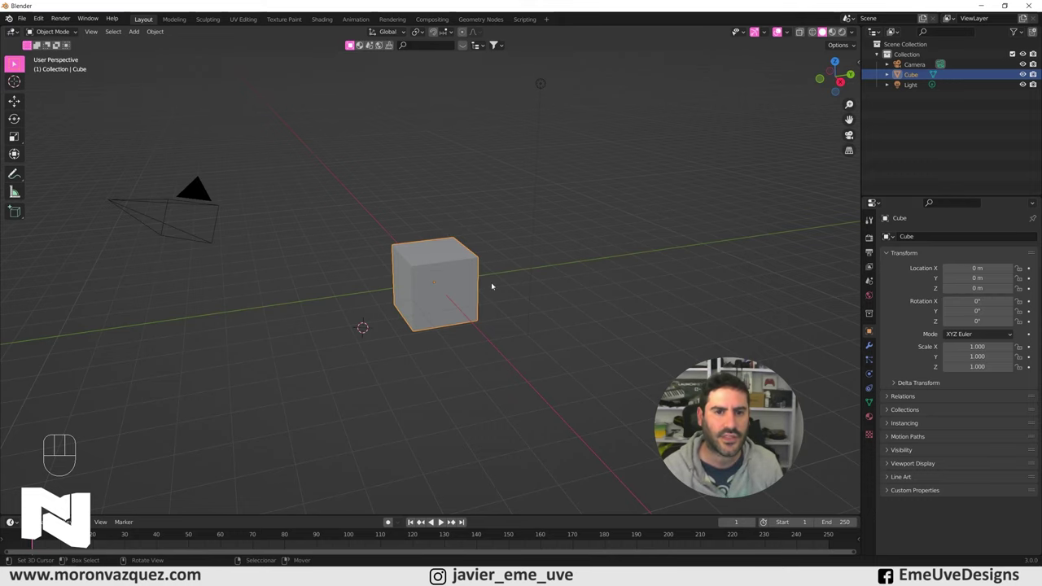
drag(545, 283, 525, 289)
drag(530, 290, 525, 292)
drag(523, 292, 493, 307)
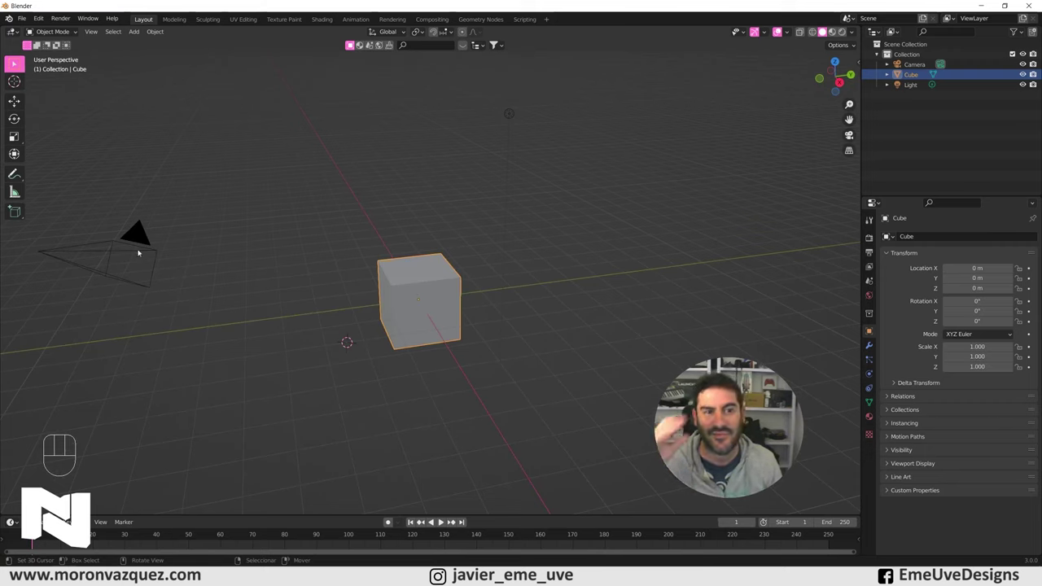
right_click(513, 115)
key(Delete)
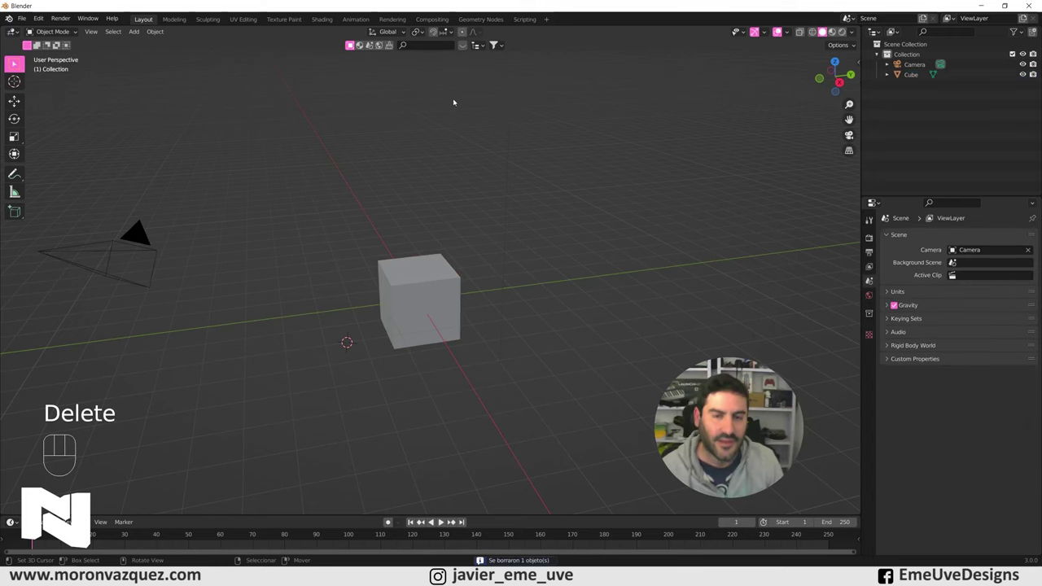
- Select the cube, rename it Castillo, and discard an accidentally added collection
right_click(429, 281)
drag(438, 287, 450, 283)
drag(446, 296, 468, 281)
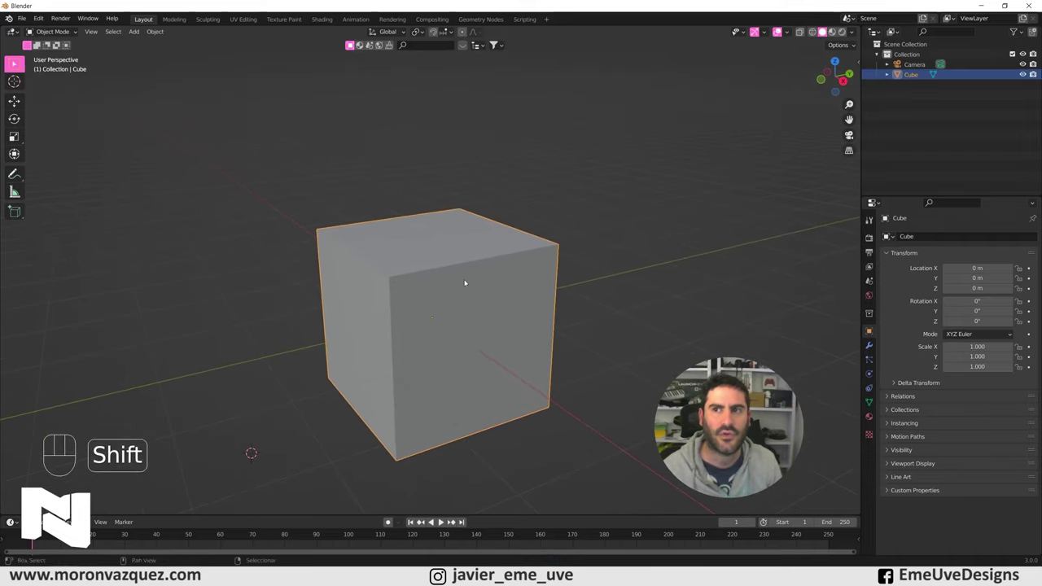
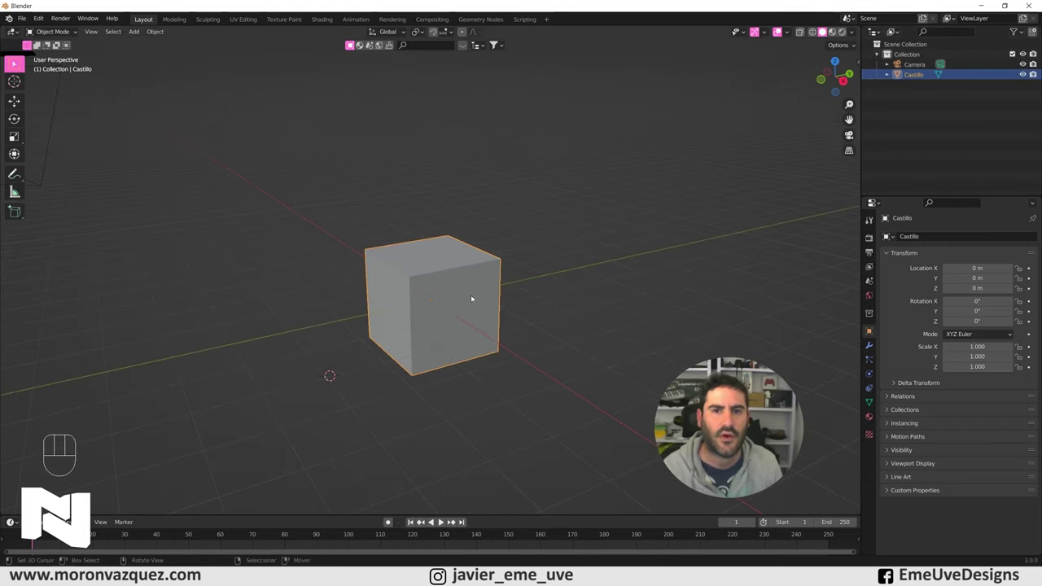
right_click(952, 123)
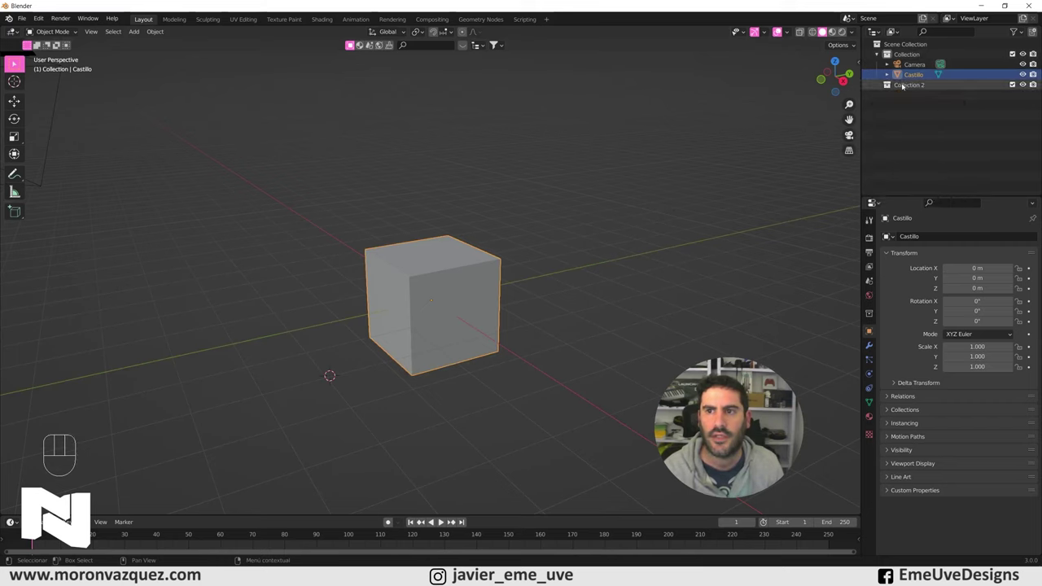
key(Delete)
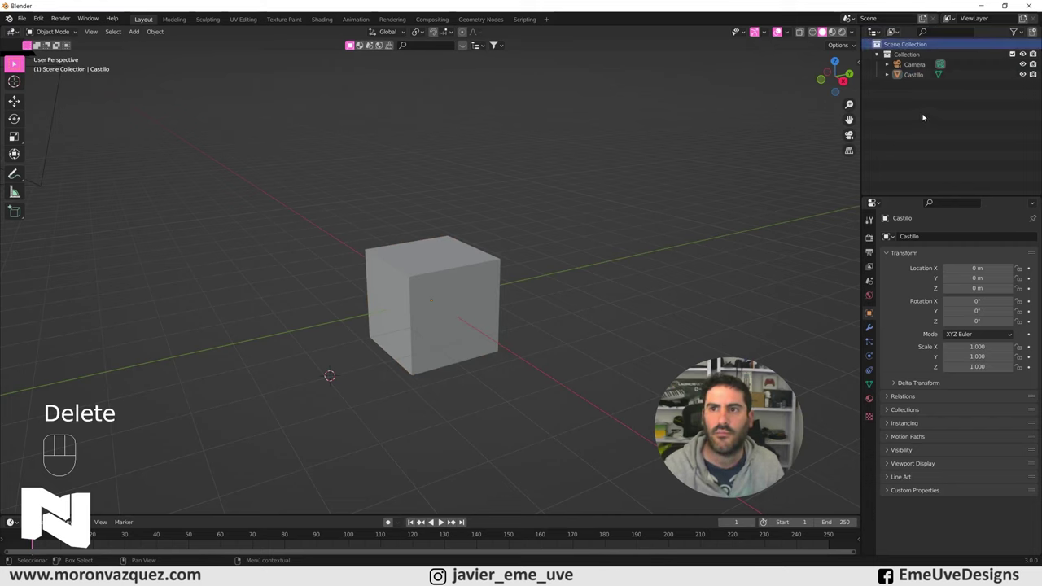
- Create a new Castillo collection and move the Castillo cube into it
right_click(925, 113)
click(916, 83)
drag(916, 84, 916, 78)
key(l)
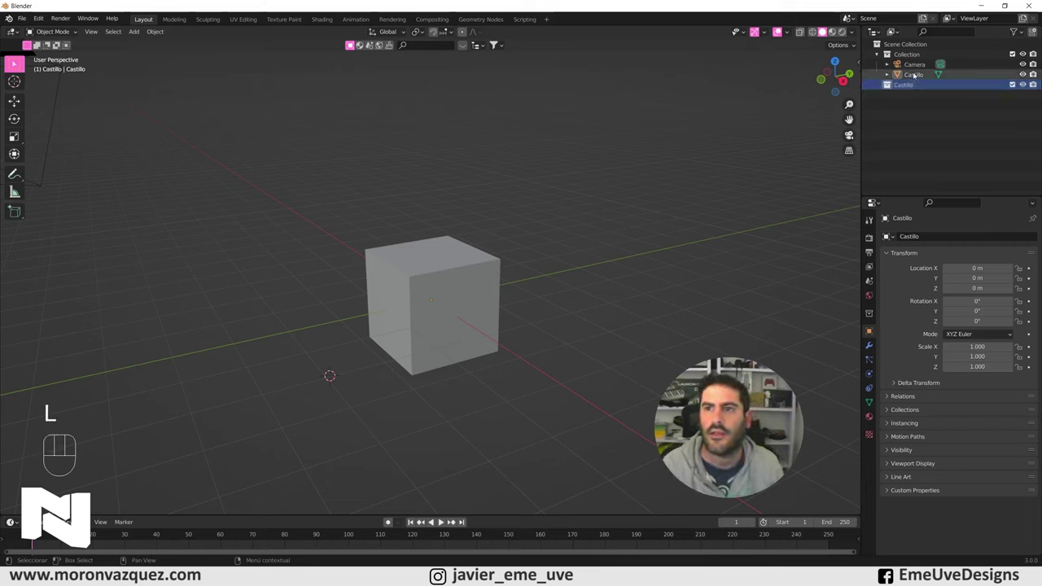
click(917, 81)
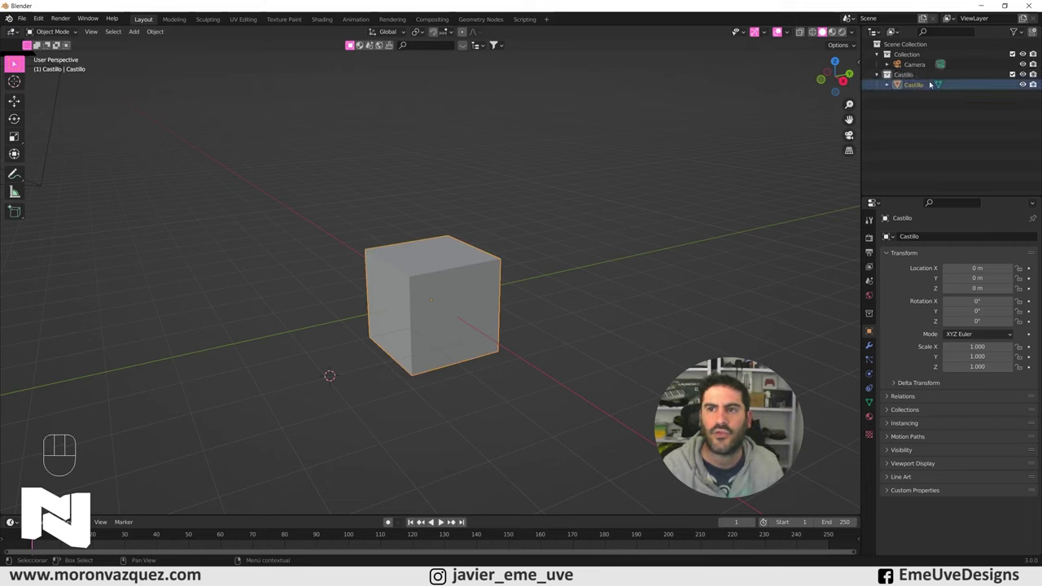
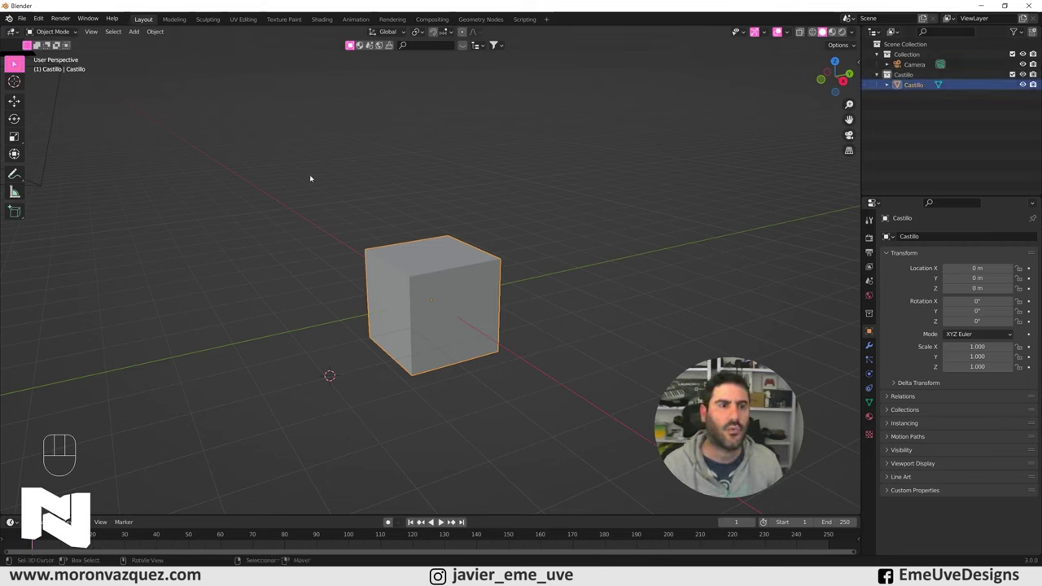
- Extrude and widen the cube's top into an overhanging ledge, then inset it for a recessed top
drag(57, 34, 60, 55)
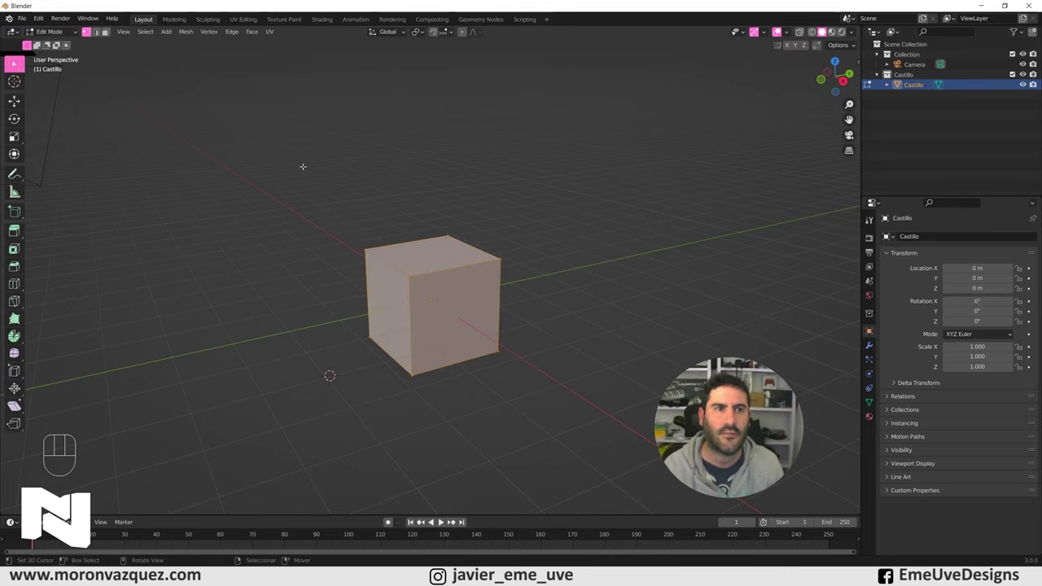
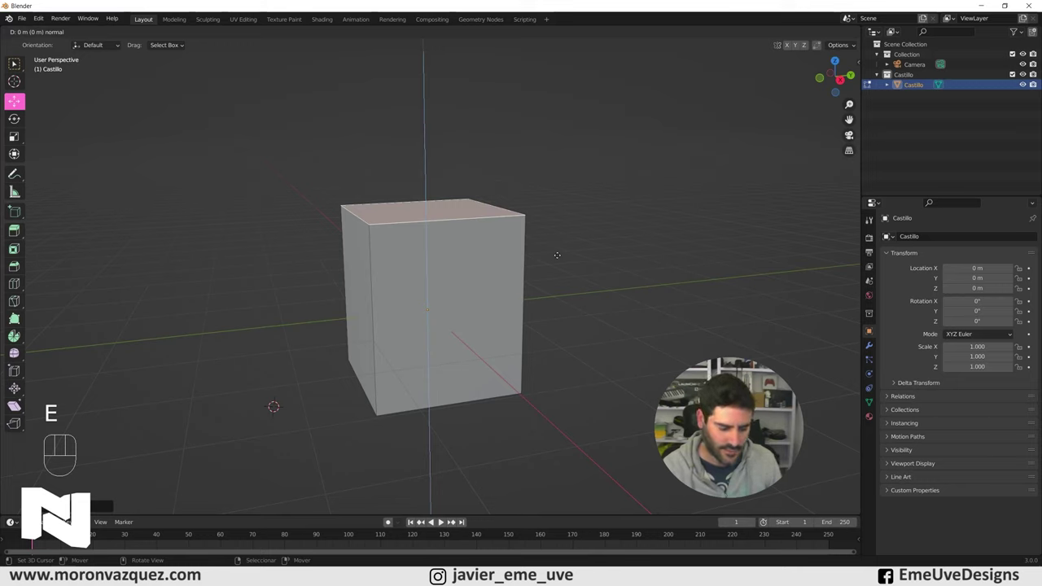
key(s)
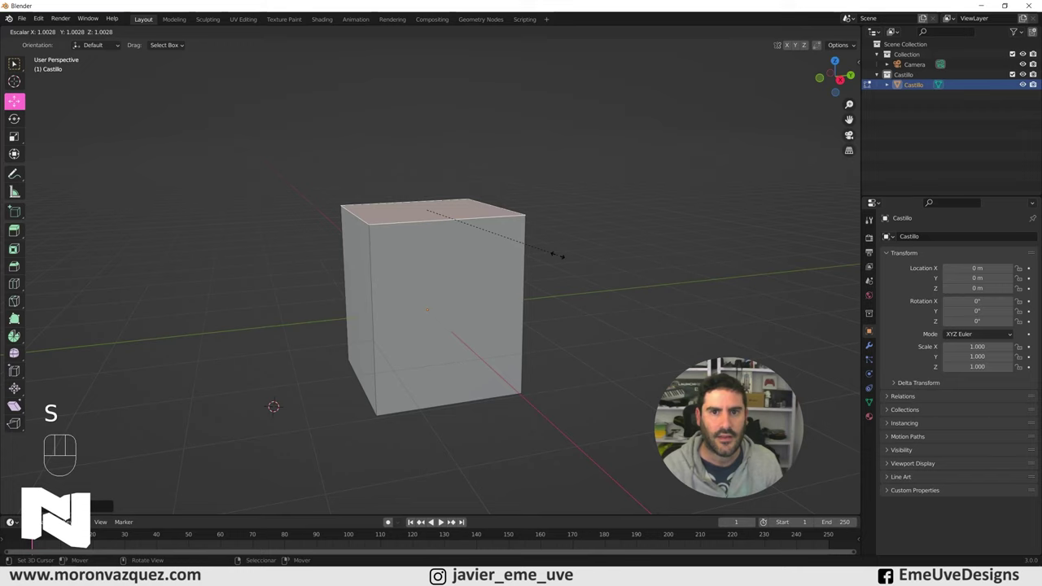
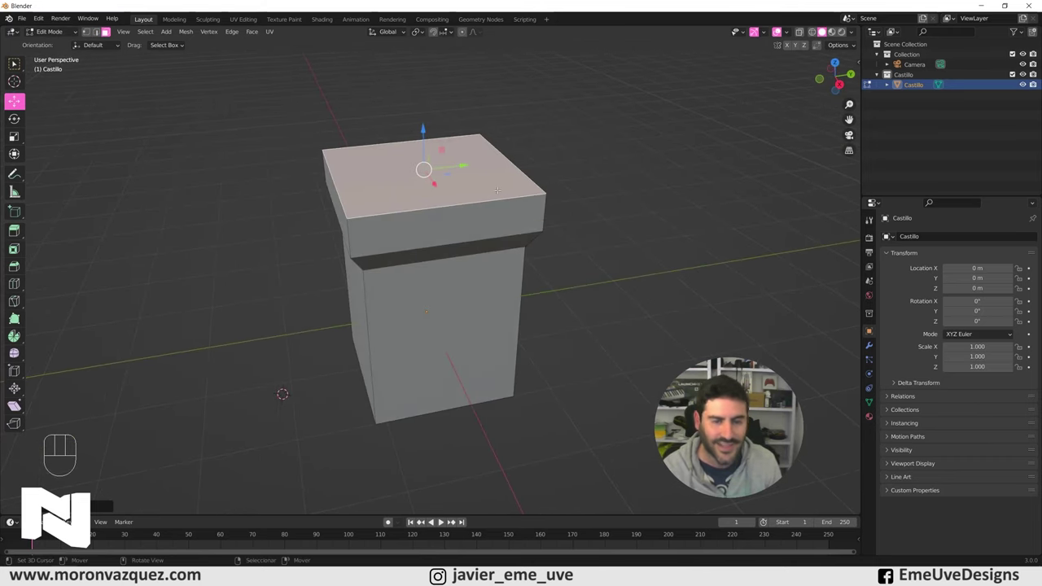
key(e)
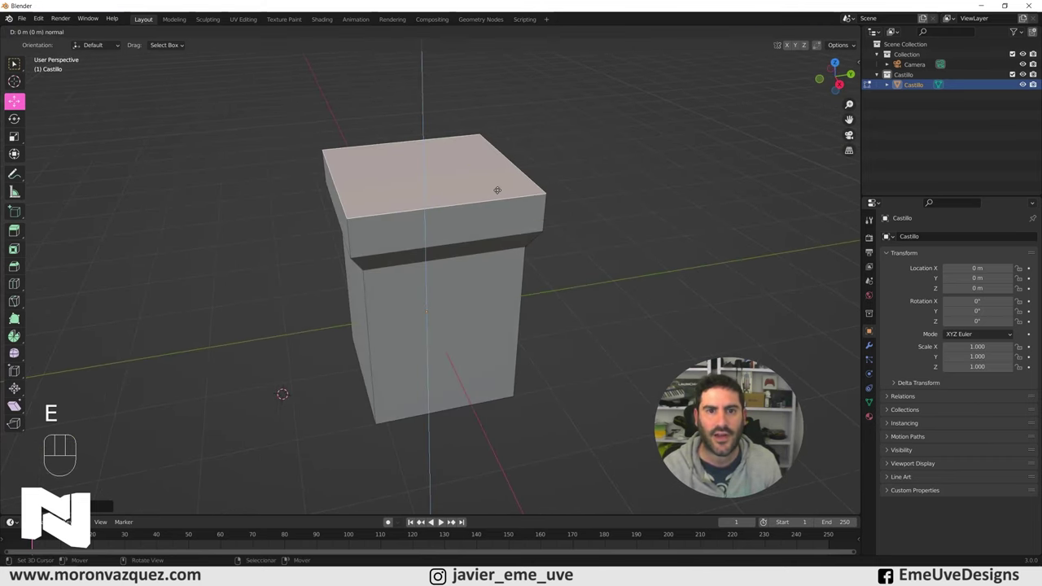
key(s)
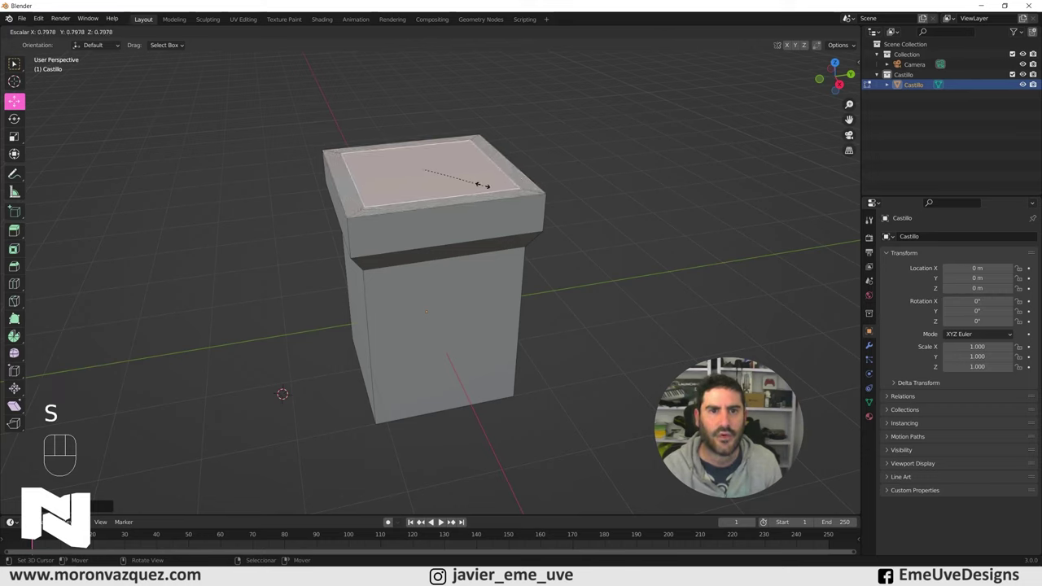
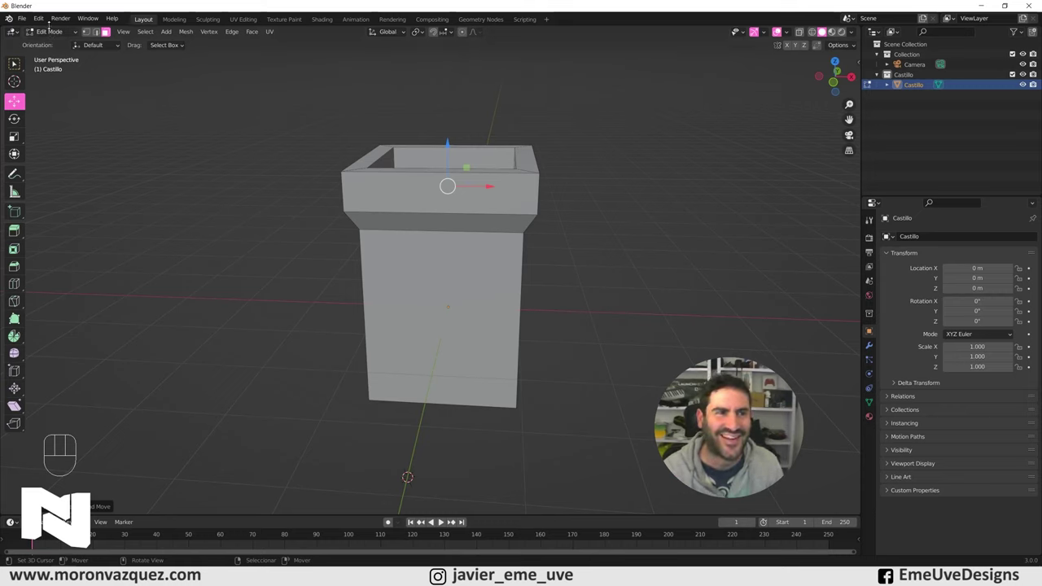
- Return Castillo to Object Mode and orbit to inspect its hollow ledge top
drag(58, 32, 52, 46)
drag(462, 210, 406, 220)
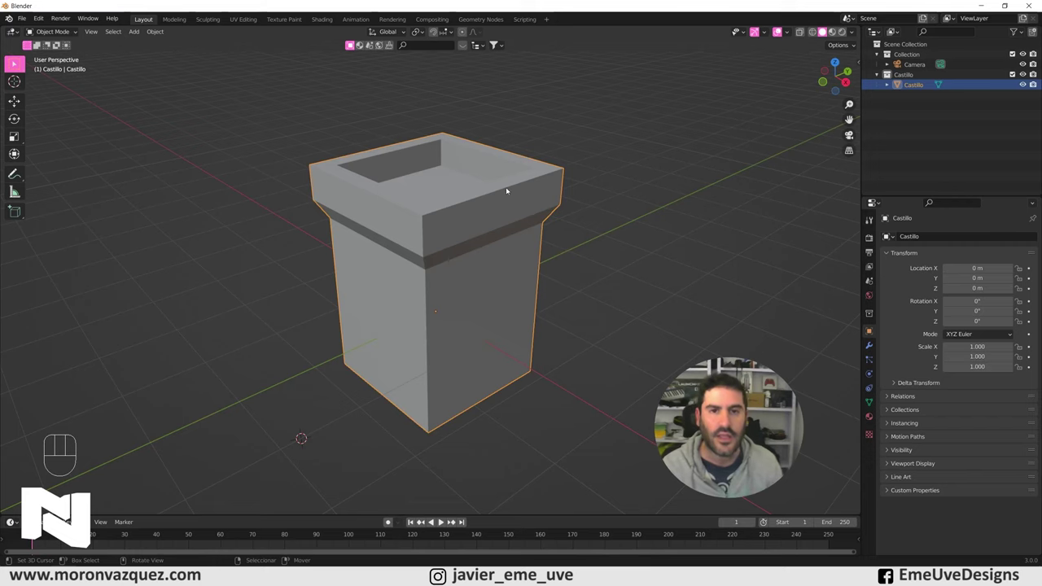
drag(531, 207, 567, 202)
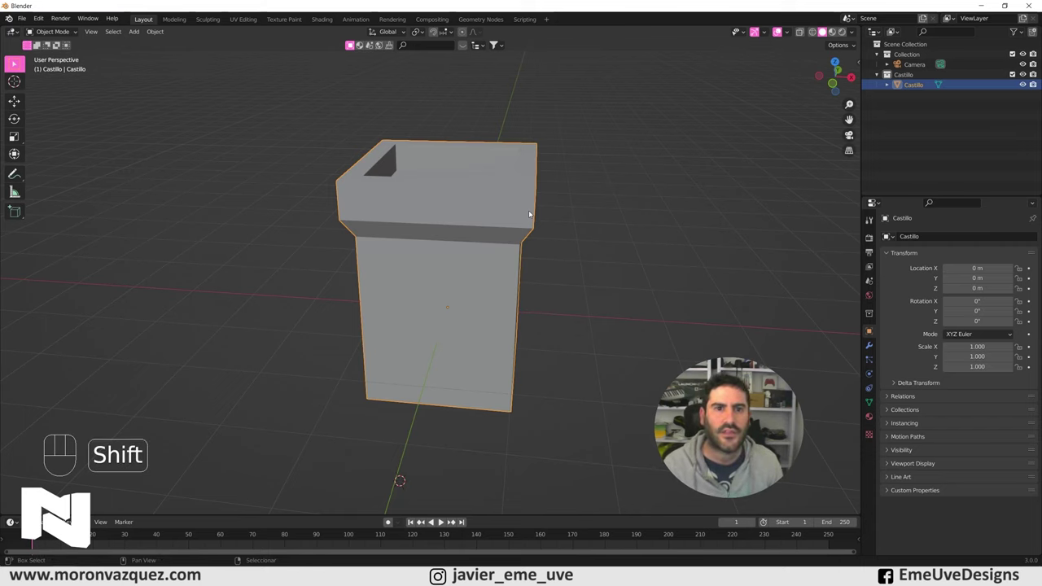
- Add a cube mesh Cubo.001 to the Castillo collection, deleting a mistaken extra addition
key(shift+a)
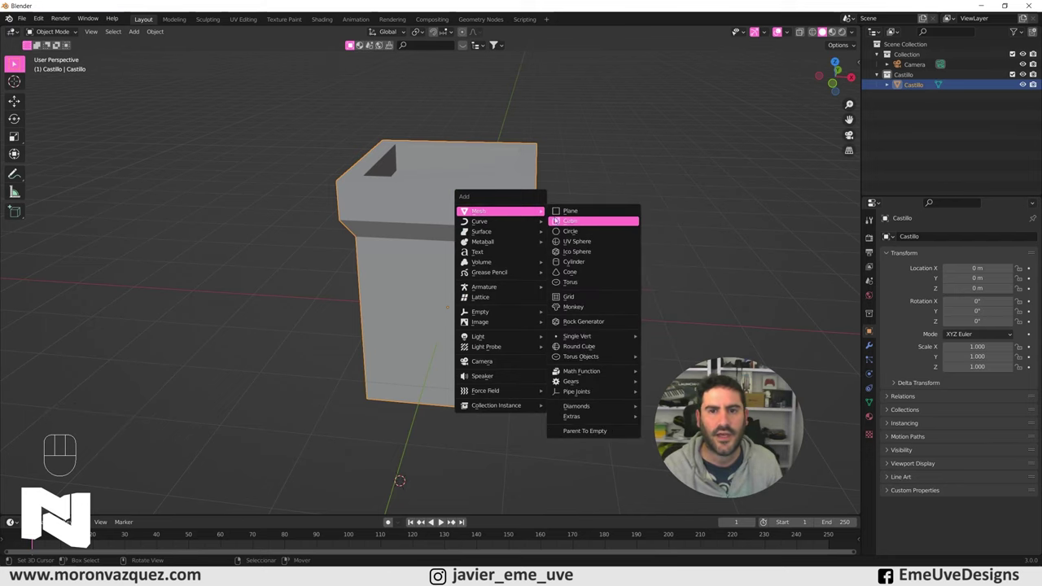
drag(519, 320, 440, 315)
click(318, 231)
click(558, 261)
click(542, 343)
click(556, 348)
key(shift+a)
drag(579, 381, 603, 381)
right_click(403, 370)
key(Delete)
drag(542, 265, 541, 250)
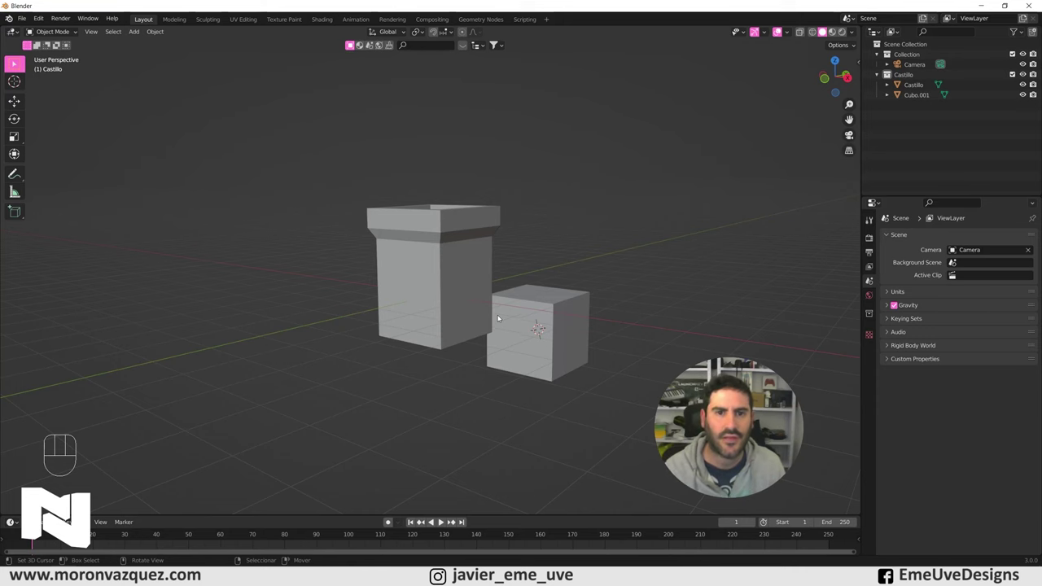
- Nudge the tower off-centre while orbiting, then reset it back to the origin
right_click(478, 222)
drag(485, 252, 509, 276)
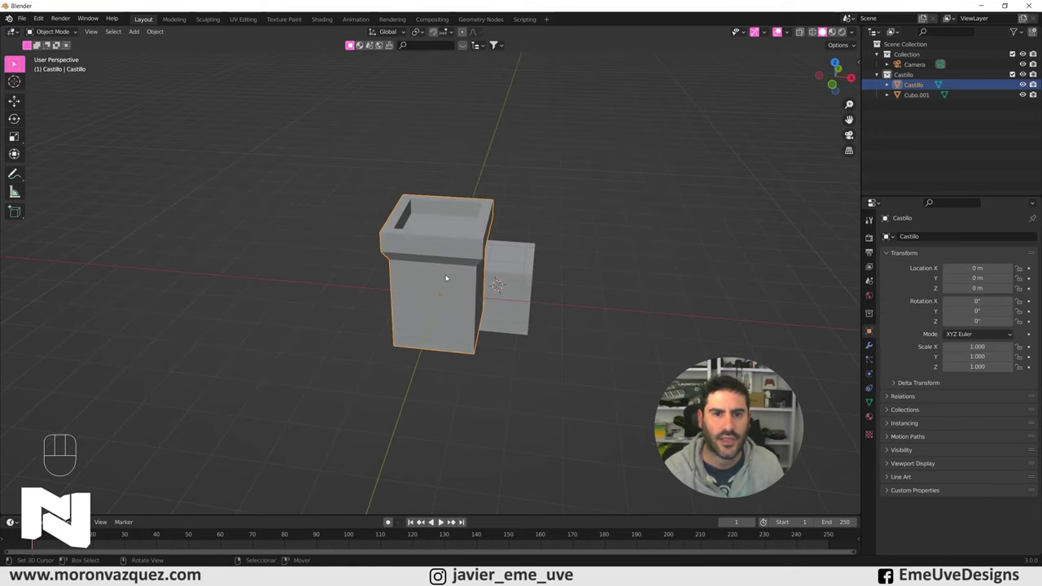
drag(444, 275, 427, 266)
drag(439, 269, 365, 264)
drag(374, 278, 404, 285)
drag(407, 297, 355, 281)
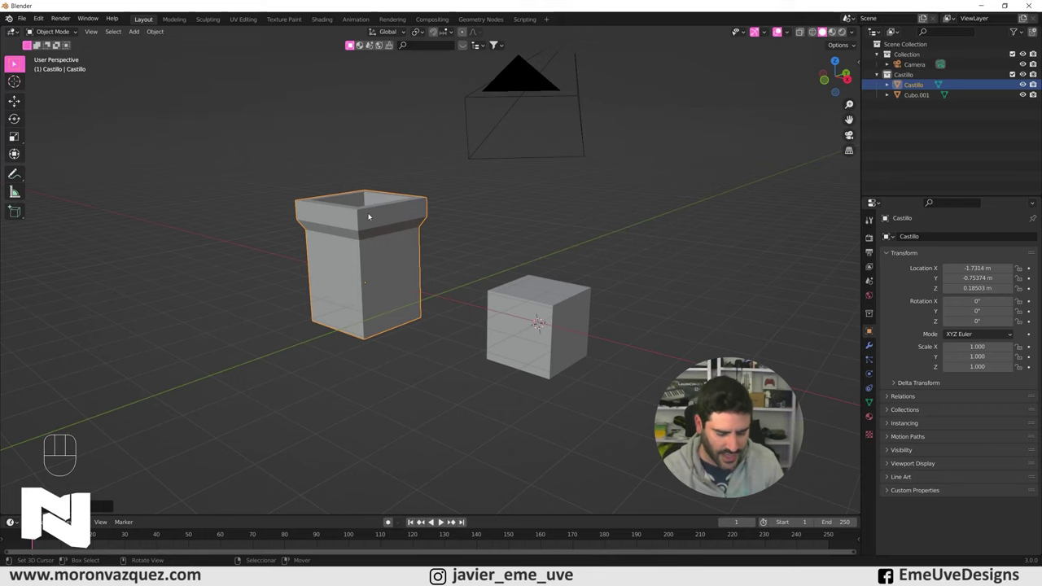
key(alt+g)
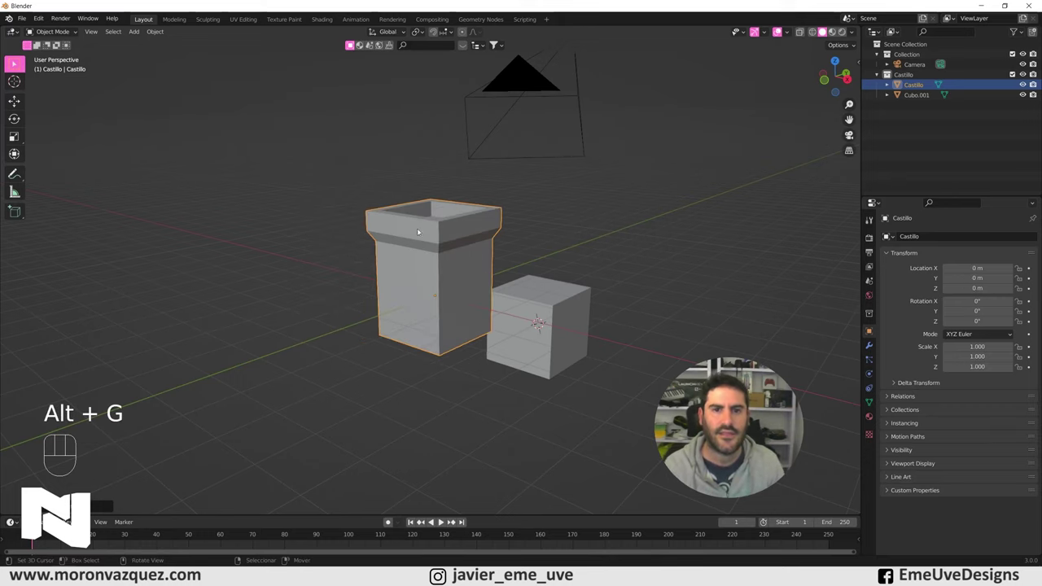
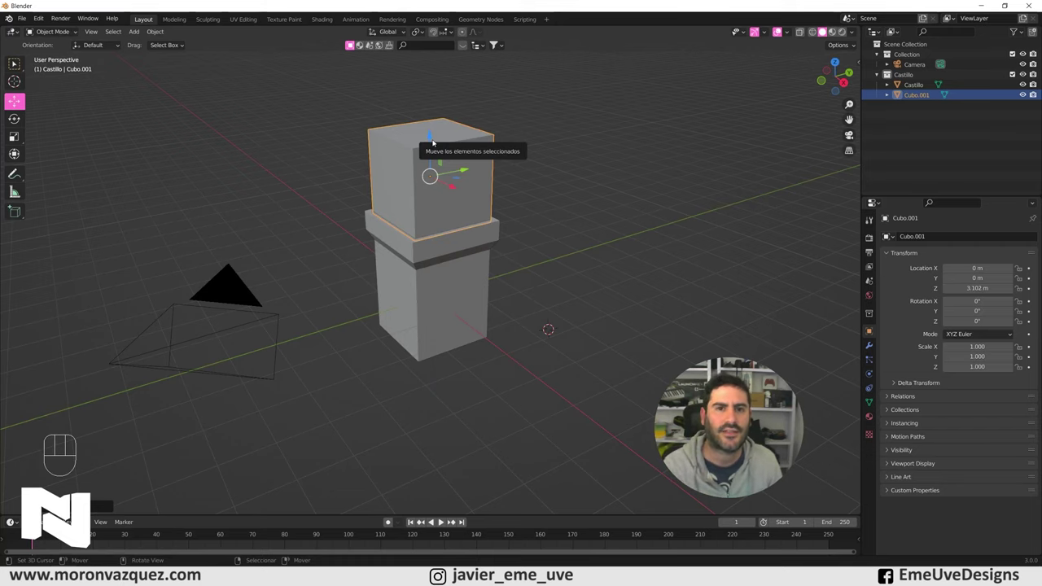
- Shrink Cubo.001 to a small block and stretch it along Y into a long bar across the tower top
drag(470, 191, 483, 330)
drag(491, 329, 516, 315)
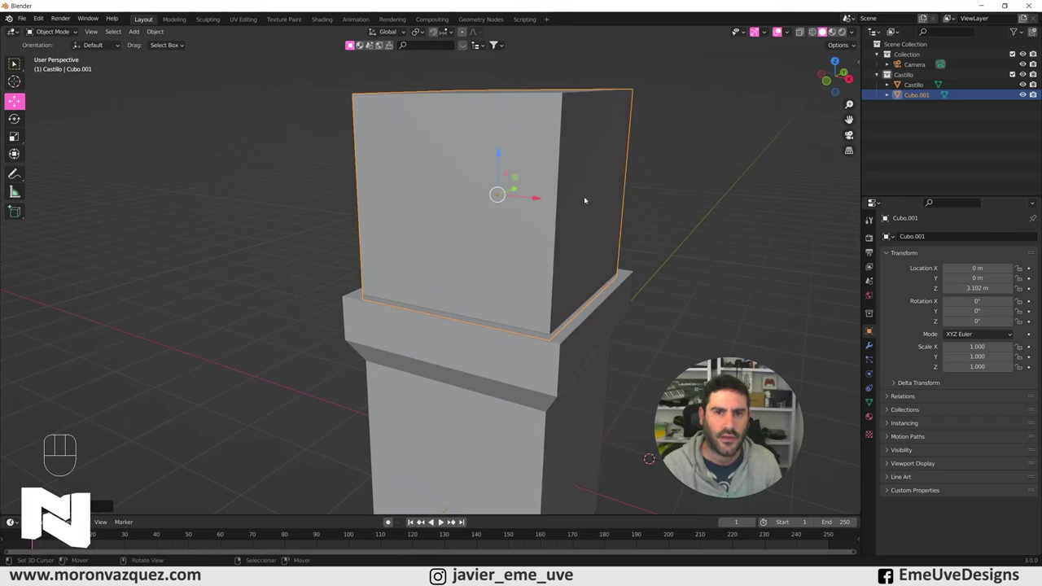
key(s)
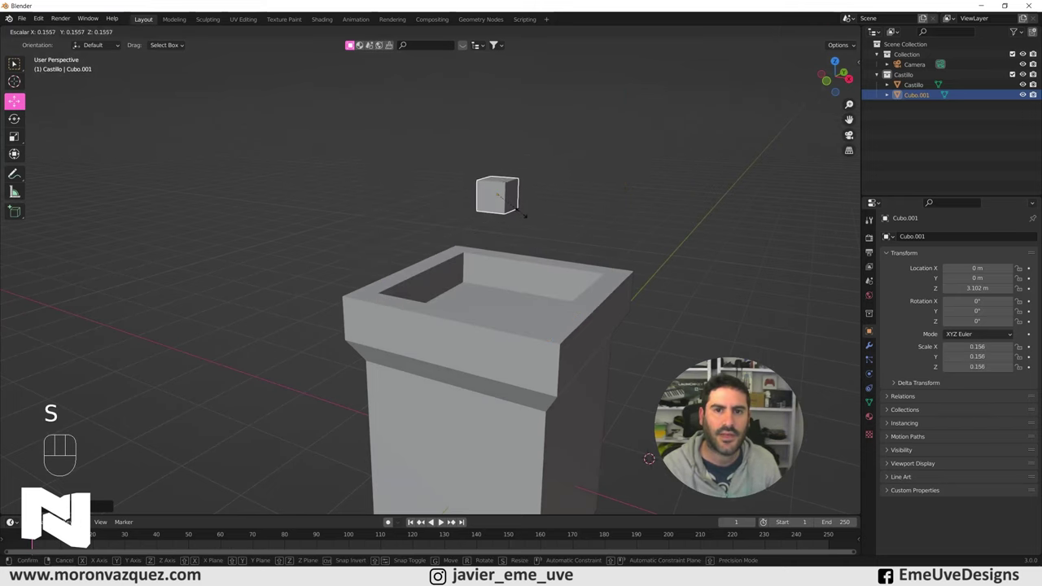
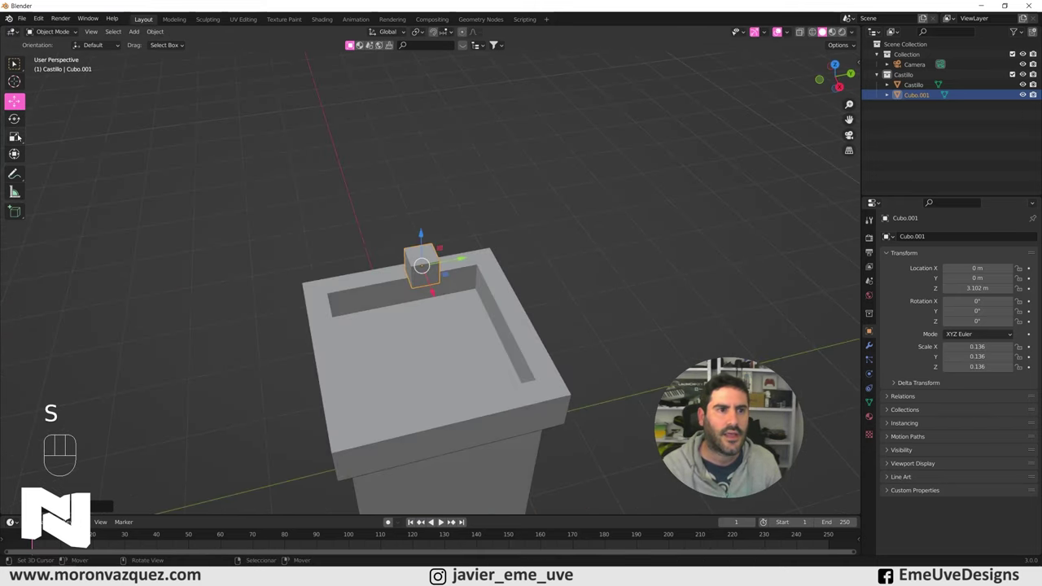
click(21, 136)
drag(463, 260, 811, 258)
drag(681, 310, 737, 270)
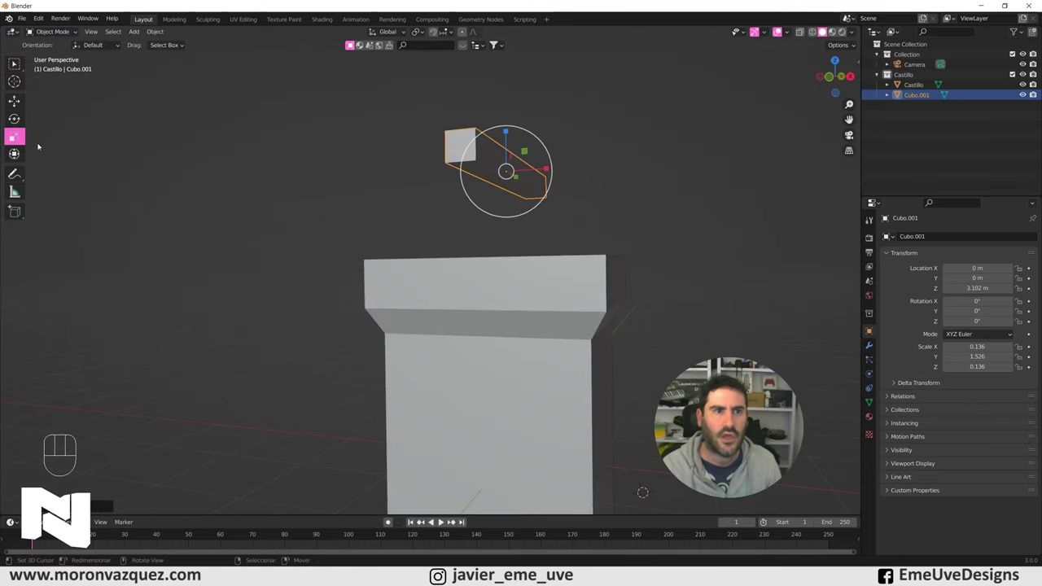
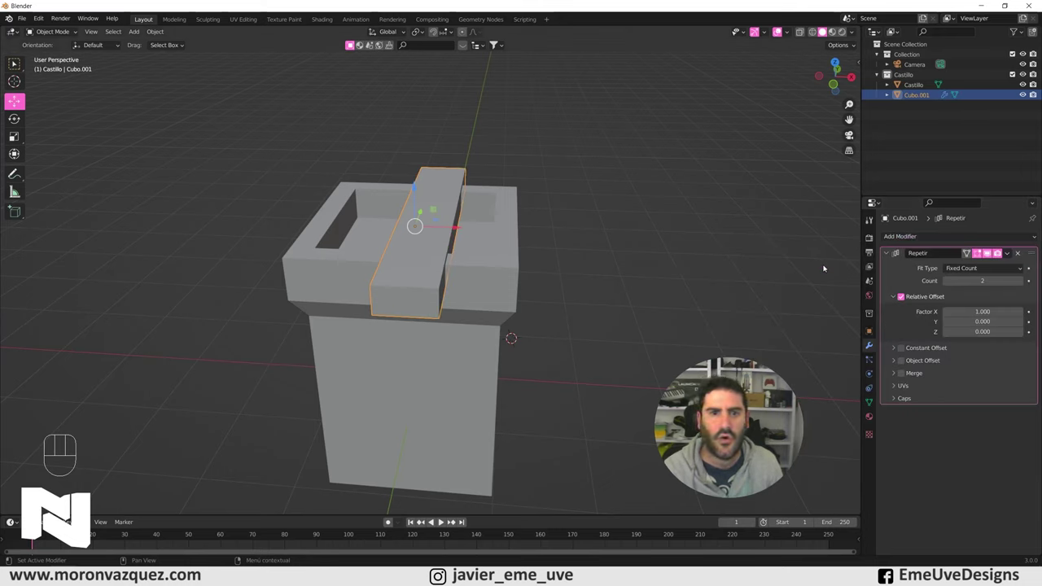
- Add an Array modifier with Count 3 and Relative Offset X 2 to the bar, then apply it
middle_click(484, 231)
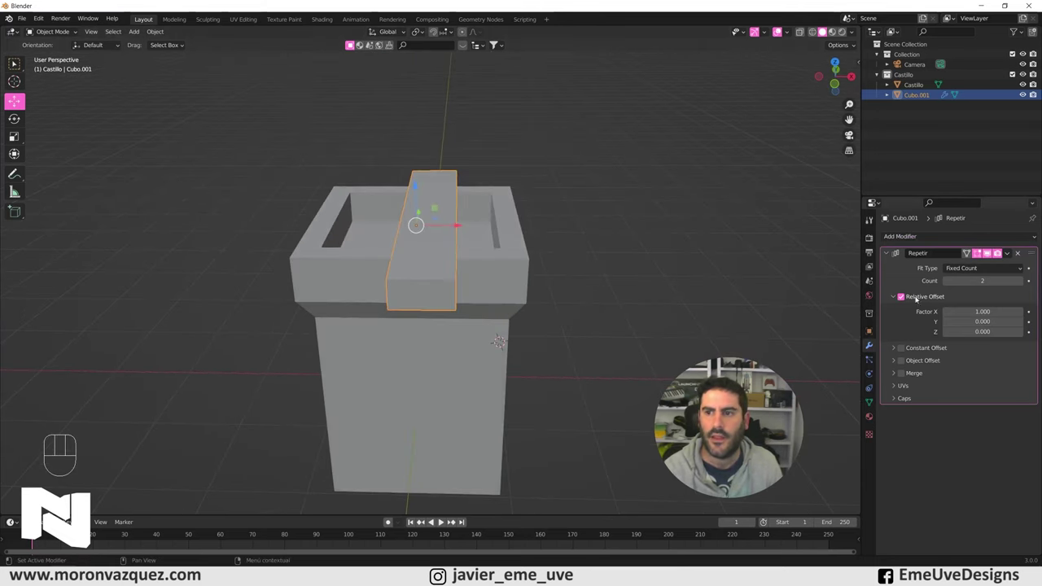
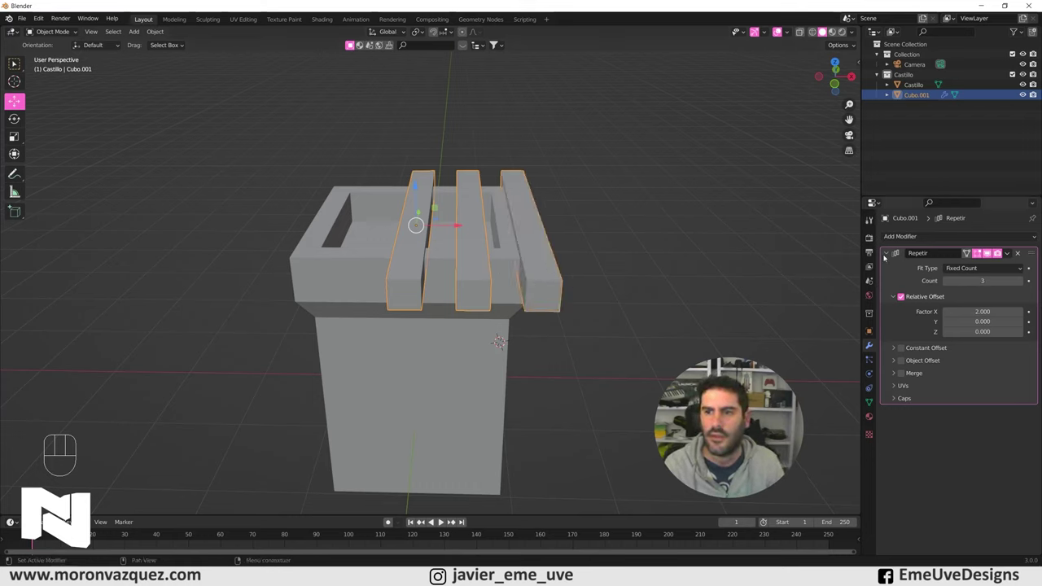
drag(593, 252, 418, 208)
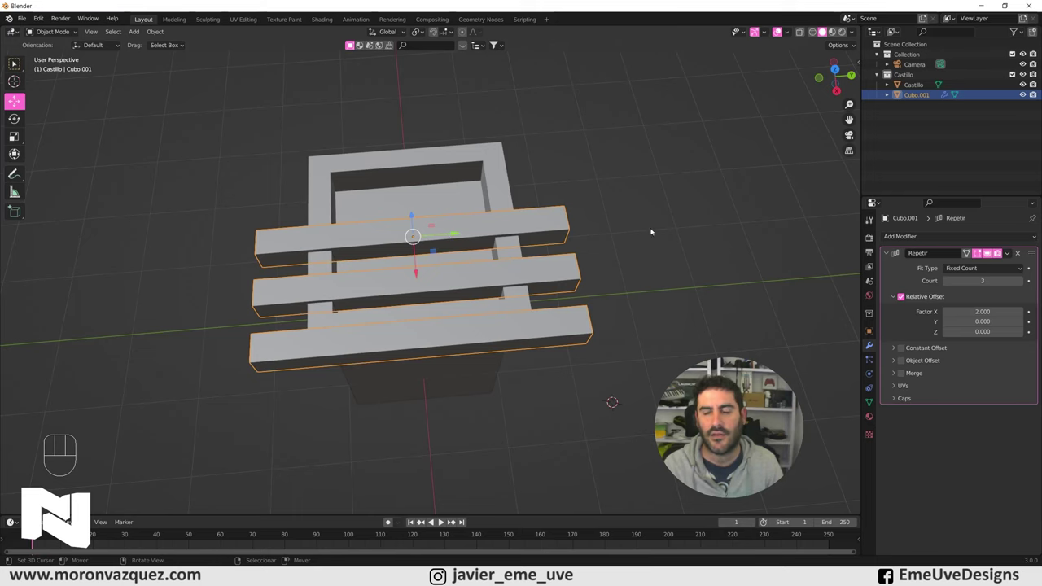
drag(469, 264, 558, 234)
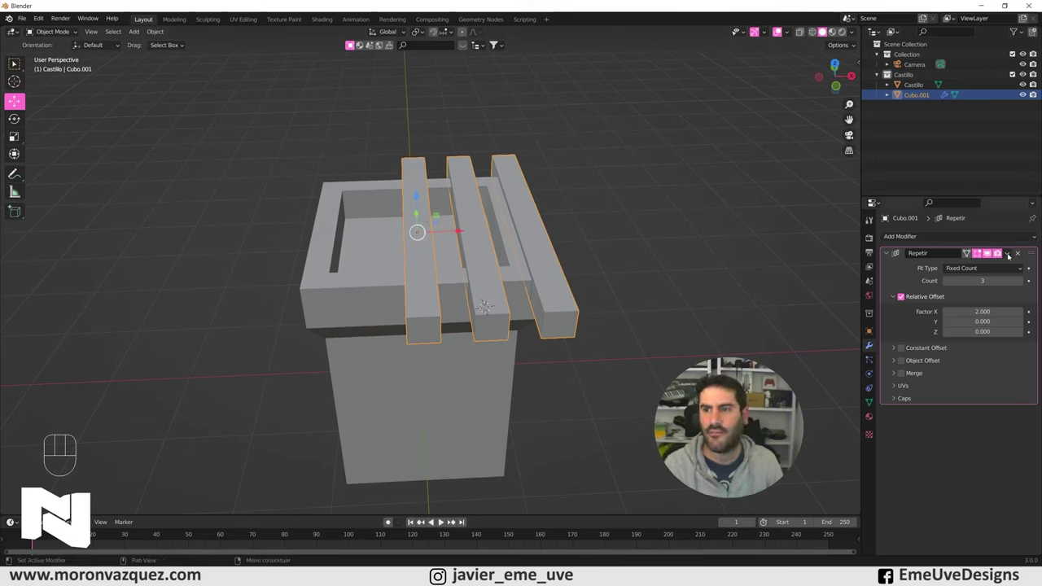
drag(1011, 255, 999, 265)
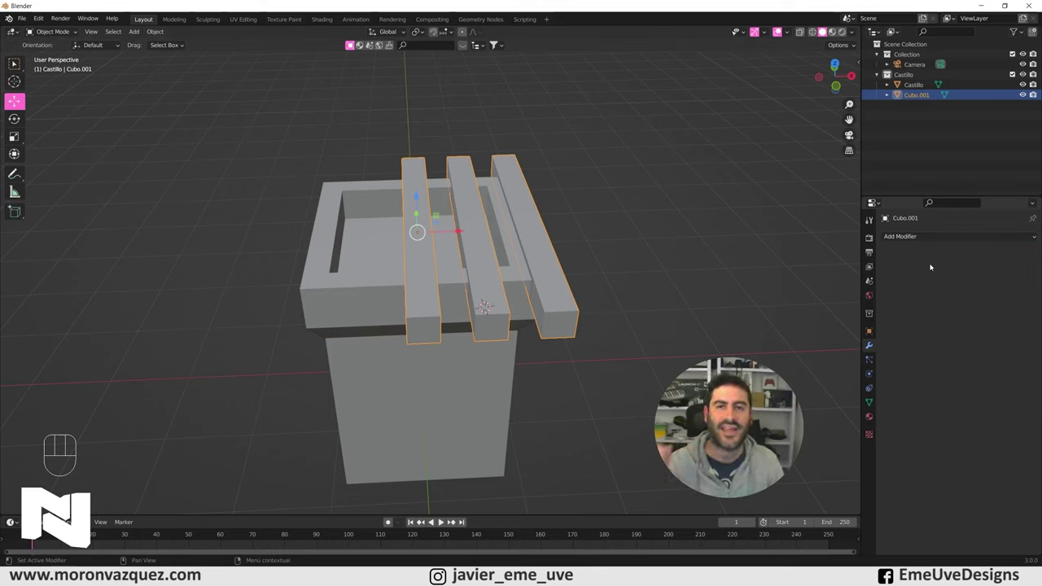
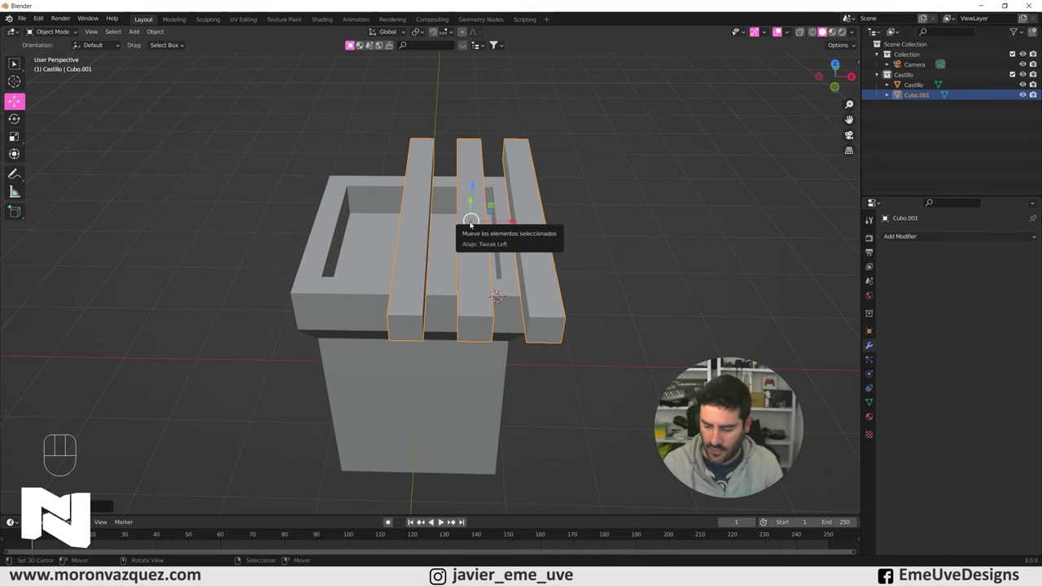
- Check the bars from top and side views, then lower them to the tower's top rim
key(KP_7)
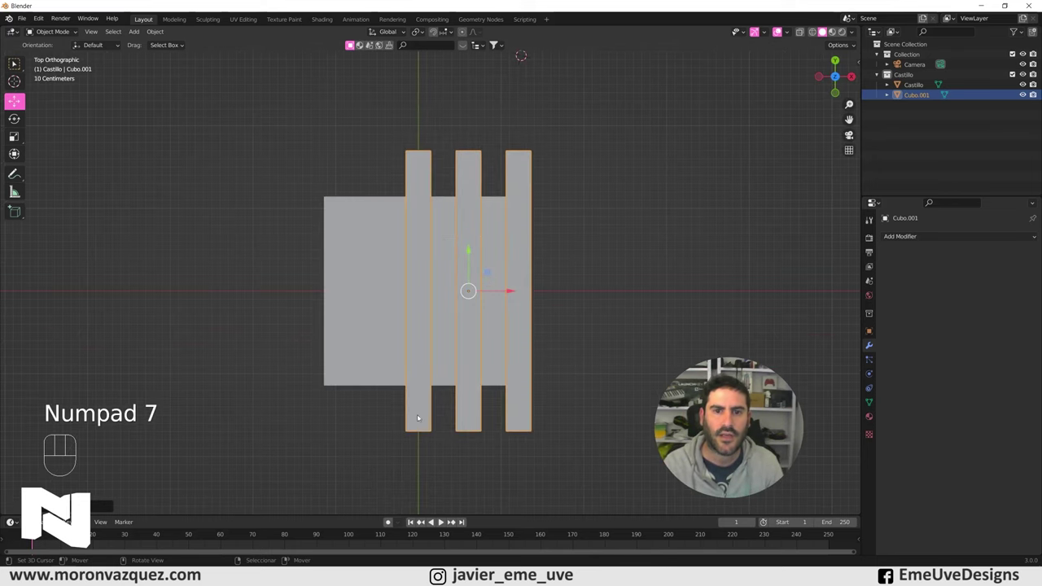
key(KP_3)
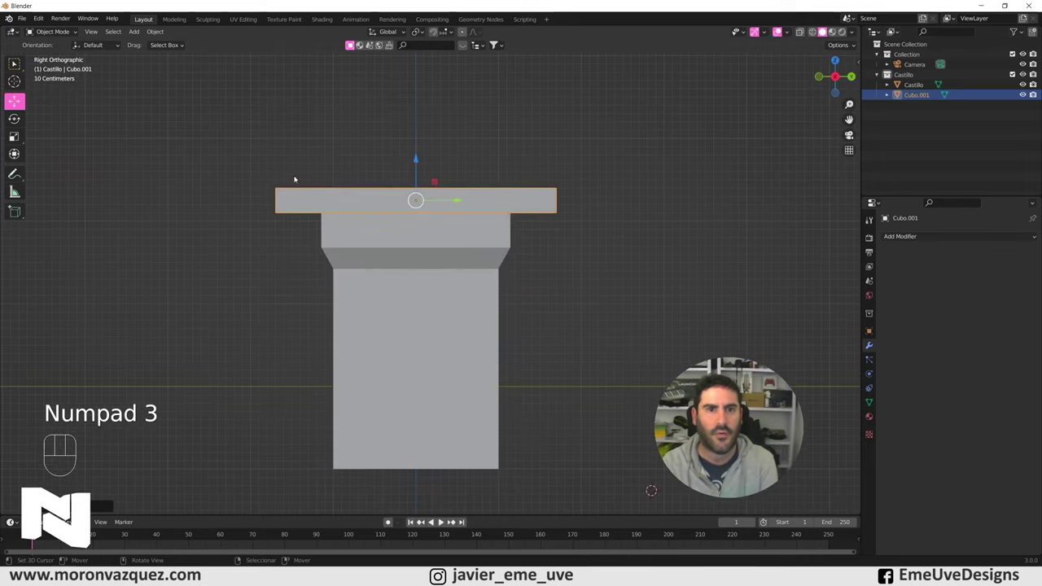
drag(471, 276, 571, 335)
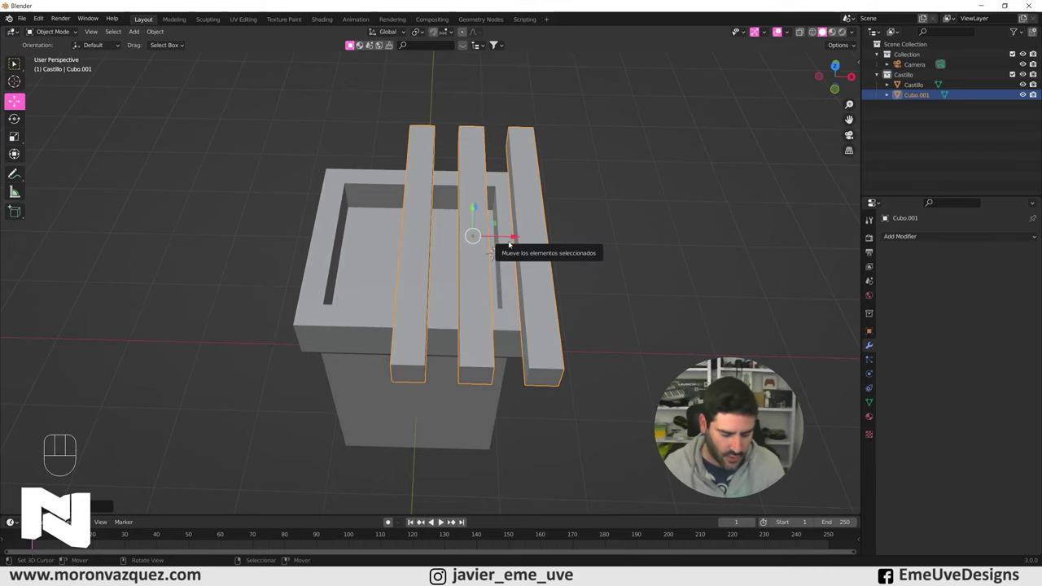
key(alt+g)
drag(605, 334, 608, 279)
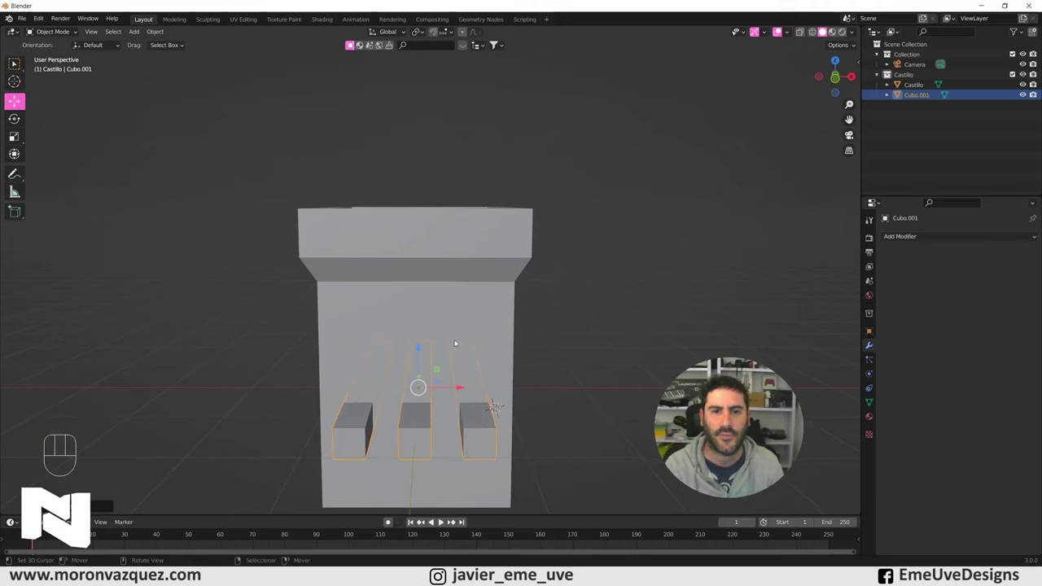
- Orbit to verify the bars pass through the walls and reselect the three bars
drag(520, 336, 503, 362)
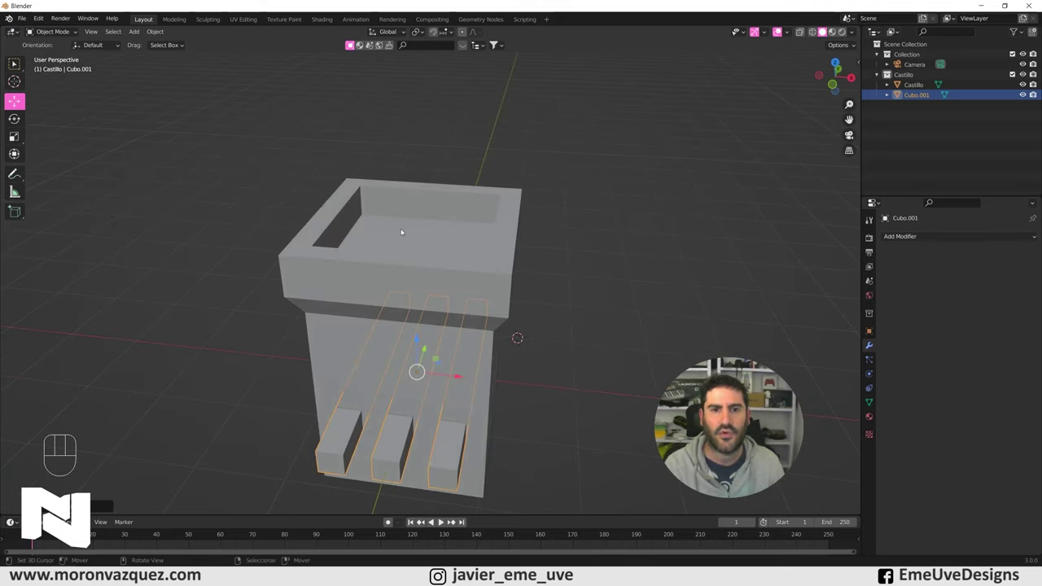
drag(378, 203, 326, 202)
drag(468, 303, 451, 294)
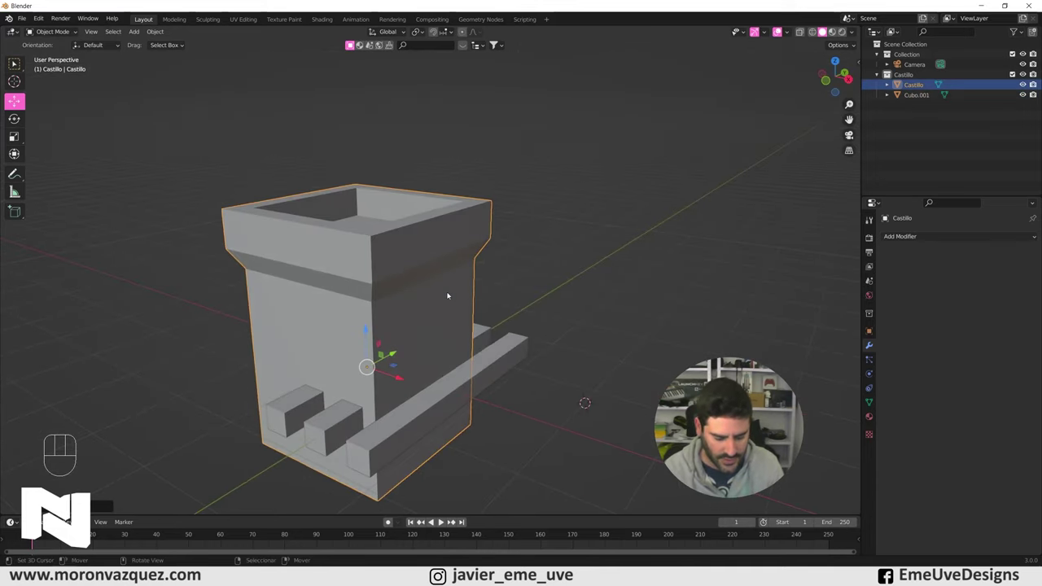
key(alt+g)
right_click(289, 408)
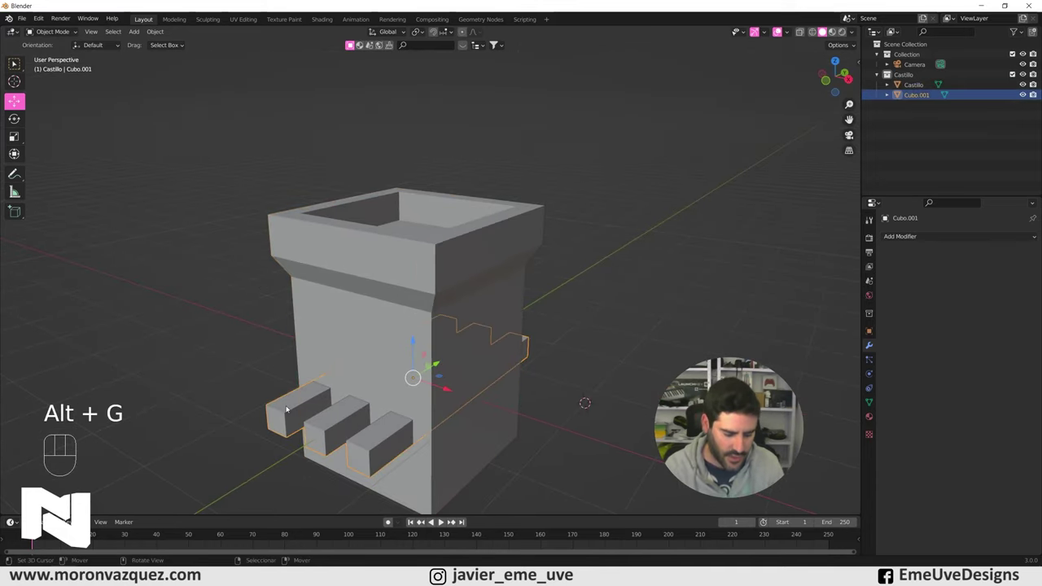
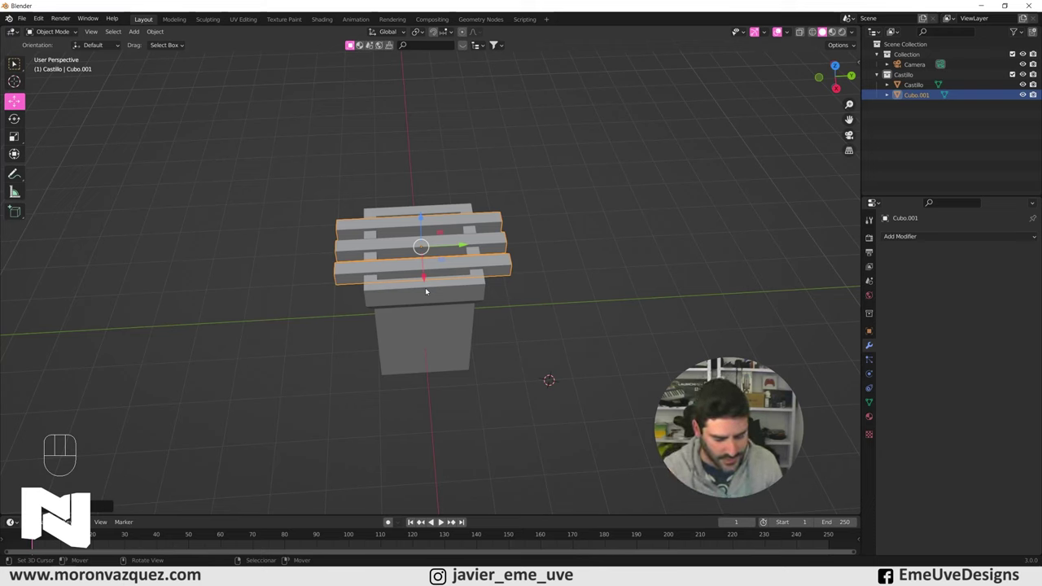
- Duplicate the bars in place, rotate the copy 90° on Z, and join both sets into one lattice
key(shift+d)
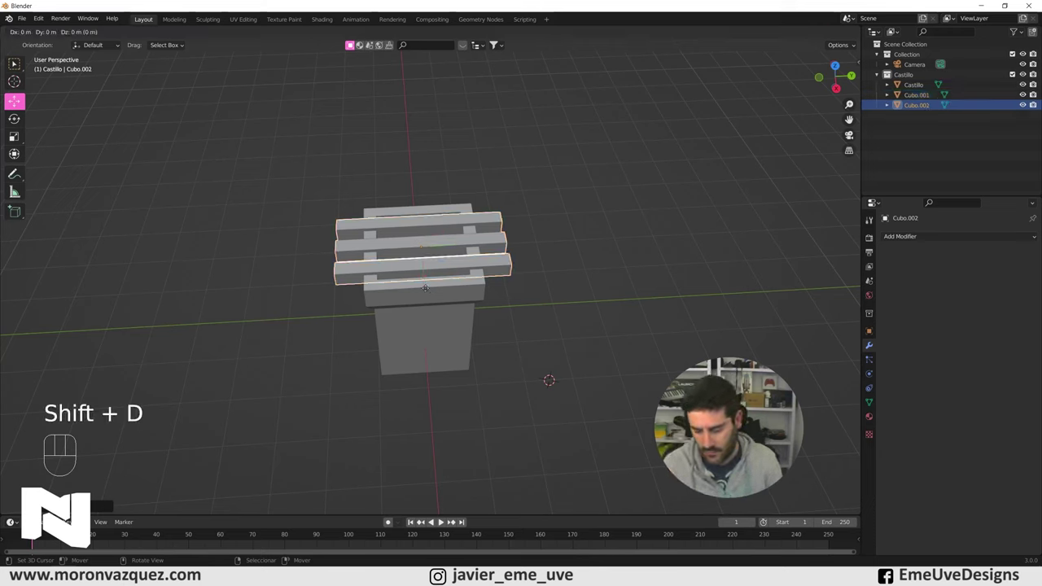
key(Return)
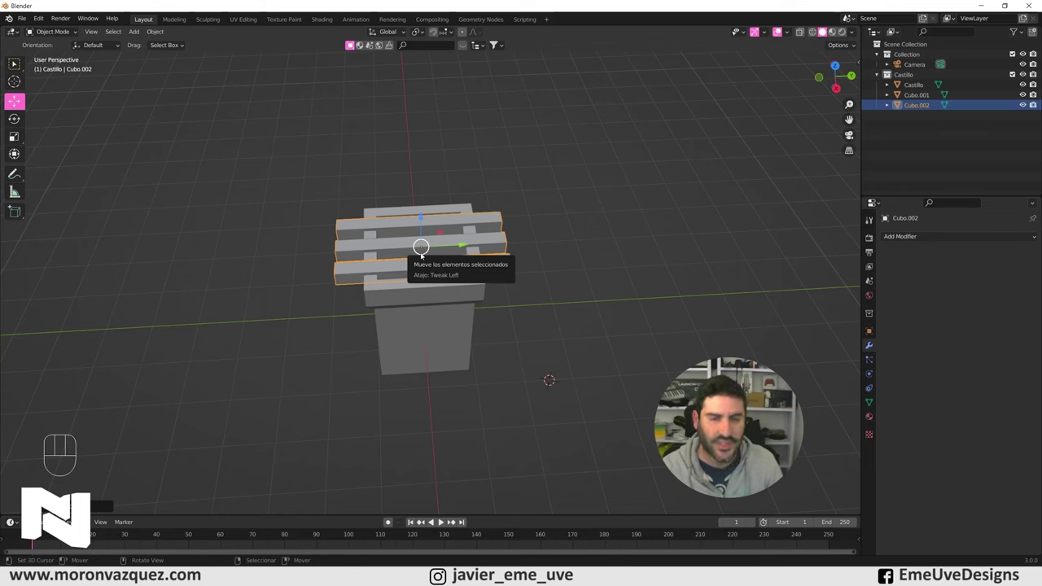
key(r)
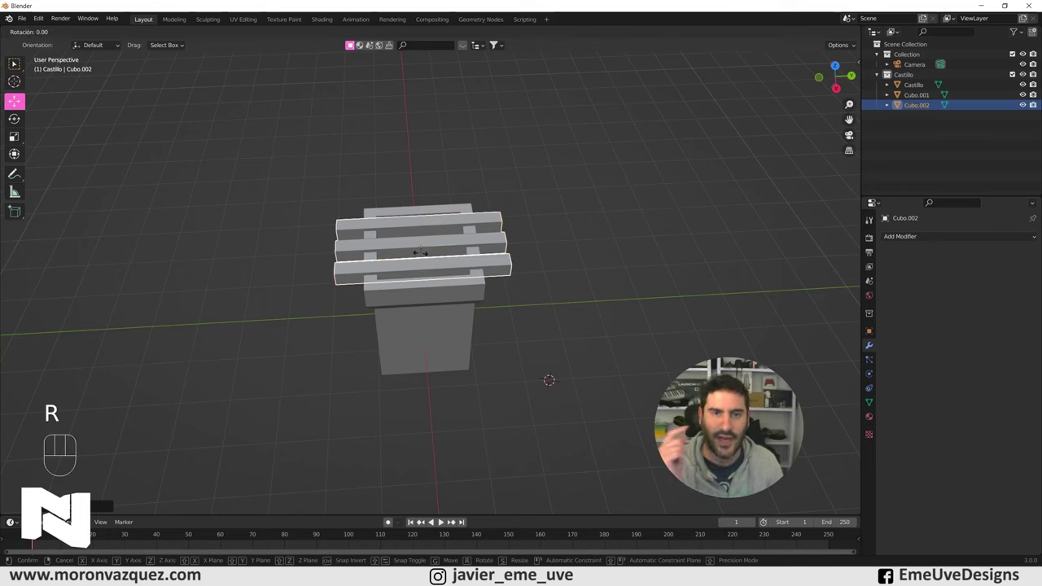
key(z)
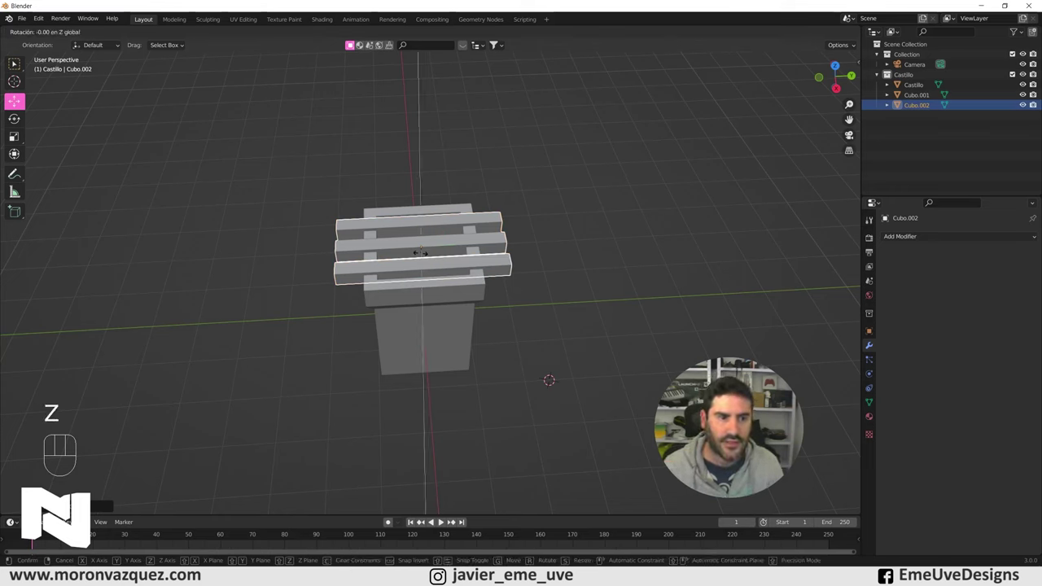
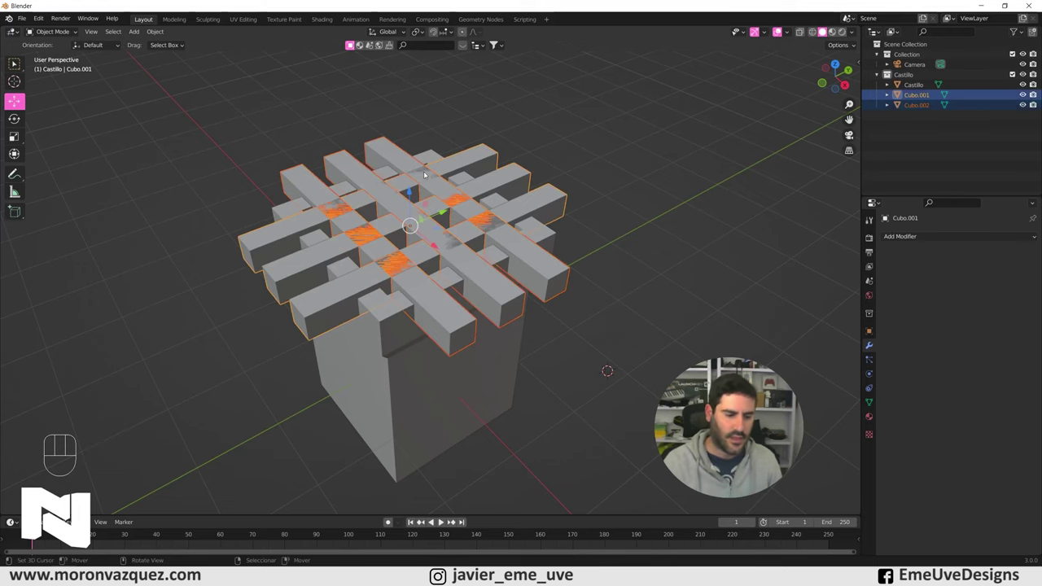
key(ctrl+j)
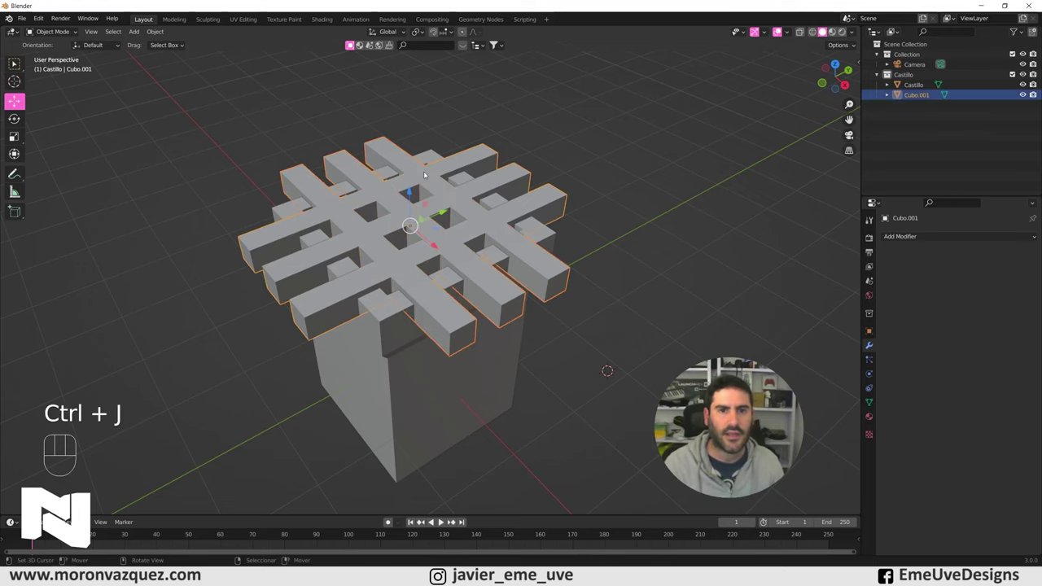
- Reselect the bar lattice and orbit to inspect it over the tower top
drag(697, 231, 693, 233)
middle_click(461, 222)
right_click(600, 196)
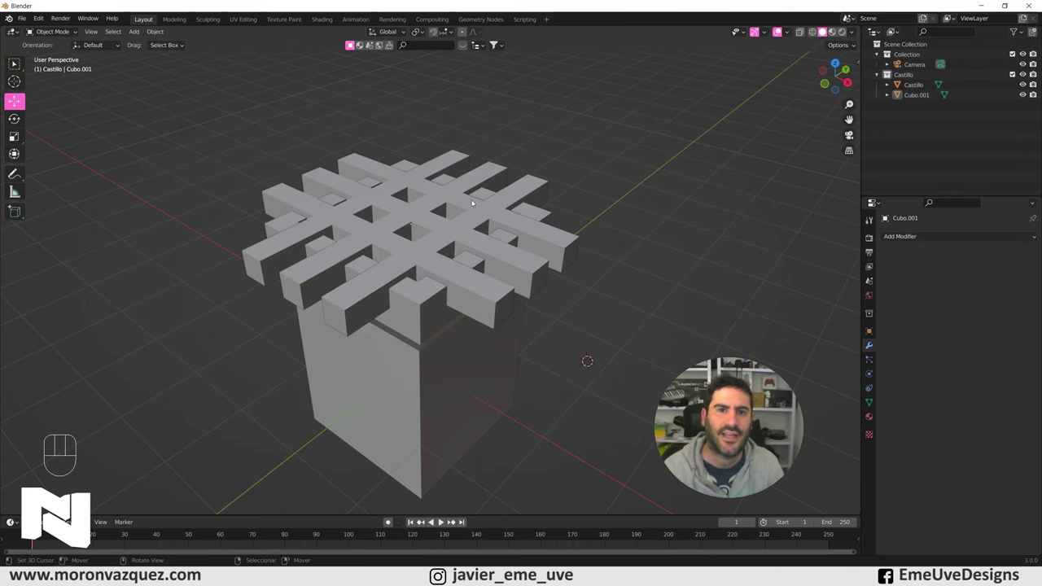
right_click(448, 225)
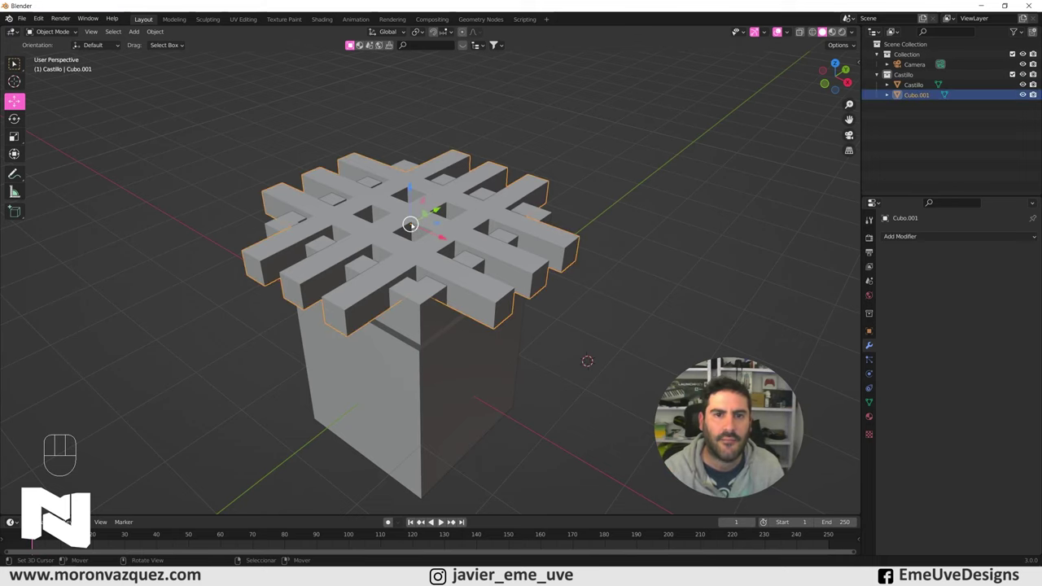
drag(484, 353, 429, 317)
drag(449, 264, 499, 285)
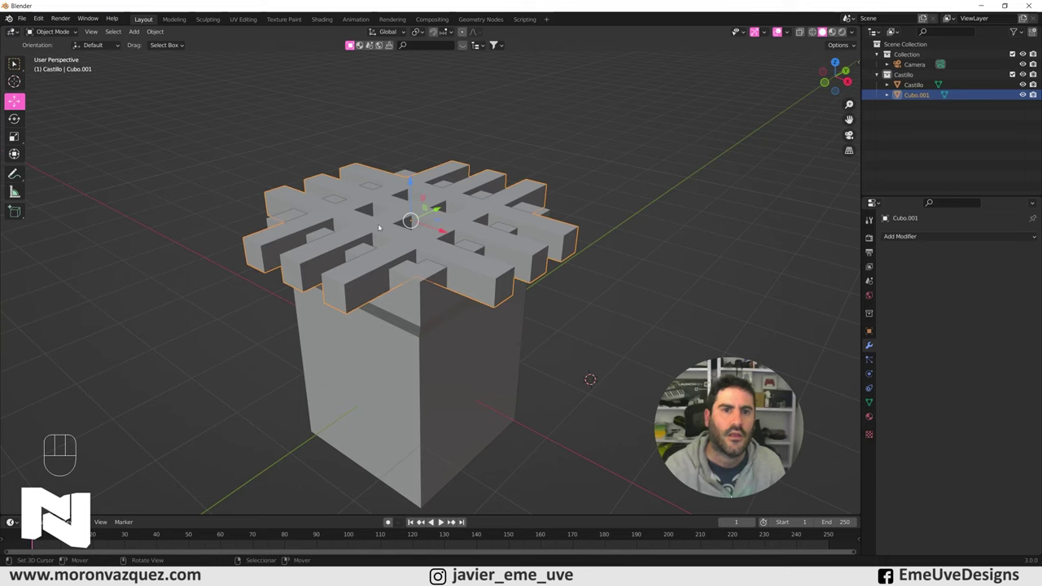
- Add a Boolean Difference modifier to Castillo with Cubo.001 as the cutter object
right_click(487, 336)
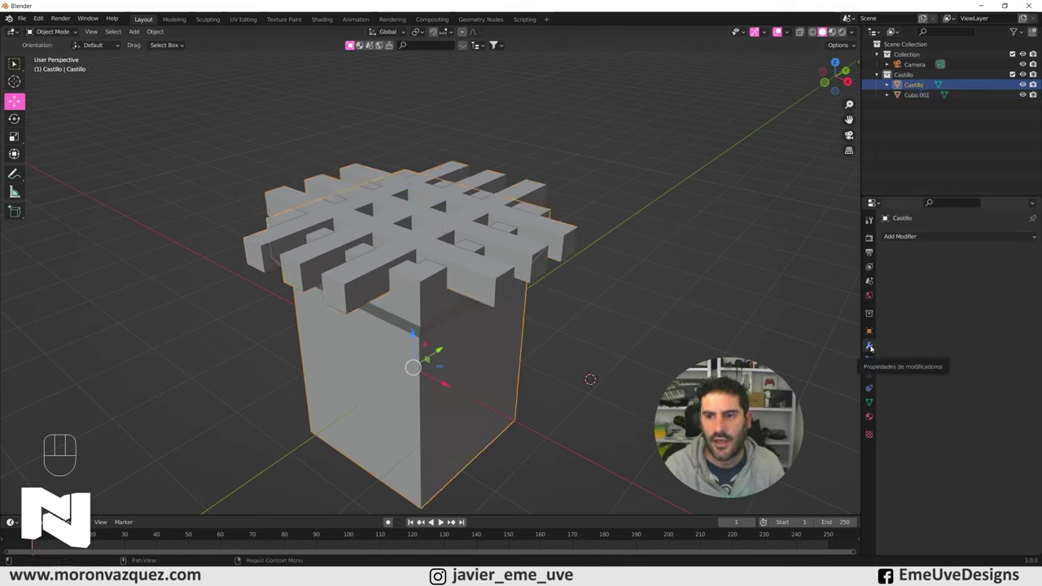
drag(915, 238, 859, 289)
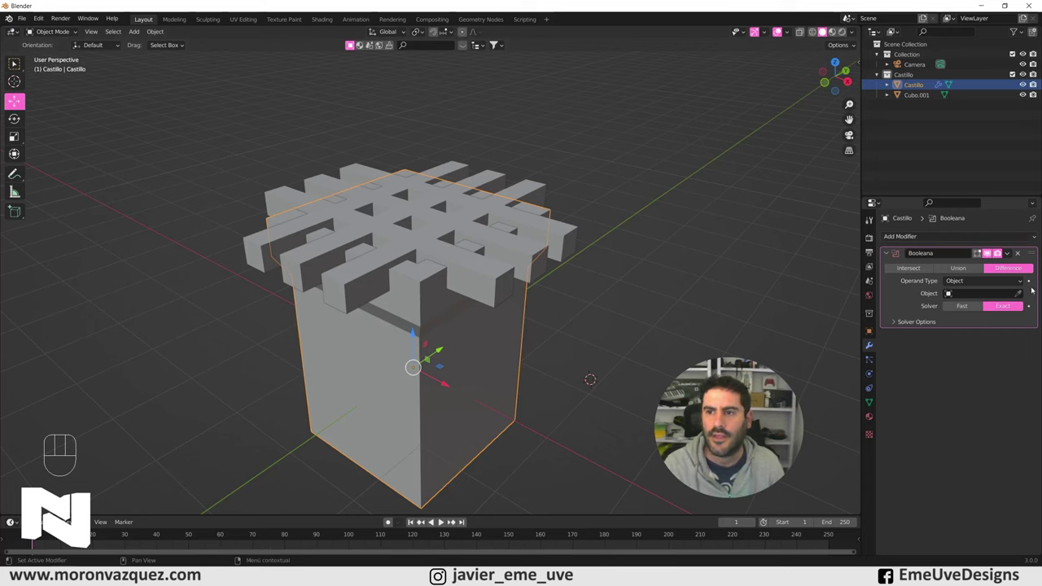
click(1024, 294)
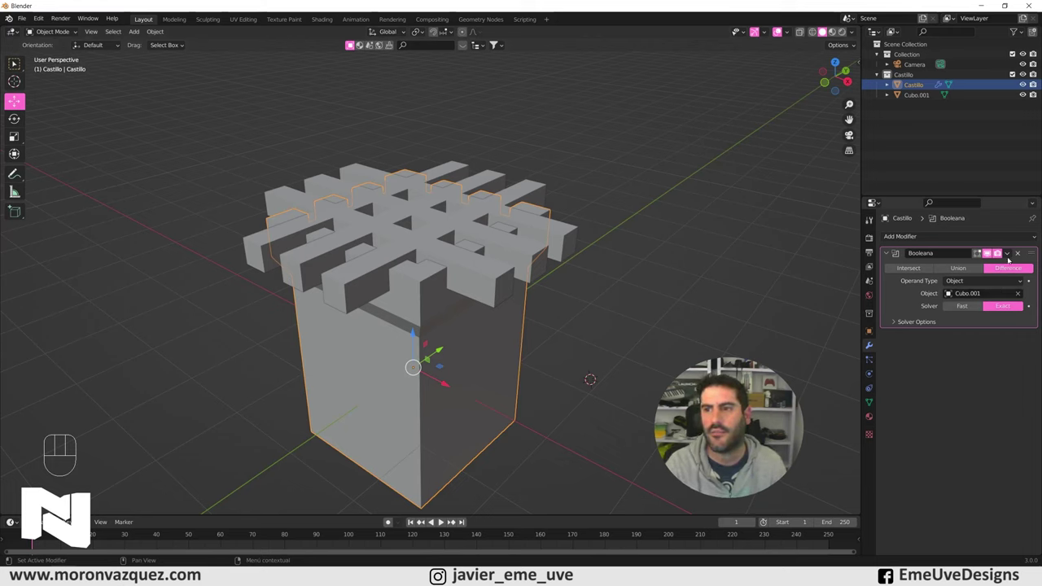
drag(1012, 255, 994, 267)
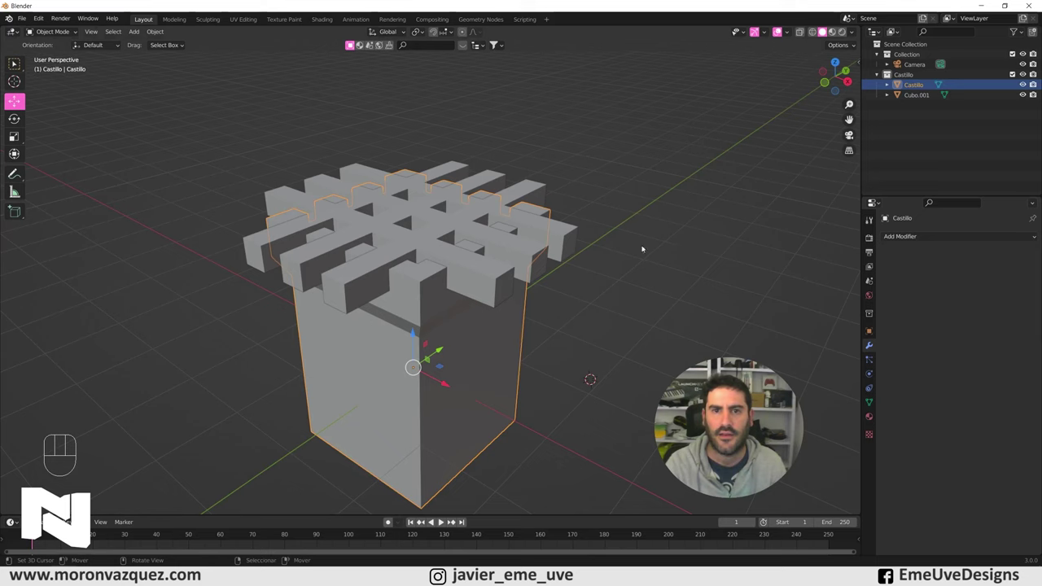
- Apply the battlement cut into Castillo and delete the Cubo.001 cutter lattice
right_click(530, 191)
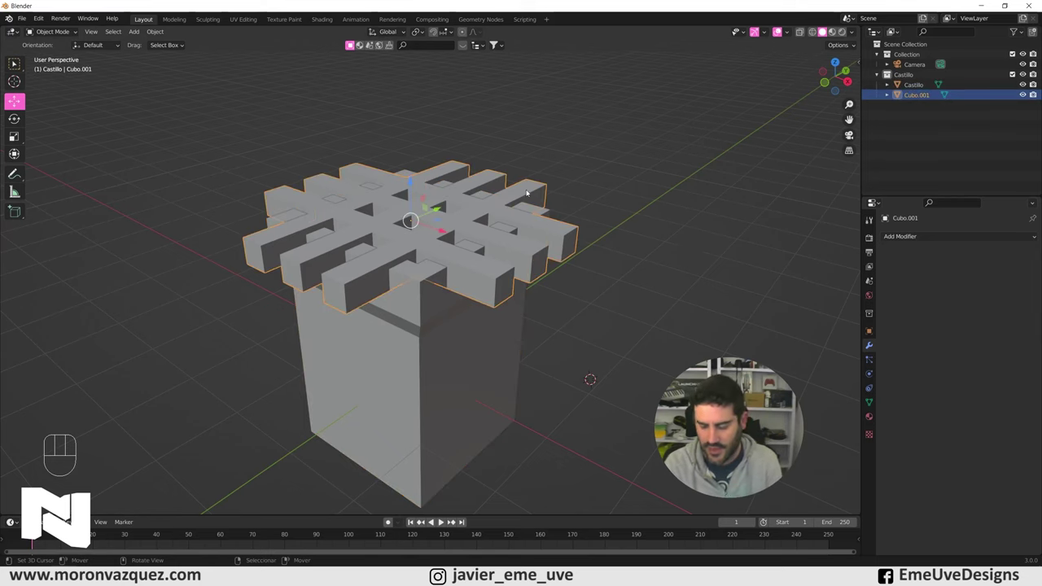
key(Delete)
drag(533, 294, 516, 273)
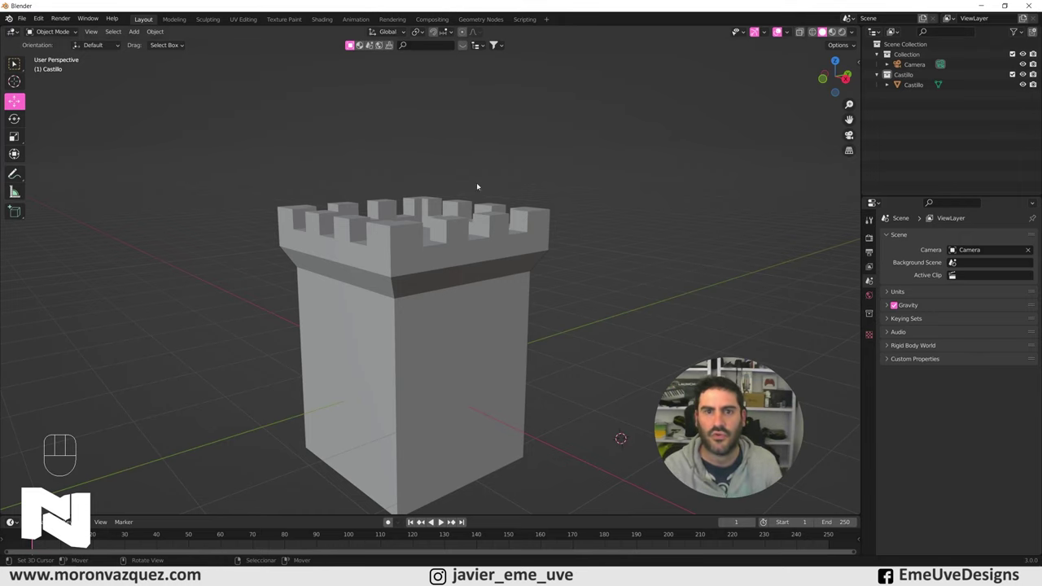
click(919, 90)
drag(622, 186, 639, 194)
click(816, 35)
drag(693, 158, 691, 152)
click(827, 34)
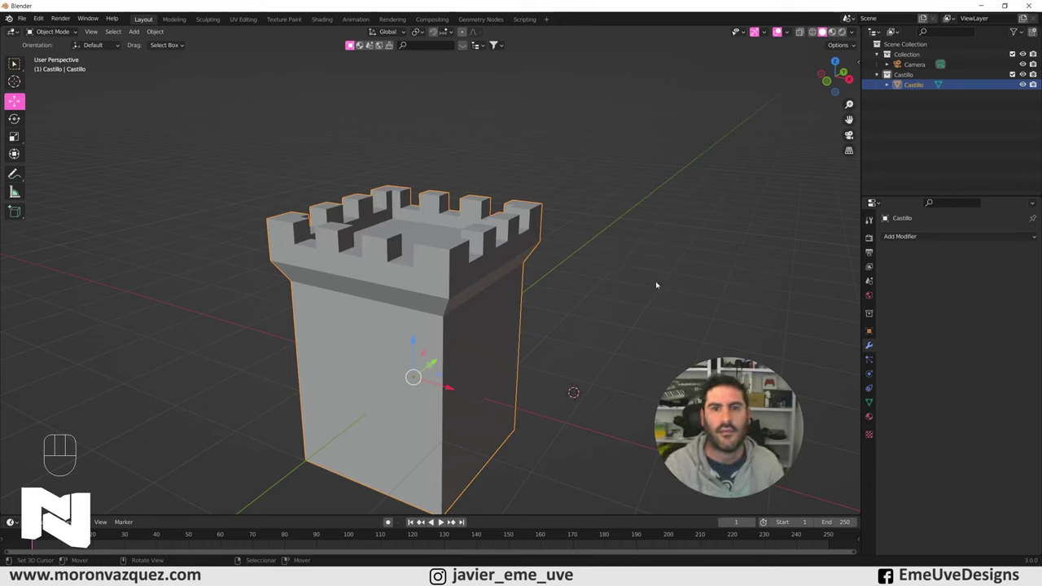
- Raise the crenellated tower upward and inspect it from front and perspective views
drag(549, 325, 553, 343)
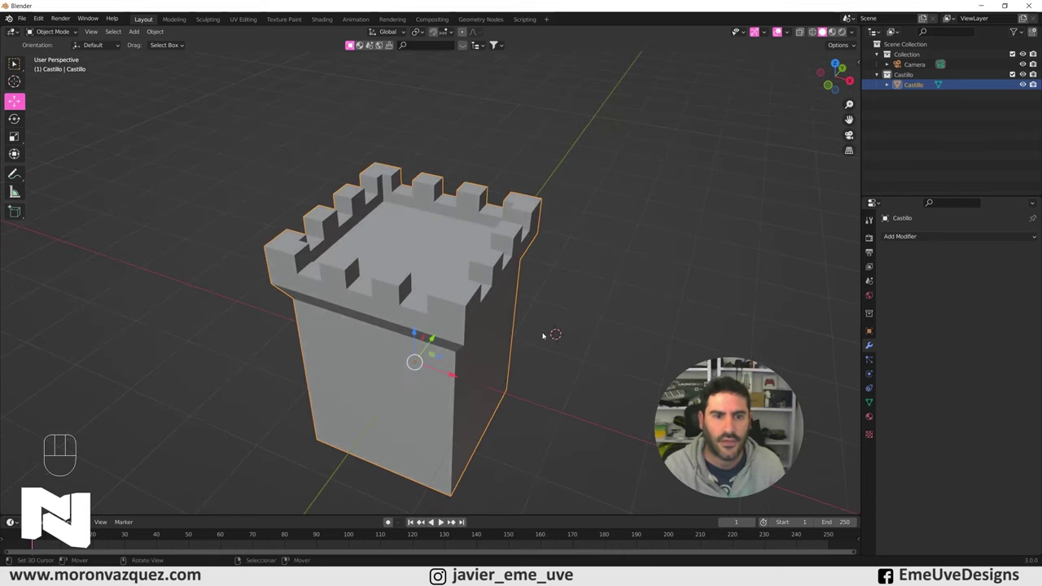
drag(513, 374, 503, 353)
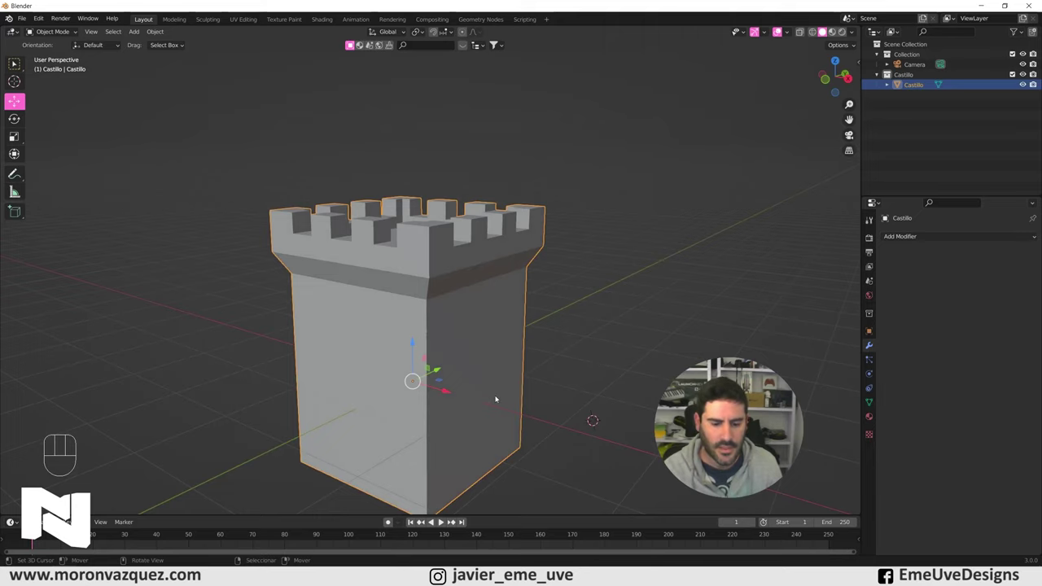
drag(428, 422, 466, 303)
drag(467, 319, 467, 314)
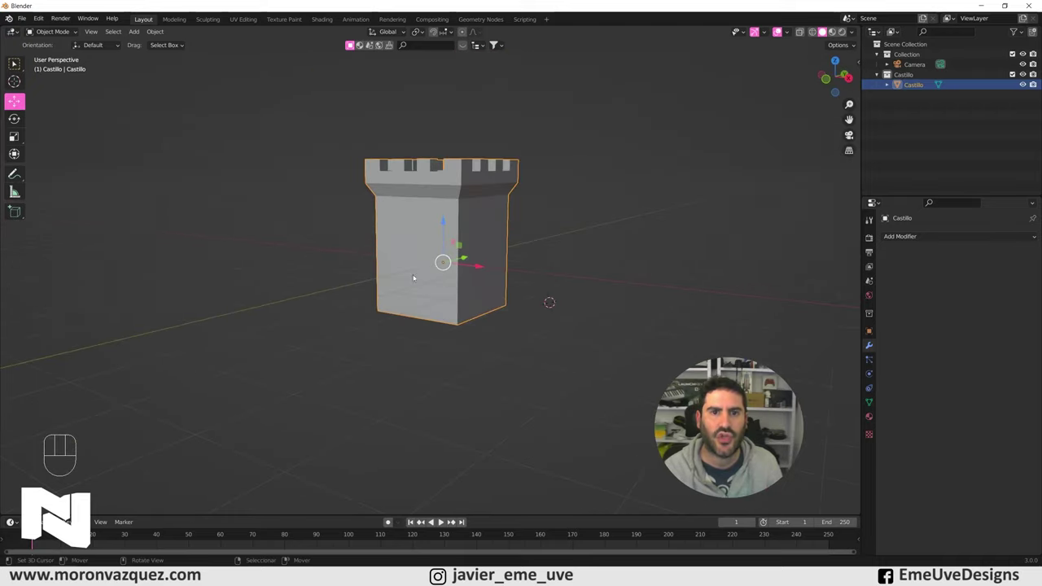
drag(519, 265, 521, 267)
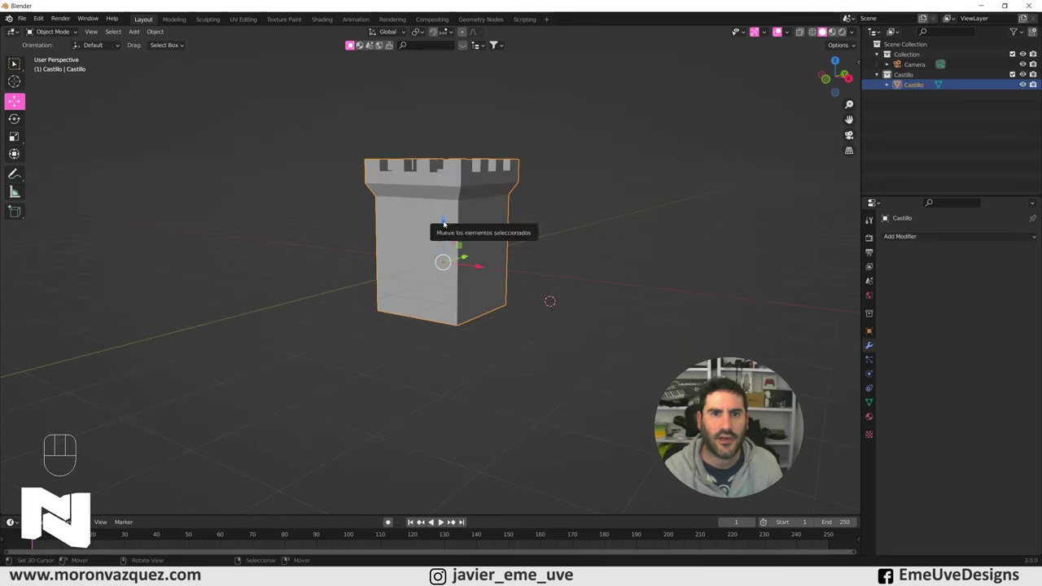
drag(447, 224, 447, 182)
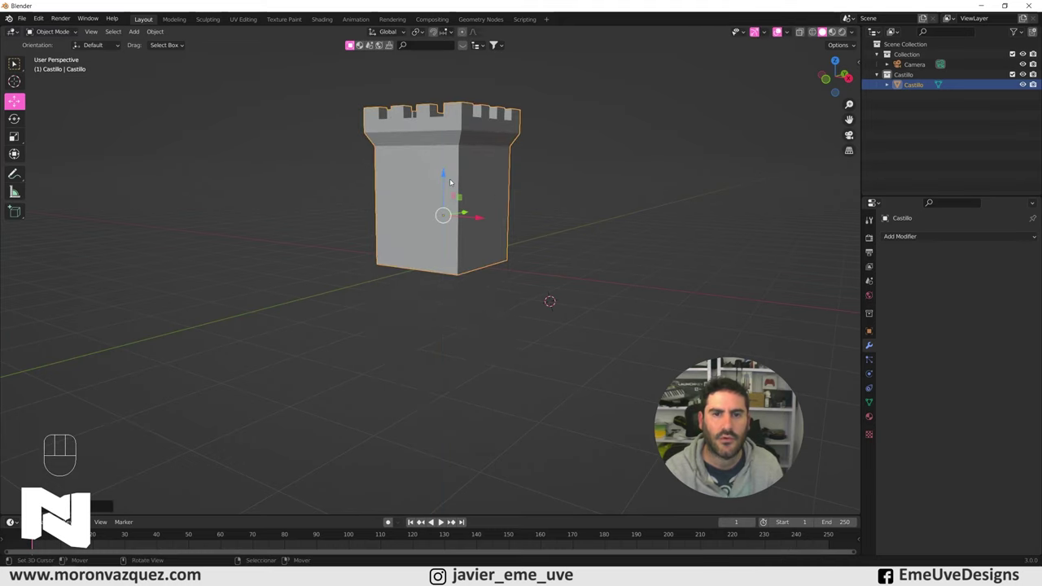
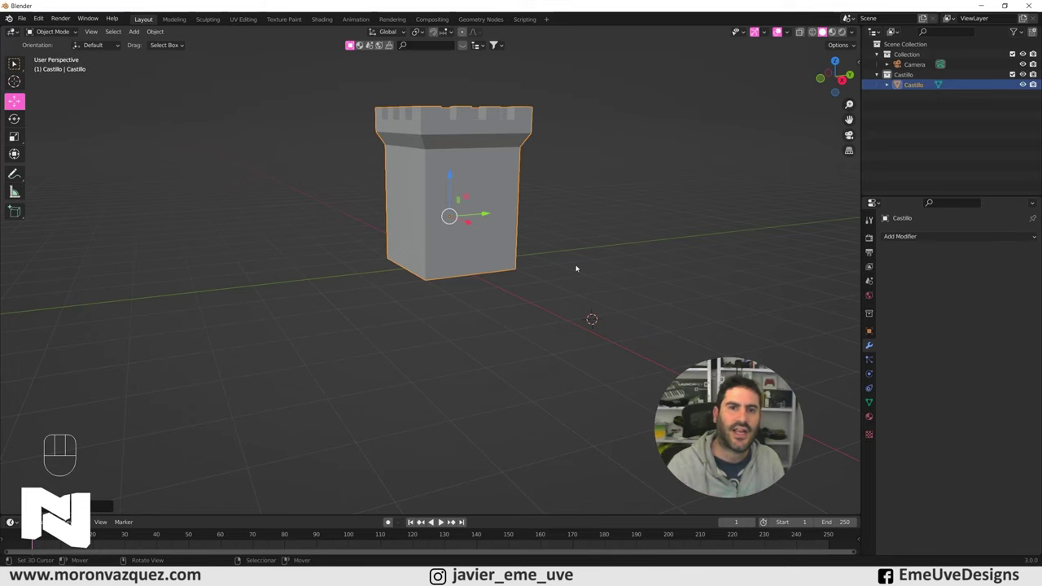
drag(556, 268, 547, 269)
key(KP_1)
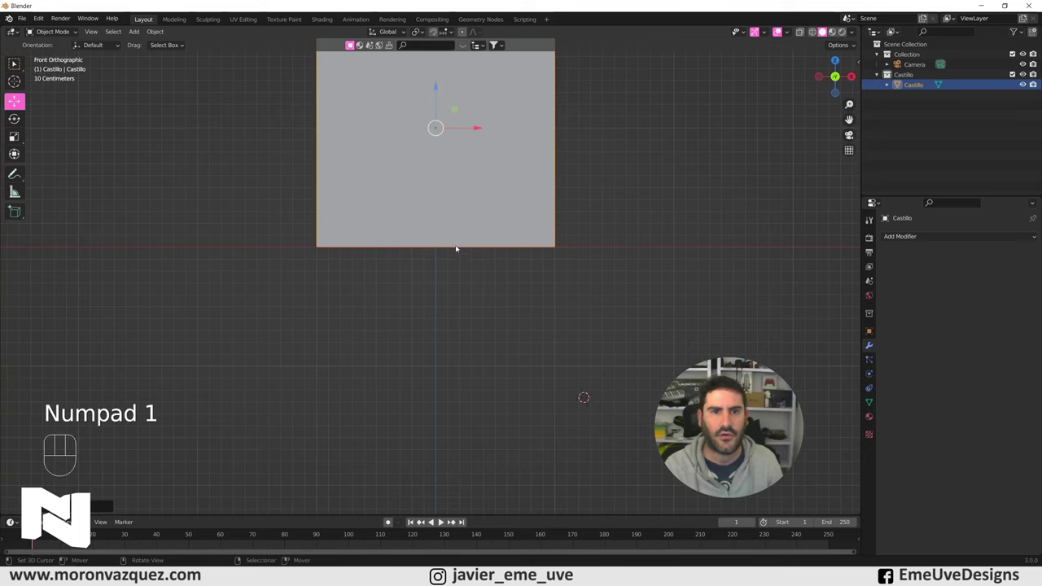
drag(468, 204, 388, 226)
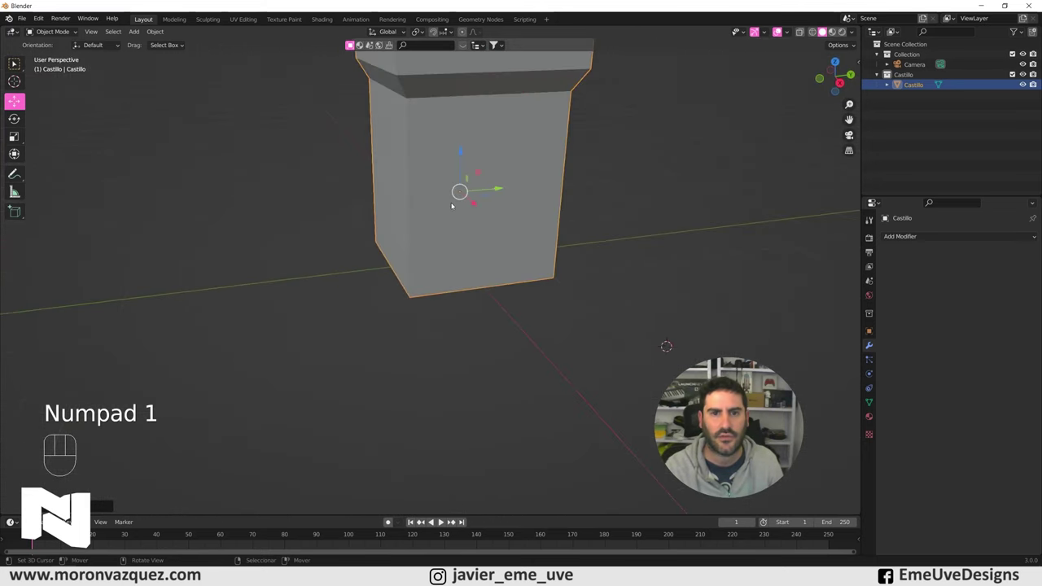
drag(508, 246, 555, 240)
drag(553, 238, 554, 239)
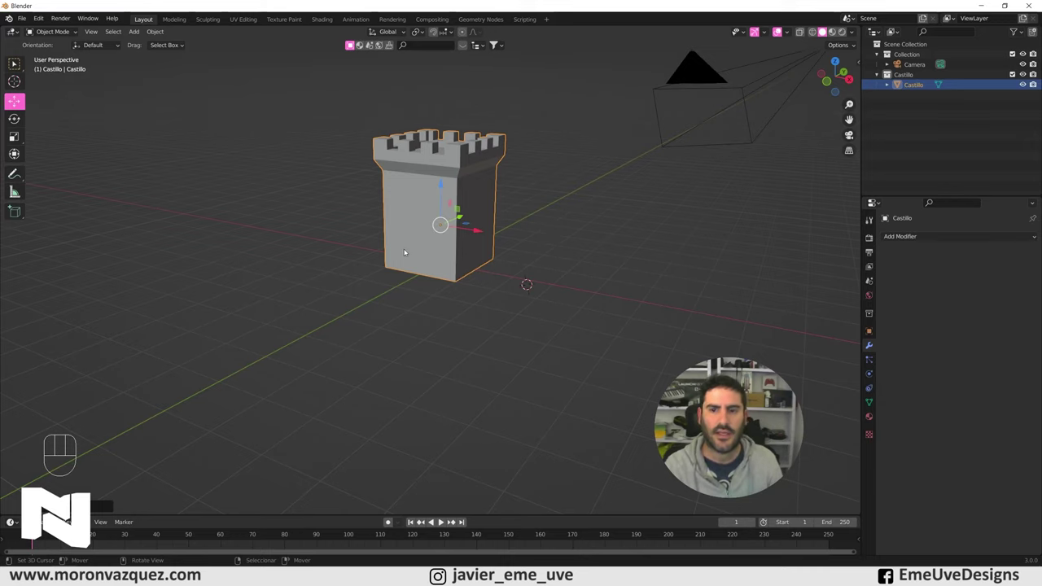
drag(429, 250, 384, 258)
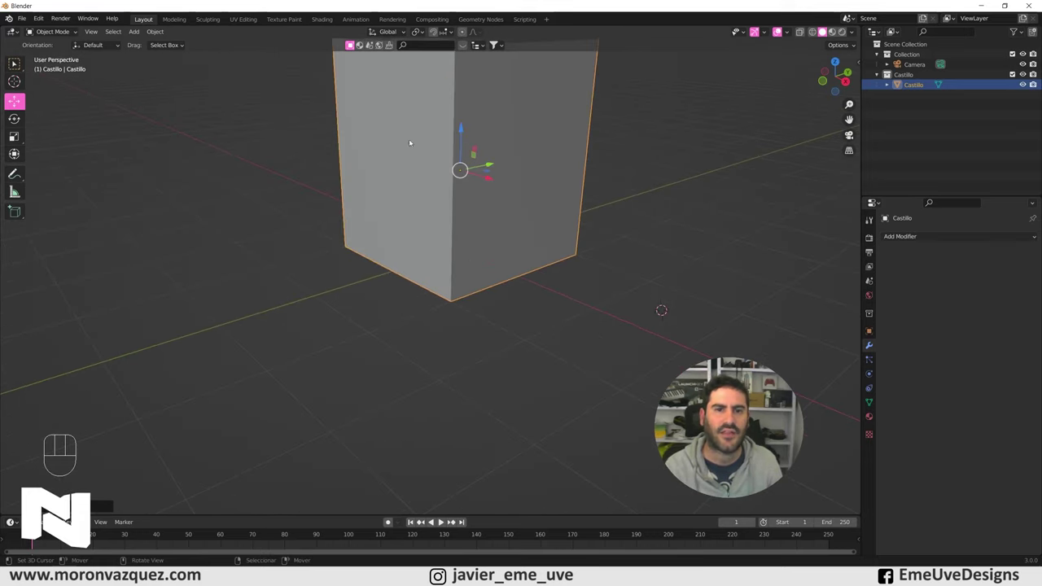
drag(429, 256, 447, 258)
- Select the Castillo collection ready to add the next object
click(908, 76)
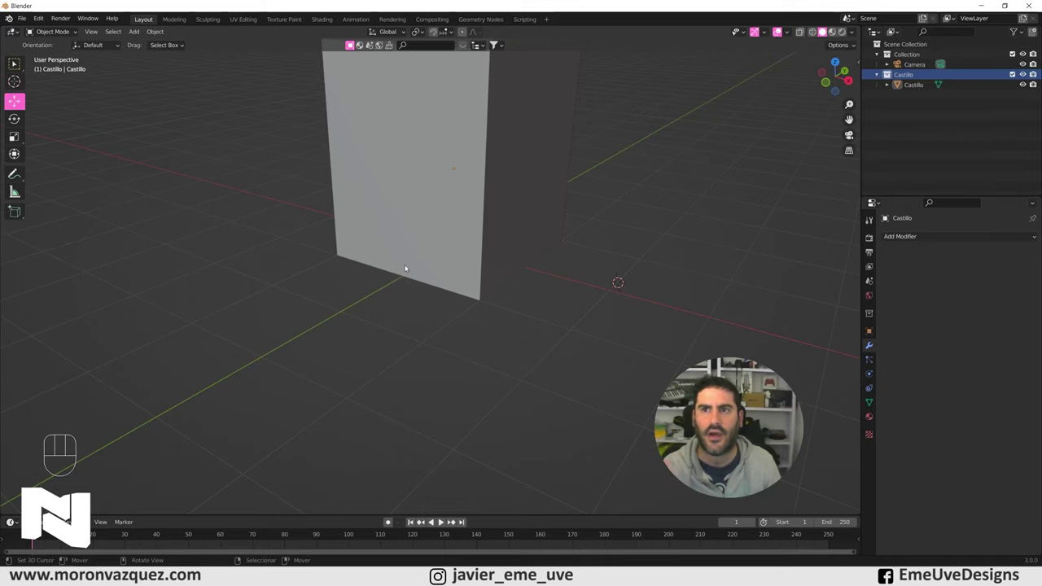
click(404, 273)
middle_click(430, 249)
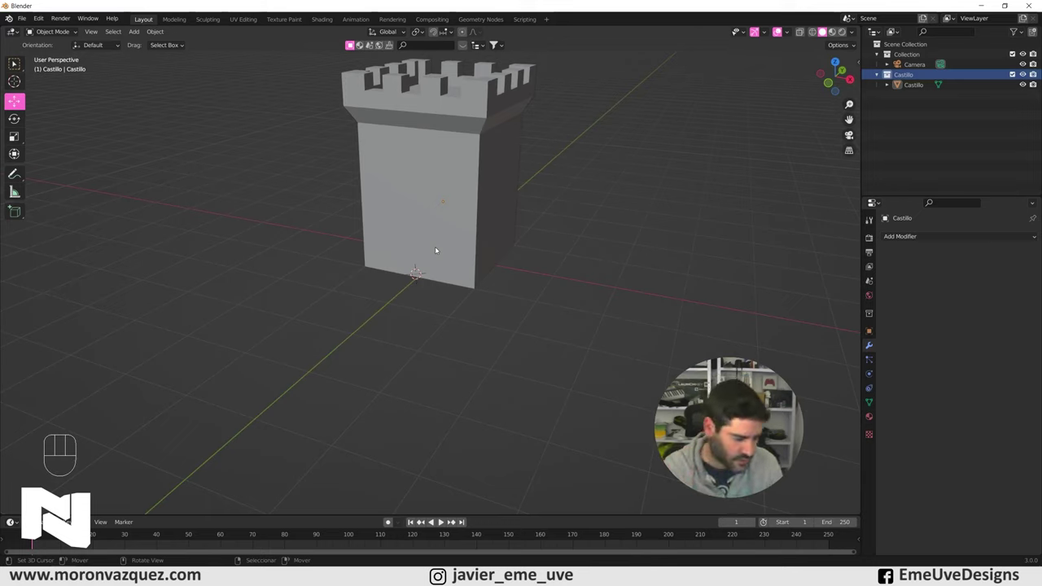
- Add a new cube and position it in front of the tower's base
key(shift+a)
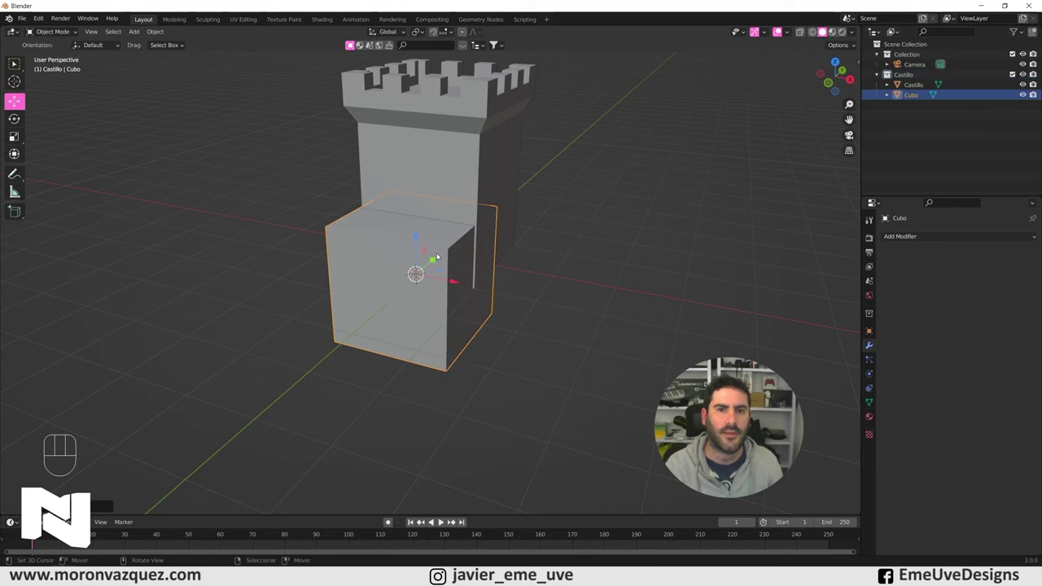
drag(455, 246, 397, 256)
drag(442, 267, 342, 258)
drag(355, 266, 427, 250)
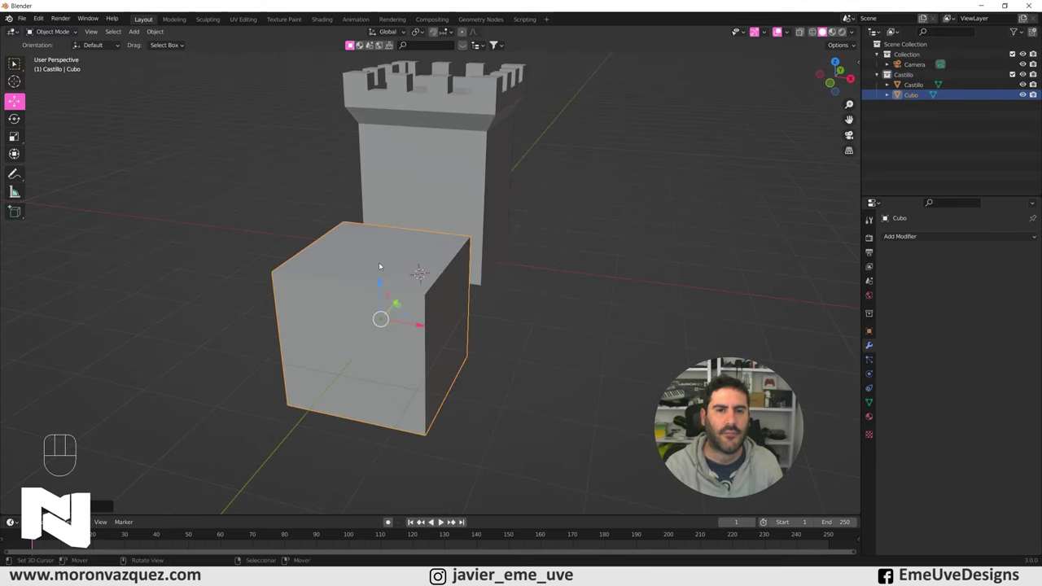
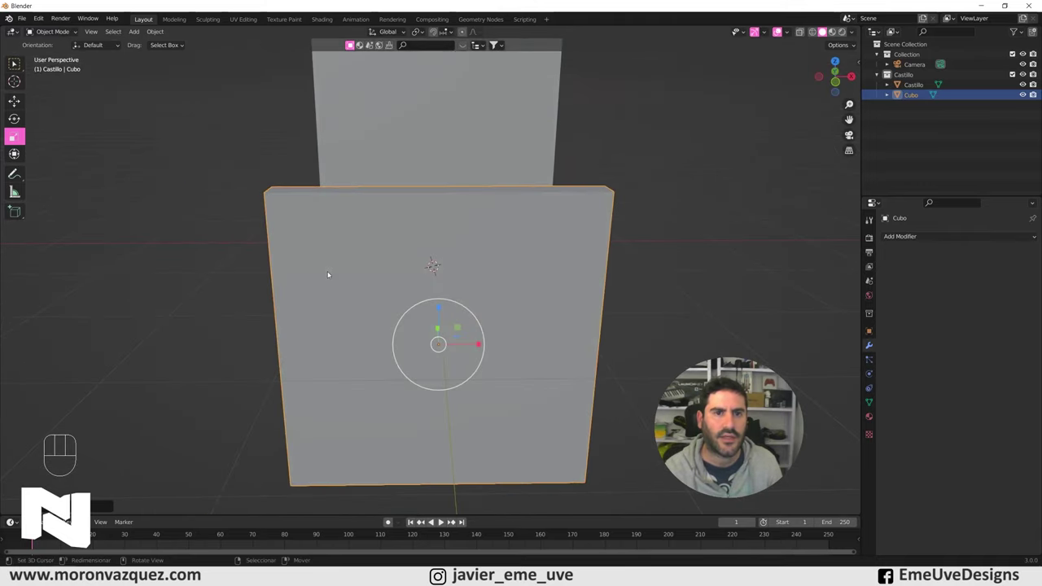
- Scale the cube down into a thin slab standing against the tower's front wall
drag(434, 262, 421, 255)
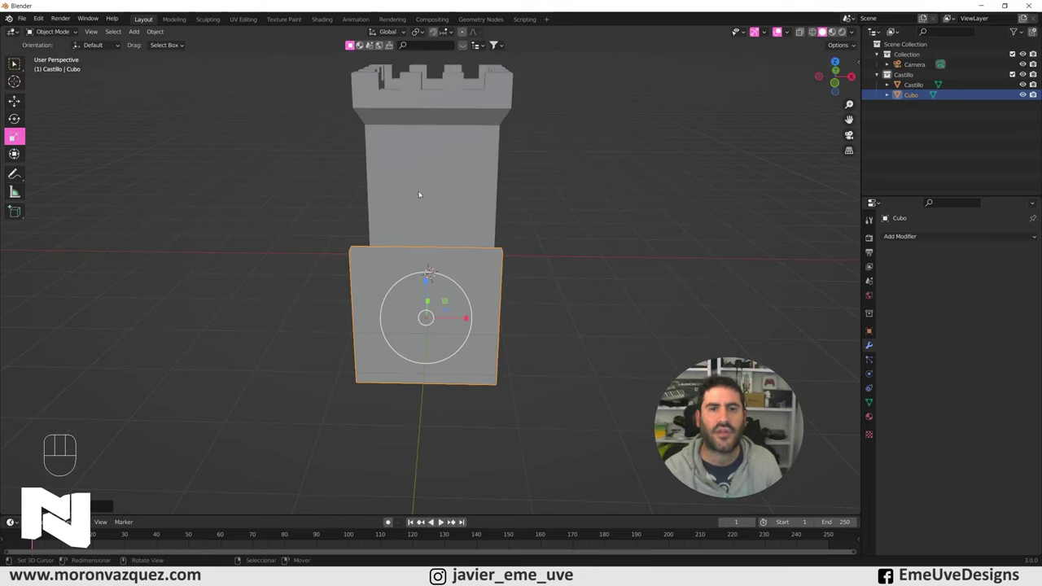
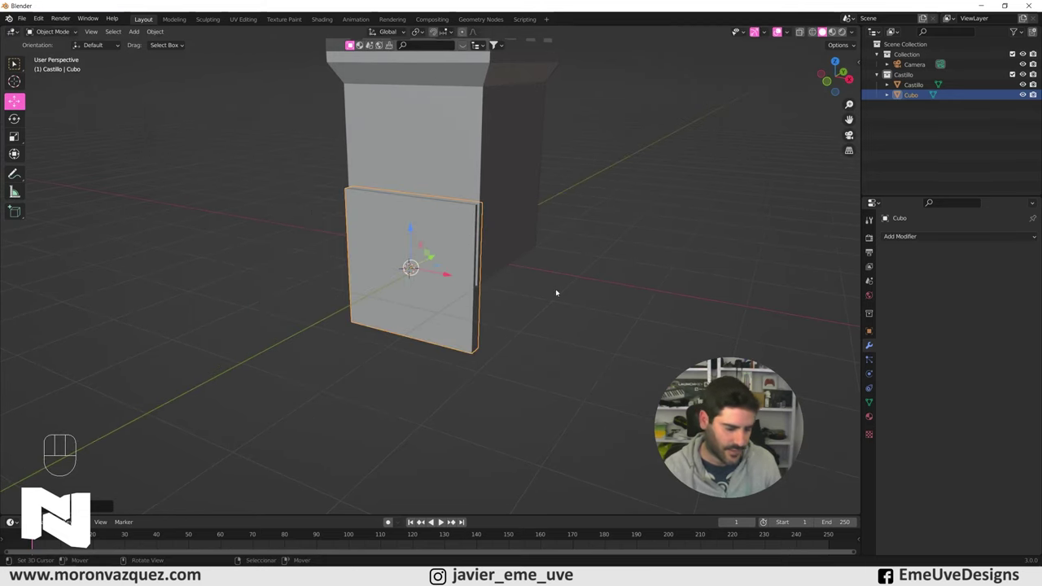
drag(531, 215, 548, 232)
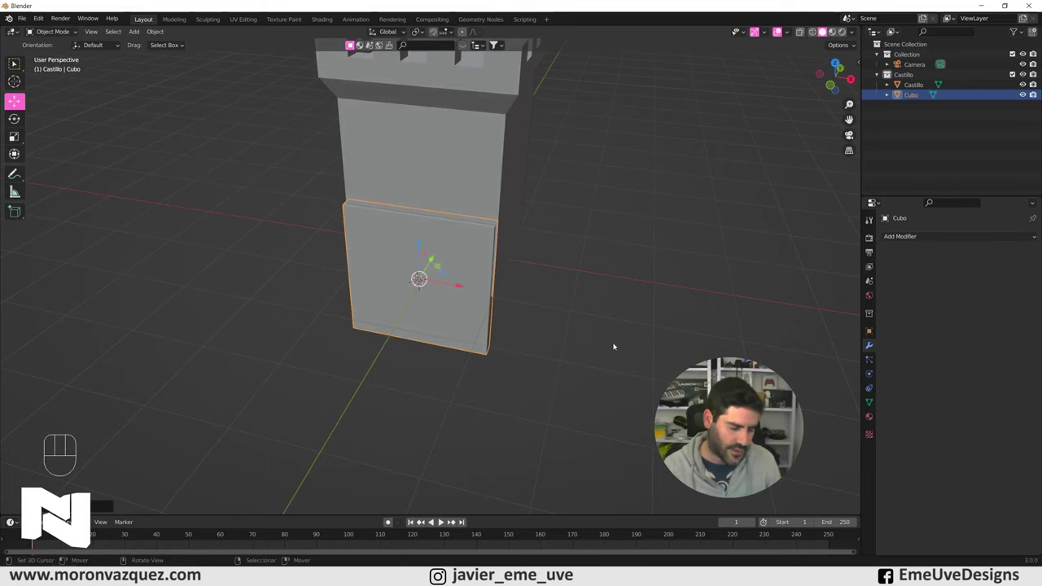
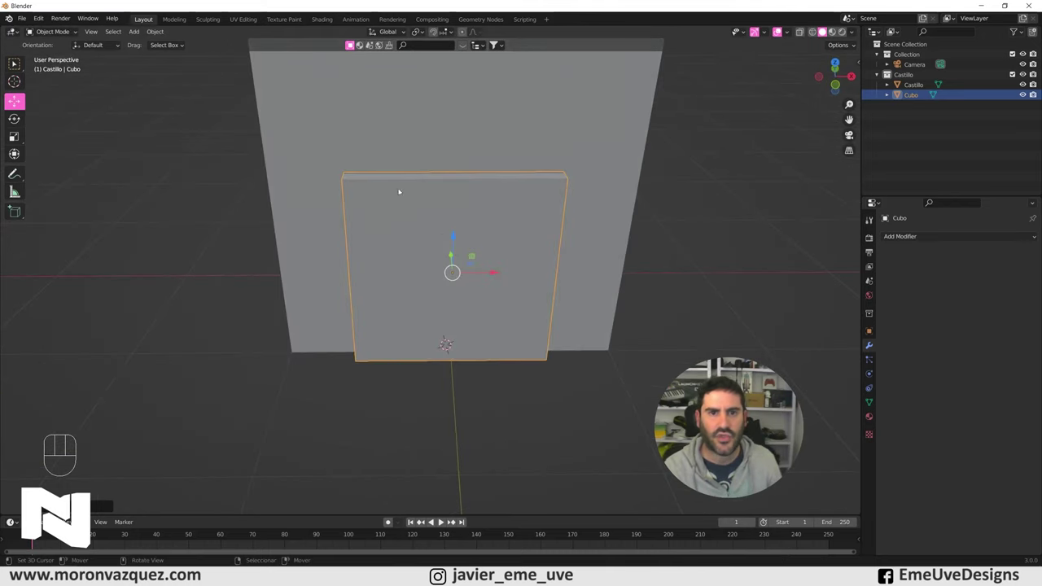
middle_click(389, 193)
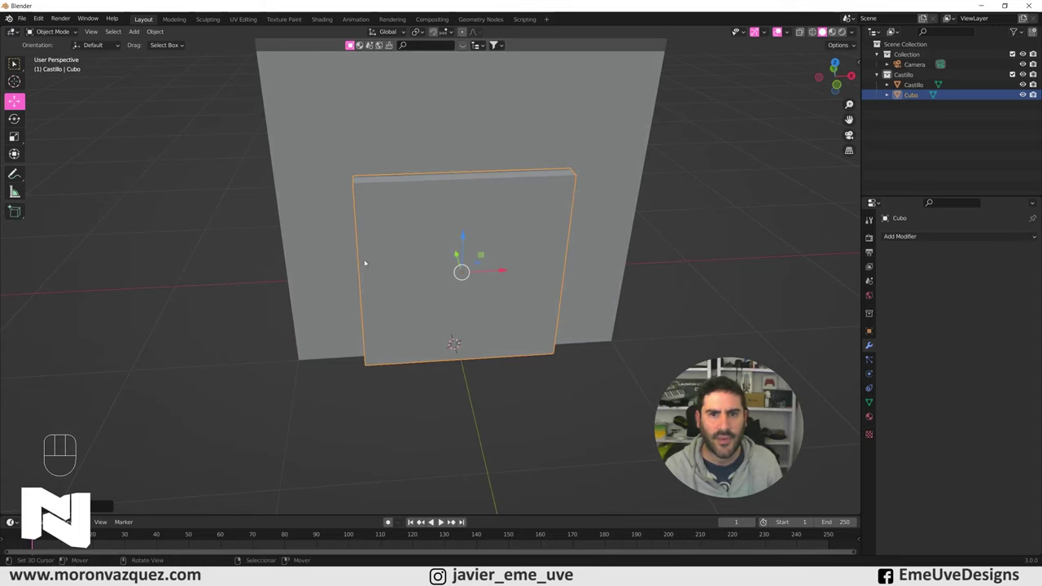
drag(525, 223, 536, 231)
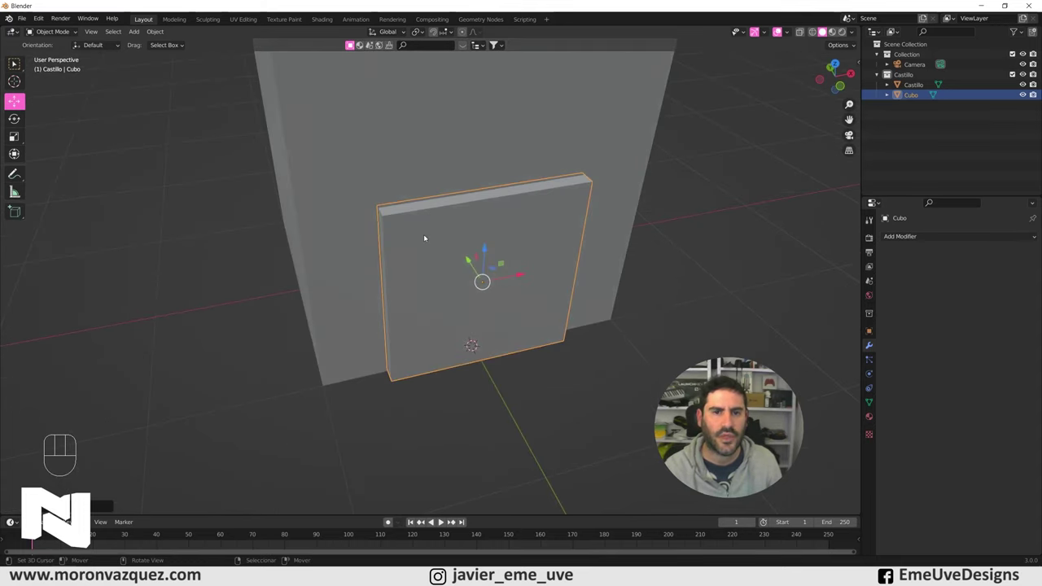
- Bevel both top corners of the slab in edge select mode into an arched doorway shape
click(54, 46)
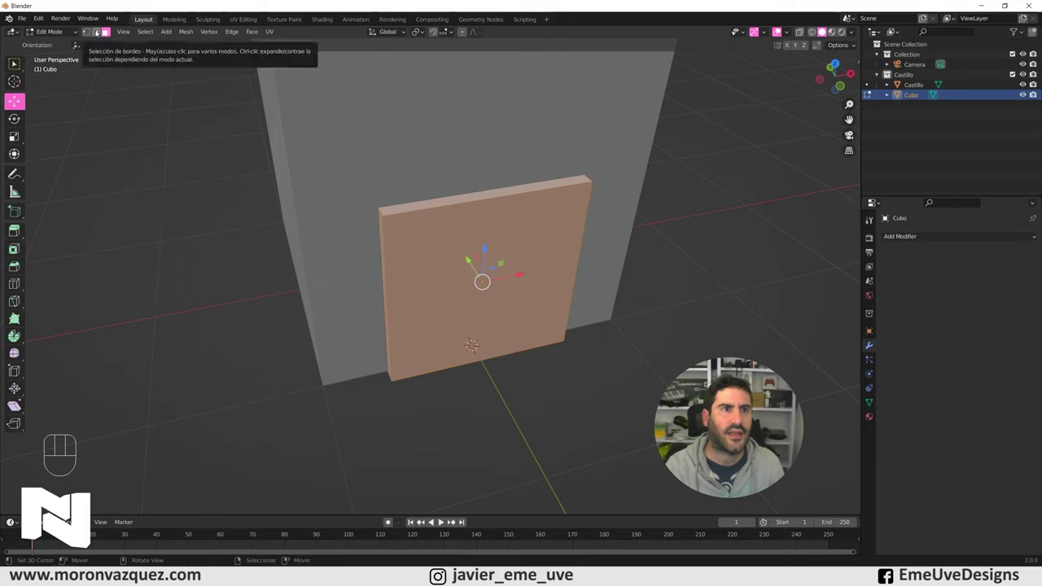
click(100, 33)
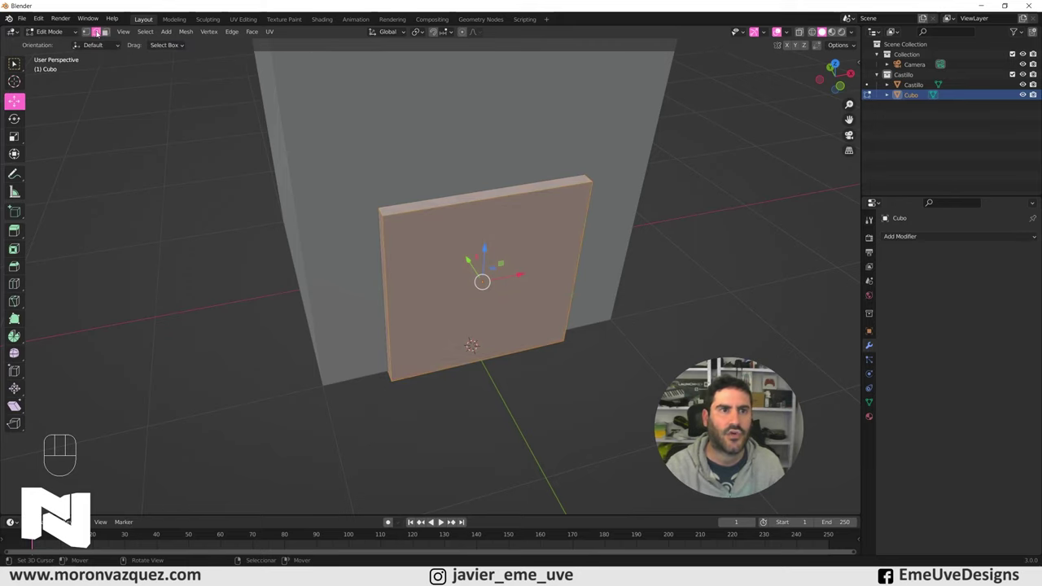
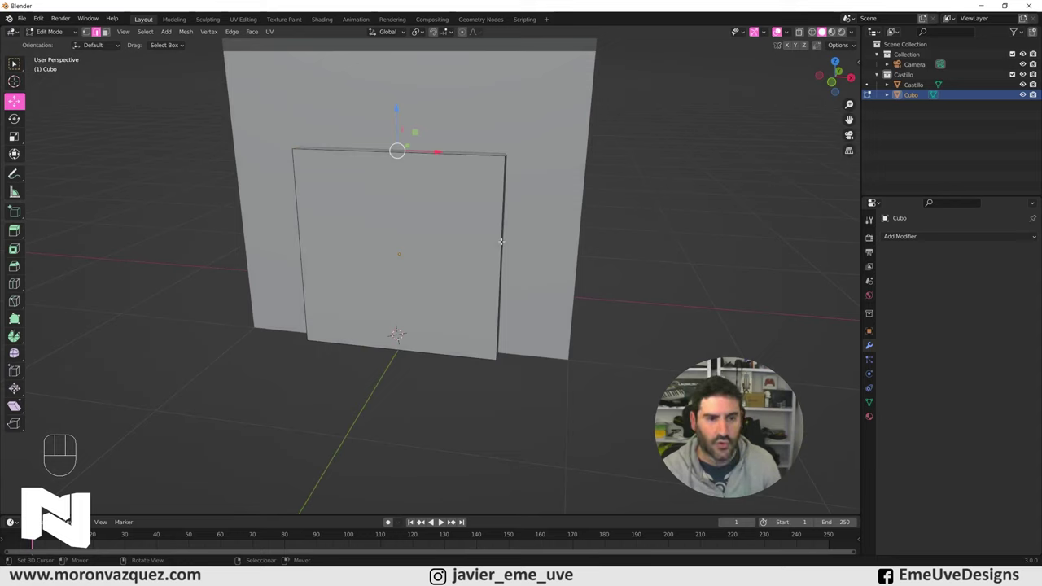
key(b)
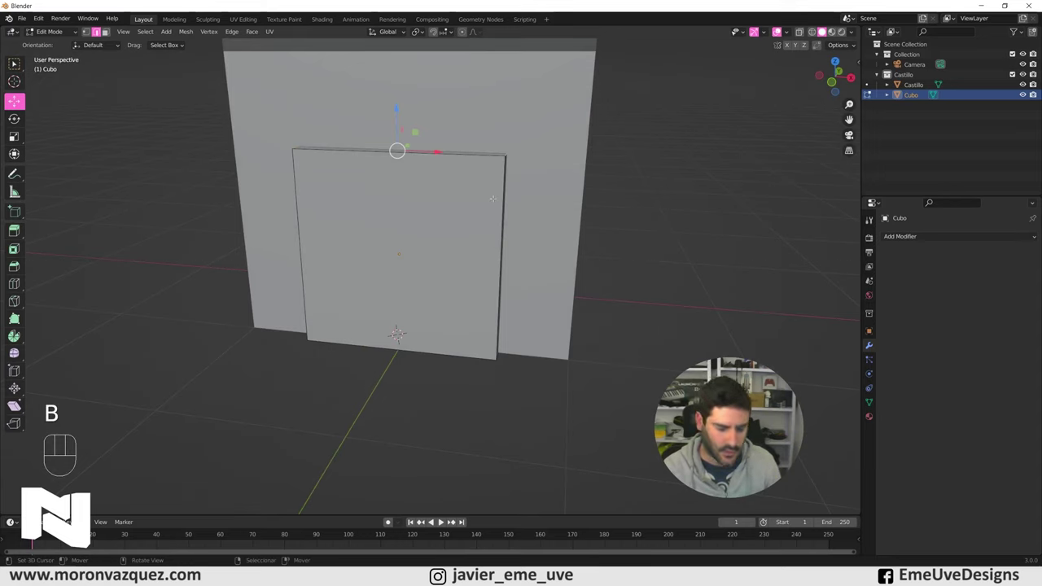
key(ctrl+b)
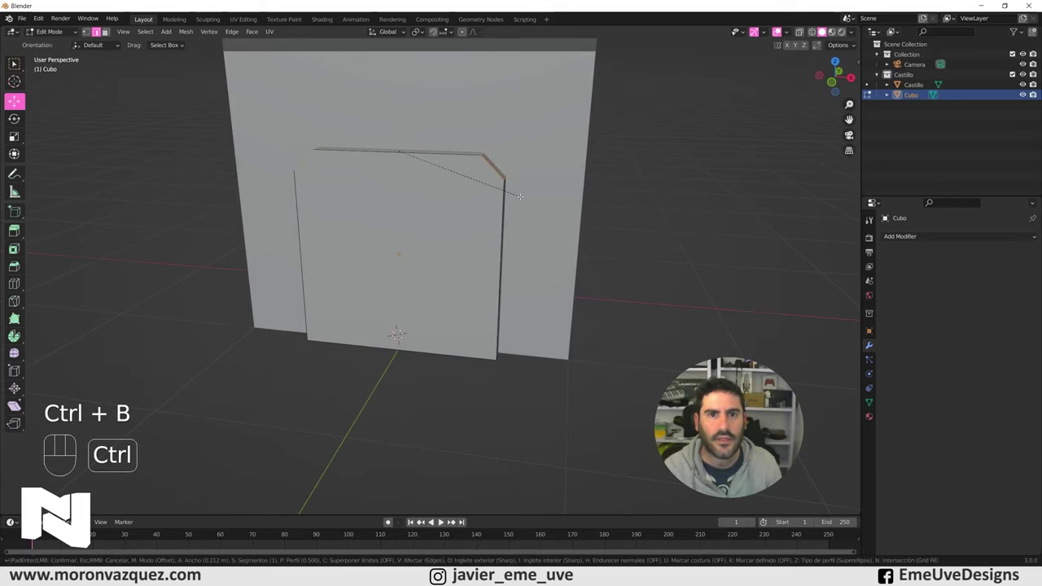
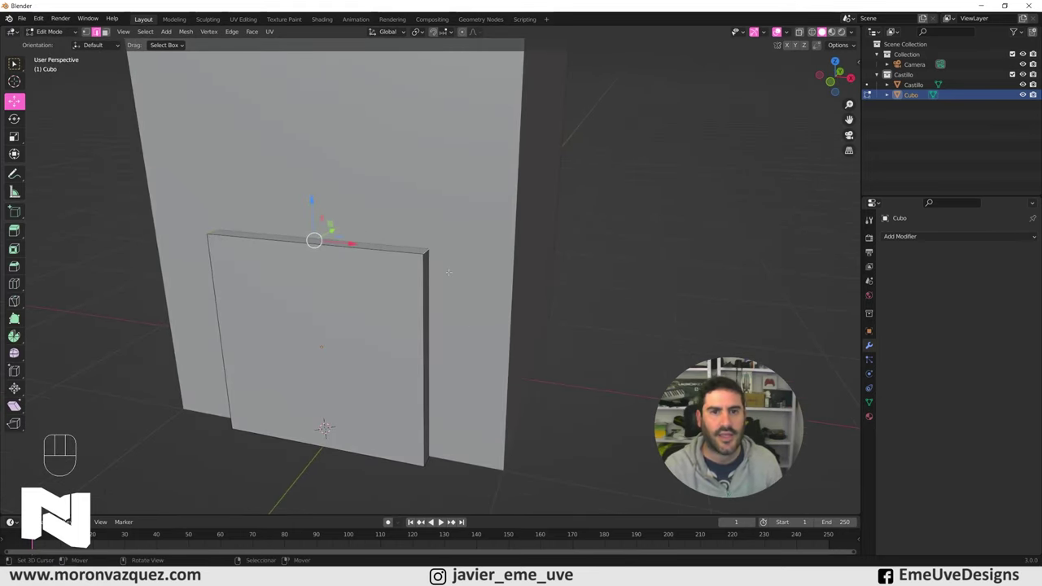
key(ctrl+b)
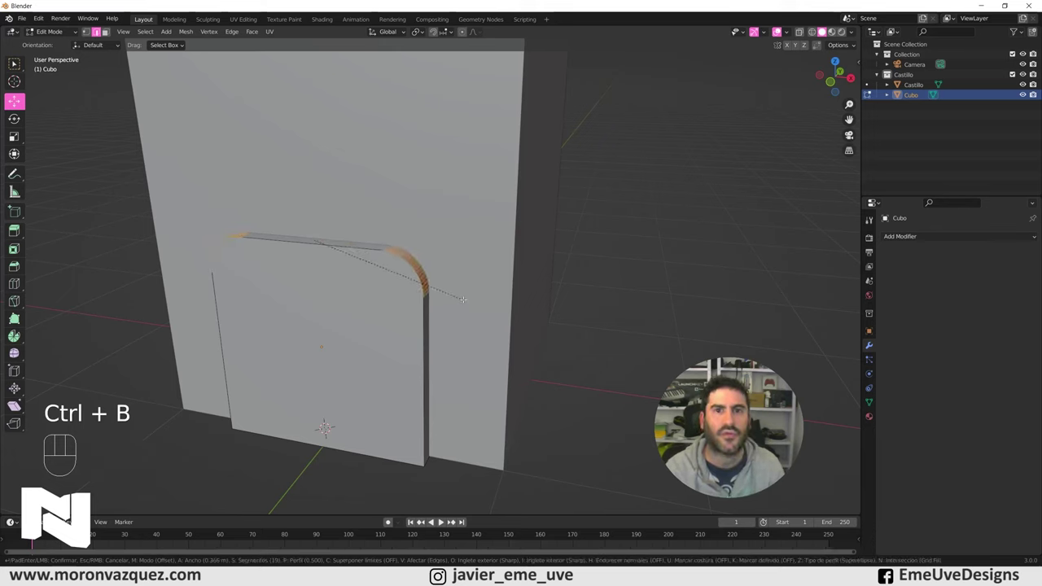
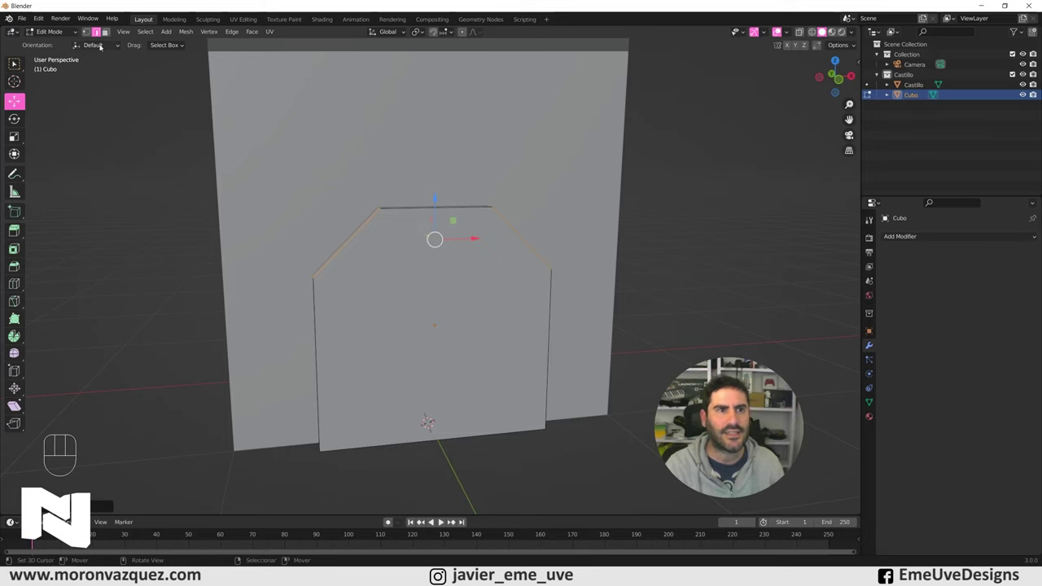
click(59, 32)
- Inspect the chamfered door outline from the full scene view and reselect the tower
drag(455, 227, 488, 227)
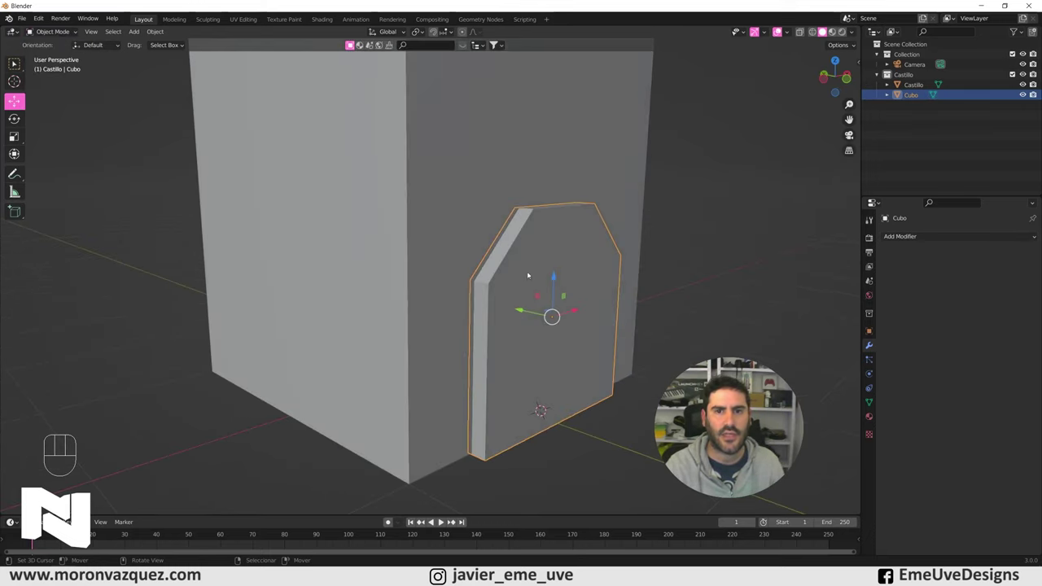
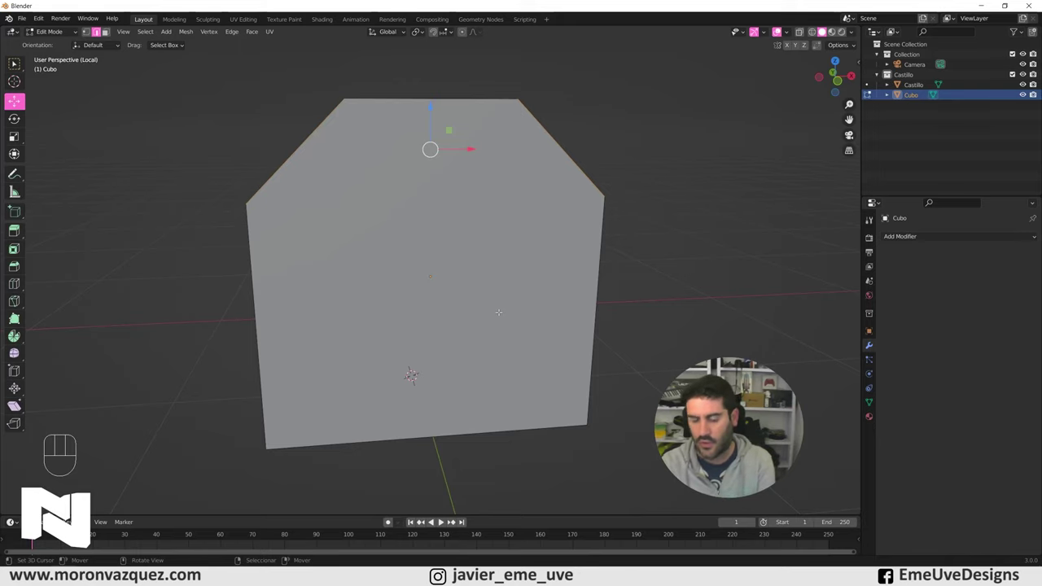
key(KP_Divide)
key(KP_Divide)
key(KP_Divide)
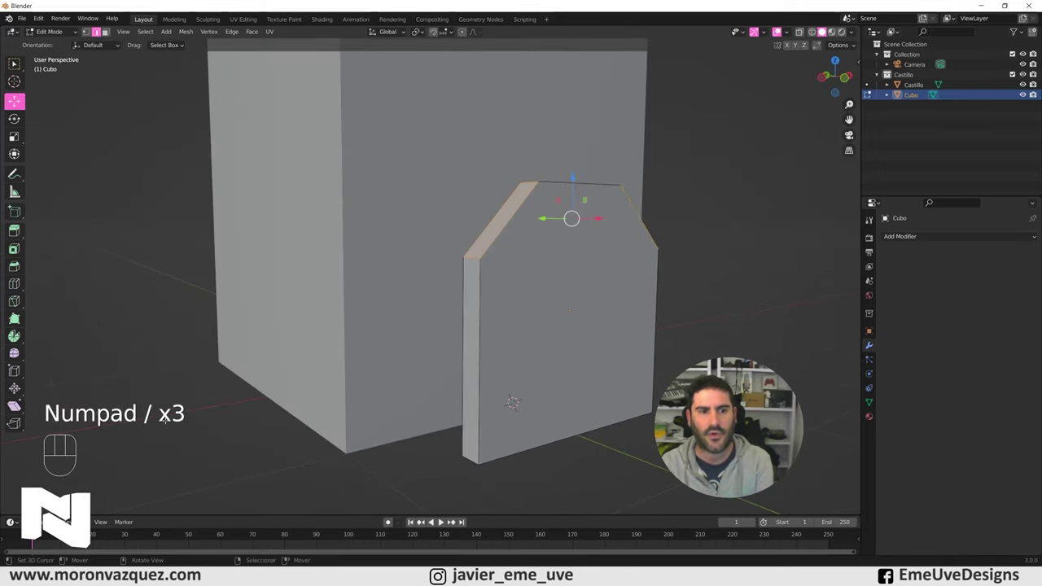
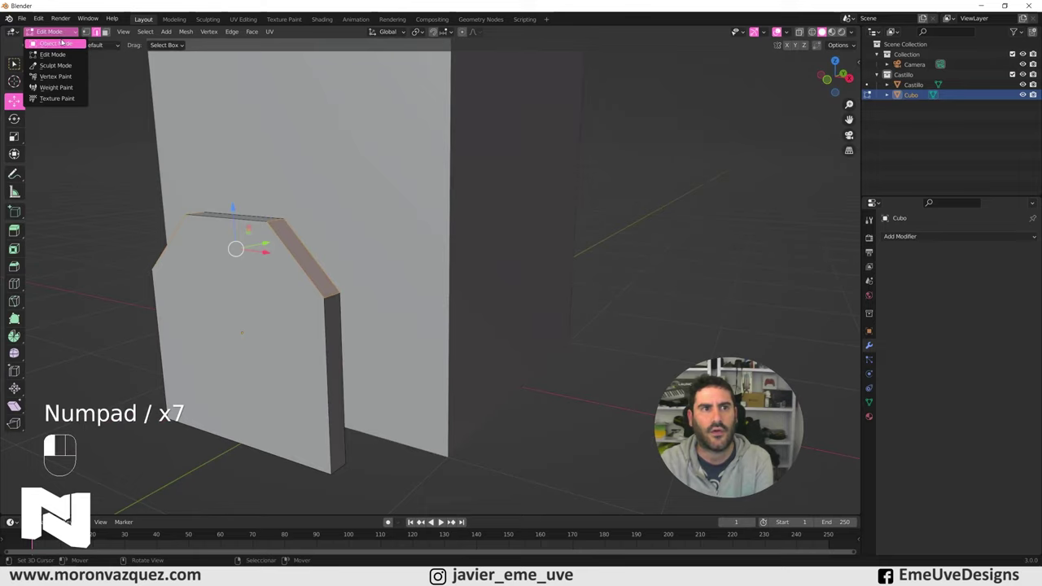
right_click(227, 116)
key(KP_Divide)
drag(446, 233, 428, 238)
key(KP_Divide)
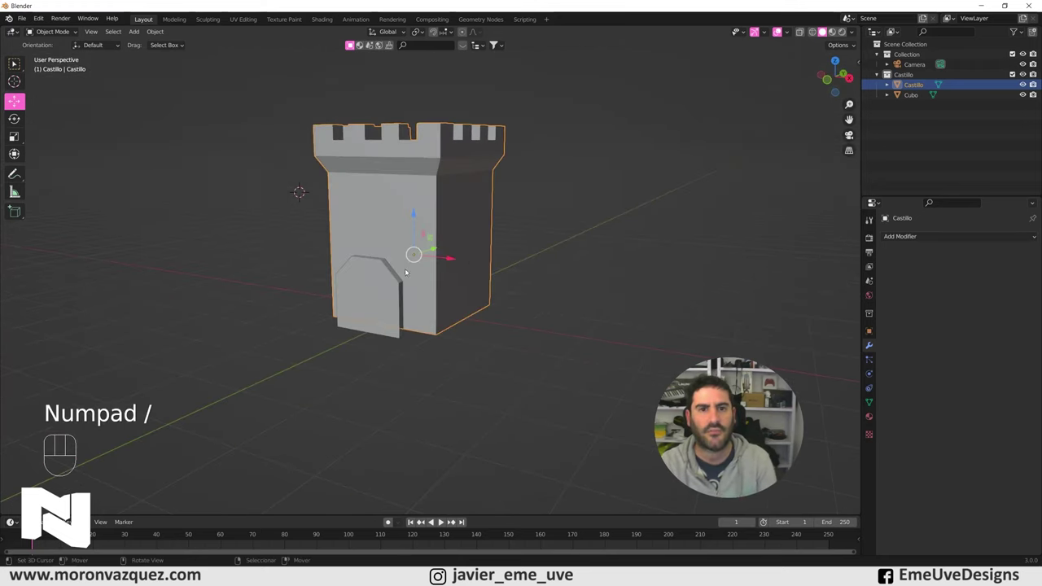
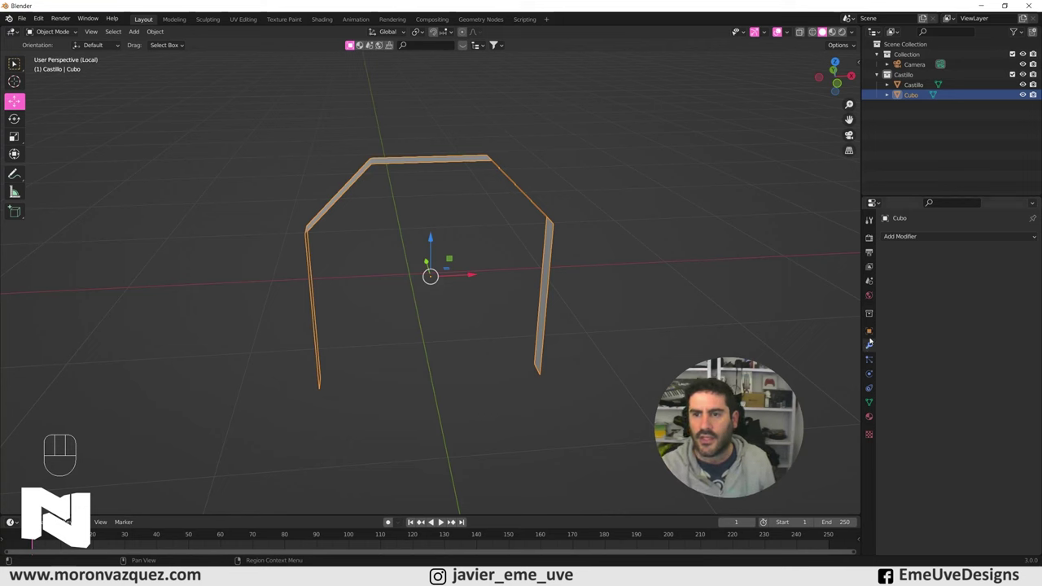
- Add a Solidify modifier at 0.09 m thickness to the arch outline and apply it
drag(898, 238, 828, 410)
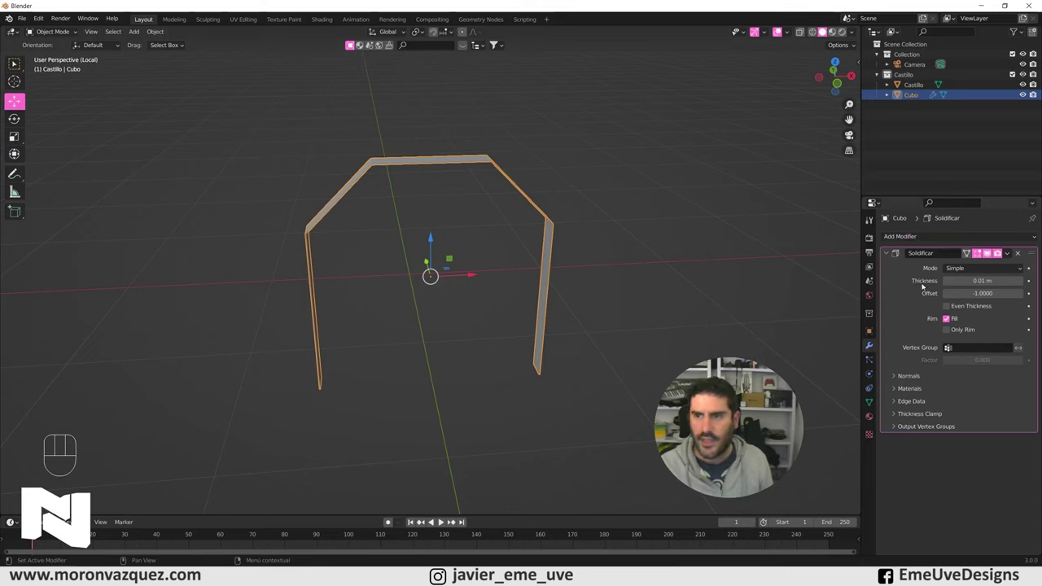
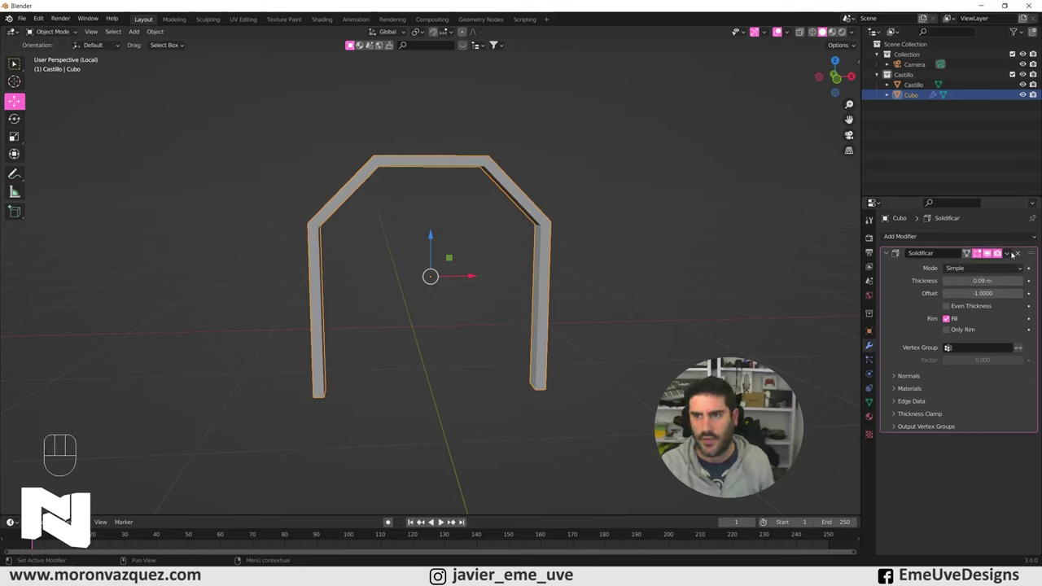
drag(1012, 254, 999, 264)
key(KP_Divide)
drag(401, 319, 433, 323)
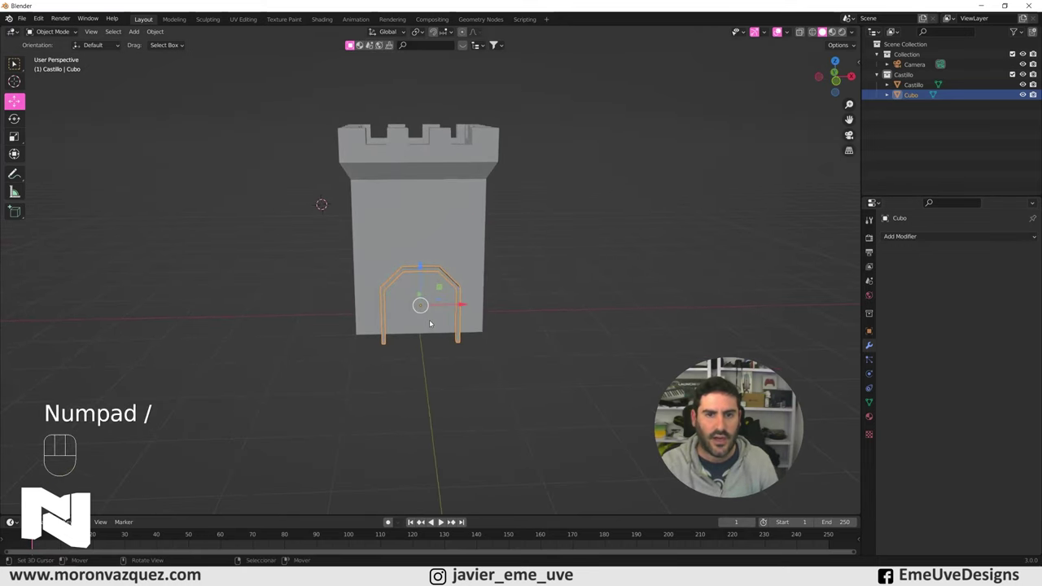
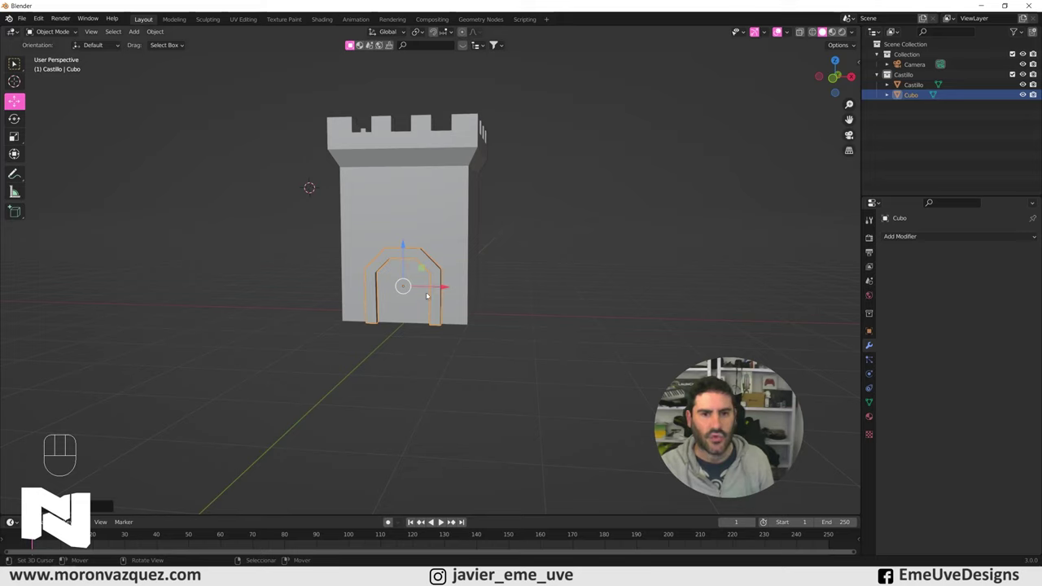
- Scale the newly added cube down toward a thin plank for the Puerta doorway
middle_click(442, 307)
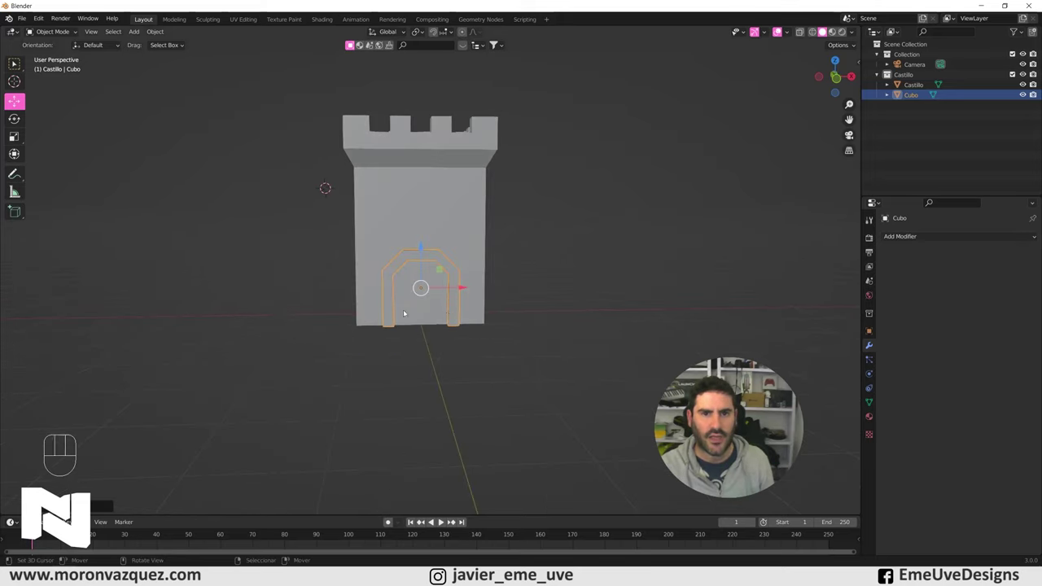
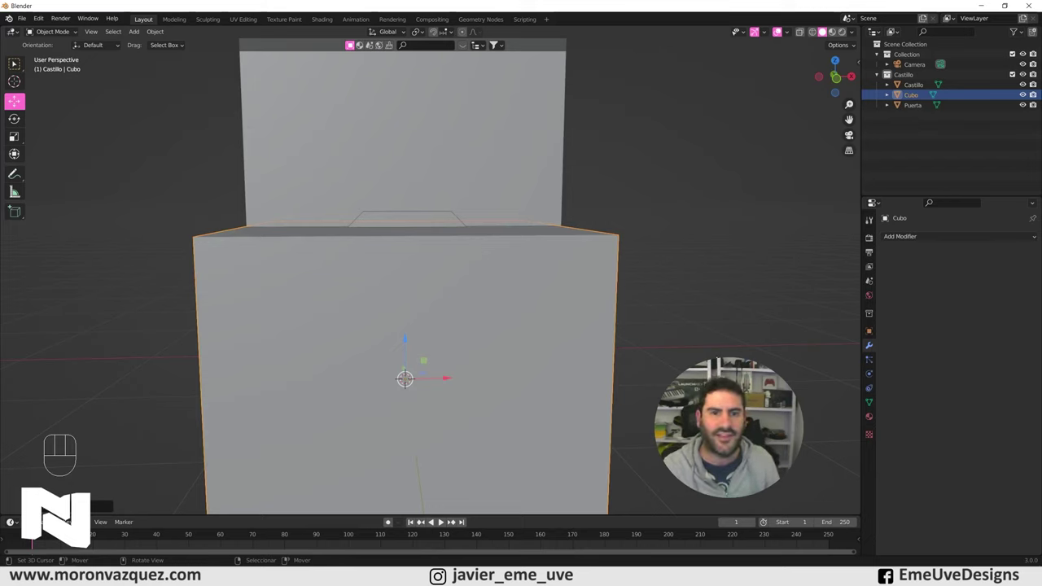
key(s)
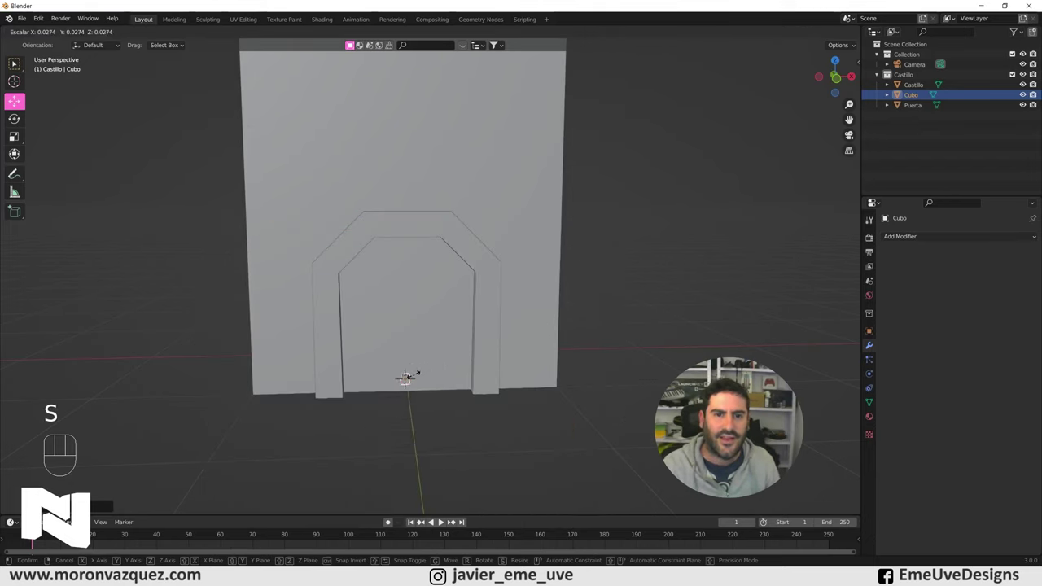
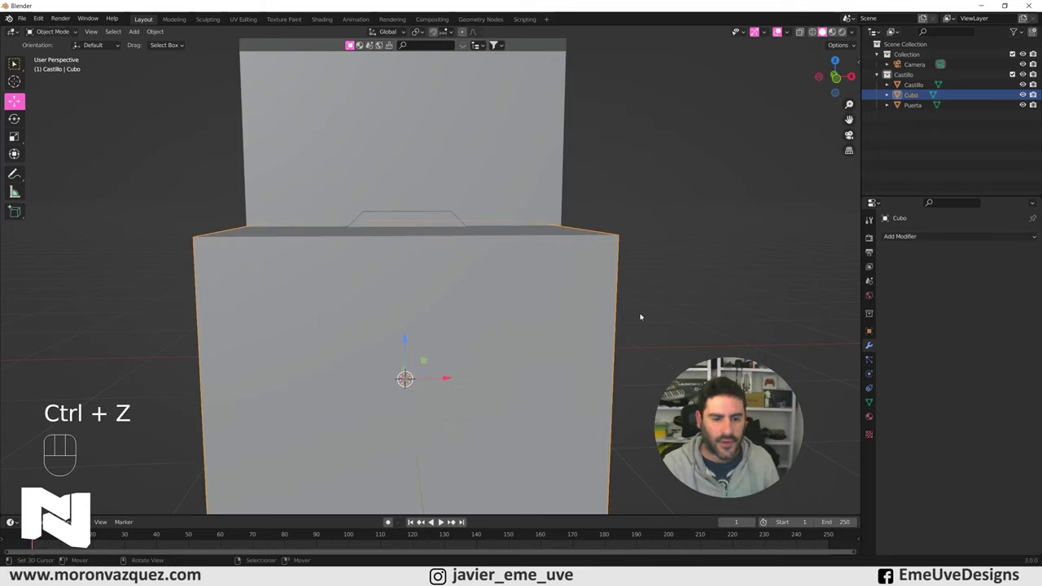
key(s)
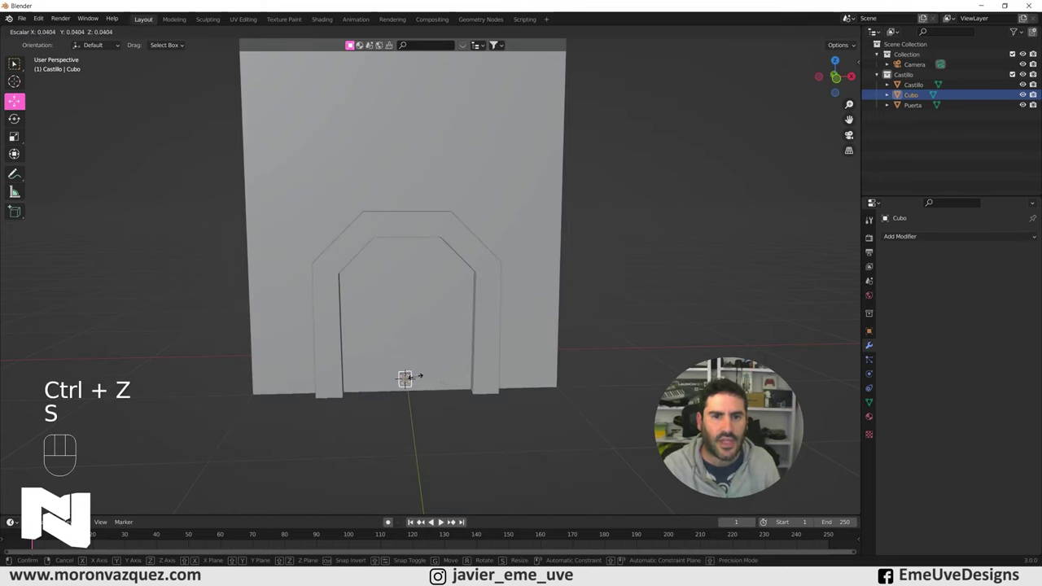
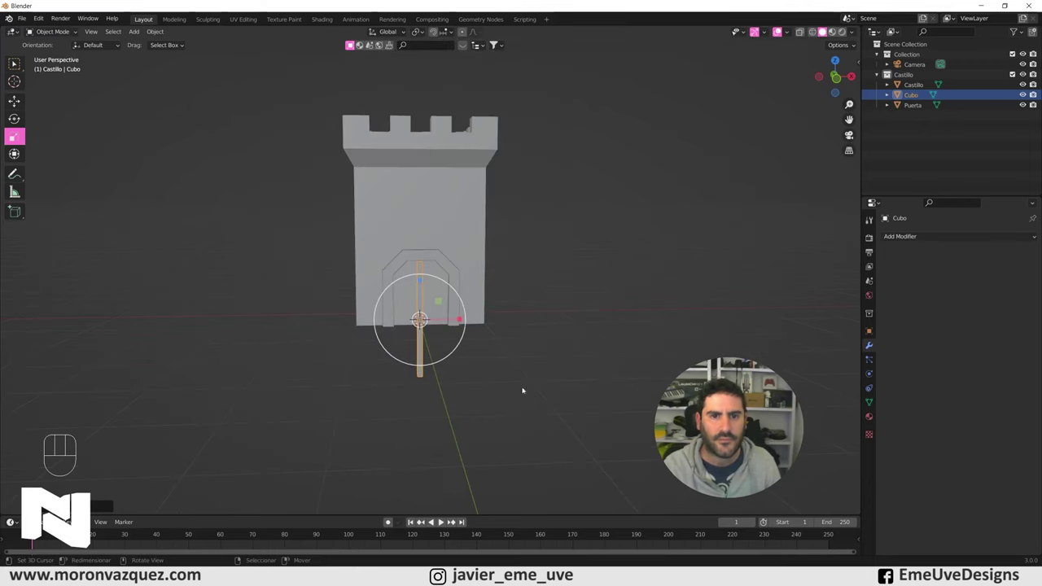
- Move the thin plank in front view to stand at the doorway's inner left edge
key(s)
click(535, 381)
key(KP_1)
drag(440, 417, 559, 440)
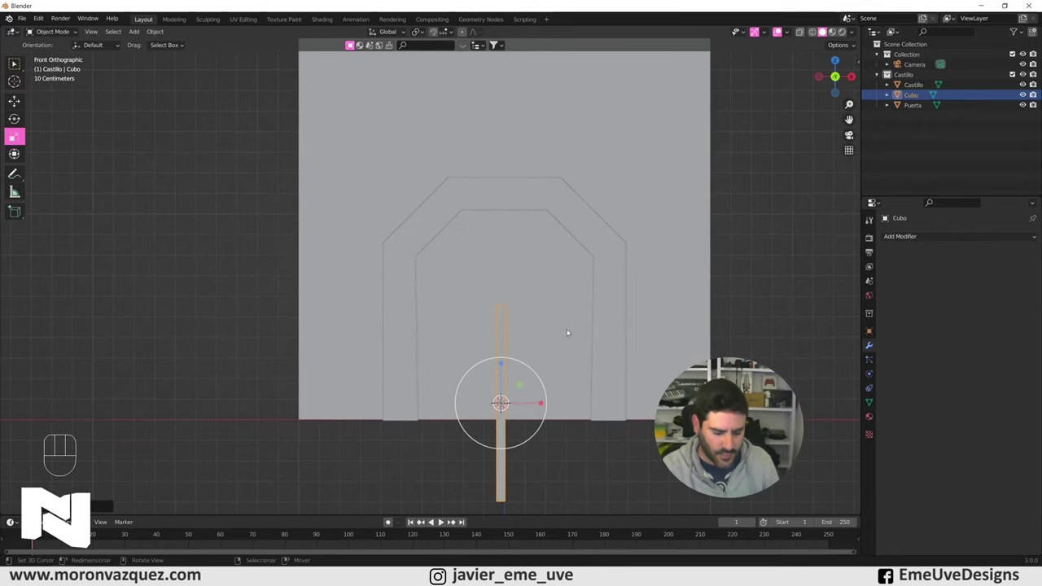
key(g)
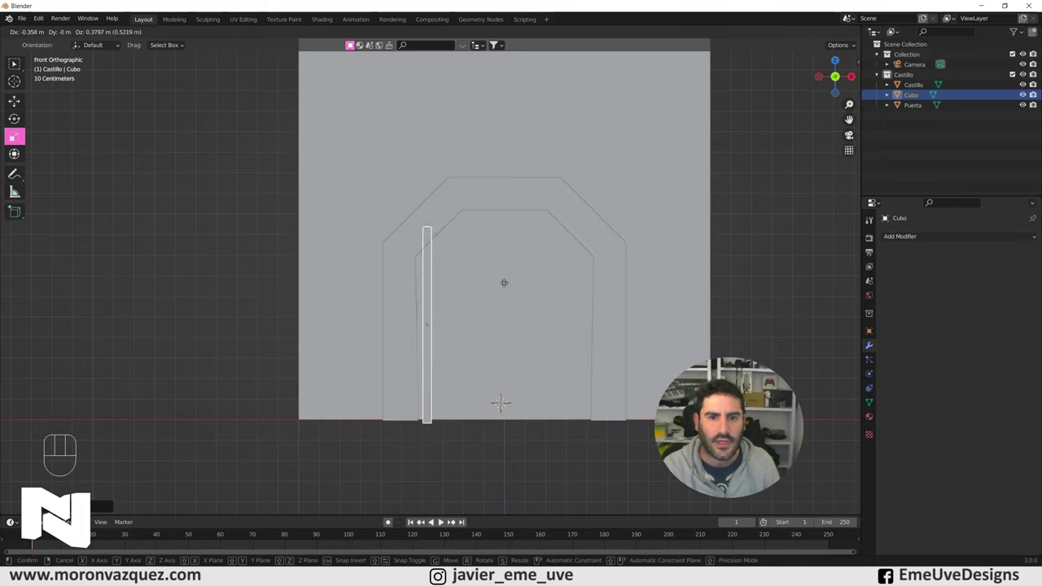
click(507, 284)
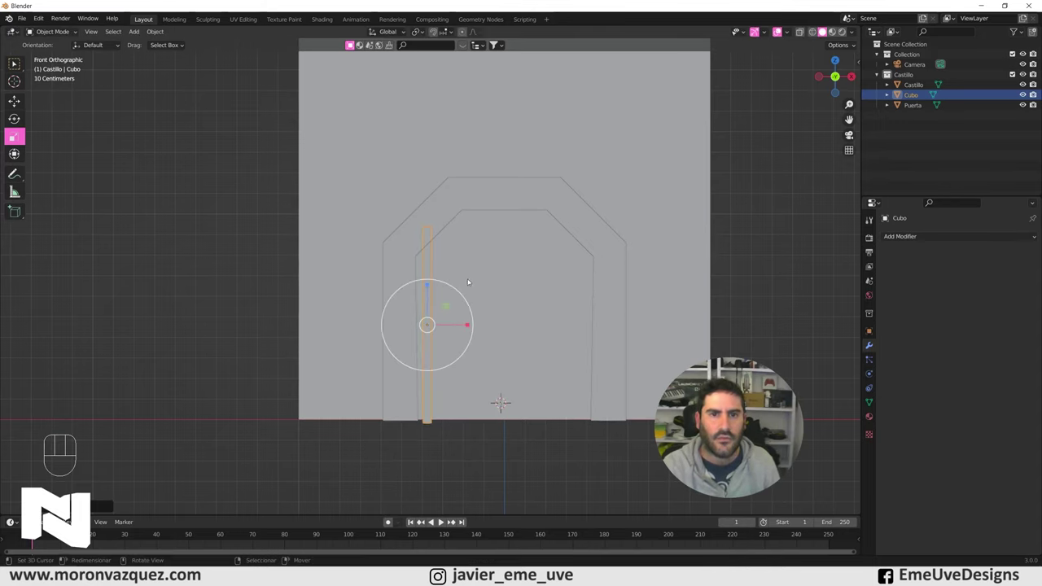
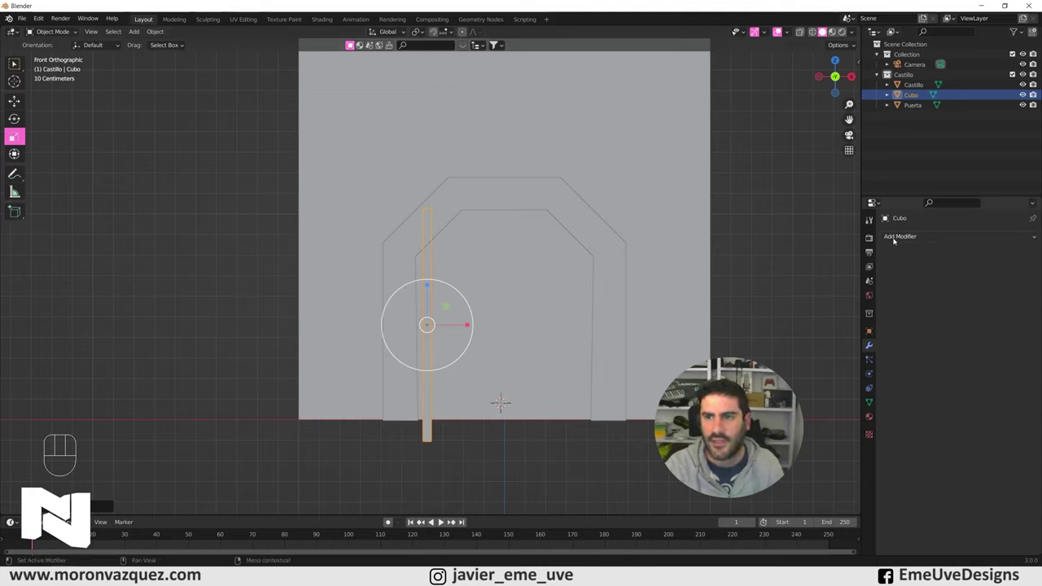
- Array the plank into ten evenly spaced vertical slats filling the doorway and recentre it
drag(906, 240, 850, 266)
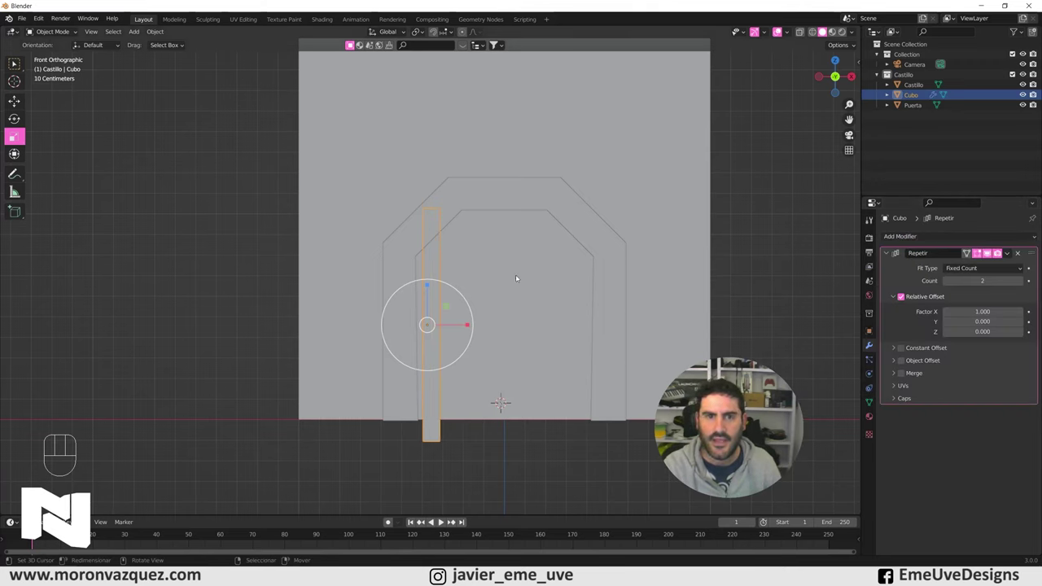
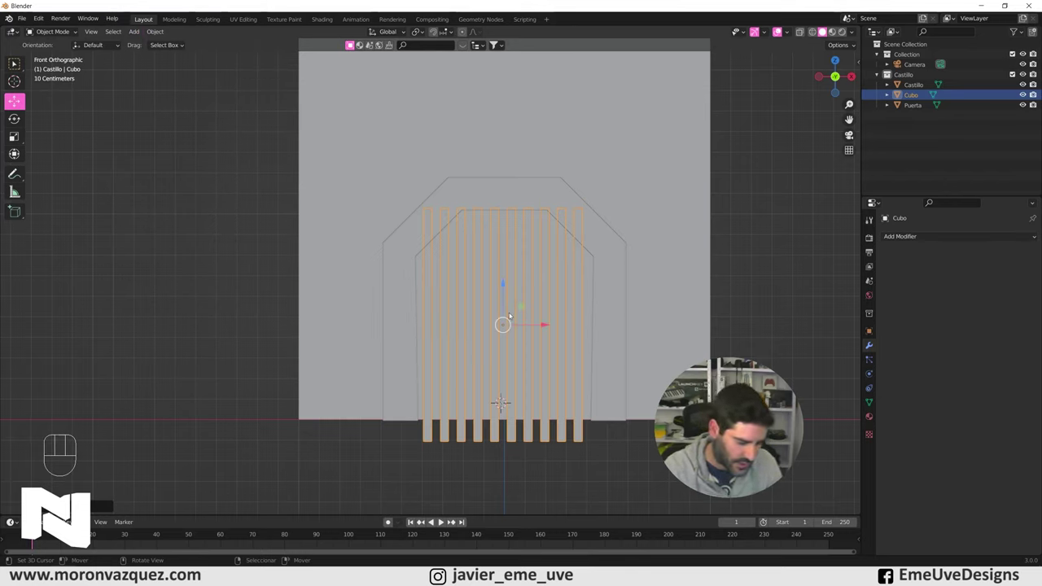
key(alt+g)
key(Return)
middle_click(600, 336)
drag(500, 378, 511, 391)
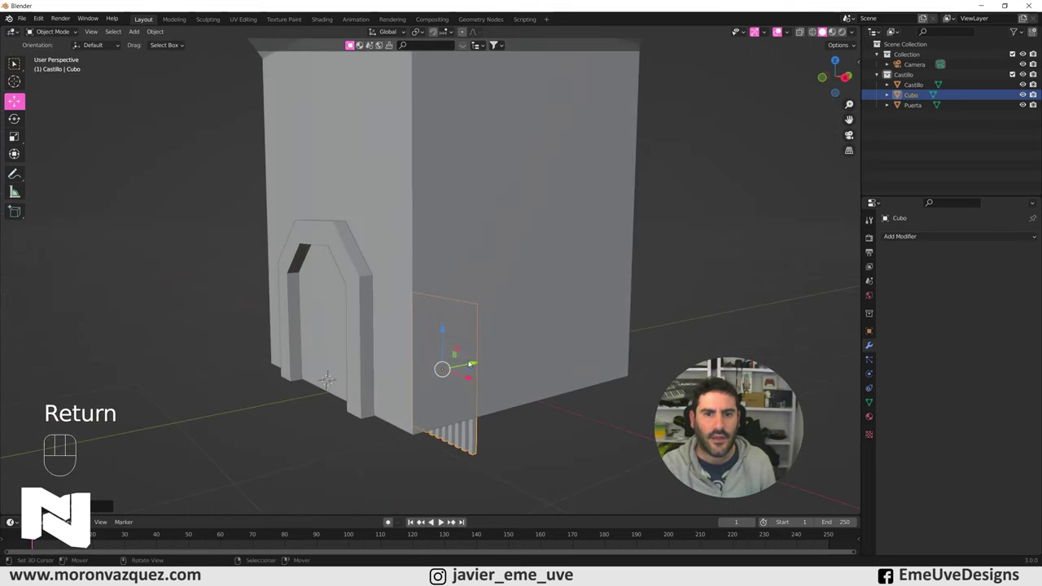
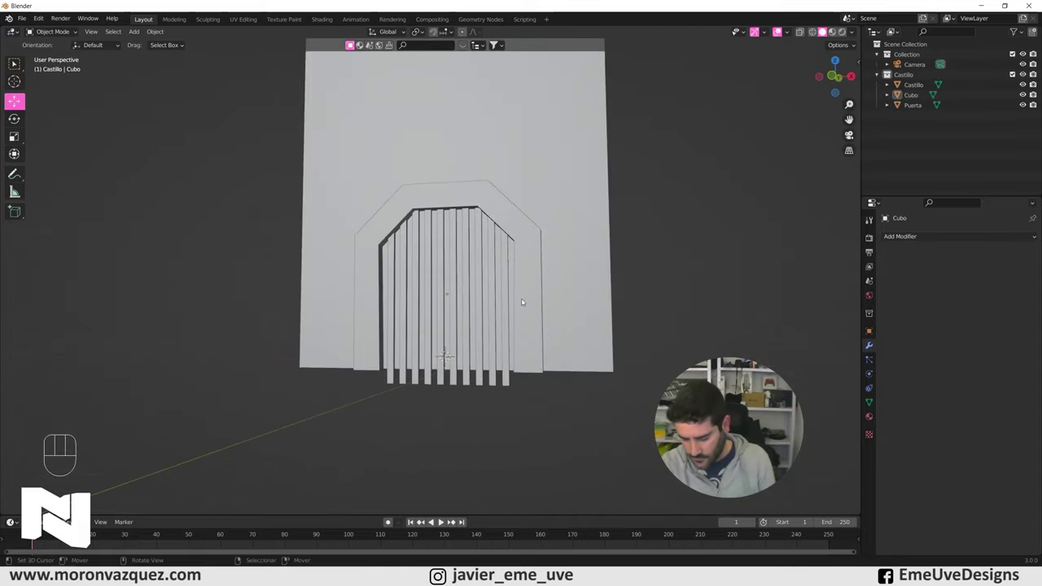
drag(661, 241, 596, 267)
drag(400, 292, 414, 295)
drag(419, 294, 448, 315)
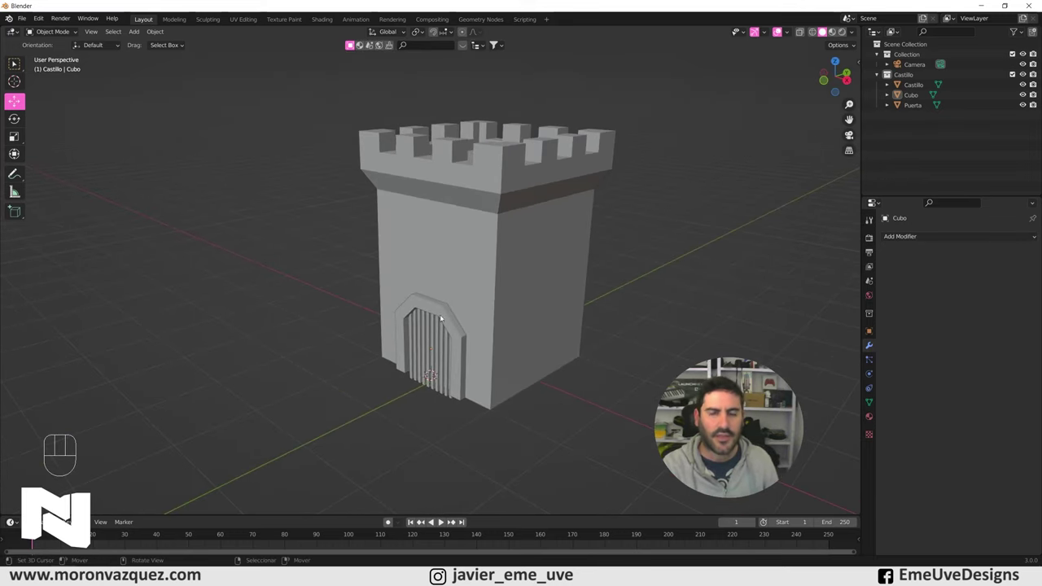
click(436, 242)
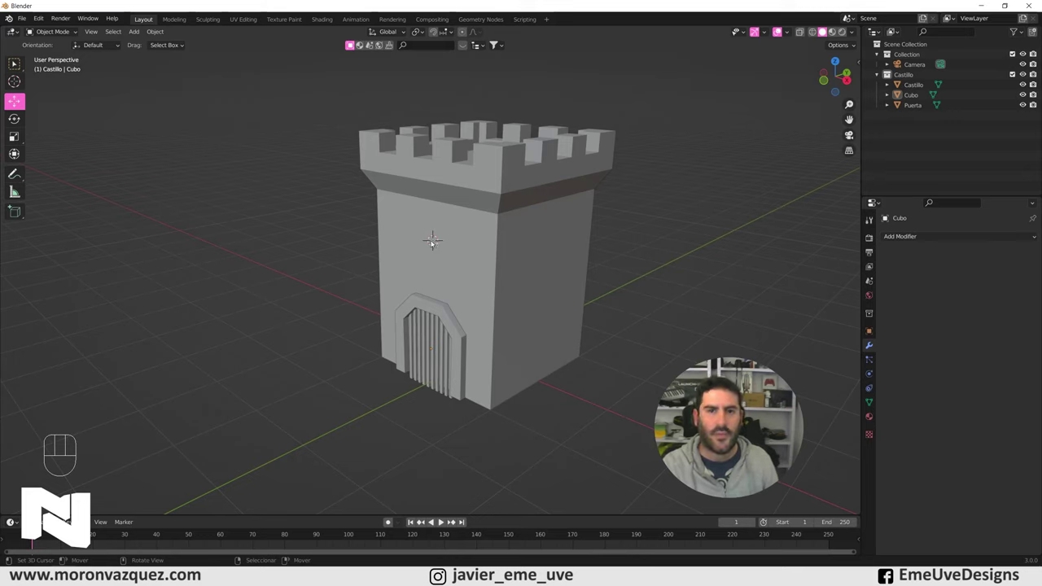
- Add a cube, shape it into a rectangular frame and apply its Solidify thickness
key(shift+a)
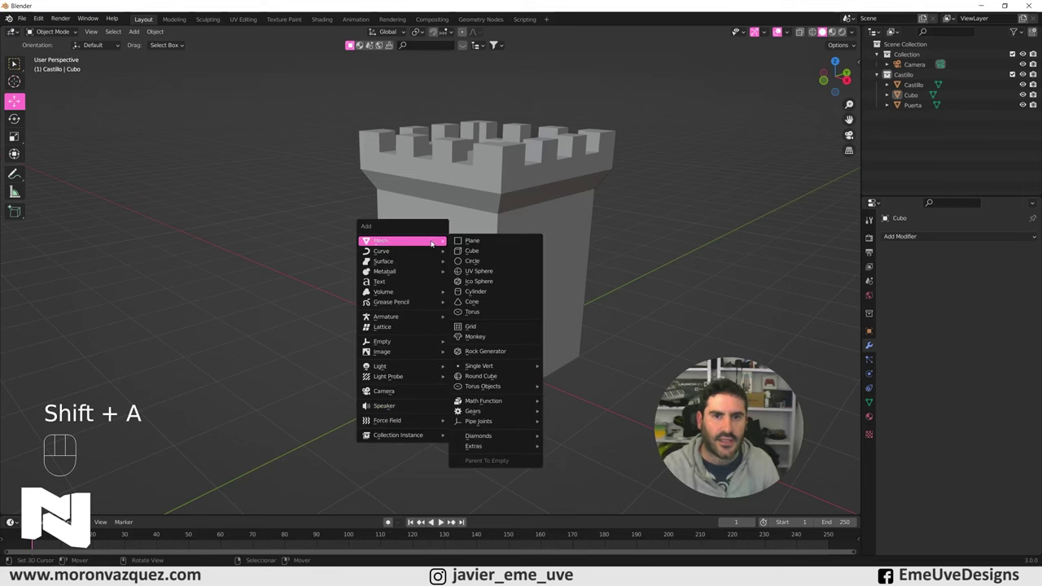
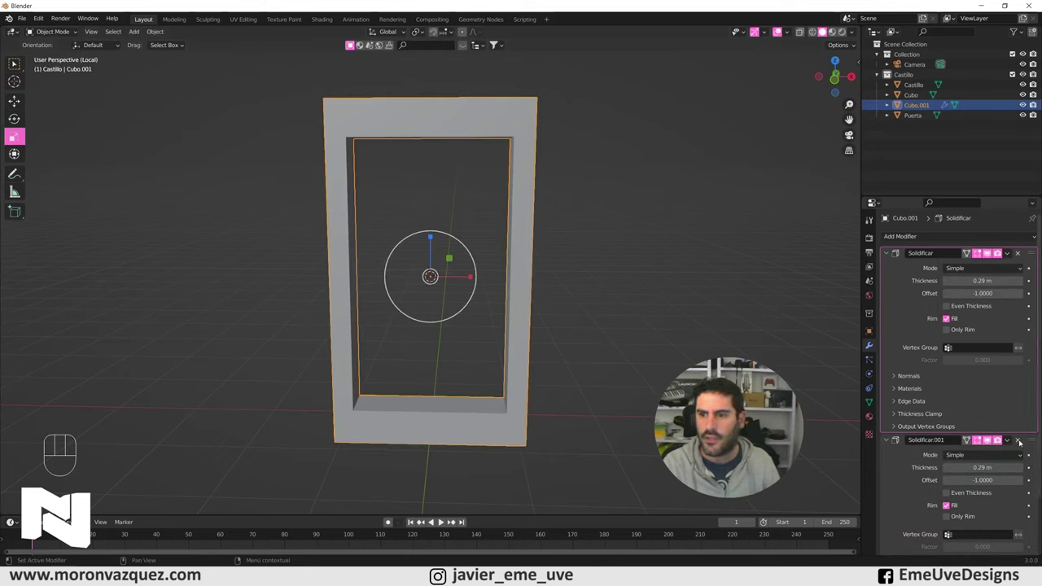
click(1021, 442)
drag(1009, 254, 996, 268)
middle_click(571, 251)
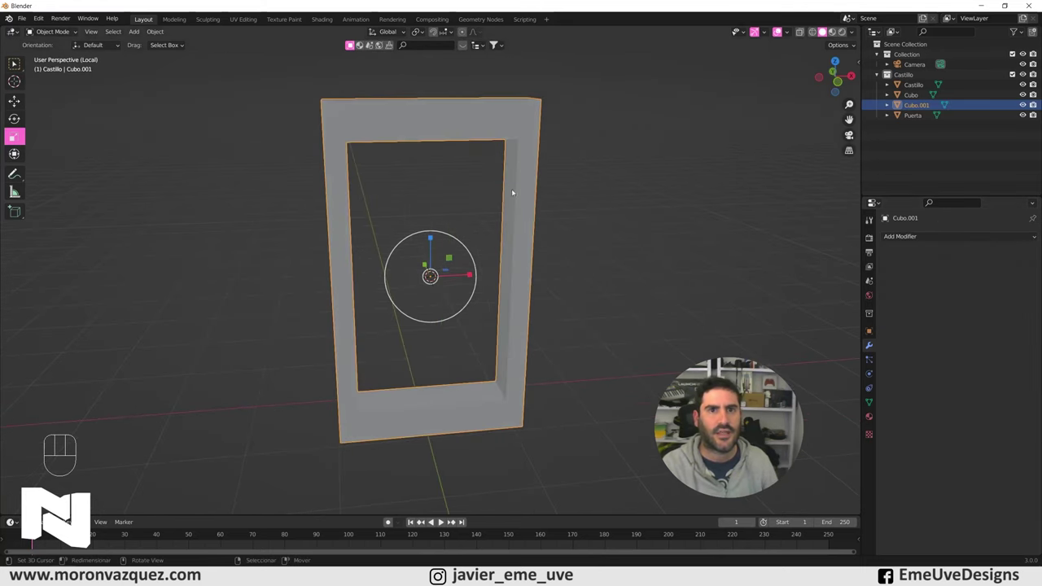
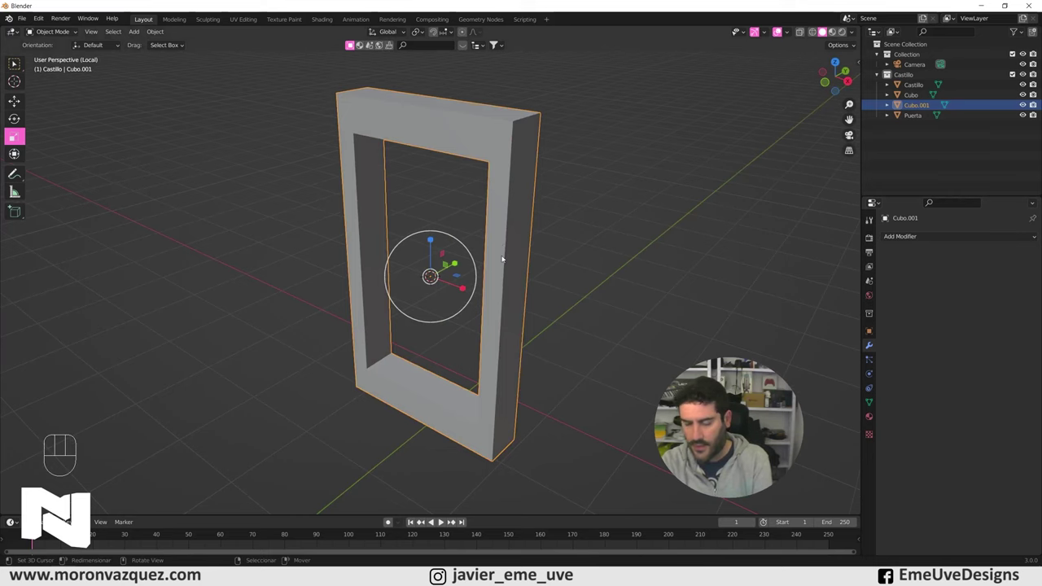
drag(445, 342, 466, 344)
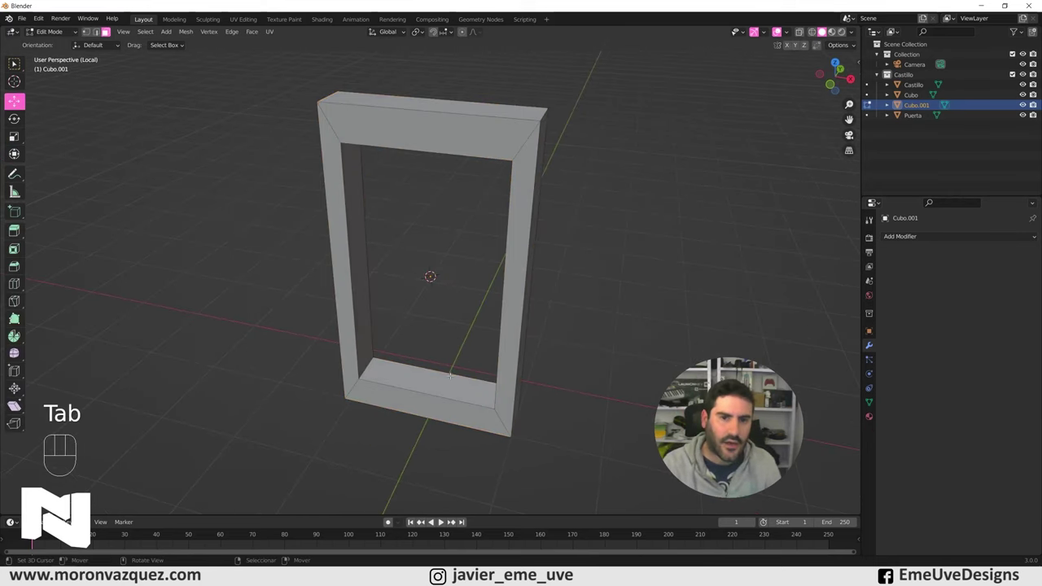
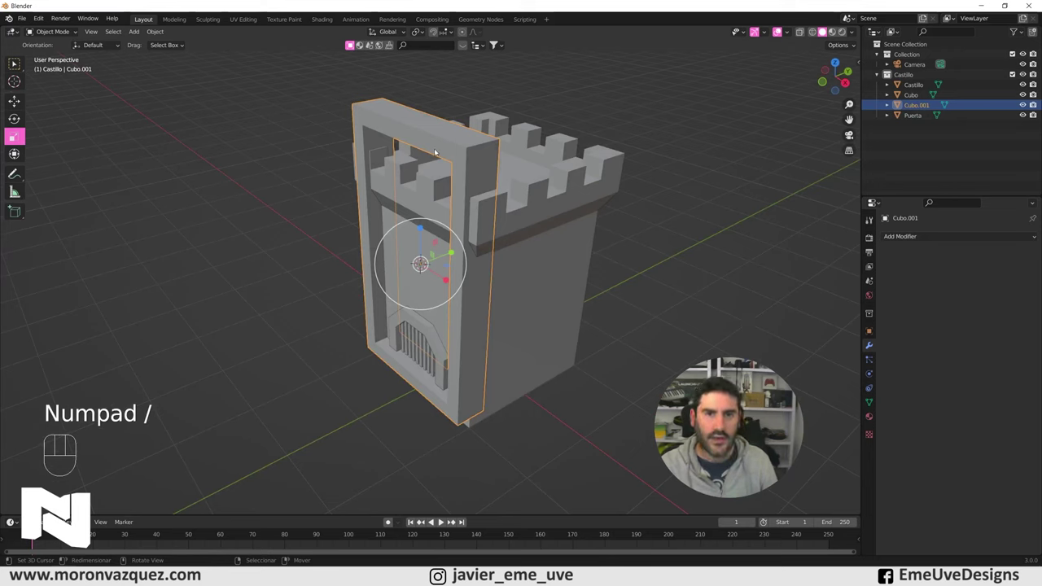
- Scale the frame to window size and slide it into the tower's front wall
key(s)
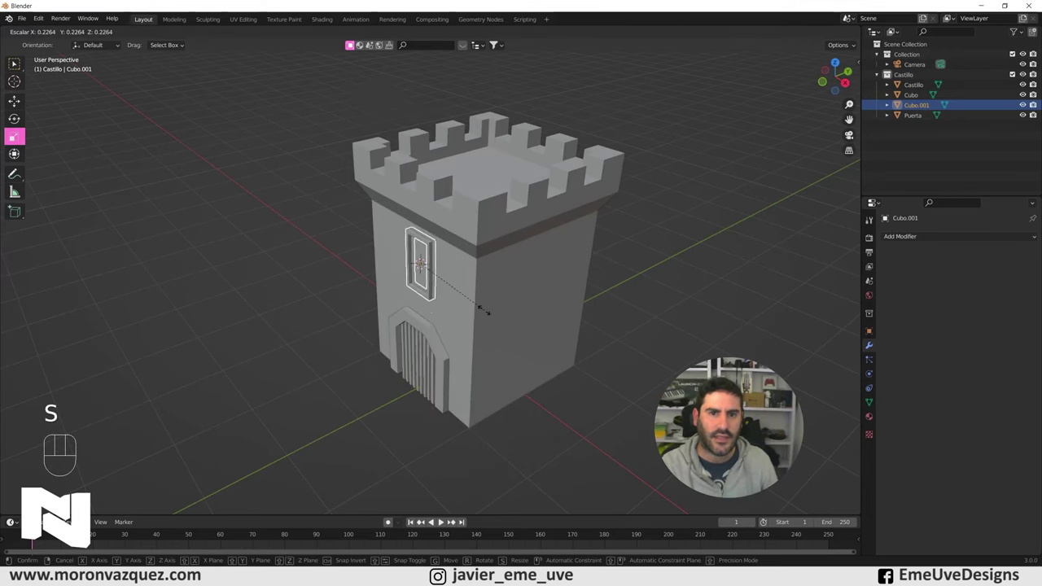
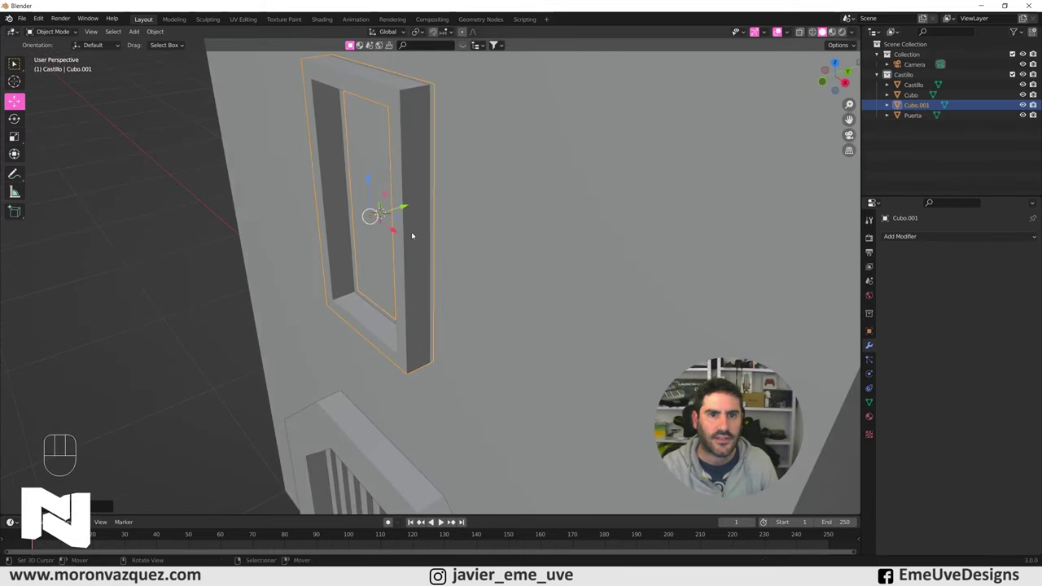
right_click(227, 238)
drag(299, 342, 328, 328)
drag(529, 314, 489, 321)
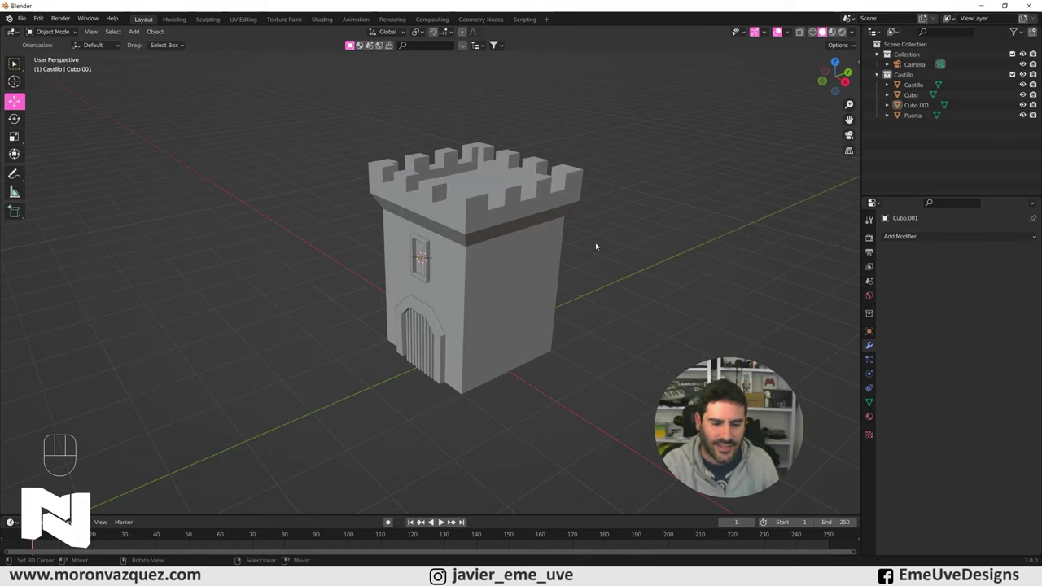
- Rename the window frame Ventana in the Outliner
middle_click(403, 314)
right_click(456, 214)
click(922, 108)
drag(922, 108, 807, 229)
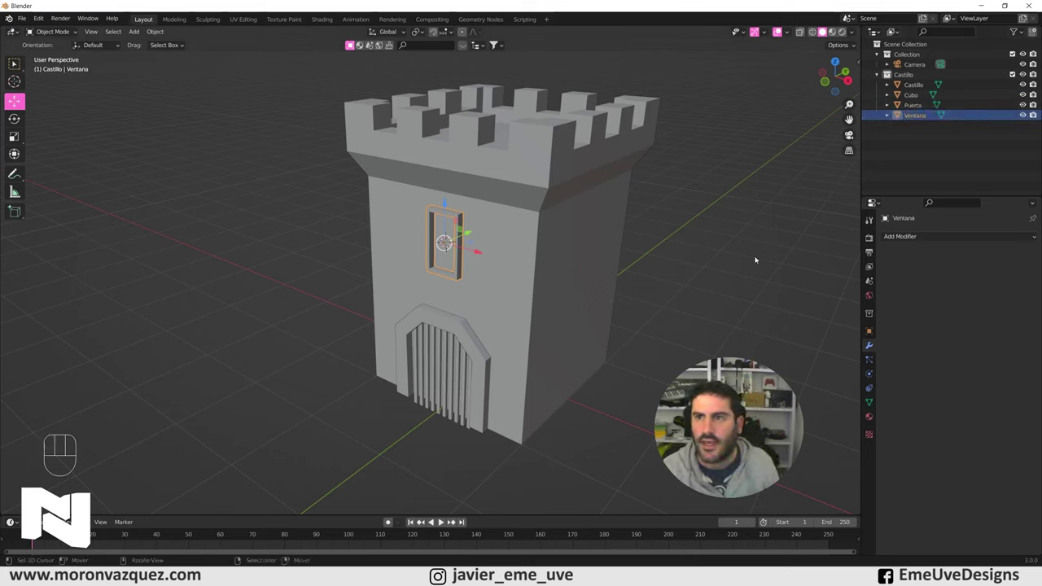
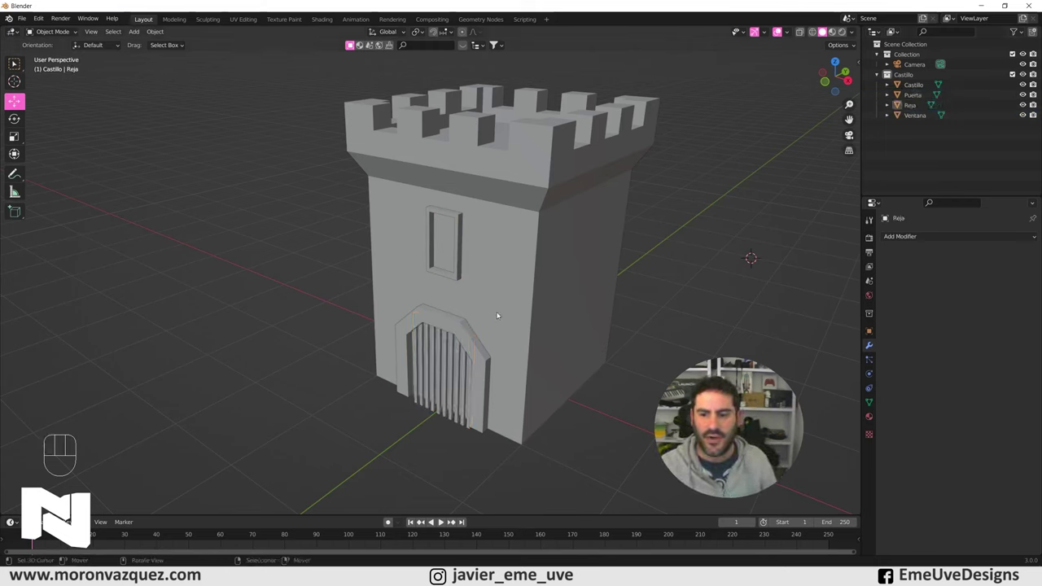
click(500, 303)
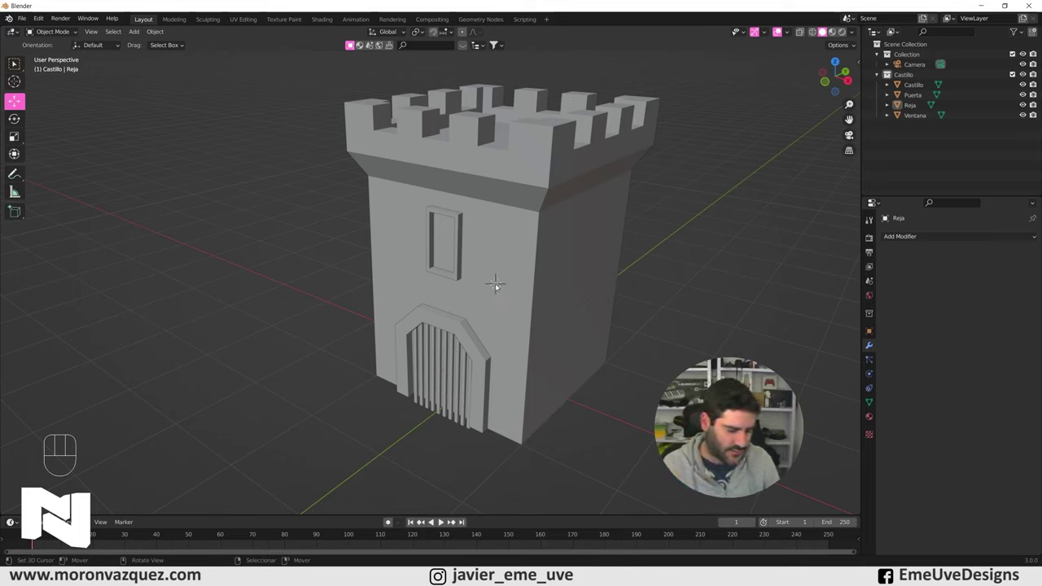
- Add a brick cube and place a duplicate of it near the window
key(shift+a)
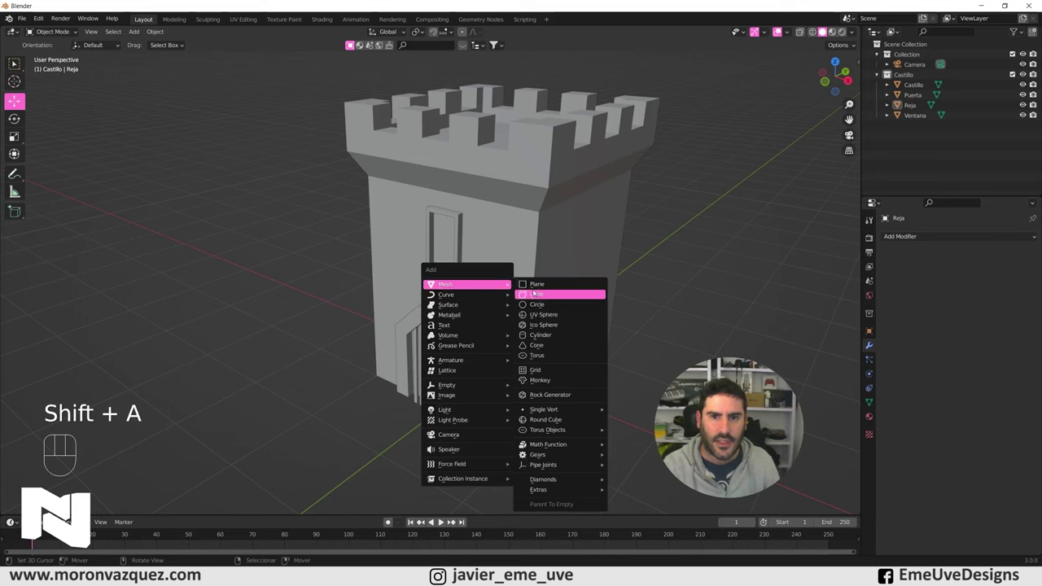
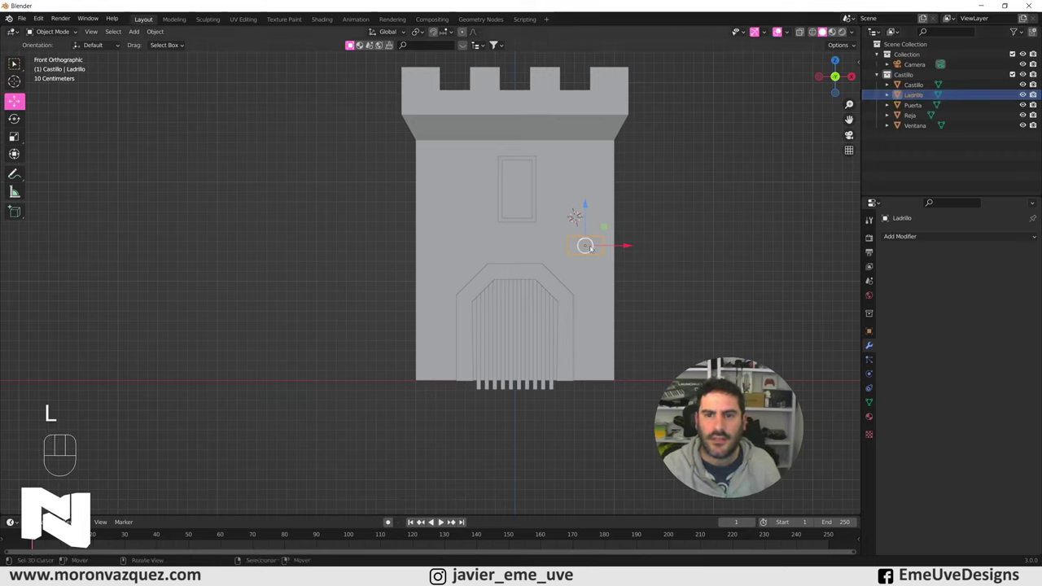
key(shift+d)
key(Return)
key(g)
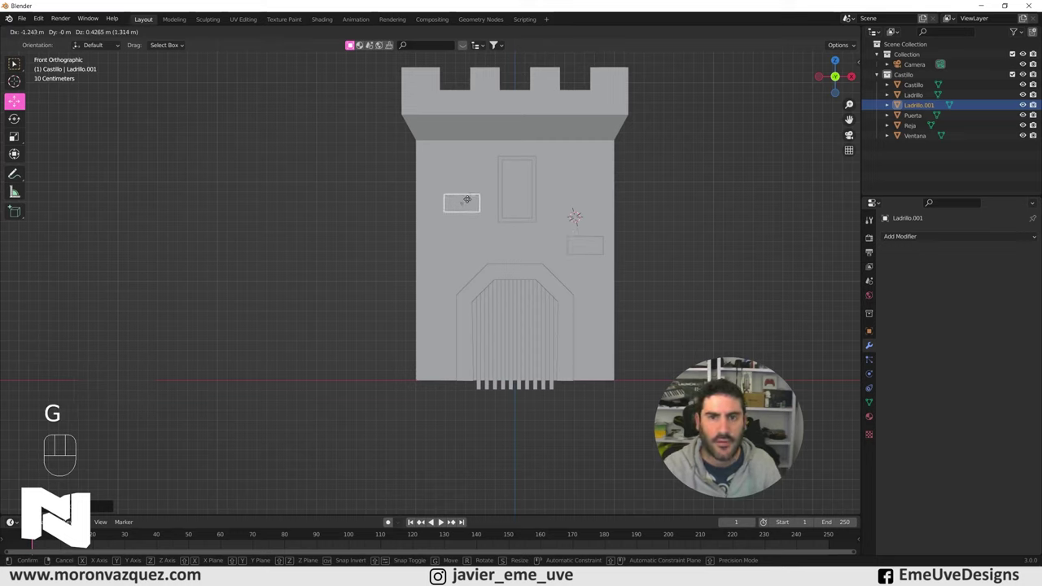
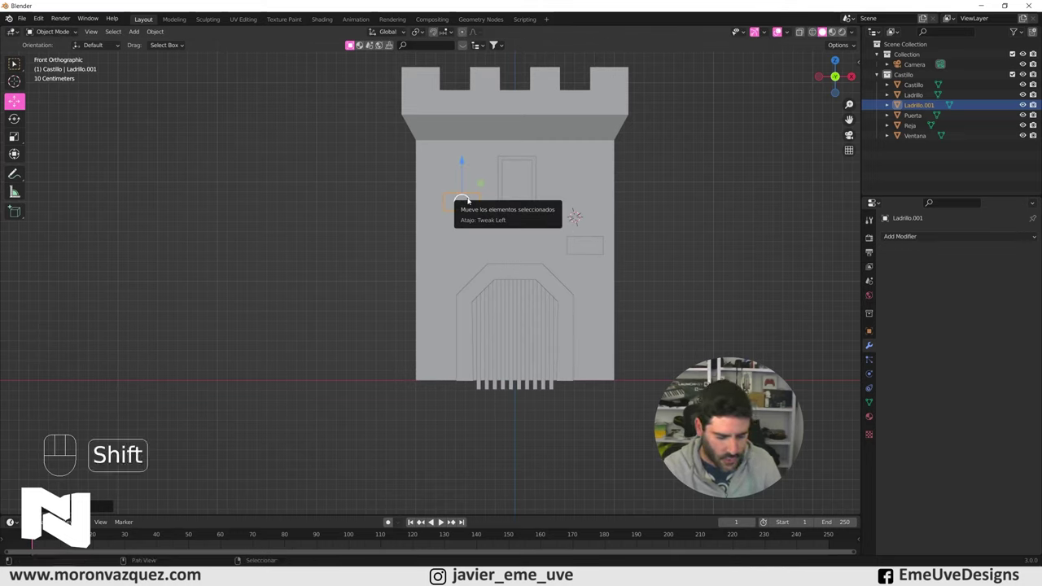
- Place a second brick copy above the first, then duplicate the Ventana window frame
key(shift+d)
key(Return)
key(g)
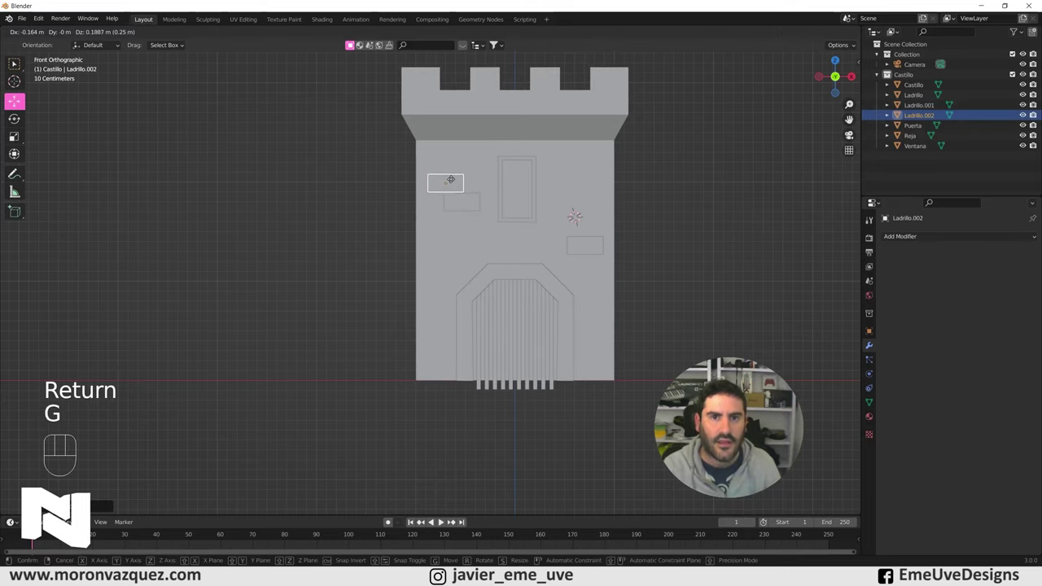
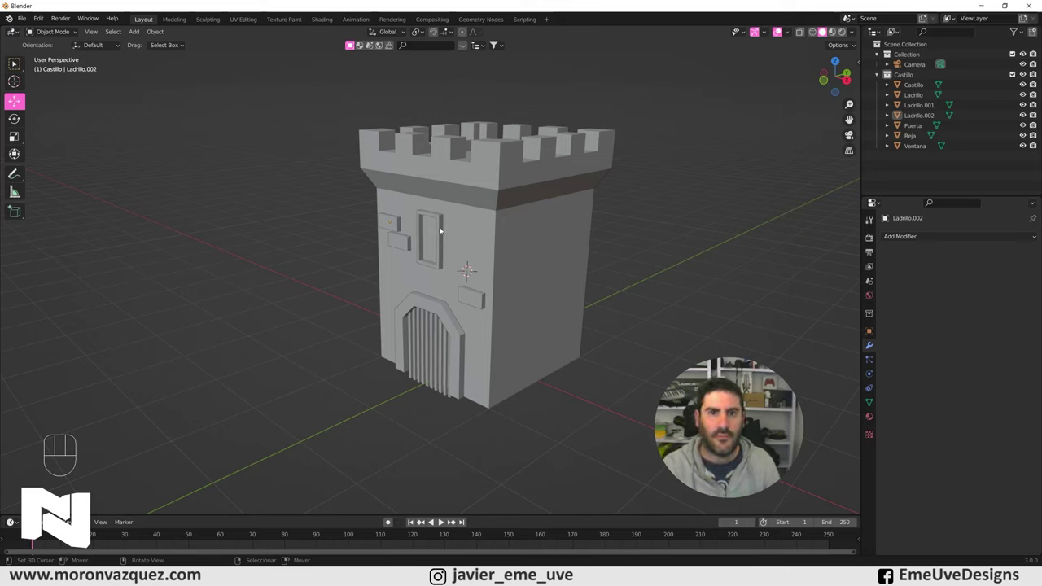
right_click(444, 229)
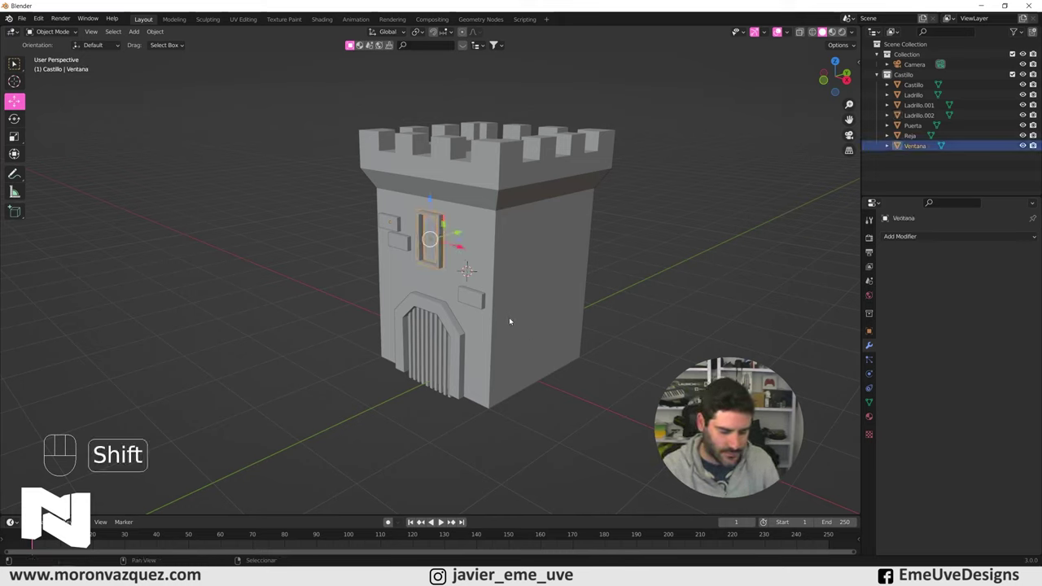
key(shift+d)
- Leave the window copy in place and rotate it 90 degrees about the Z axis
key(Return)
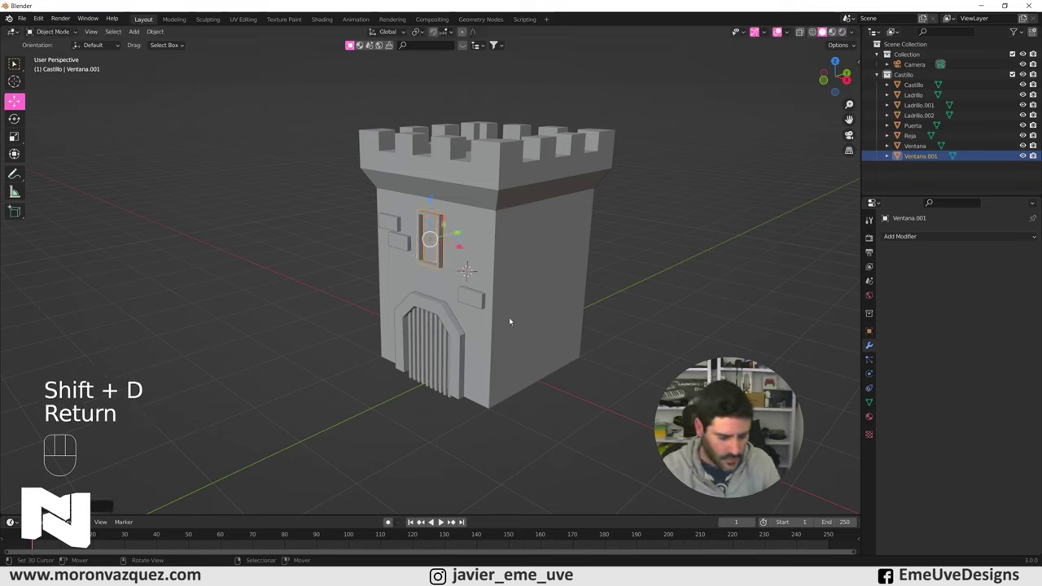
key(r)
key(z)
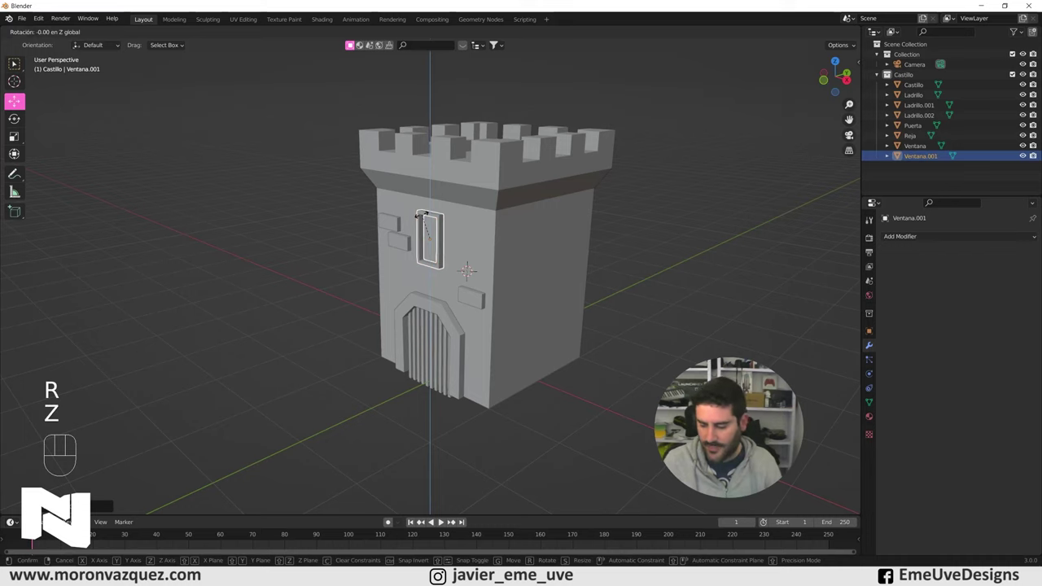
key(KP_9)
key(KP_0)
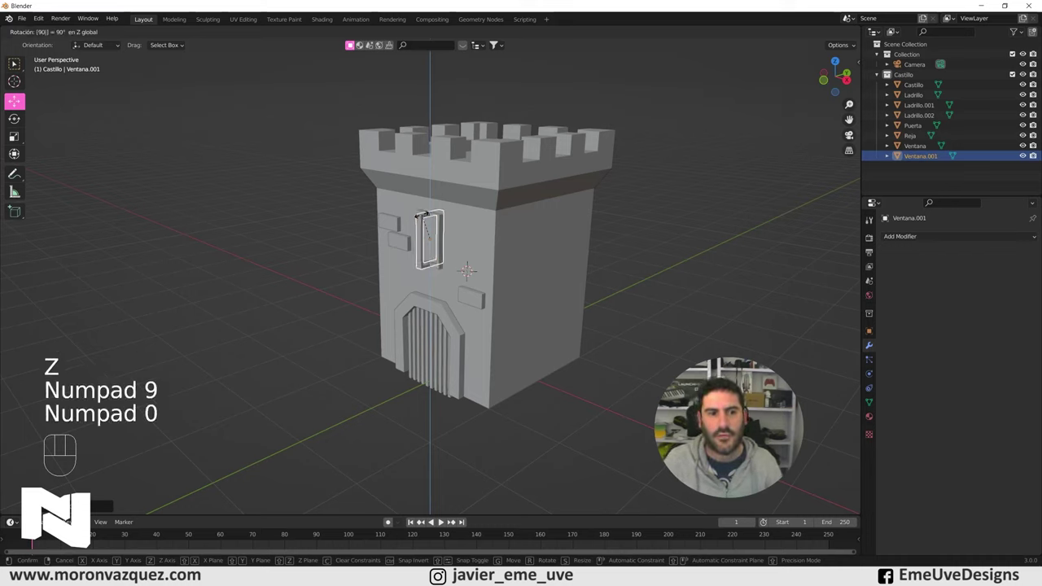
key(KP_Enter)
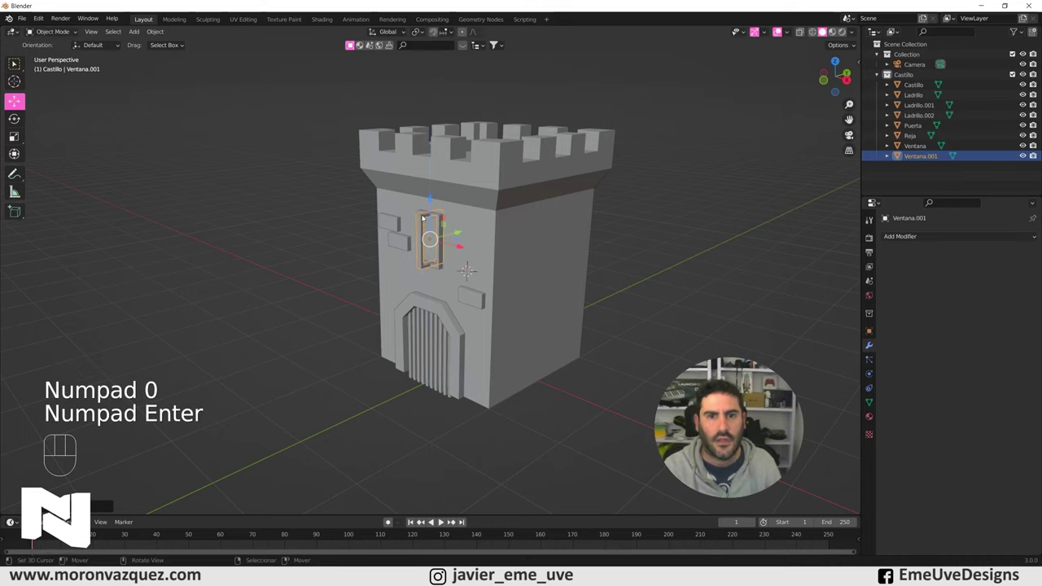
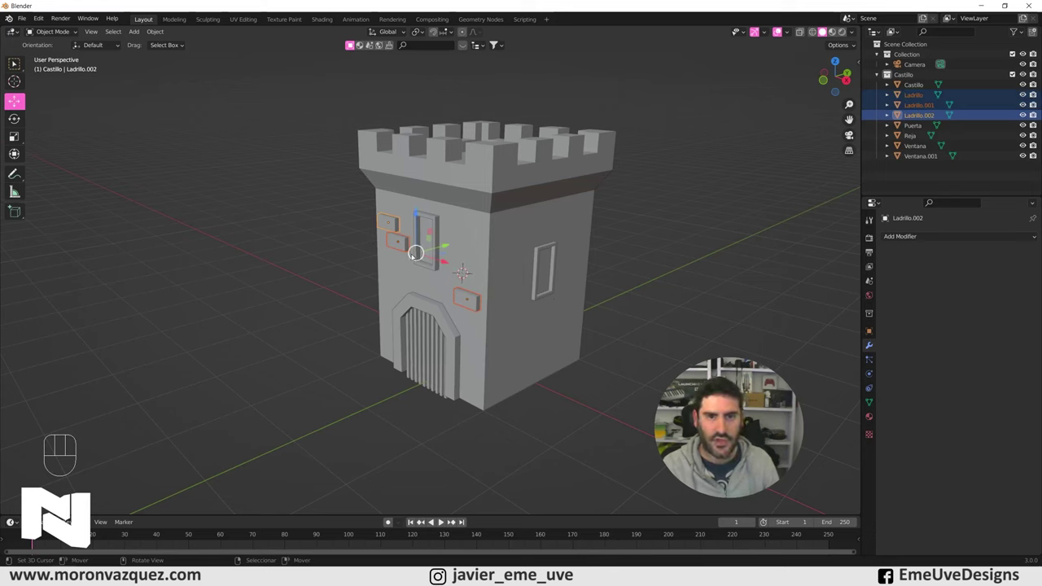
- Duplicate the three raised bricks in place and rotate the copies 90 degrees about Z
key(shift+d)
key(Return)
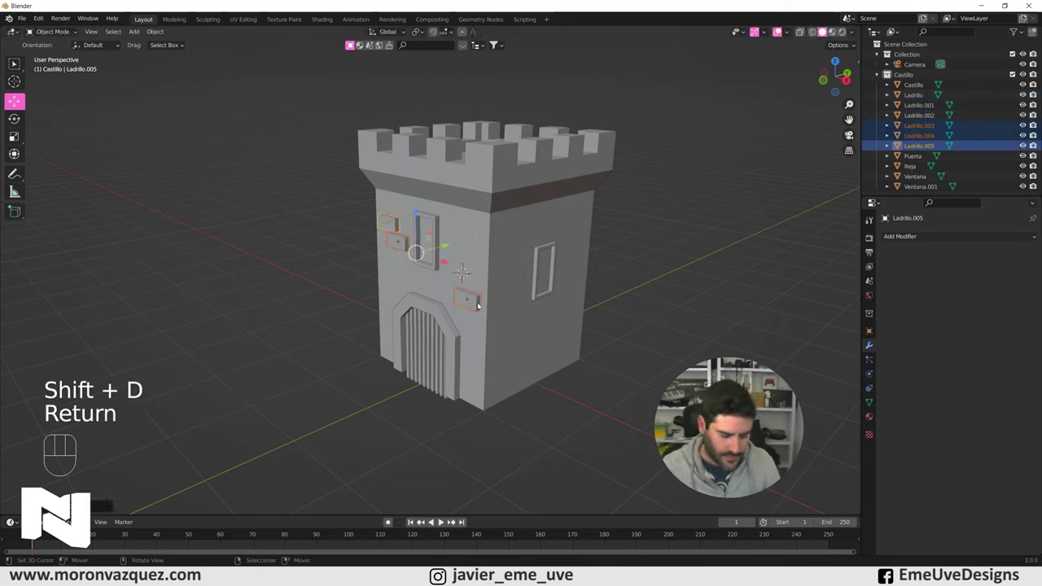
key(r)
key(z)
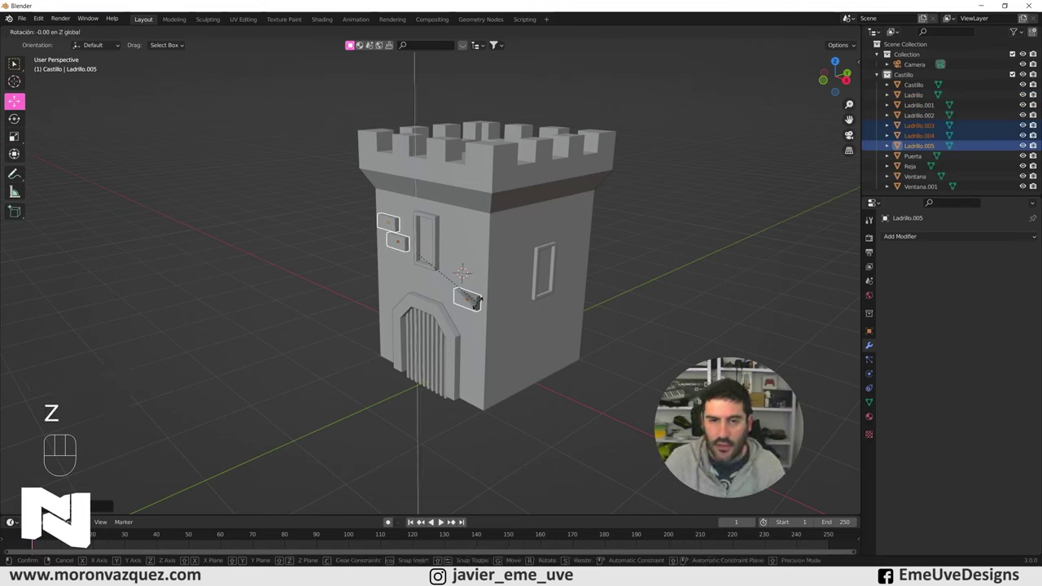
key(KP_9)
key(KP_0)
key(KP_Enter)
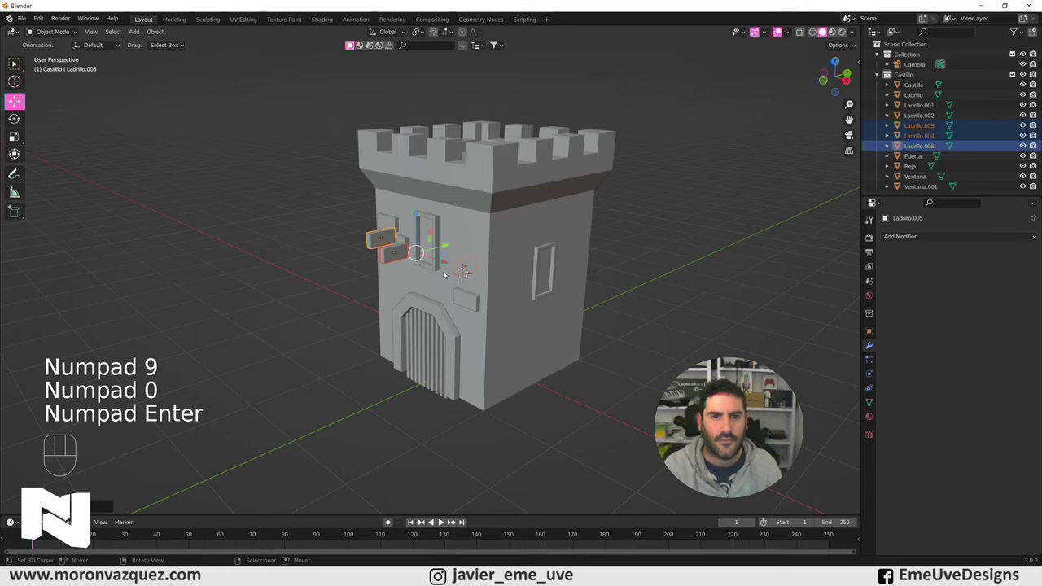
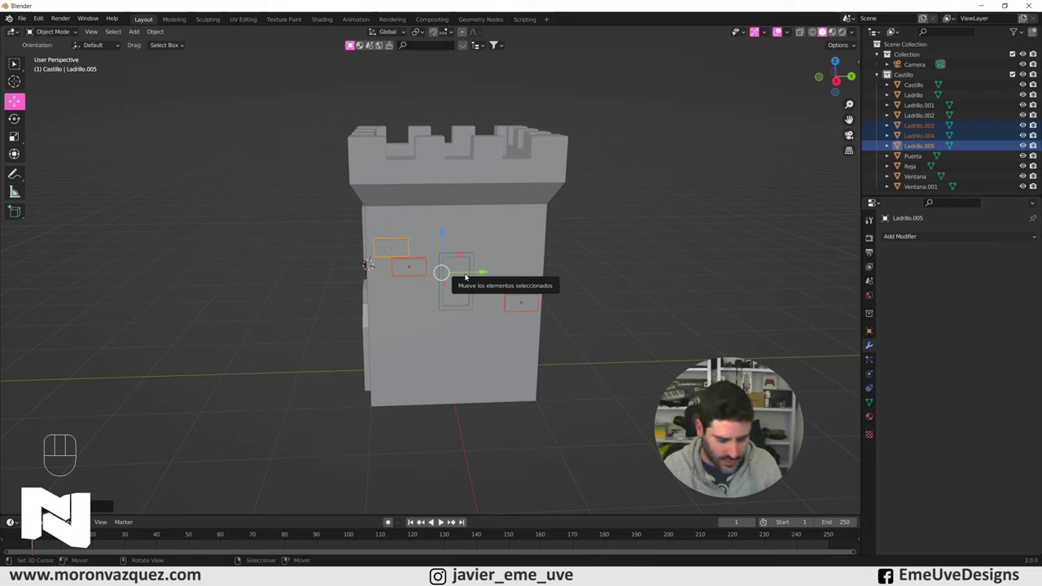
- Turn the copied bricks a further 180 degrees about the X axis toward the side wall
key(r)
key(x)
key(KP_1)
key(KP_8)
key(KP_0)
key(KP_Enter)
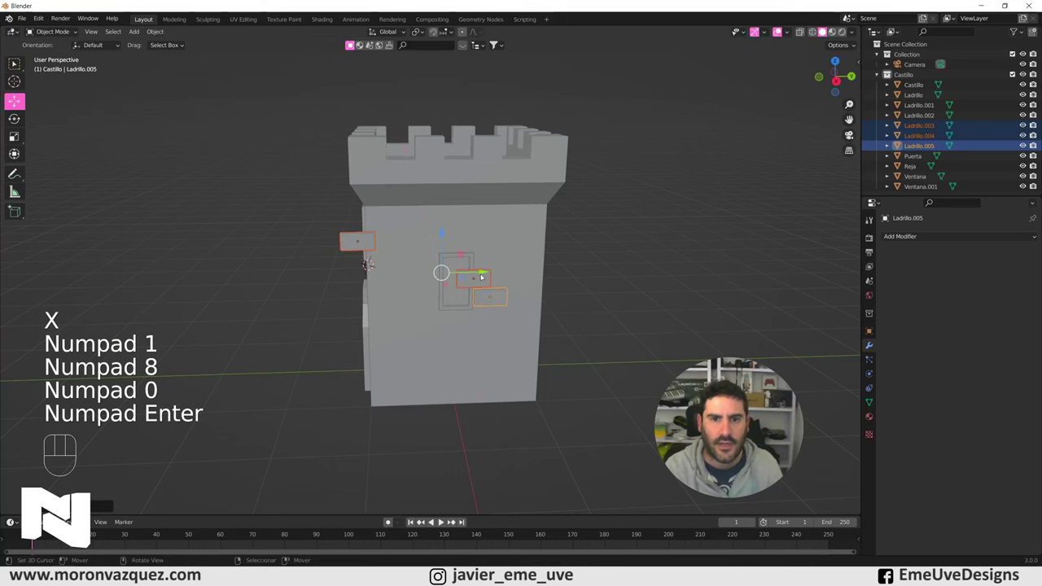
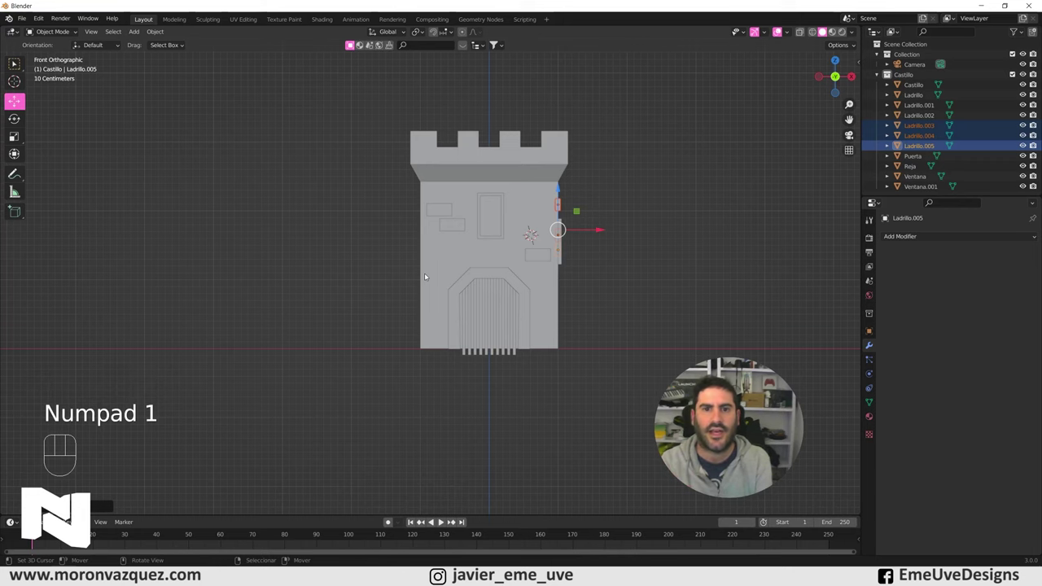
- In side view, move the brick copies down the wall and duplicate another brick near the bottom
key(KP_3)
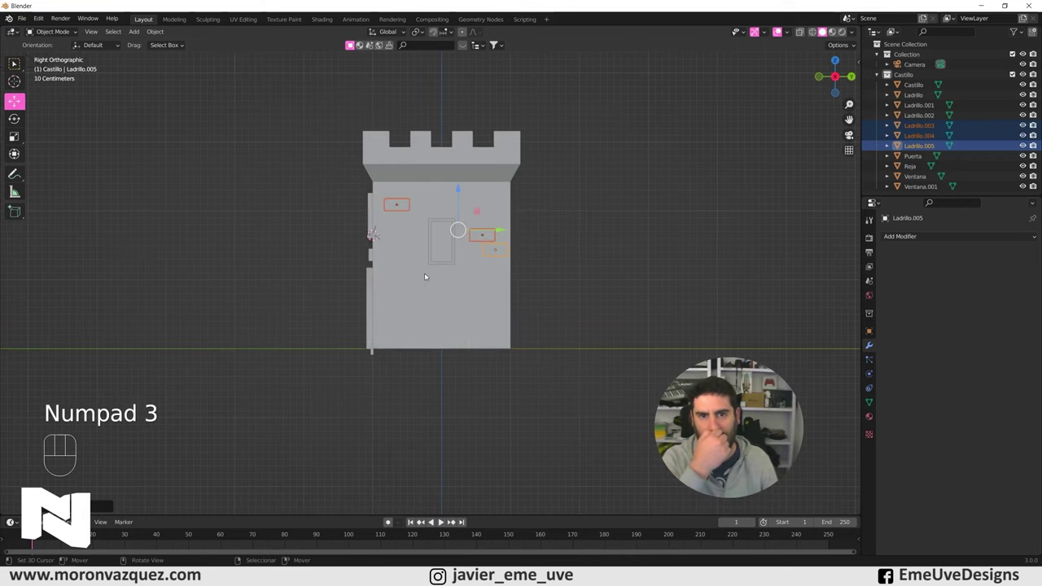
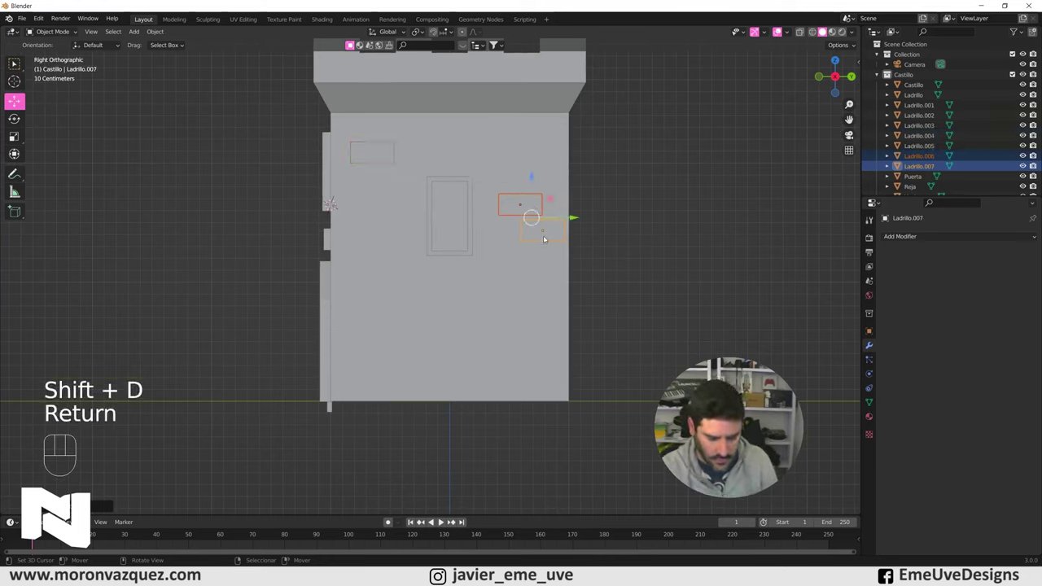
key(g)
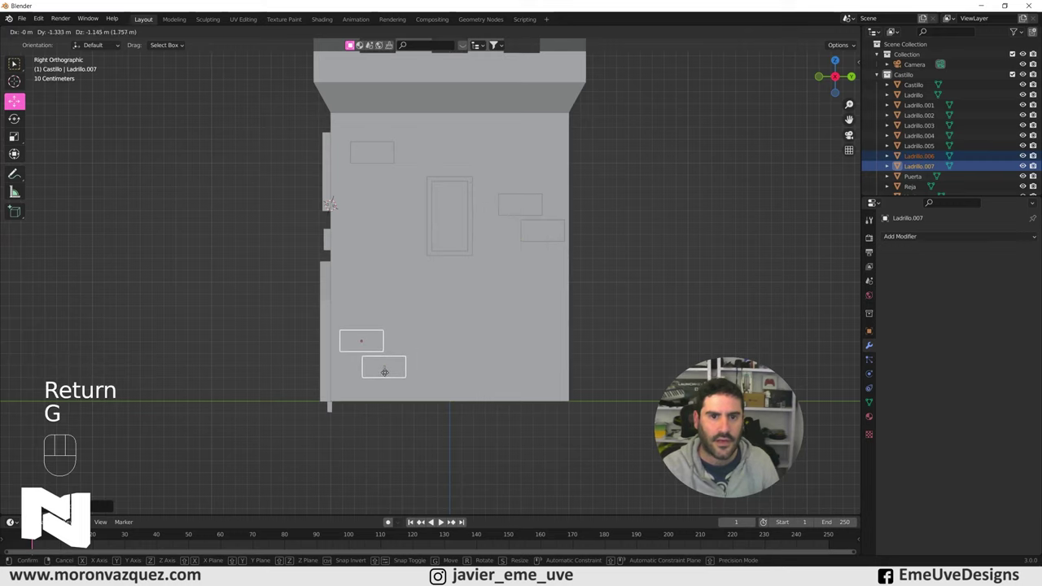
click(390, 370)
right_click(390, 159)
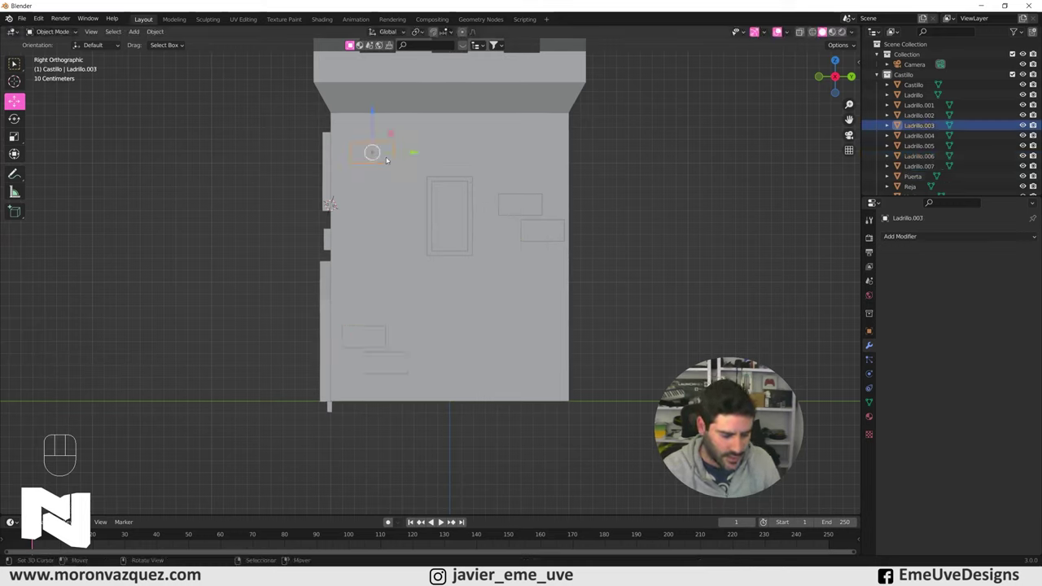
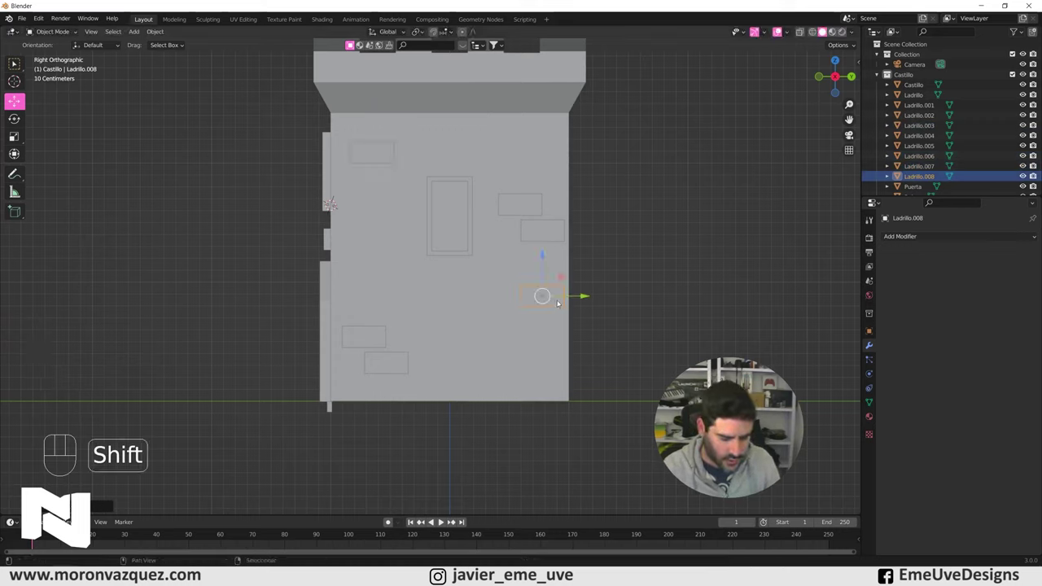
key(shift+d)
key(Return)
key(g)
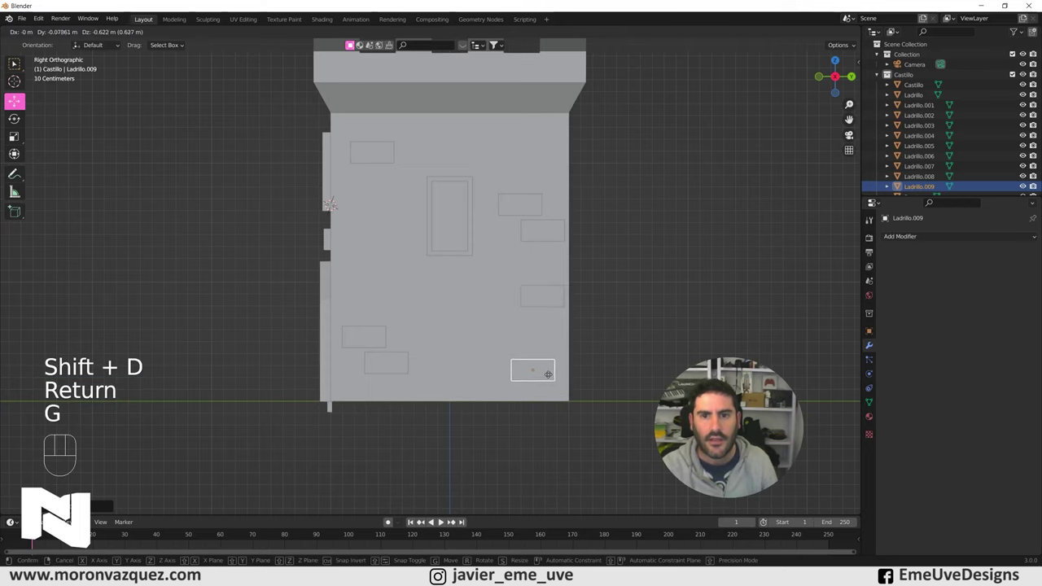
click(560, 370)
- Orbit the tower and delete the stray brick sitting on the wall edge
drag(660, 318, 698, 327)
right_click(680, 326)
drag(645, 369, 661, 365)
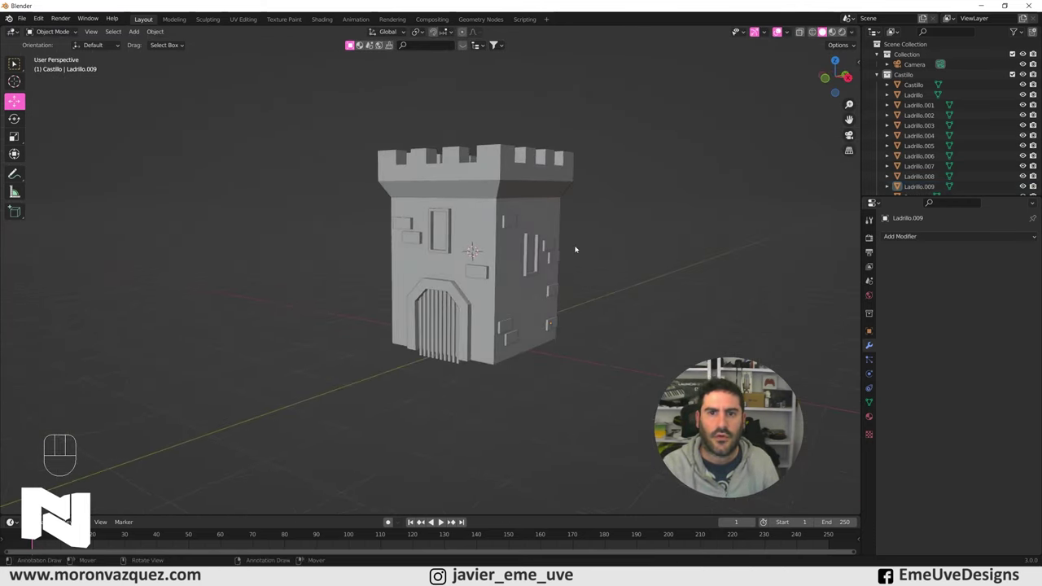
right_click(556, 245)
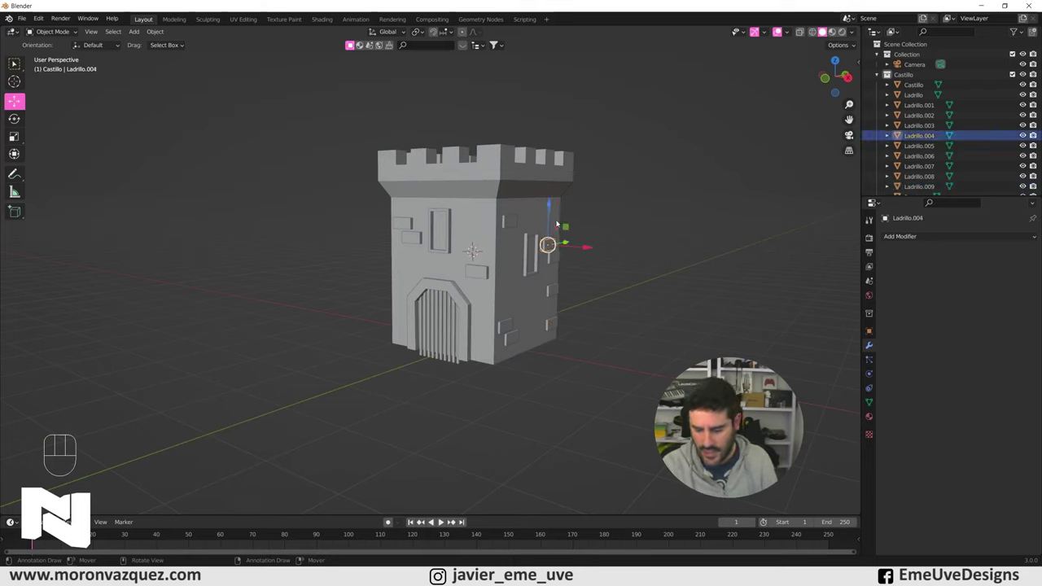
key(Delete)
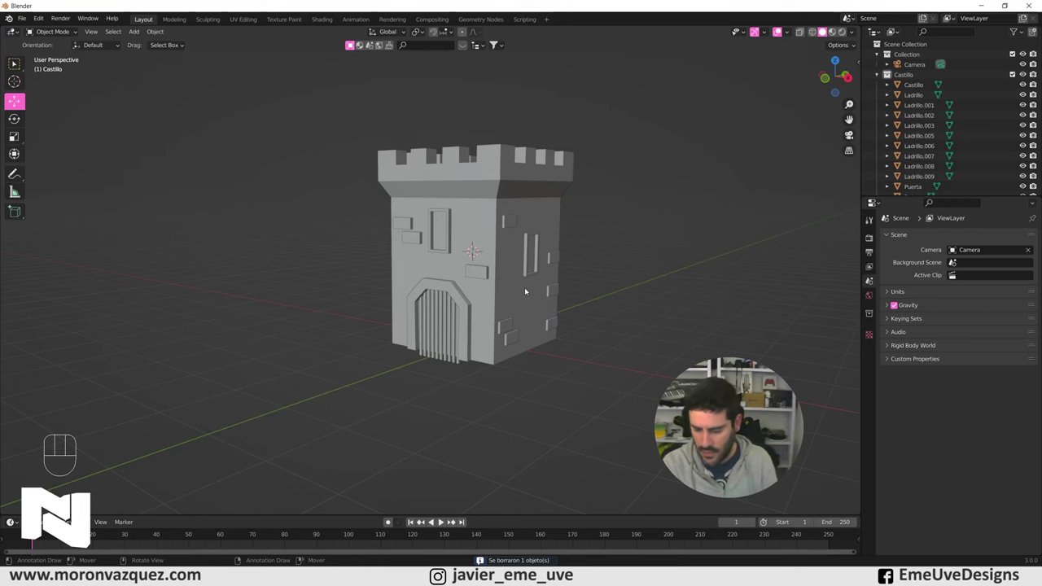
- Duplicate one more side-wall brick, place it on the wall, and check from another side
key(KP_3)
right_click(405, 302)
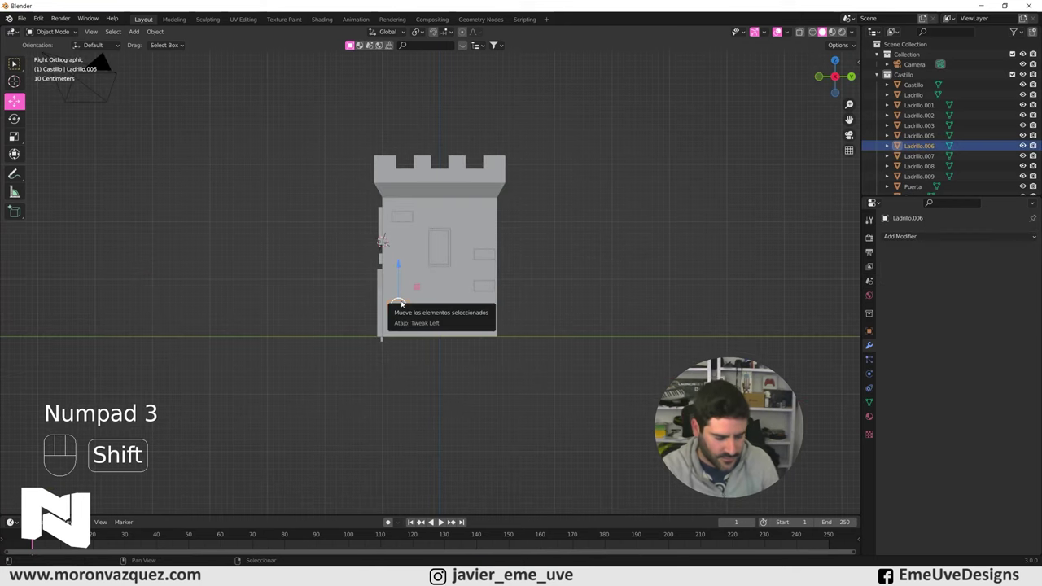
key(shift+d)
key(Return)
key(g)
click(474, 222)
right_click(587, 234)
drag(583, 238, 677, 257)
- Zoom onto the tower roof and set the 3D cursor inside the battlements
drag(647, 269, 596, 268)
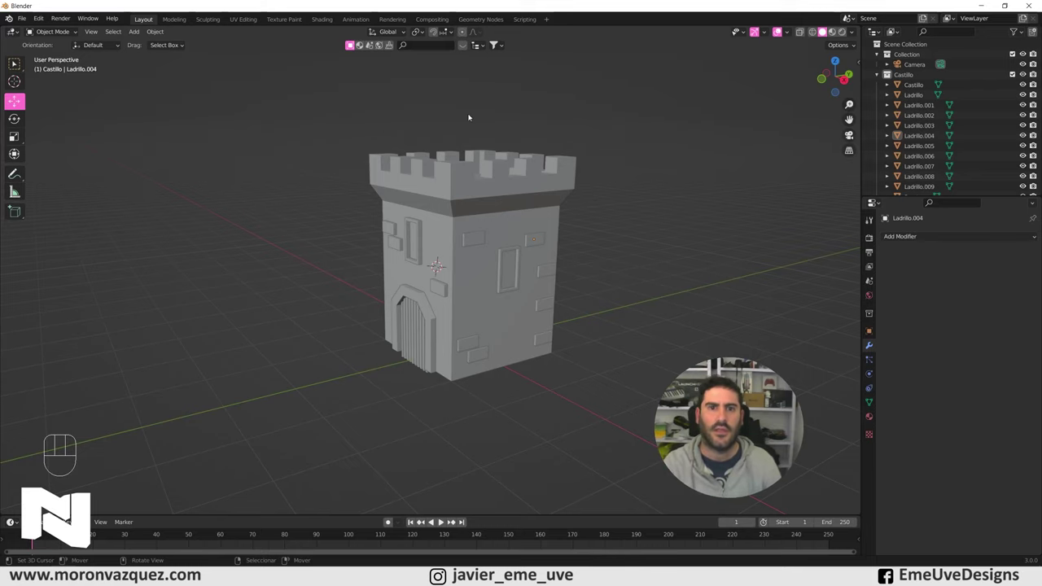
drag(533, 161, 497, 271)
drag(499, 271, 491, 287)
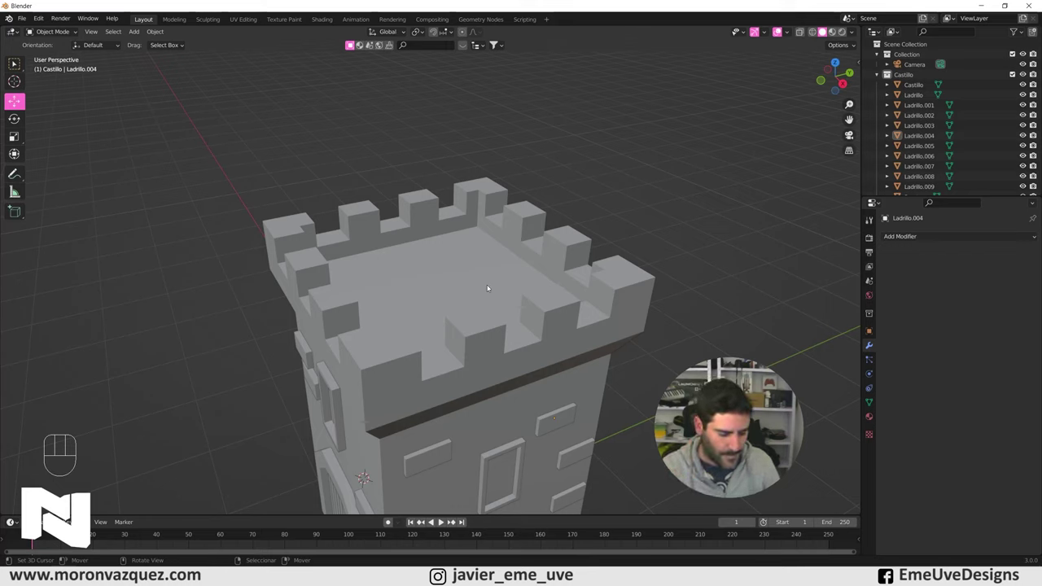
click(446, 284)
drag(519, 271, 498, 274)
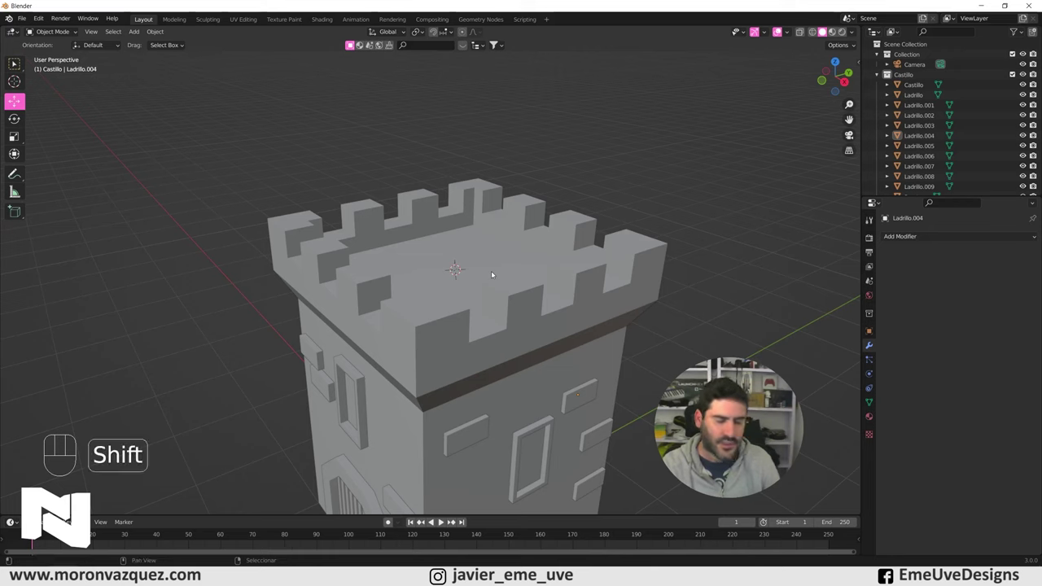
- Add a cube on the roof, shrink it tiny and reset its position to form the pole
key(shift+a)
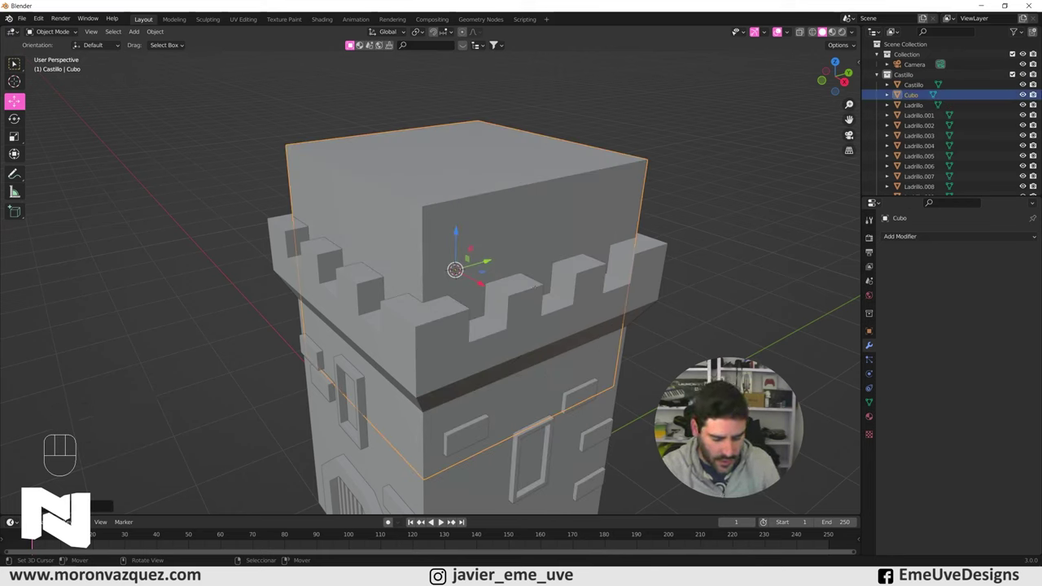
key(s)
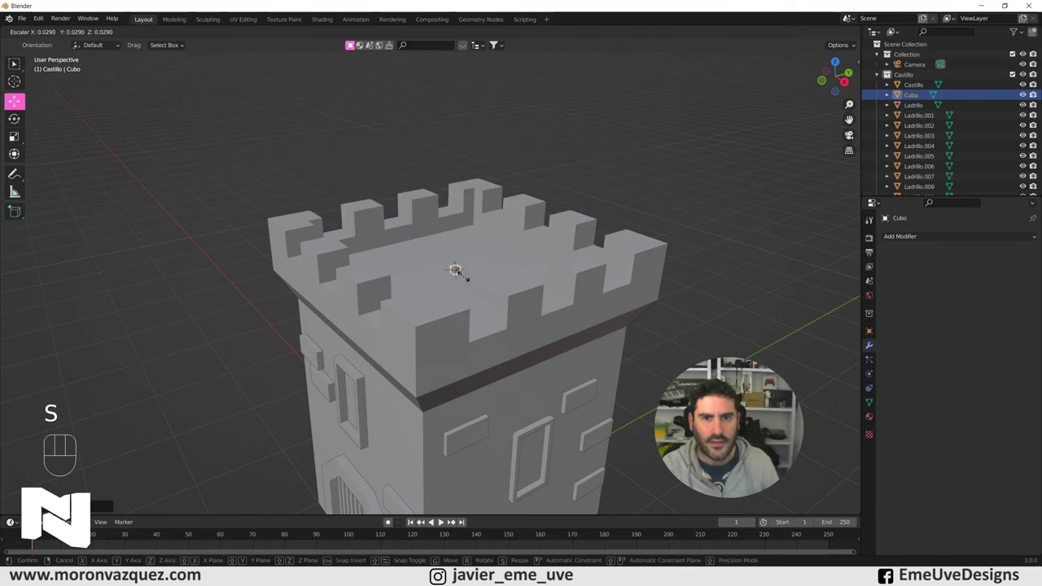
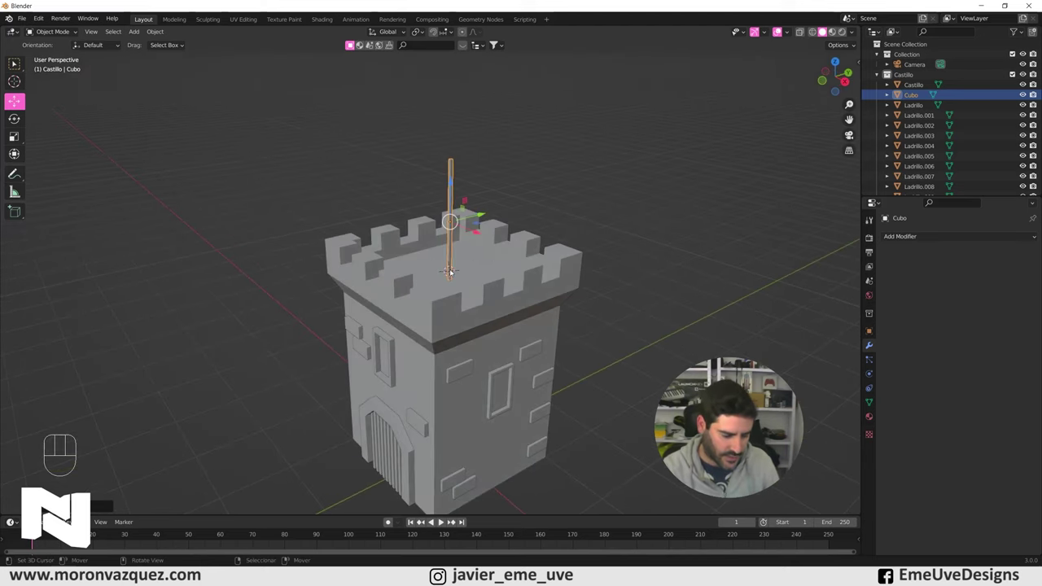
key(alt+g)
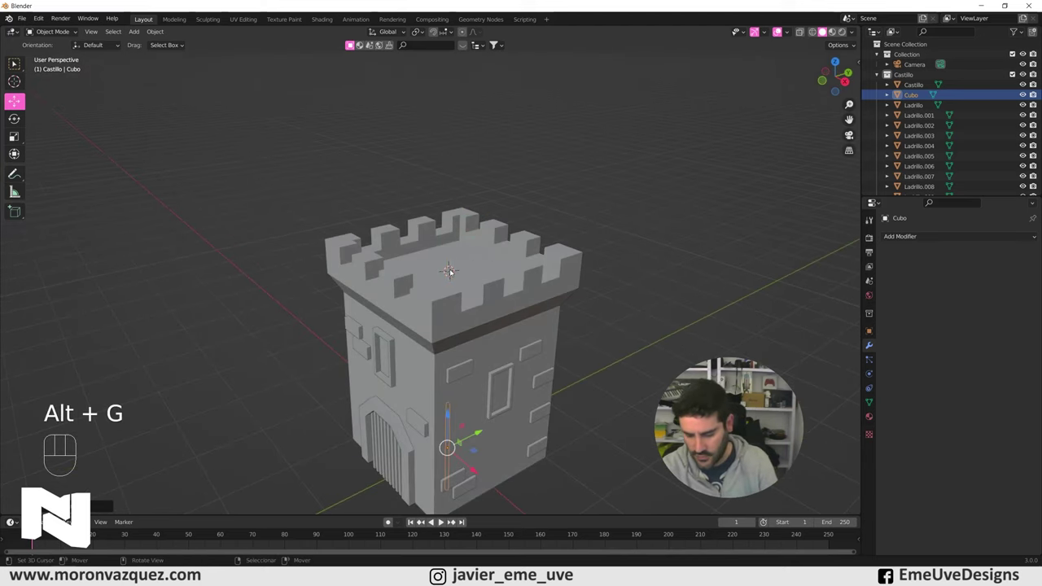
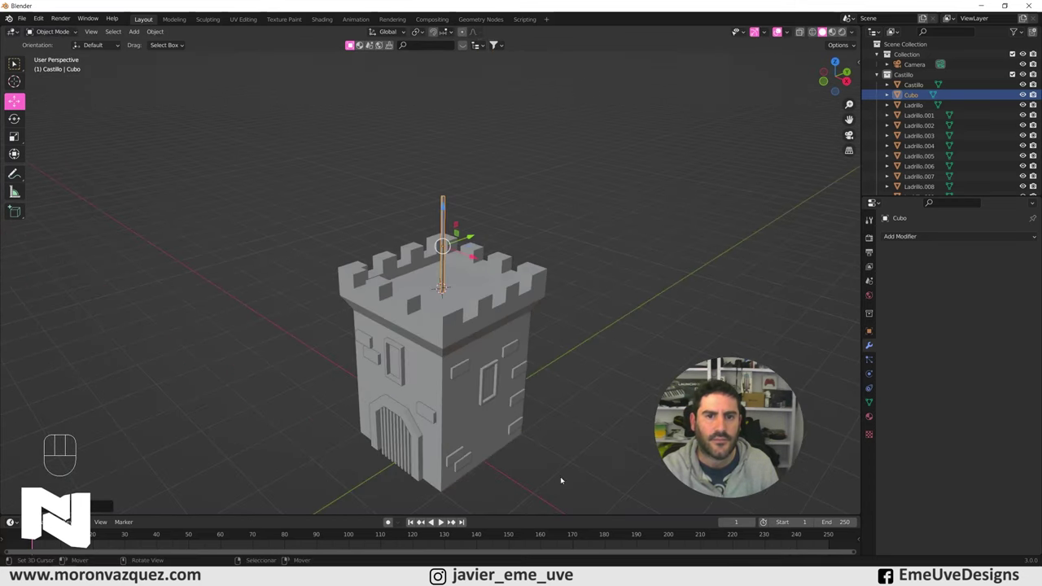
right_click(625, 440)
drag(611, 446, 606, 421)
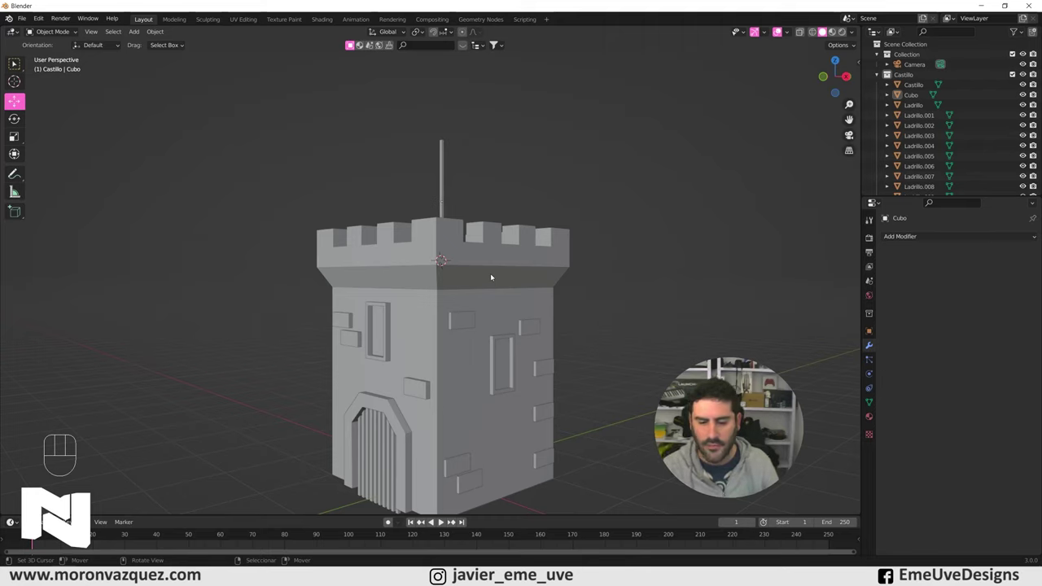
middle_click(493, 208)
drag(518, 160, 509, 259)
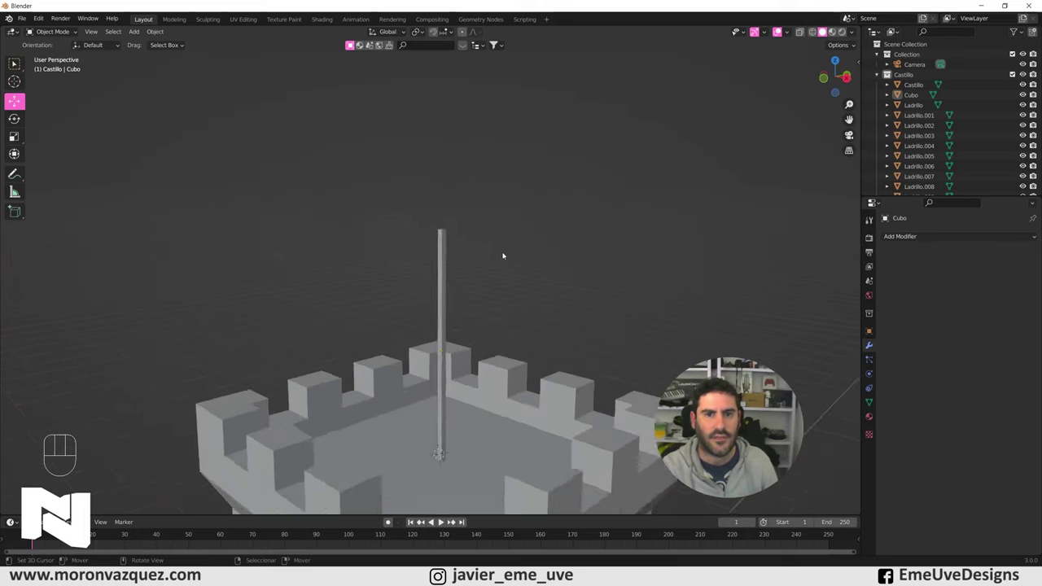
right_click(455, 231)
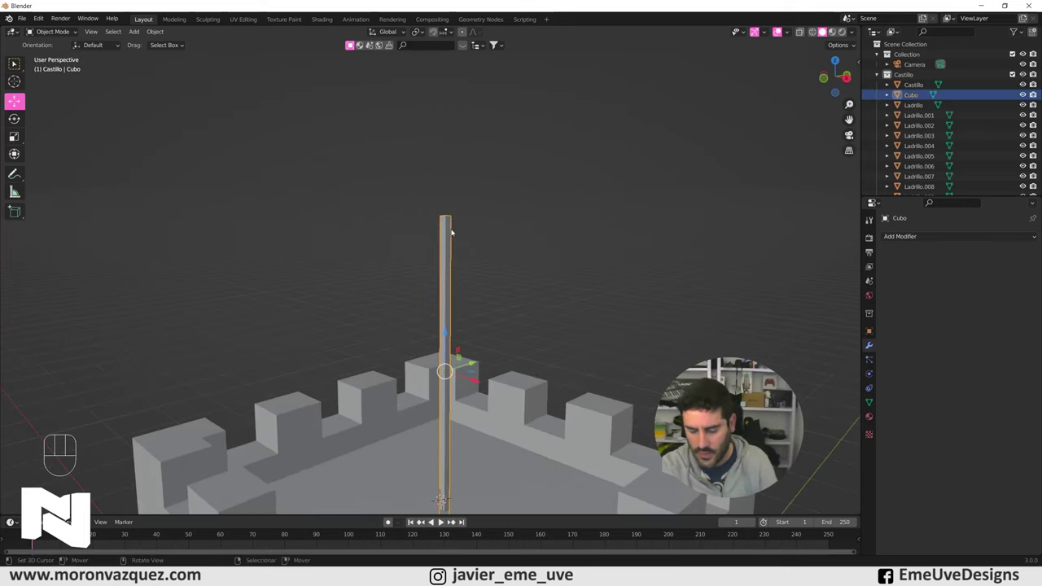
- Isolate the pole, edit its top into a bevelled knob and check it from the side
drag(439, 260, 446, 256)
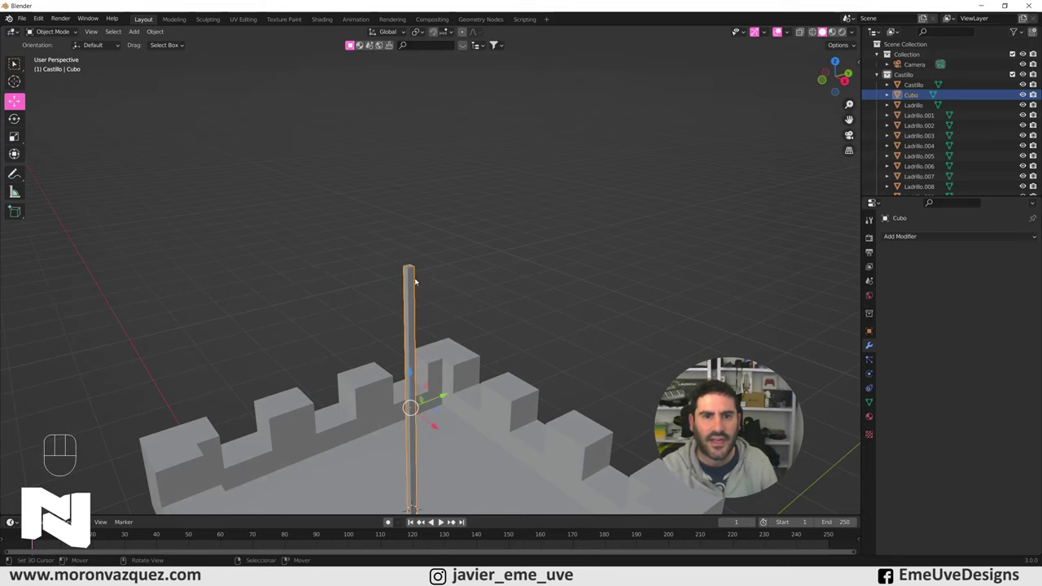
drag(454, 313, 445, 313)
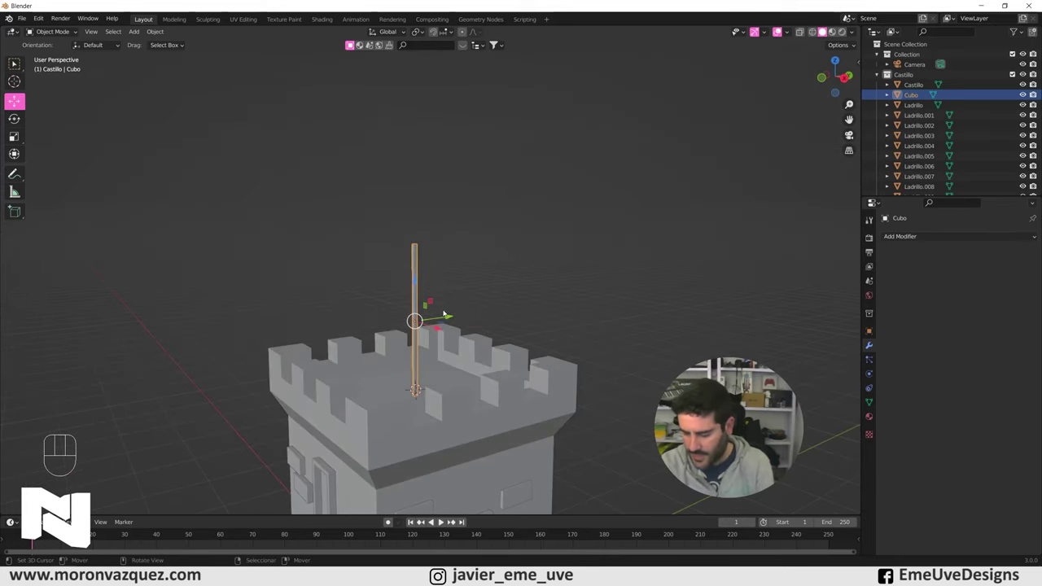
key(KP_Divide)
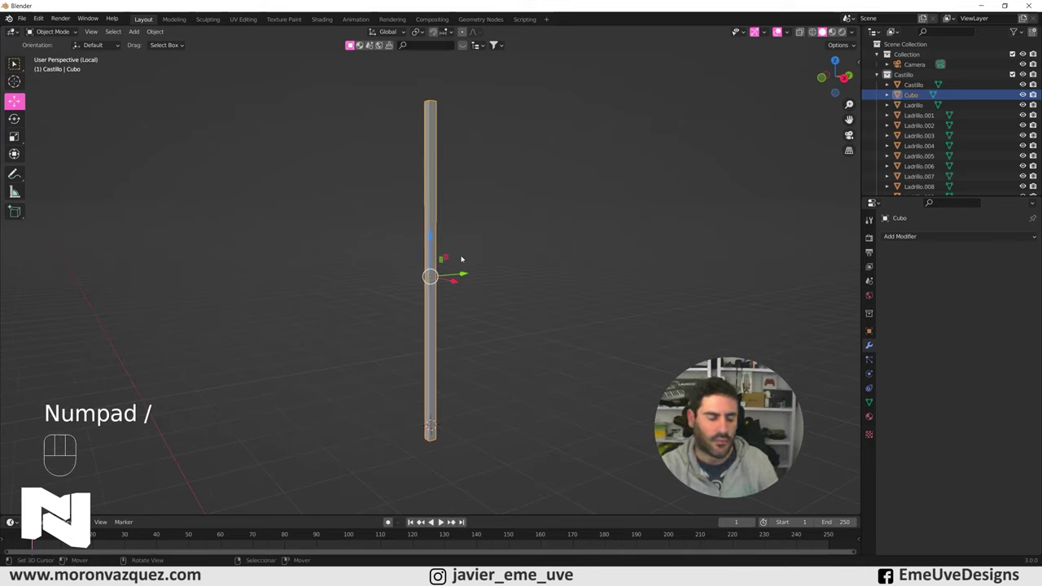
drag(469, 283, 461, 329)
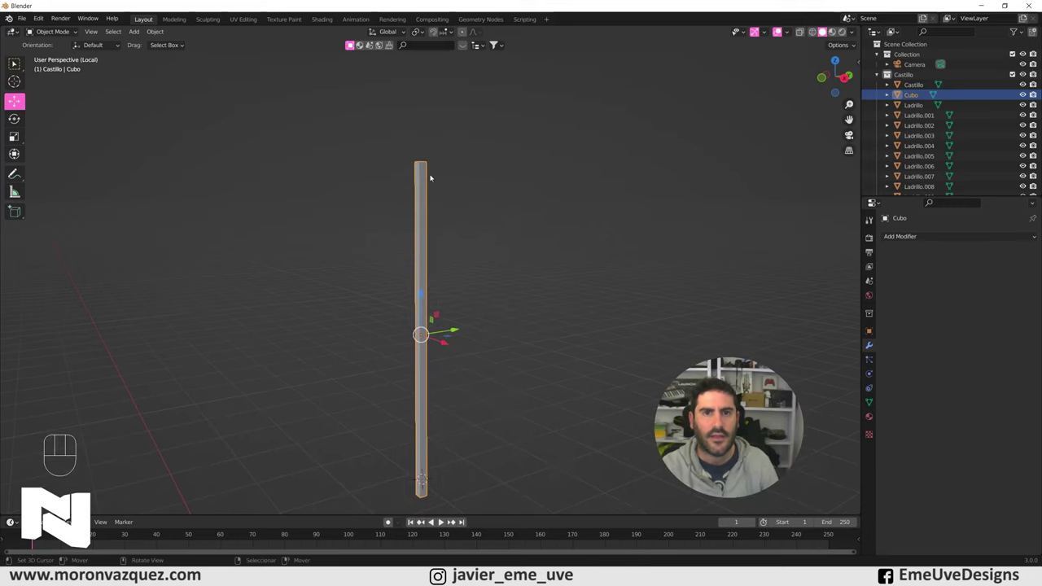
drag(432, 161, 434, 334)
drag(411, 219, 422, 280)
middle_click(422, 294)
middle_click(408, 335)
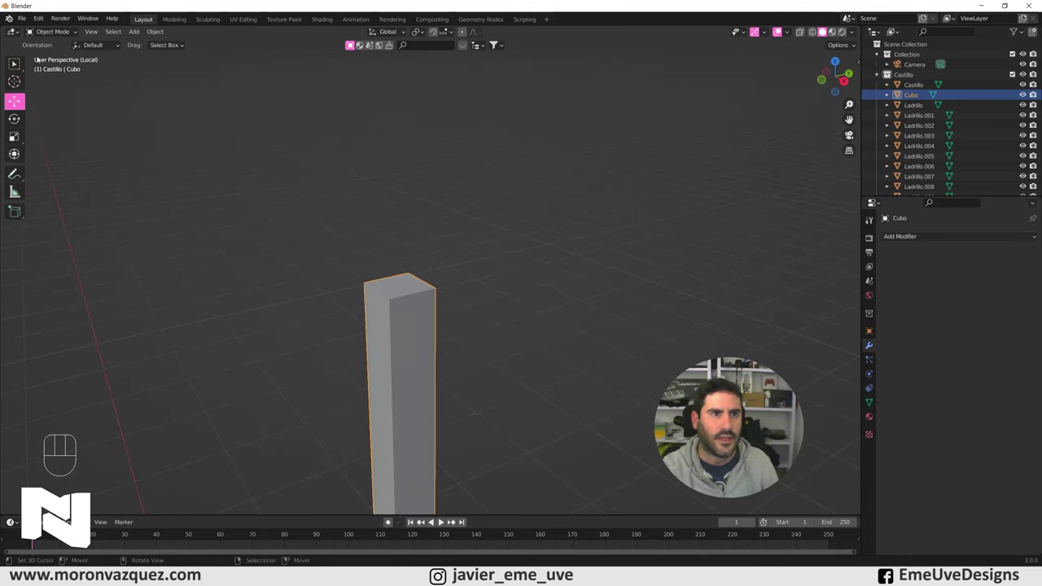
click(53, 44)
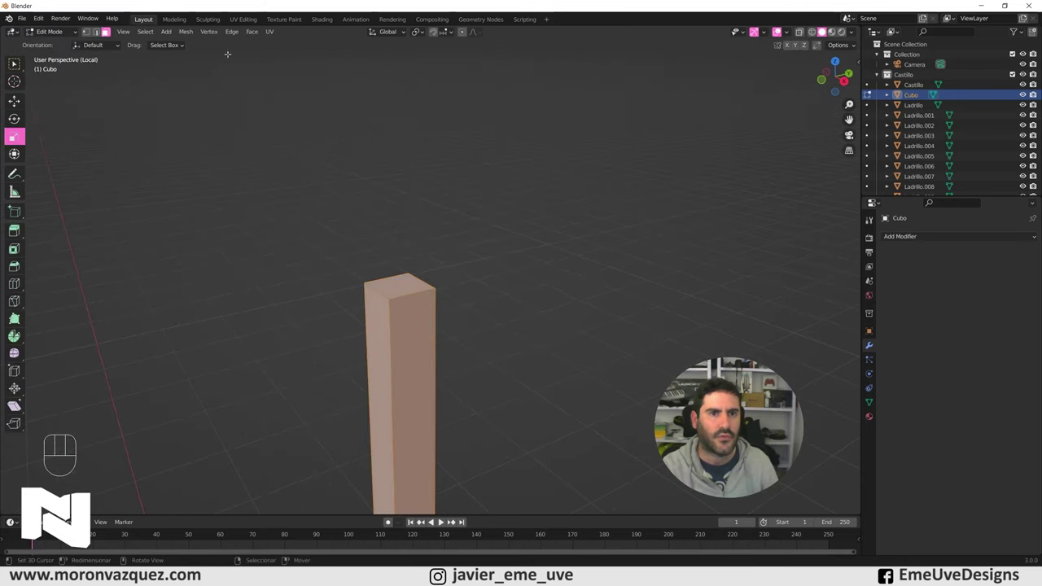
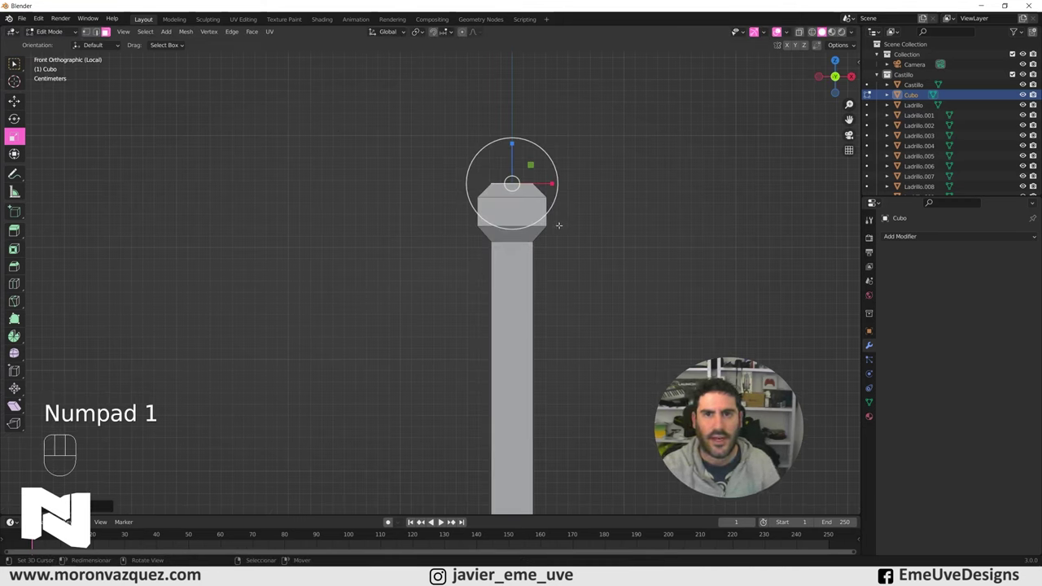
key(KP_3)
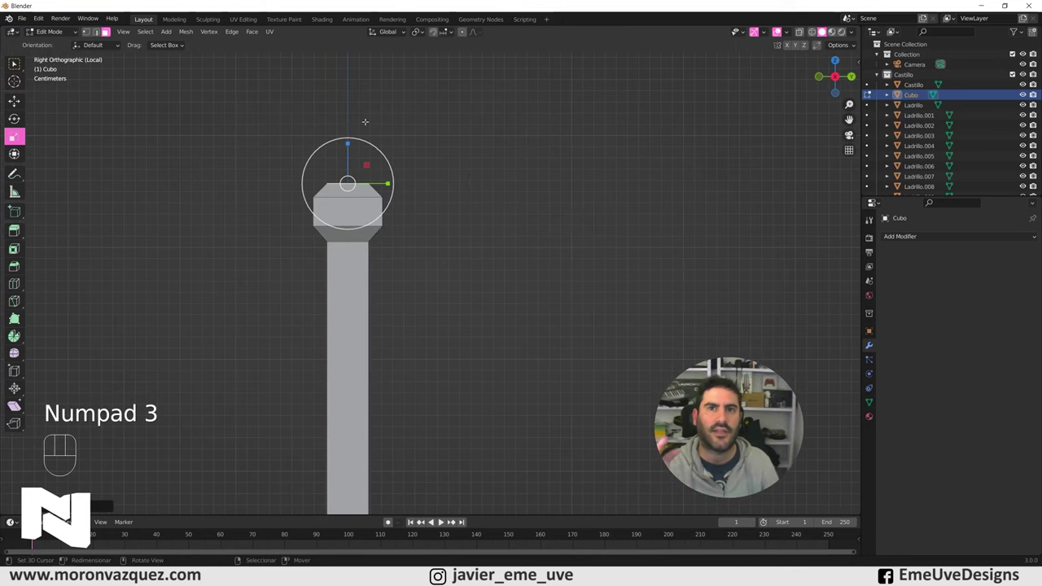
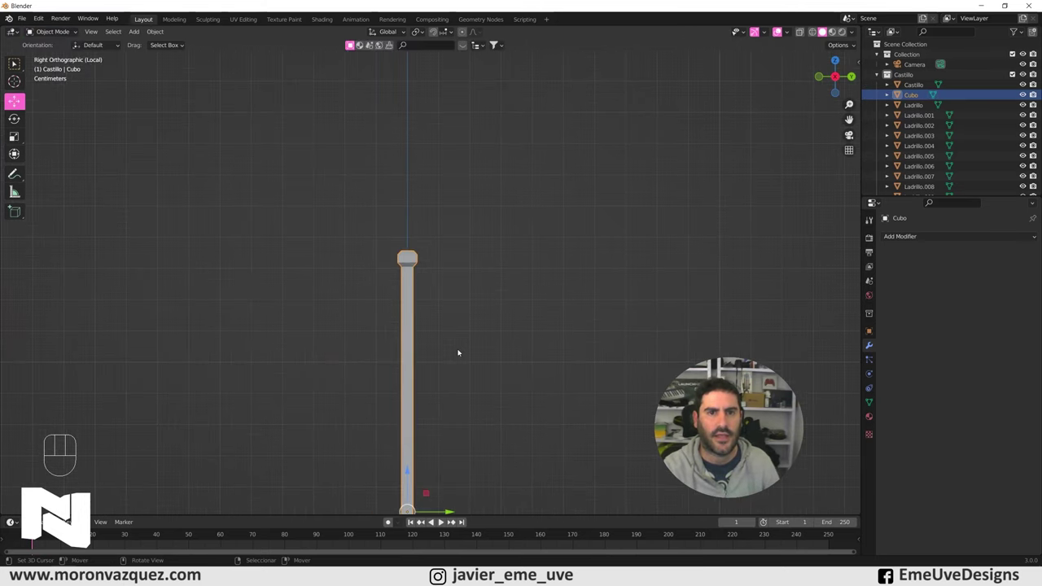
- Return to the full scene, compare the pole against the tower and scale it down
drag(485, 373, 493, 400)
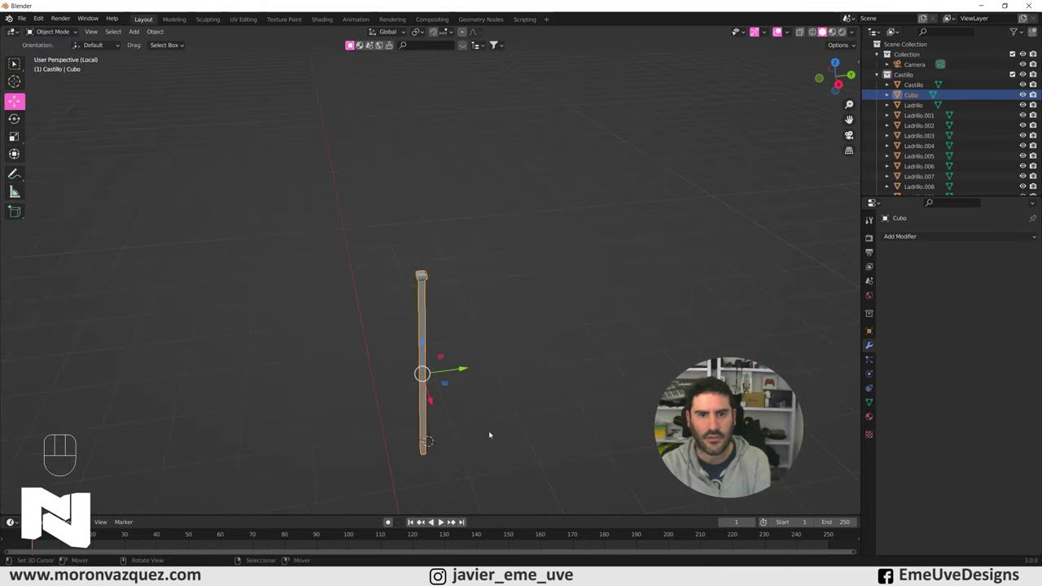
key(KP_Divide)
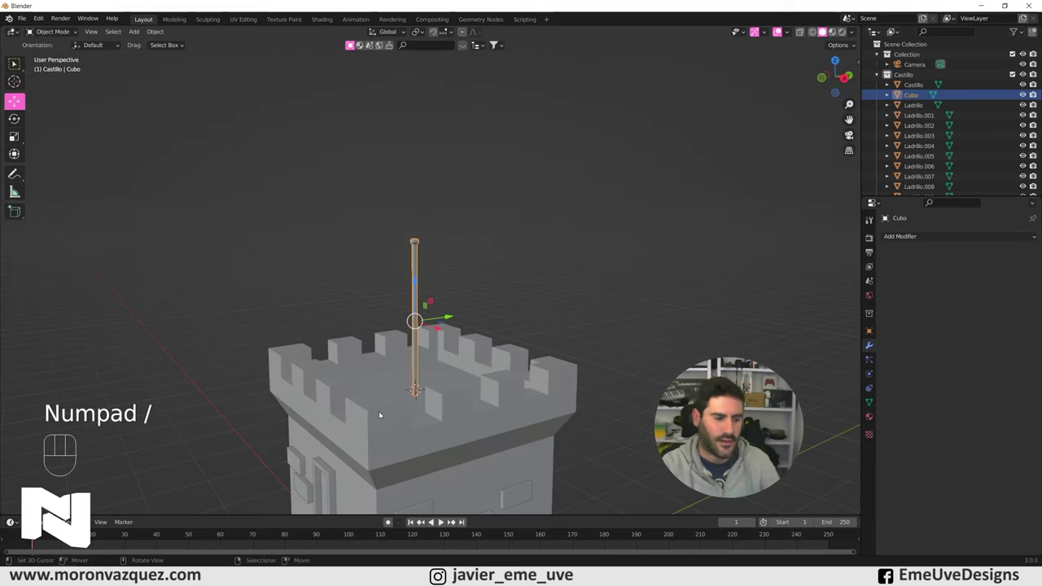
drag(426, 395, 399, 290)
right_click(585, 209)
drag(558, 347, 560, 345)
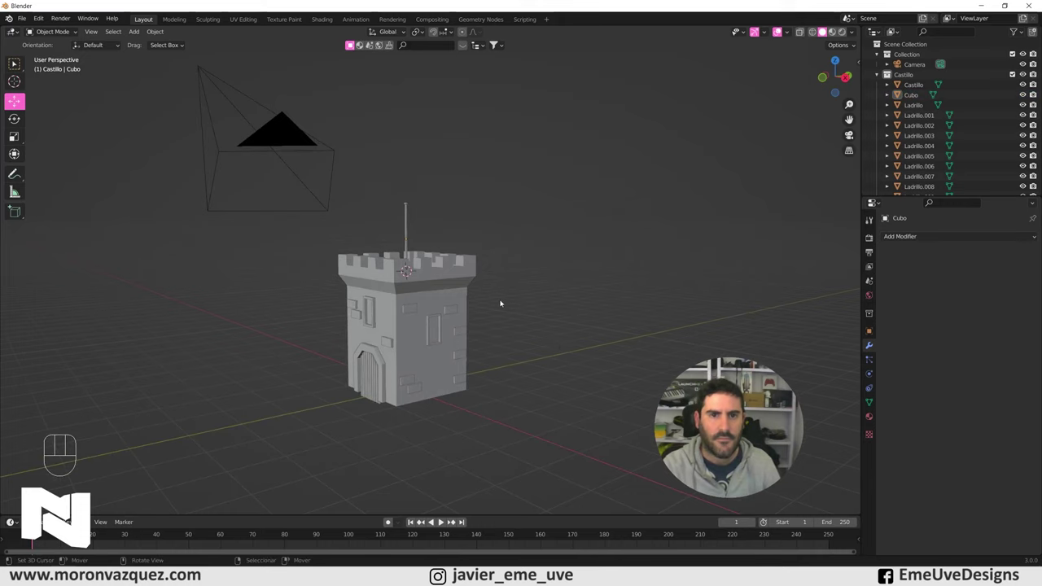
right_click(379, 148)
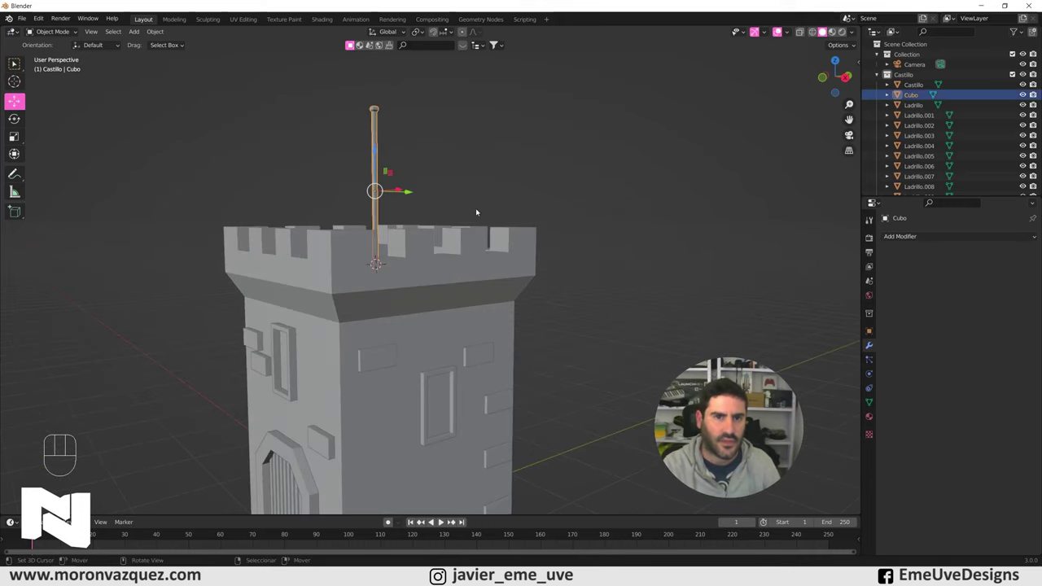
key(s)
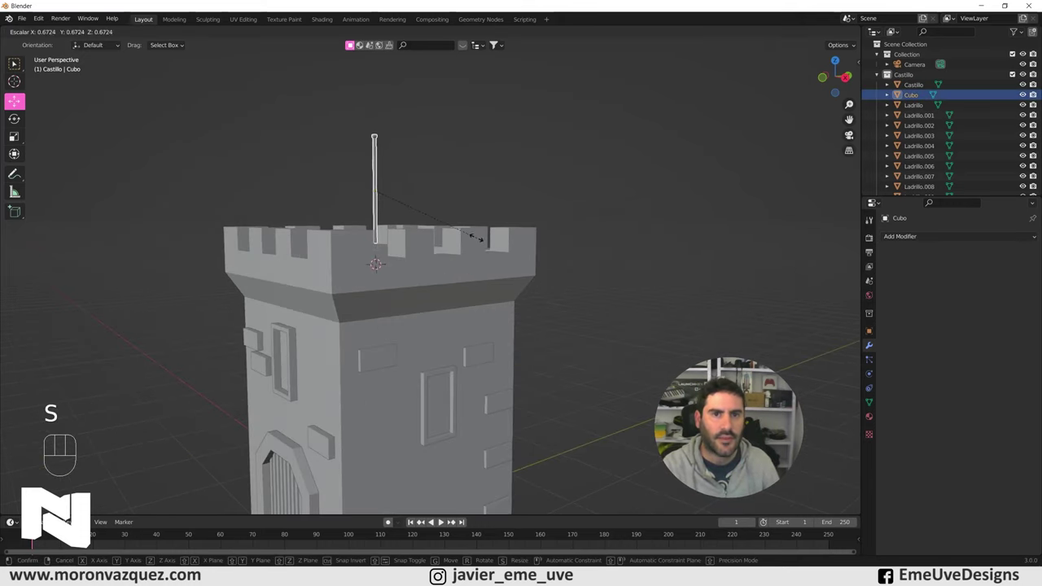
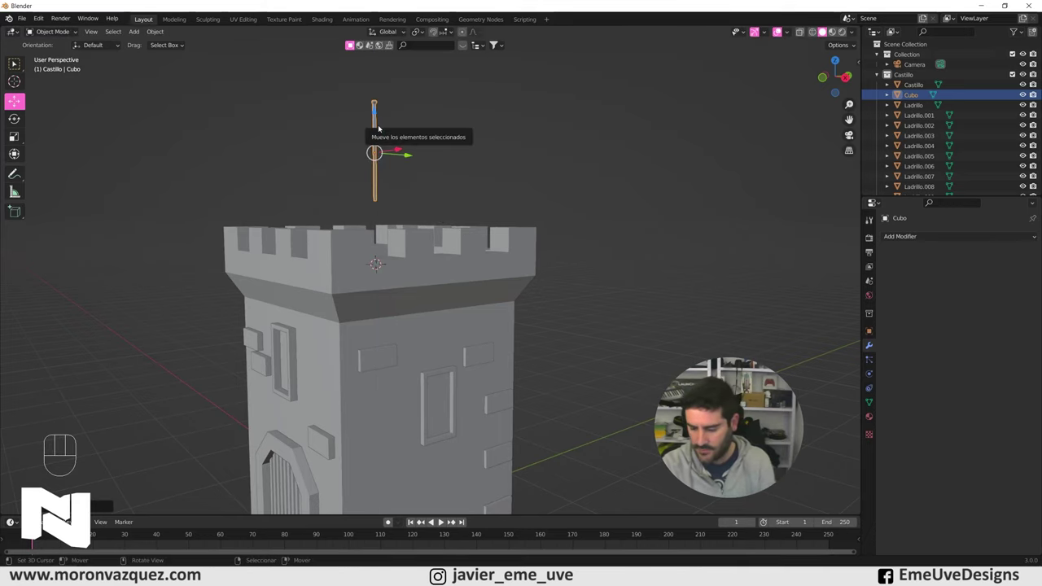
- Stand the pole on the battlemented roof and set the 3D cursor at its tip
key(KP_Divide)
drag(455, 310, 414, 231)
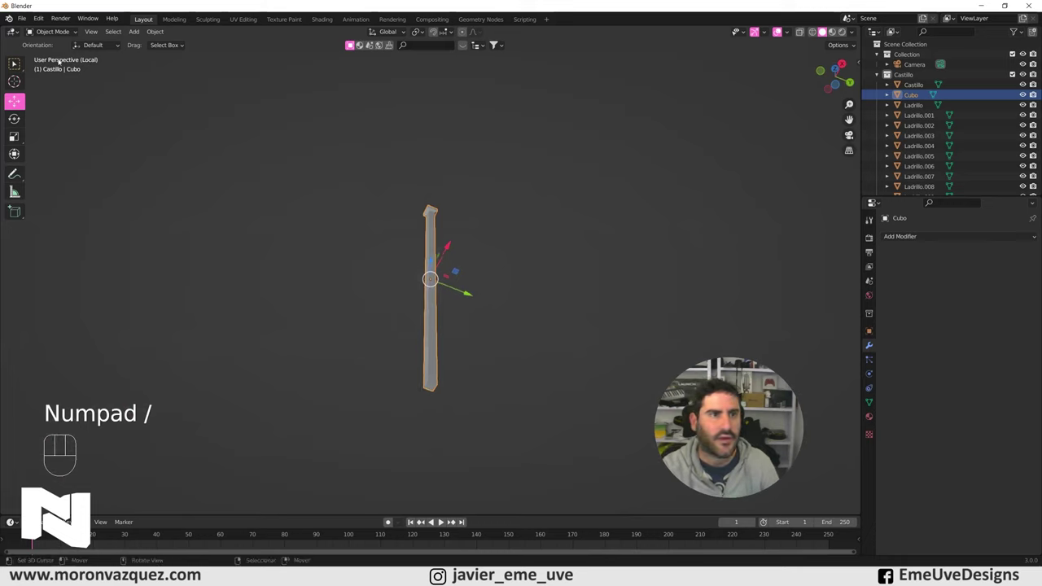
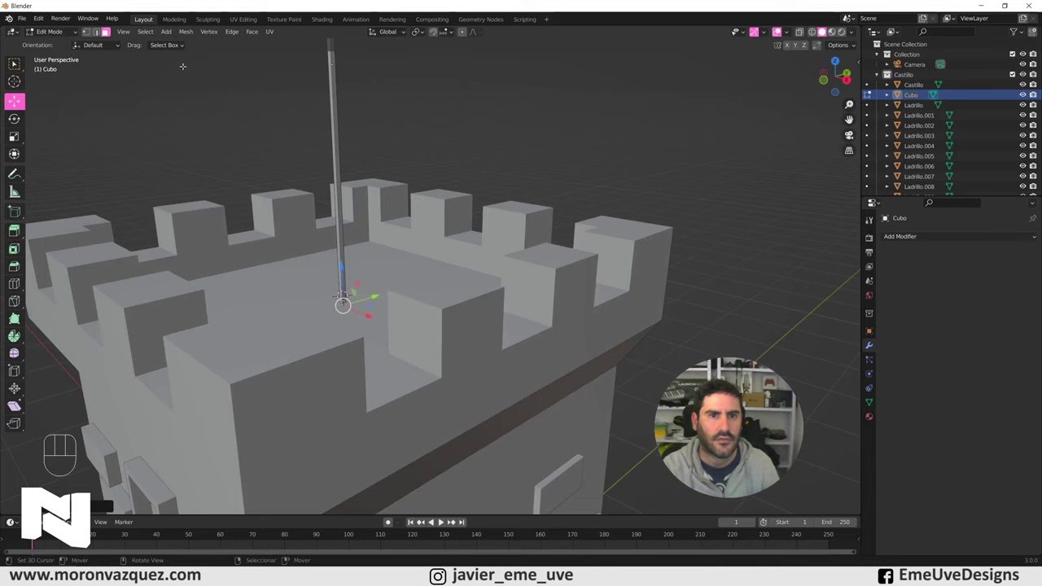
click(57, 40)
right_click(513, 152)
drag(530, 239, 527, 222)
drag(504, 299, 500, 303)
drag(522, 200, 481, 225)
drag(451, 231, 503, 348)
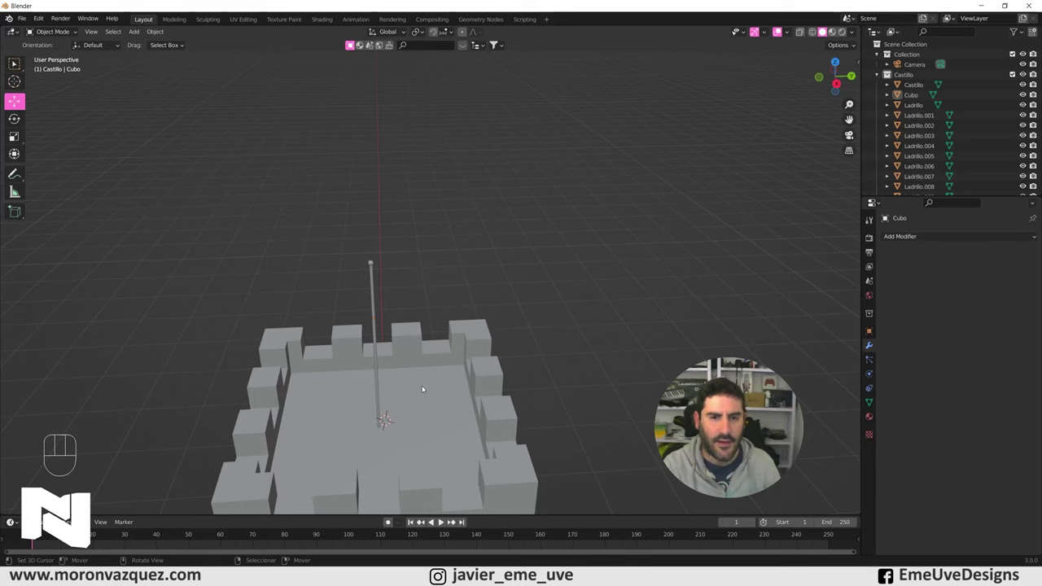
drag(381, 374, 377, 317)
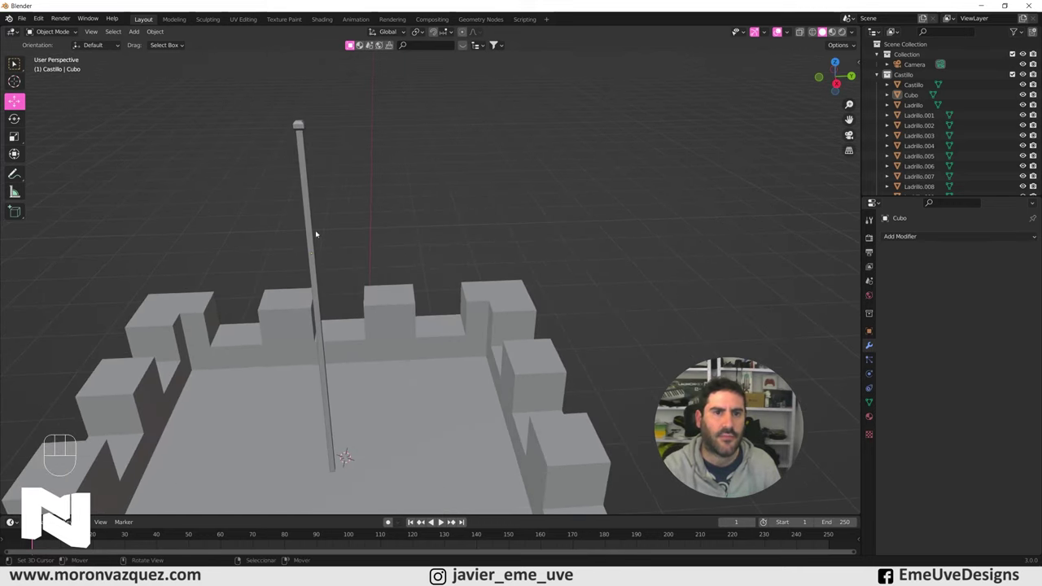
click(308, 179)
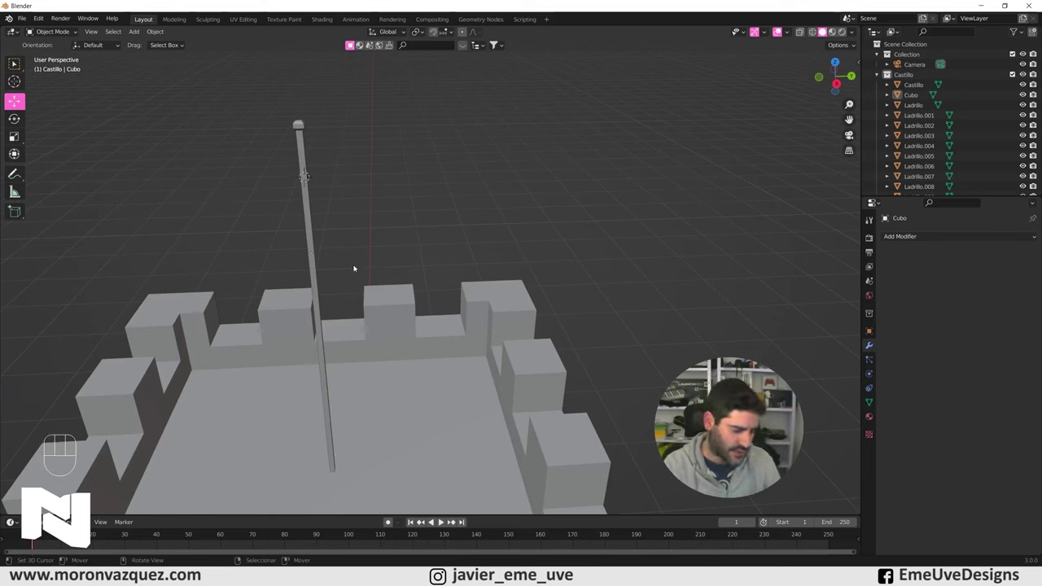
- Add a mesh plane, Plano, at the flagpole top above the tower
key(shift+a)
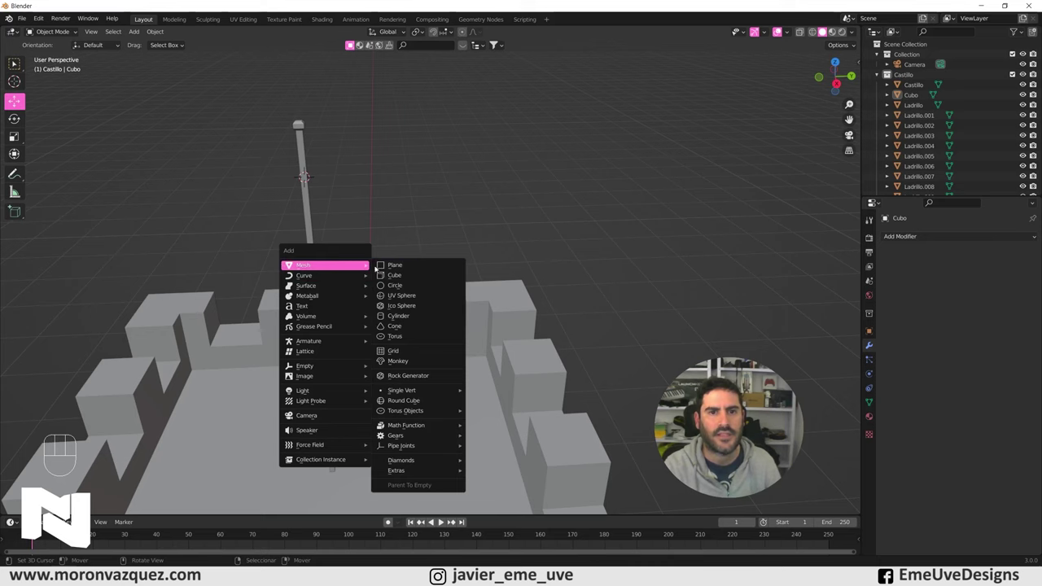
drag(397, 272, 393, 300)
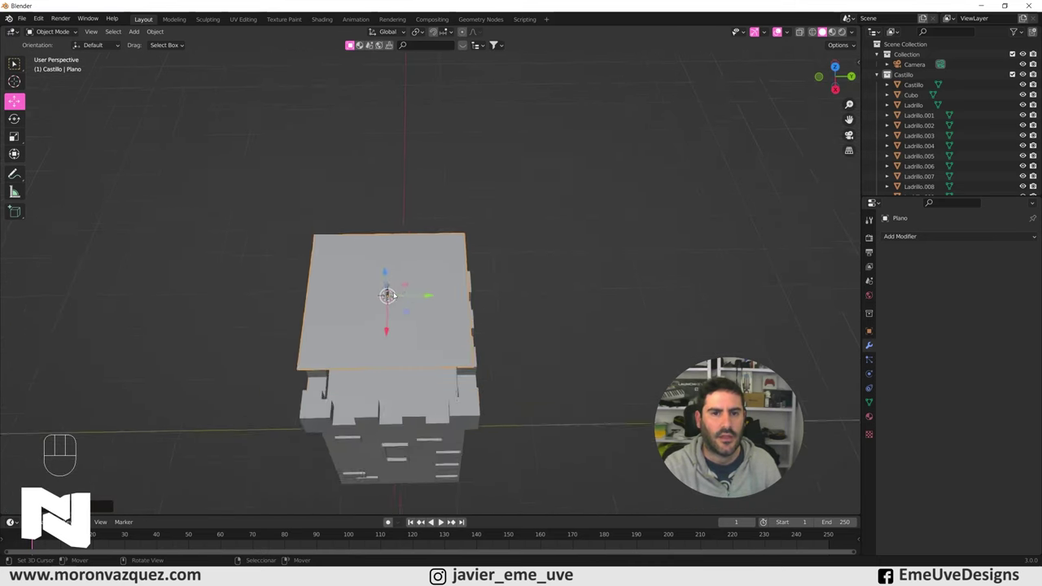
drag(417, 299, 417, 268)
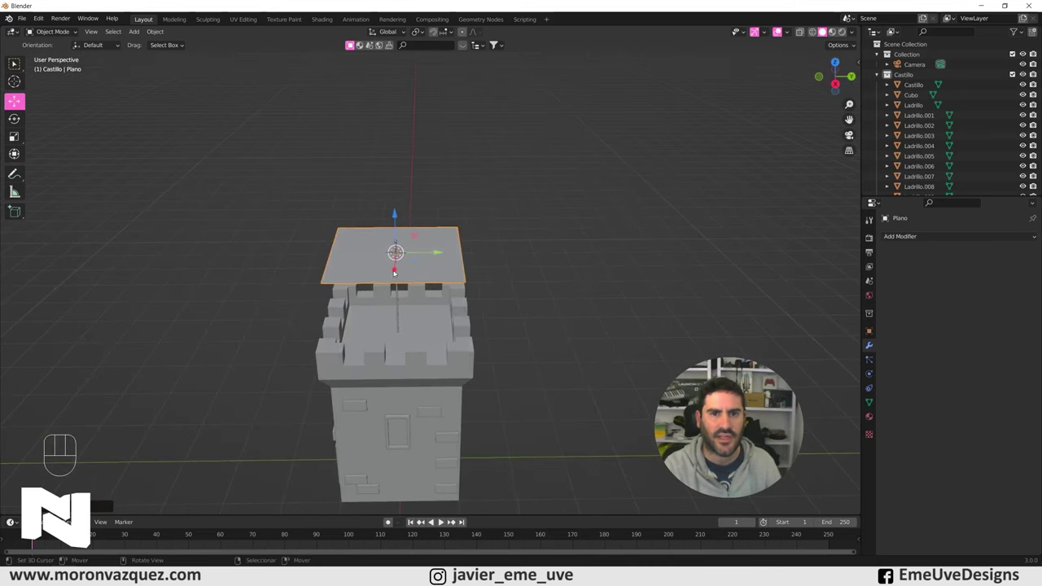
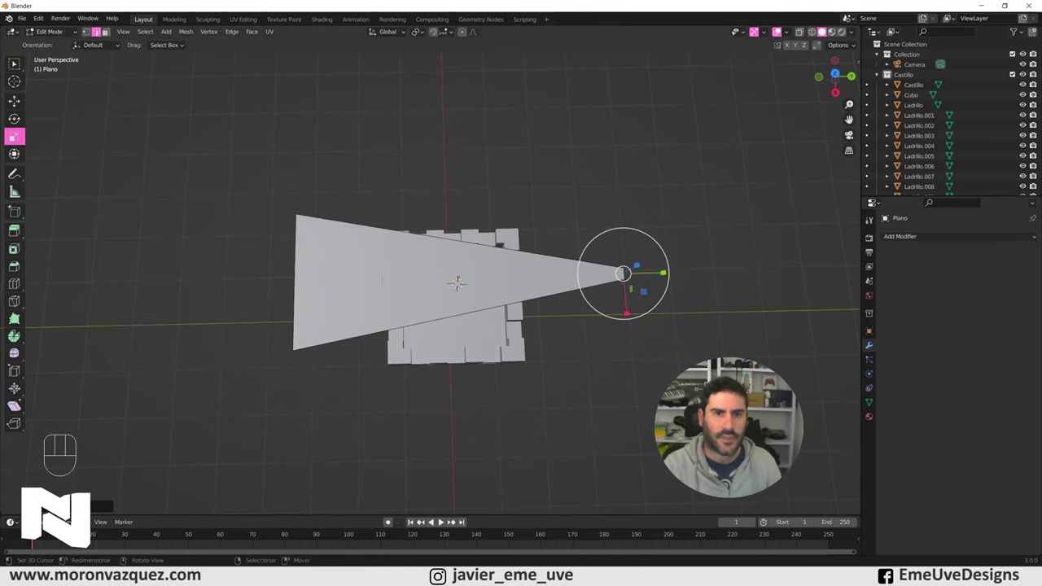
- Add two sets of loop cuts across the tapered pennant plane
key(ctrl+r)
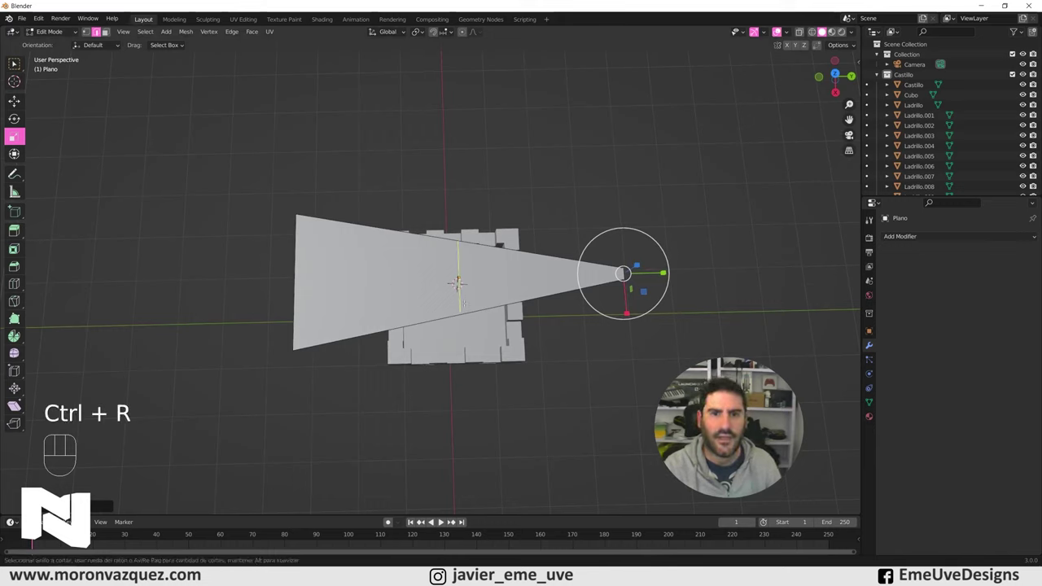
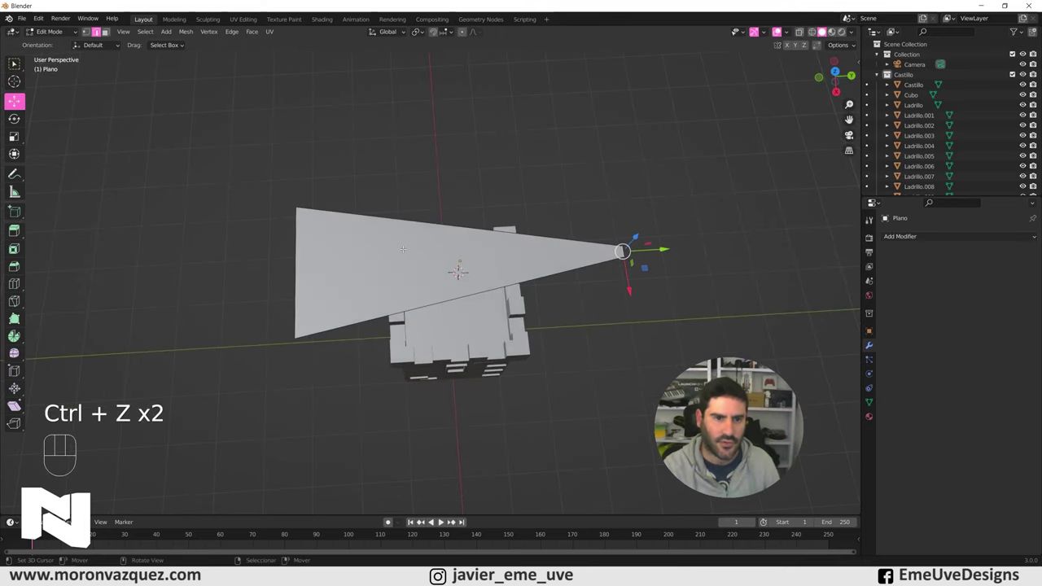
key(ctrl+r)
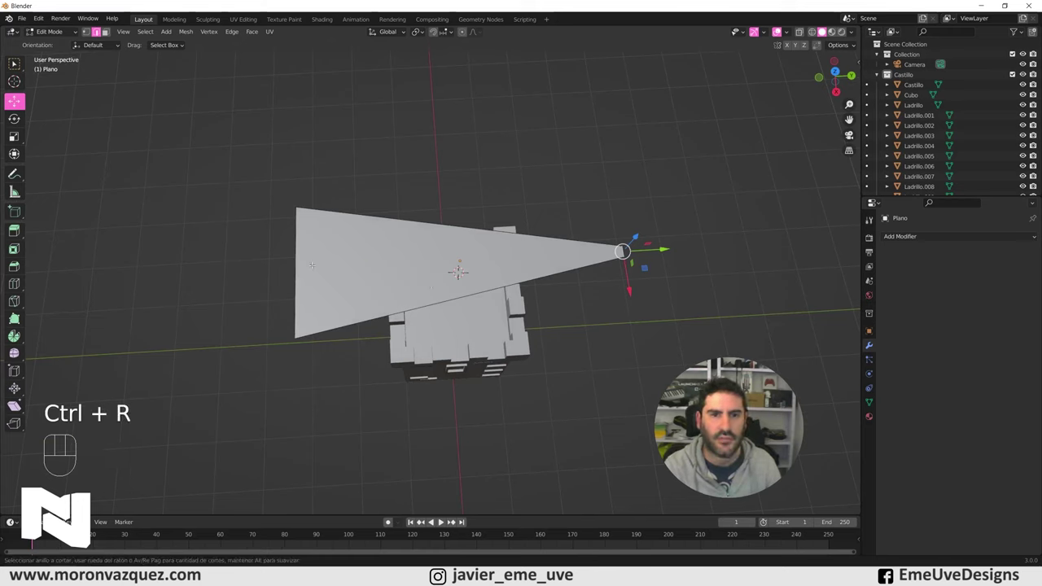
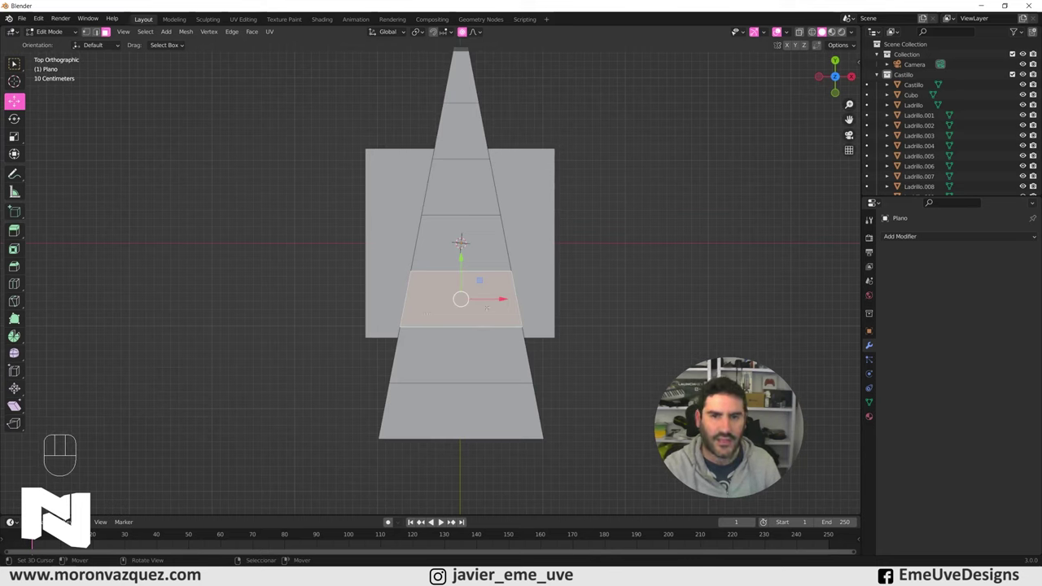
- Move two pennant sections with proportional falloff so the flag ripples
key(g)
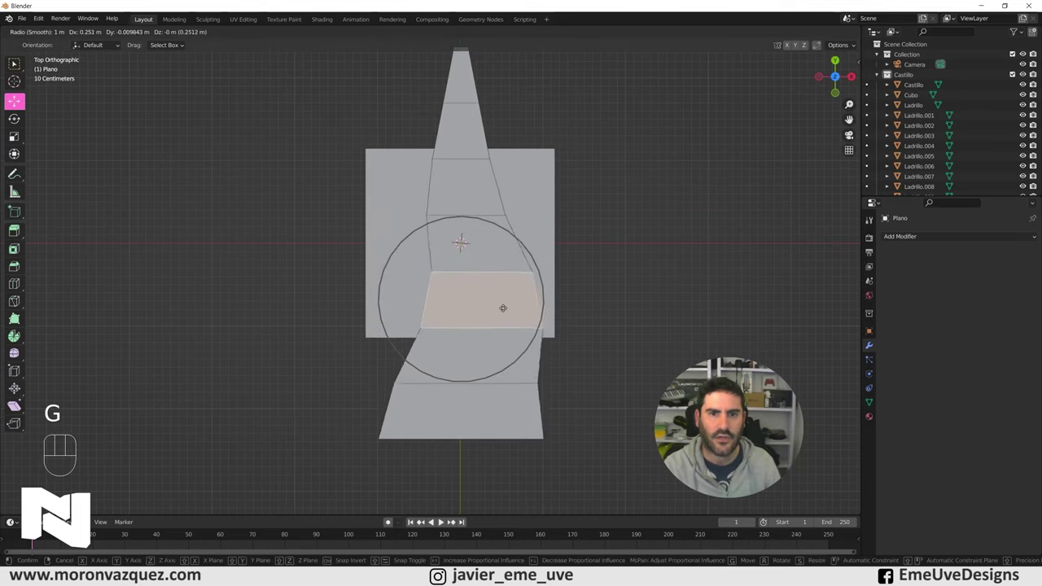
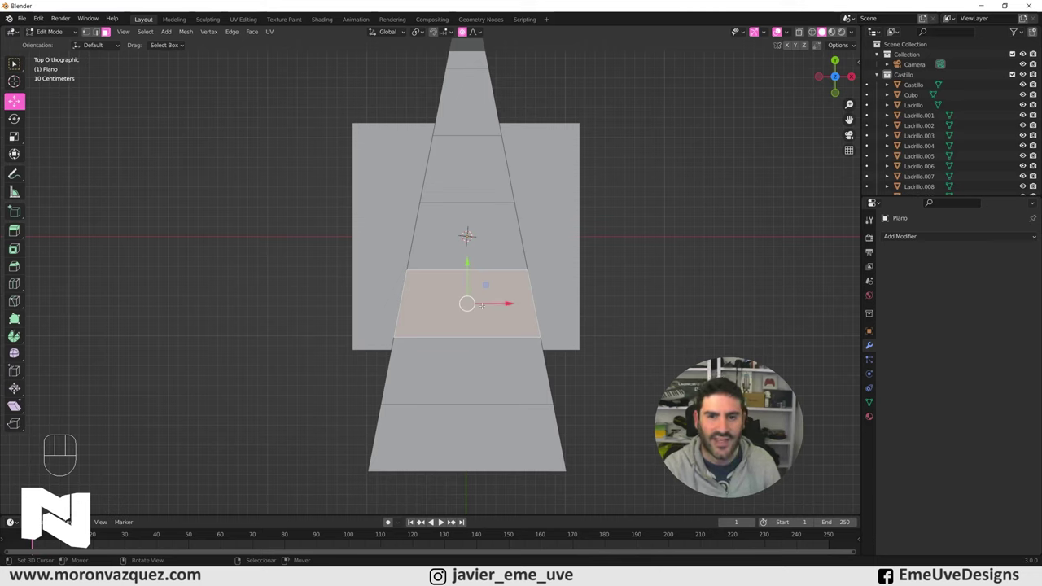
key(g)
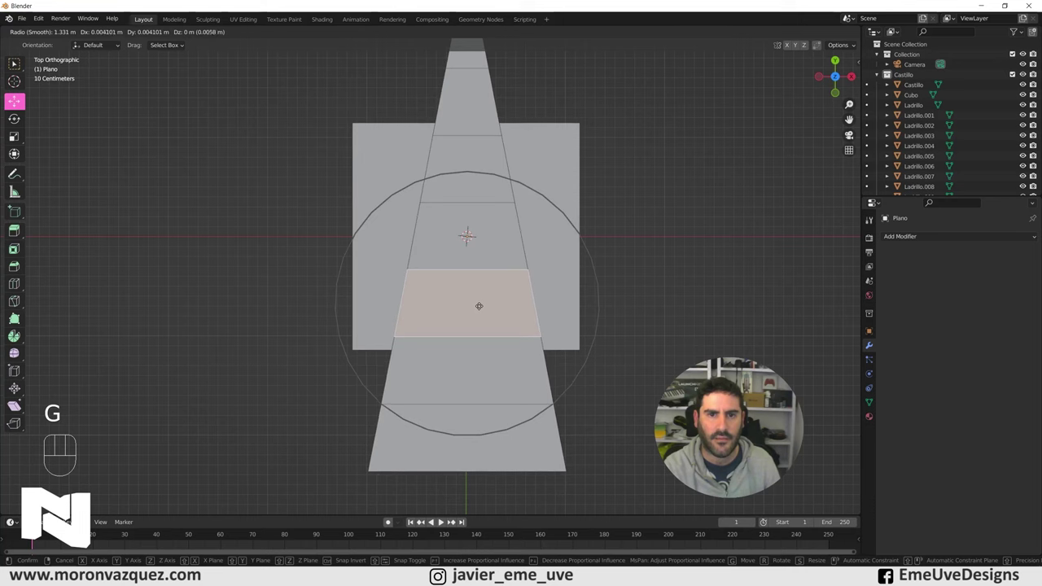
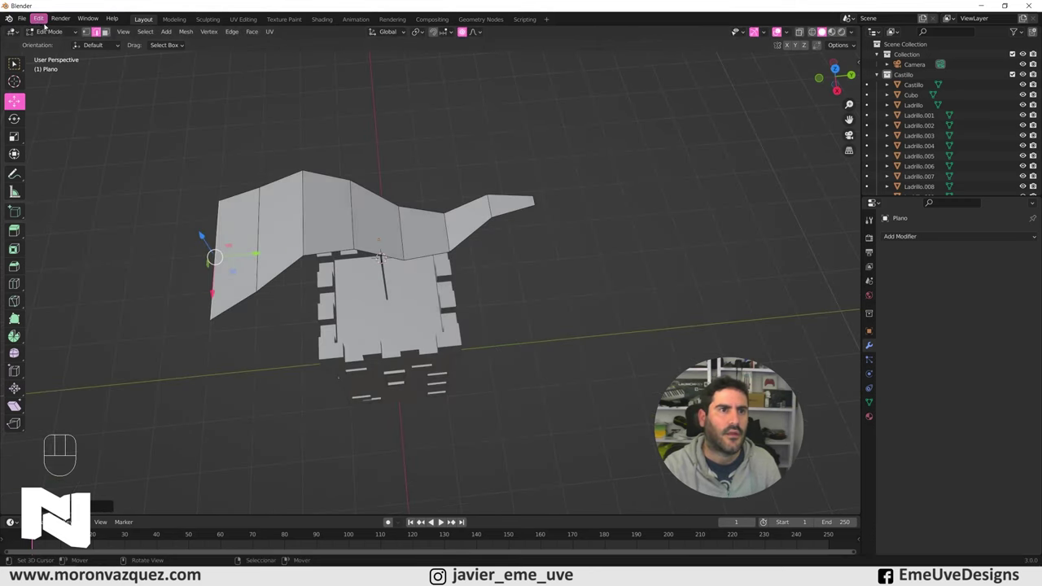
- Leave Edit Mode and roughly scale the rippled pennant down in the viewport
click(55, 34)
drag(420, 201, 415, 250)
drag(428, 248, 452, 145)
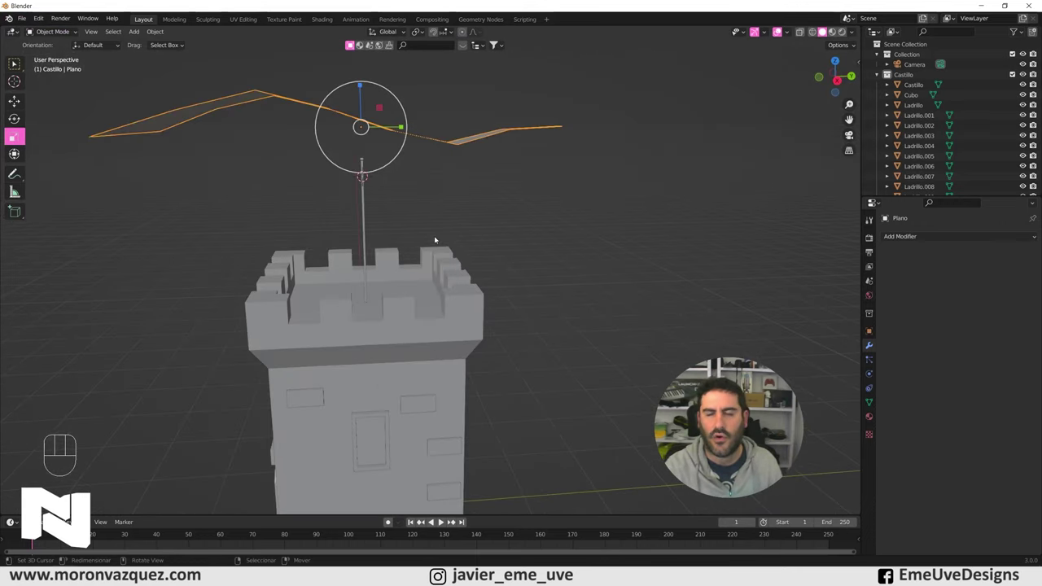
middle_click(400, 265)
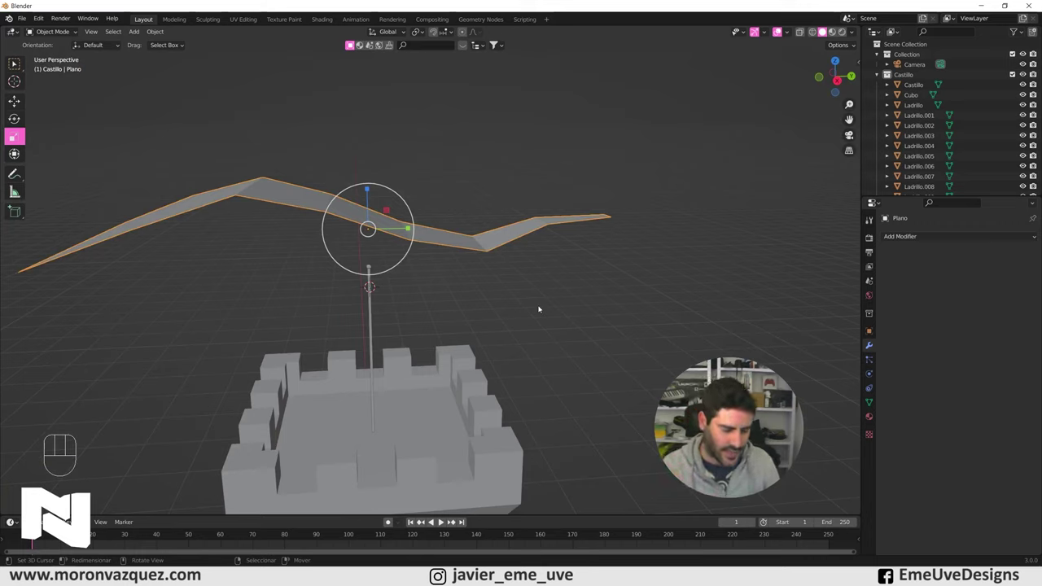
key(s)
click(446, 253)
drag(443, 261, 400, 260)
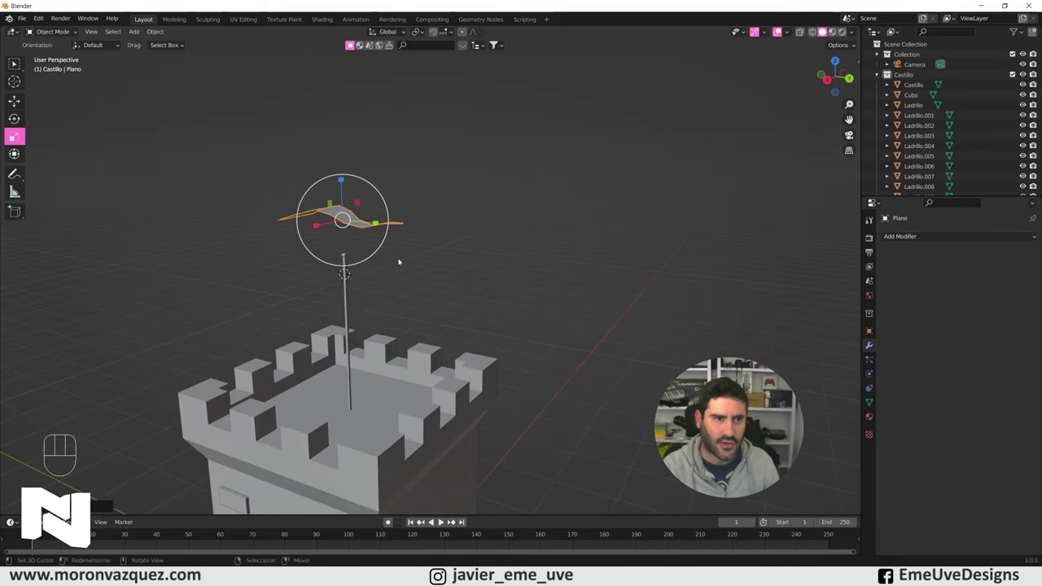
- Rotate the flag 90 degrees about Y, shrink it and set it at the pole tip
key(r)
key(y)
key(KP_9)
key(KP_0)
key(KP_Enter)
key(KP_1)
key(KP_3)
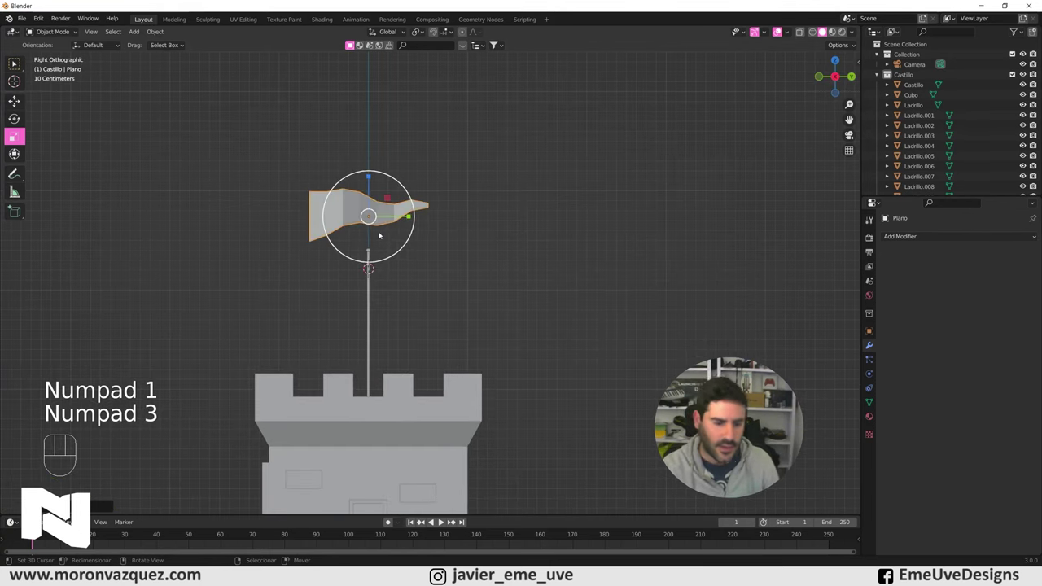
key(s)
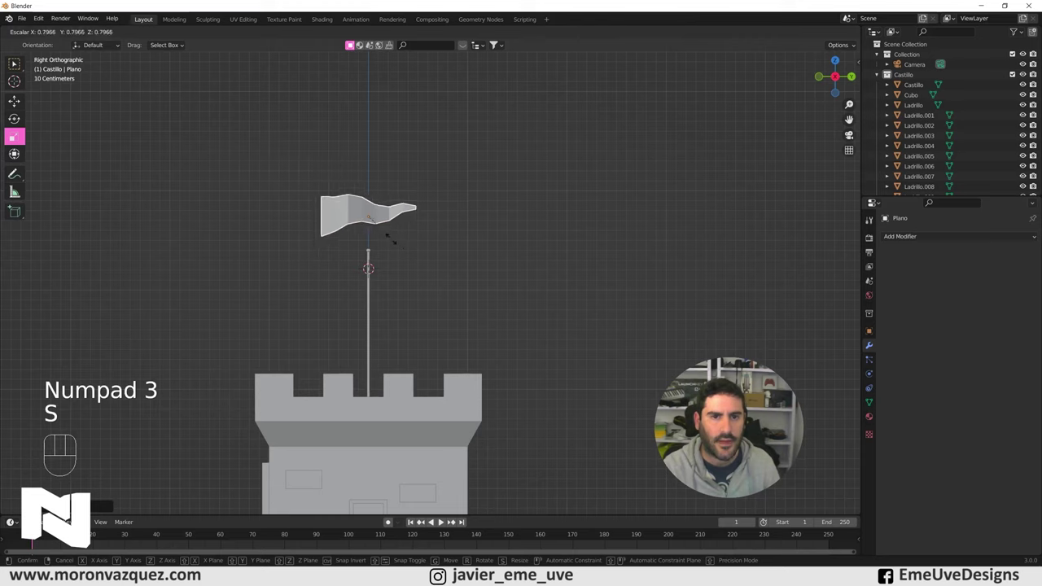
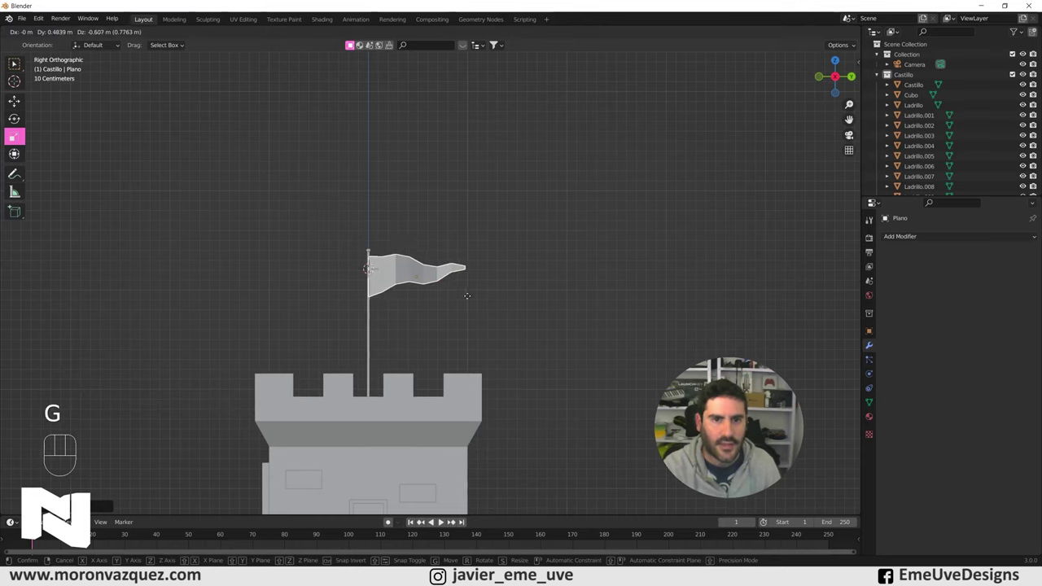
click(471, 298)
- Orbit the tower in perspective to check the flag on its pole
key(KP_1)
drag(654, 305, 542, 324)
click(542, 324)
right_click(460, 174)
drag(445, 220, 487, 199)
drag(462, 337, 480, 340)
drag(489, 376, 490, 293)
drag(493, 315, 483, 326)
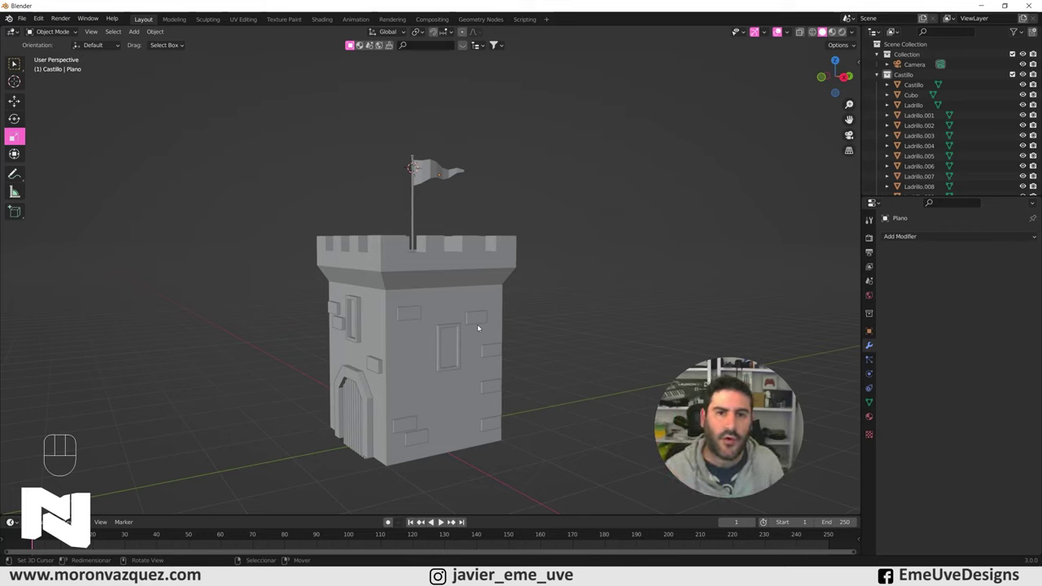
- Rename the flag object to Bandera in the Outliner and create the new Escenario collection
drag(499, 372, 491, 372)
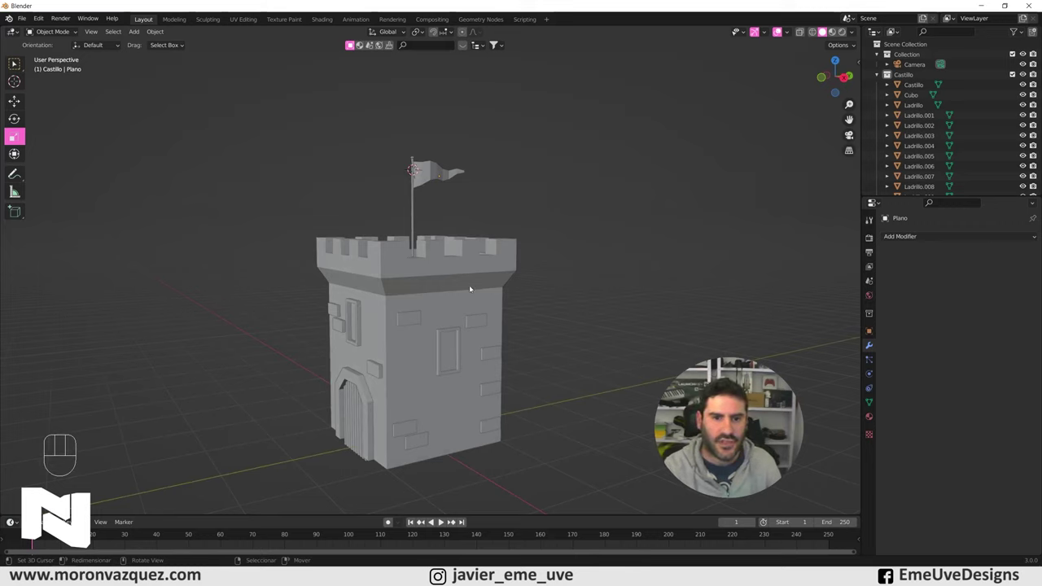
drag(593, 270, 586, 277)
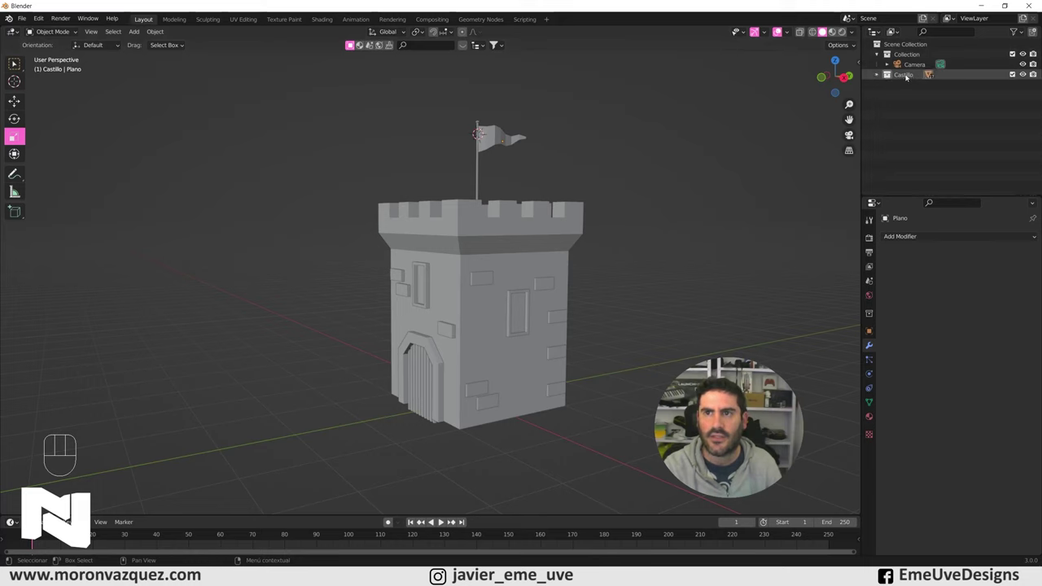
click(881, 75)
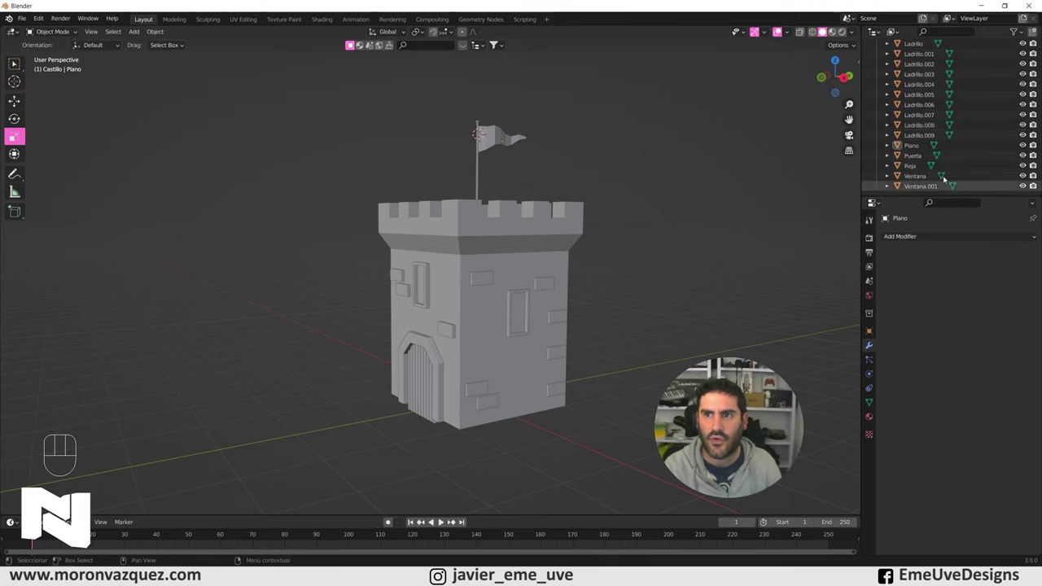
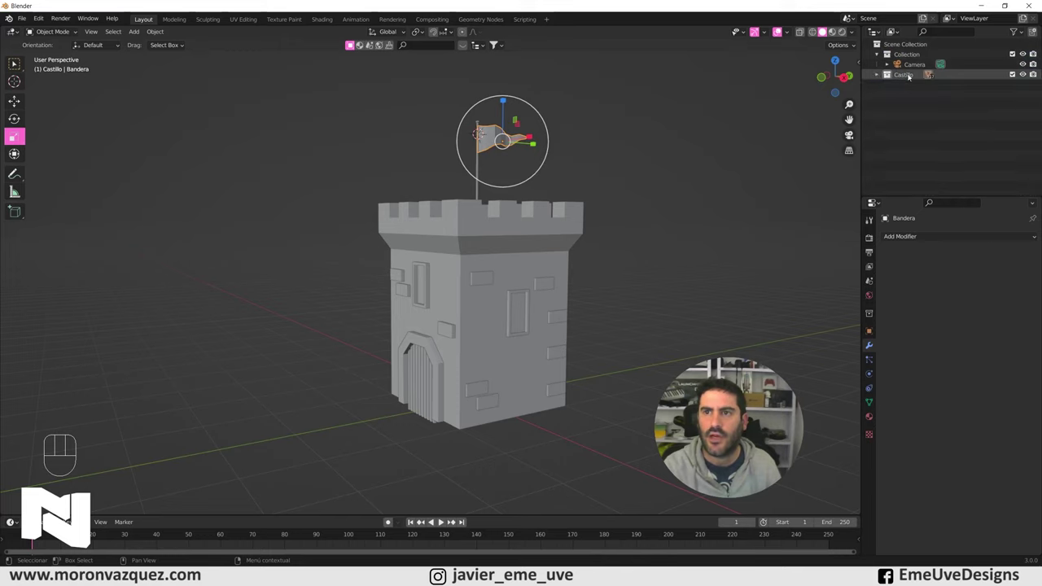
drag(898, 97, 885, 97)
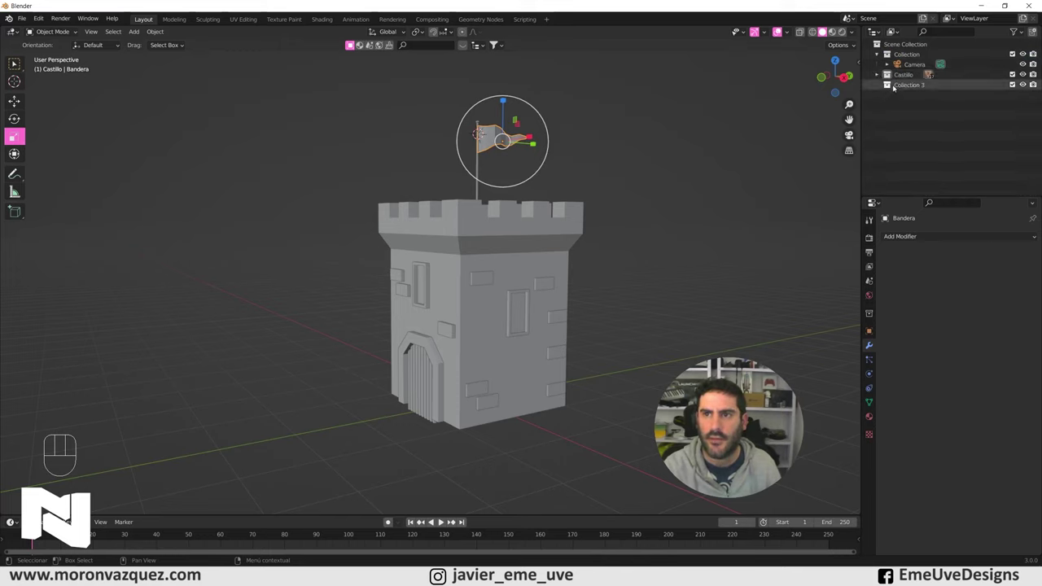
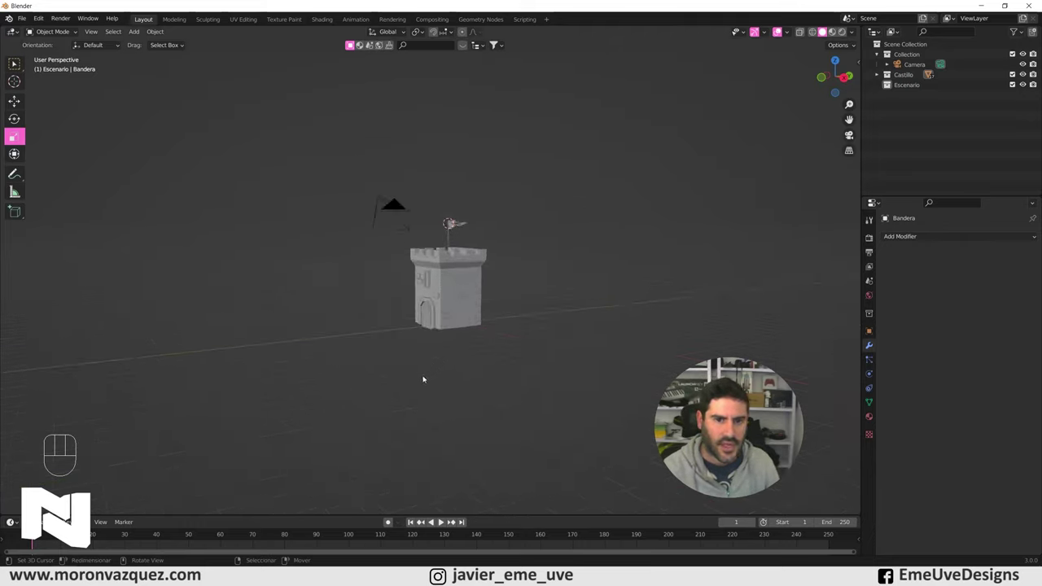
- Add a plane mesh via Shift+A into the Escenario collection, undoing a mistaken cube first
key(shift+a)
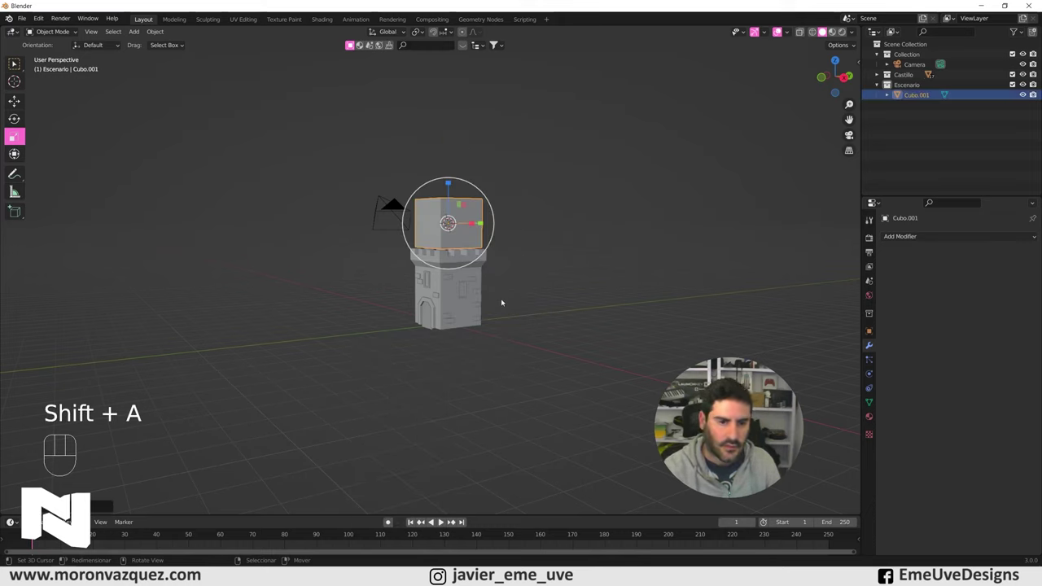
key(ctrl+z)
key(shift+a)
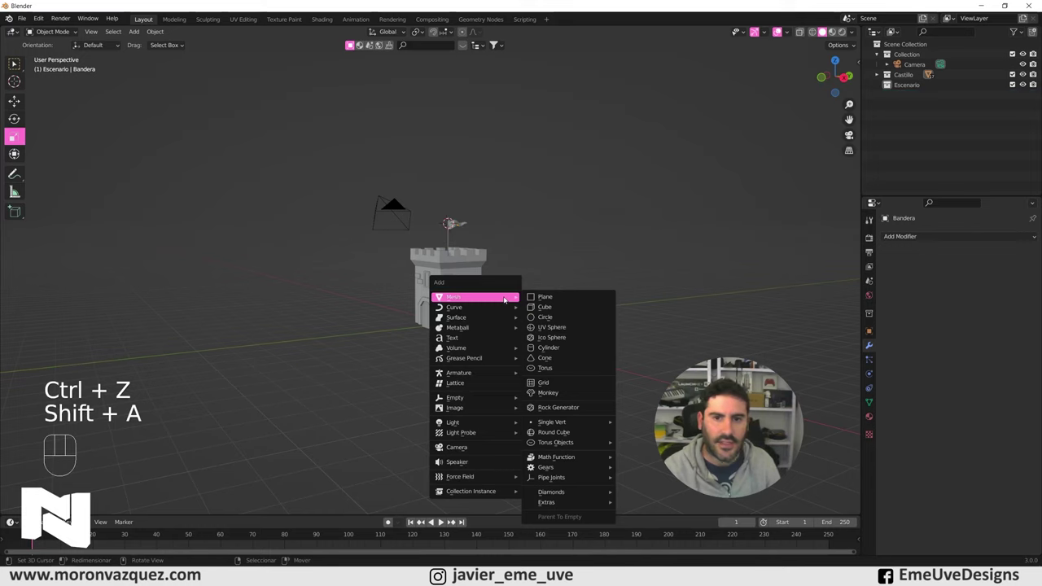
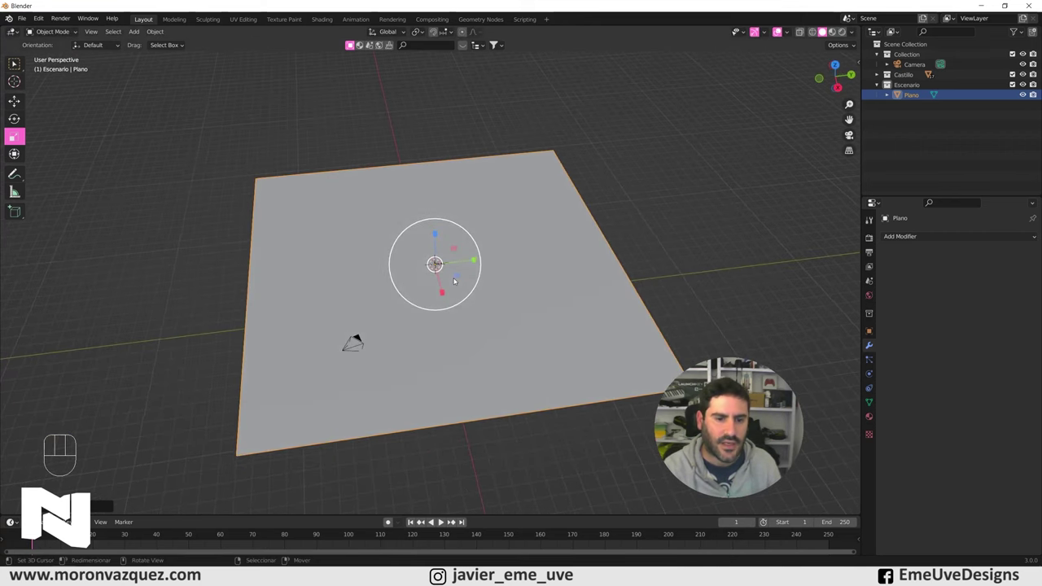
- Subdivide the Plano ground plane in Edit Mode and pull its centre faces up into a hill
key(Tab)
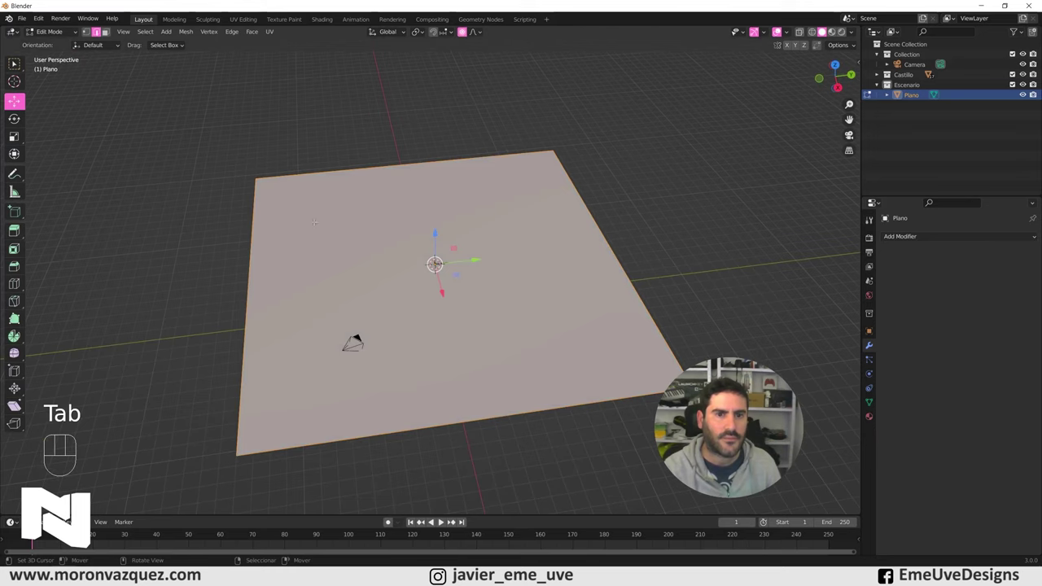
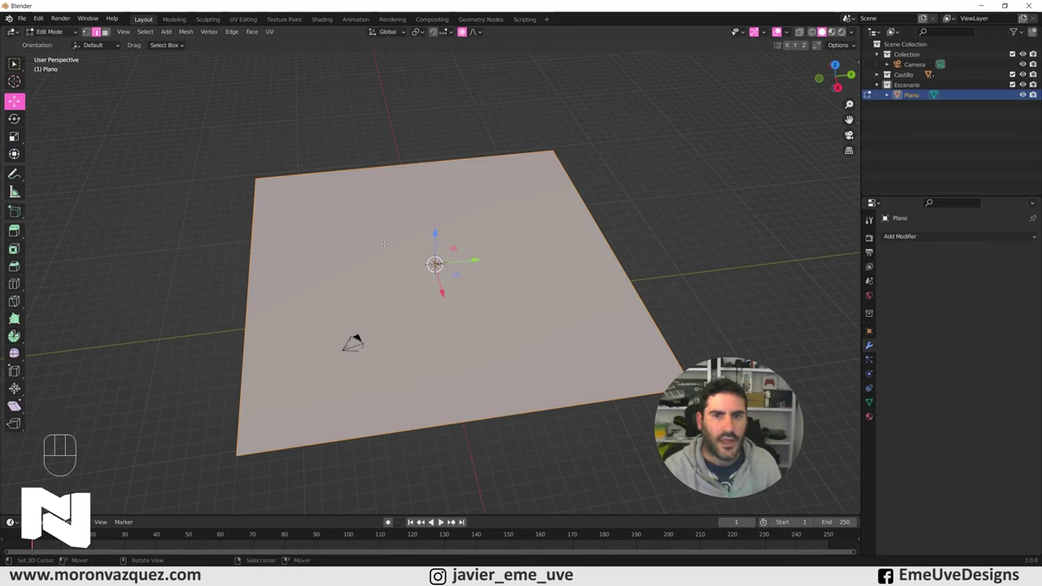
key(w)
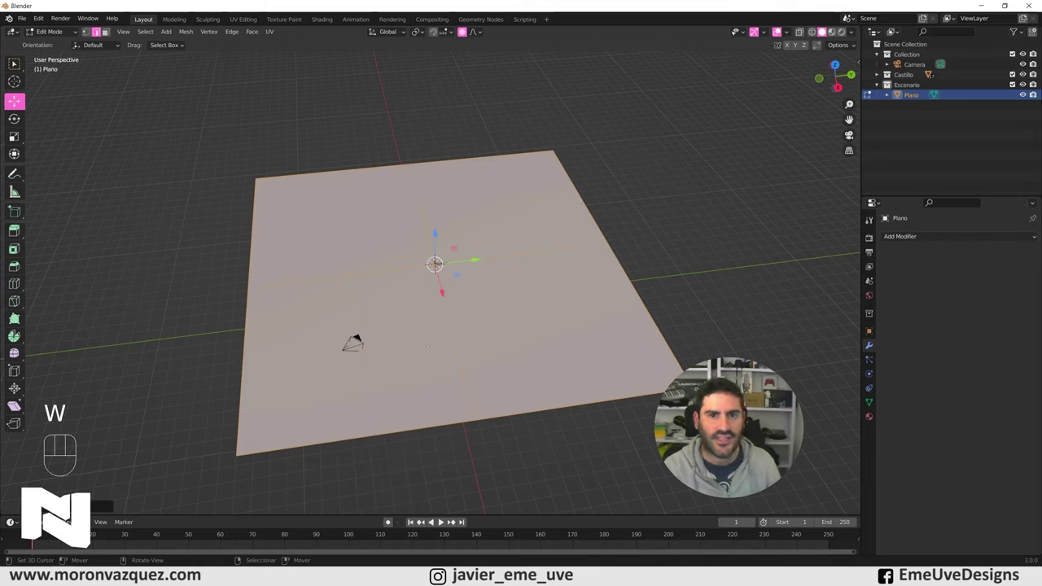
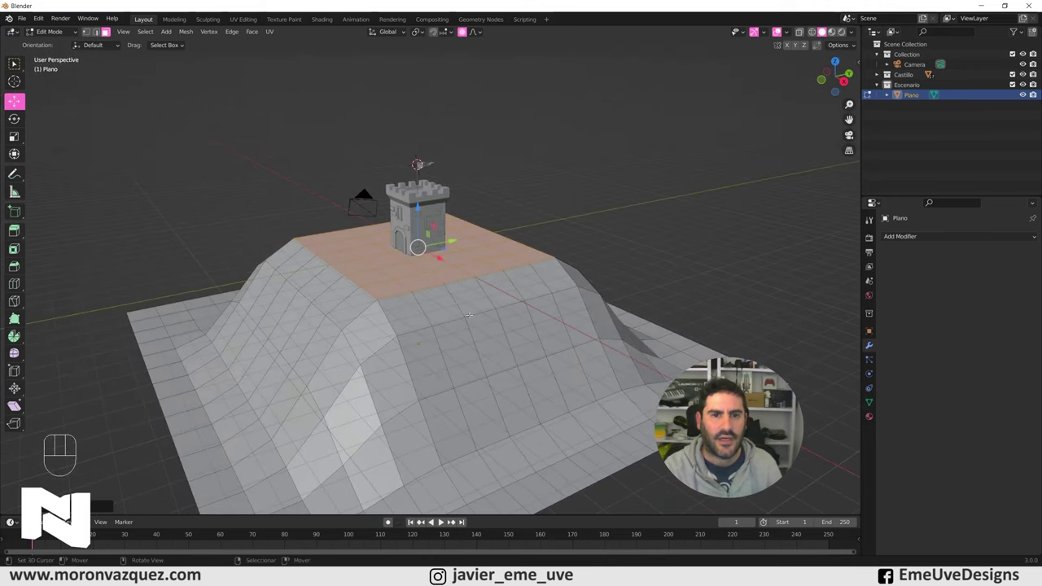
- Scale the hill summit with proportional falloff into broader, uneven mountain slopes
key(s)
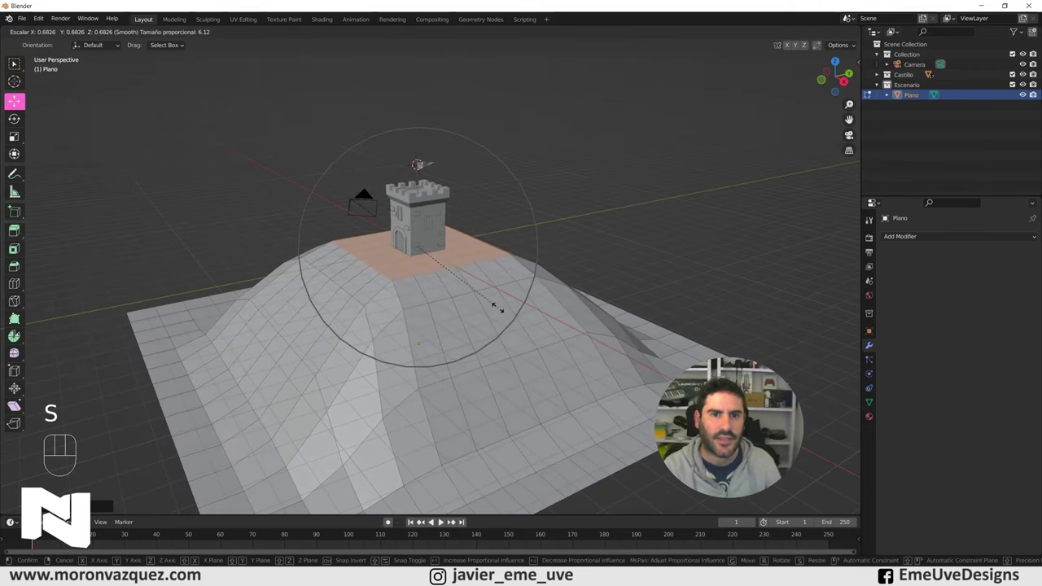
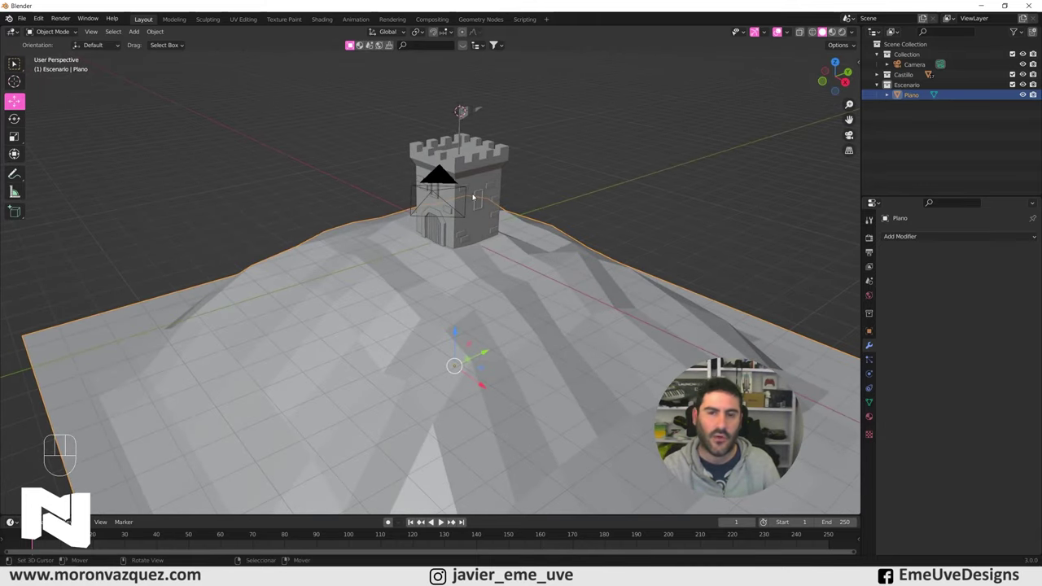
- Check the hilltop tower through the scene camera with Numpad 0, then return to free view
drag(576, 207, 563, 202)
key(KP_0)
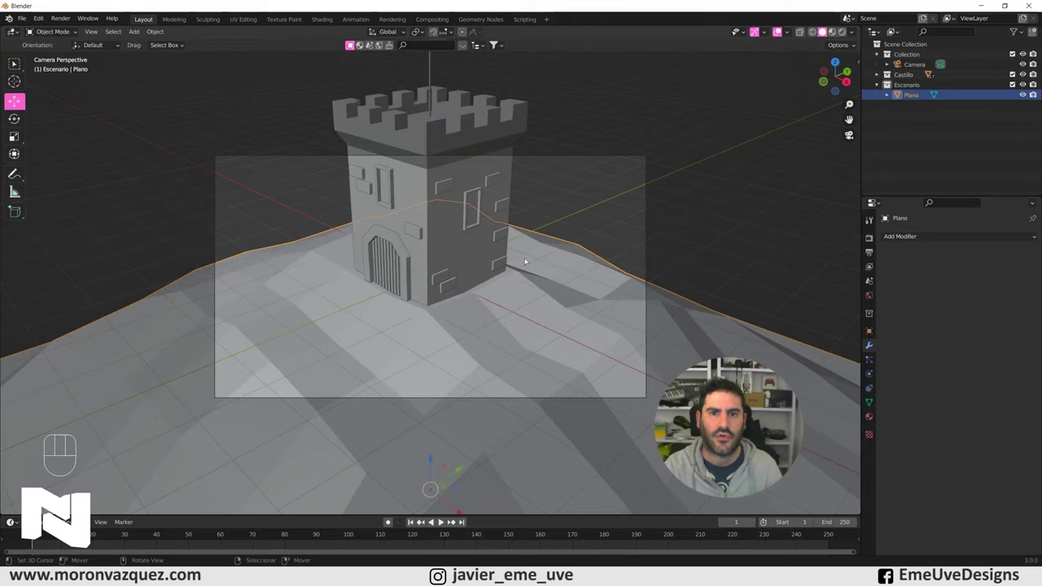
drag(519, 282, 510, 285)
key(KP_0)
- Enable Lock Camera to View in the sidebar View settings so navigation moves the camera
key(n)
click(859, 111)
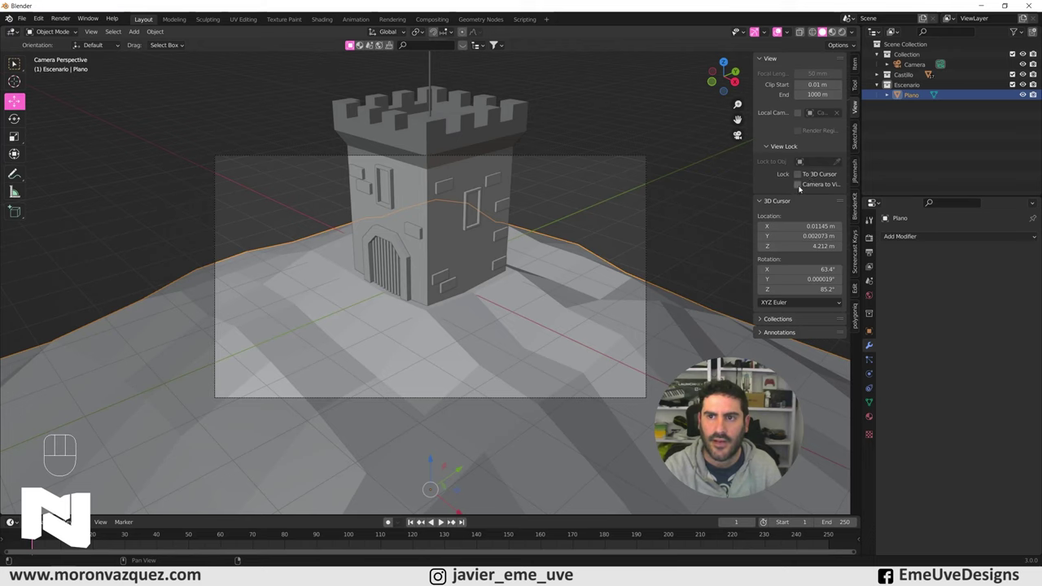
click(802, 188)
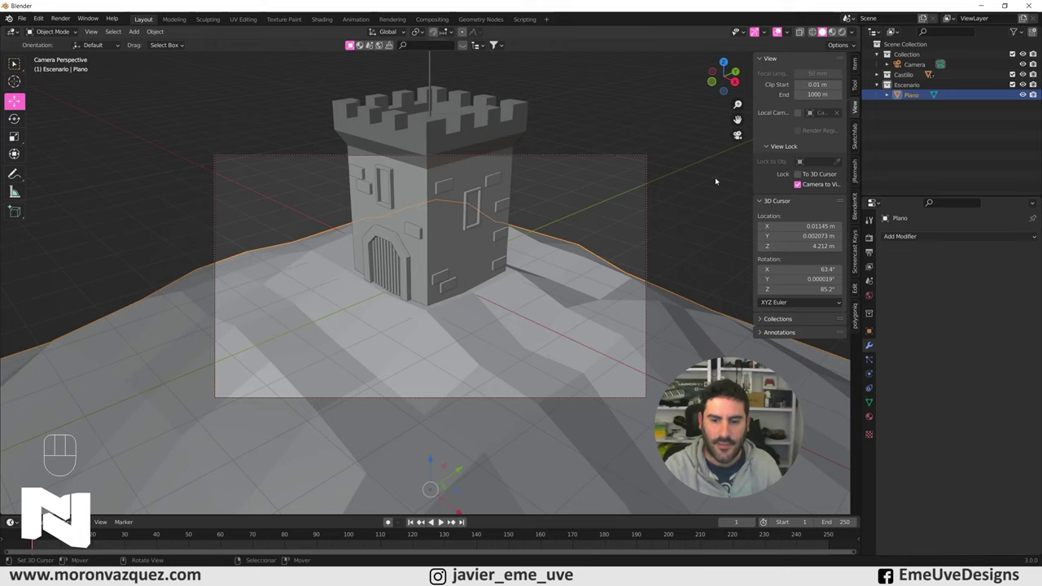
key(n)
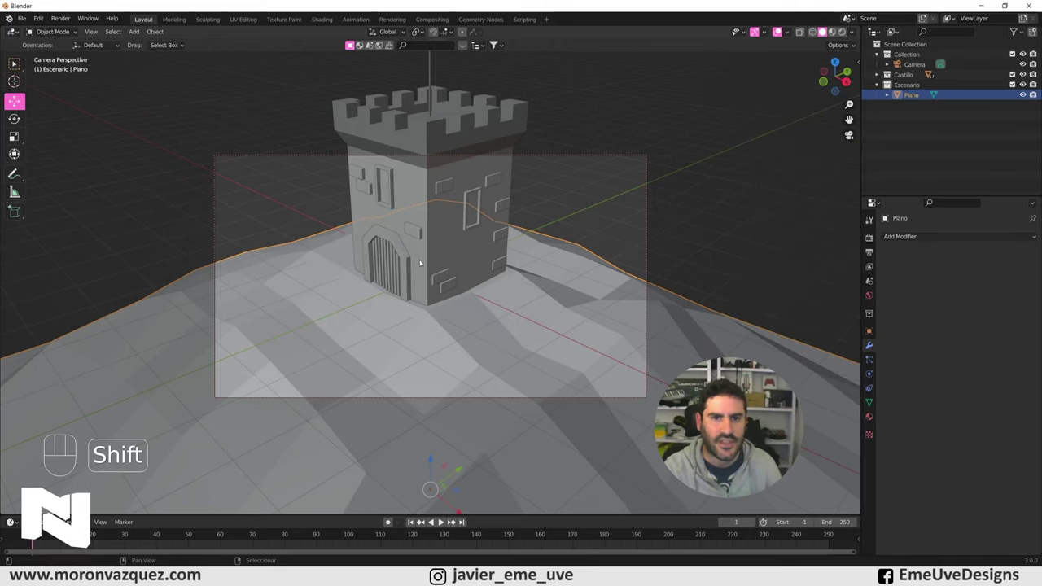
- Navigate the locked camera until the whole tower and flag sit centred on the hilltop in frame
drag(441, 259, 474, 333)
drag(479, 338, 470, 328)
drag(492, 321, 517, 325)
middle_click(512, 329)
drag(516, 323, 559, 346)
drag(559, 350, 558, 346)
middle_click(555, 358)
drag(555, 354, 554, 350)
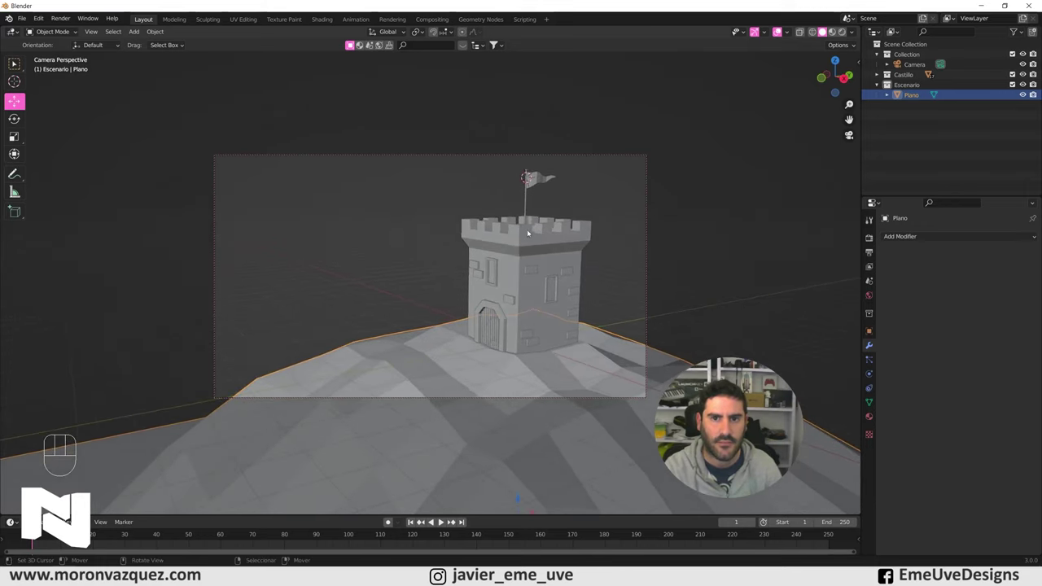
middle_click(548, 304)
drag(564, 277, 564, 281)
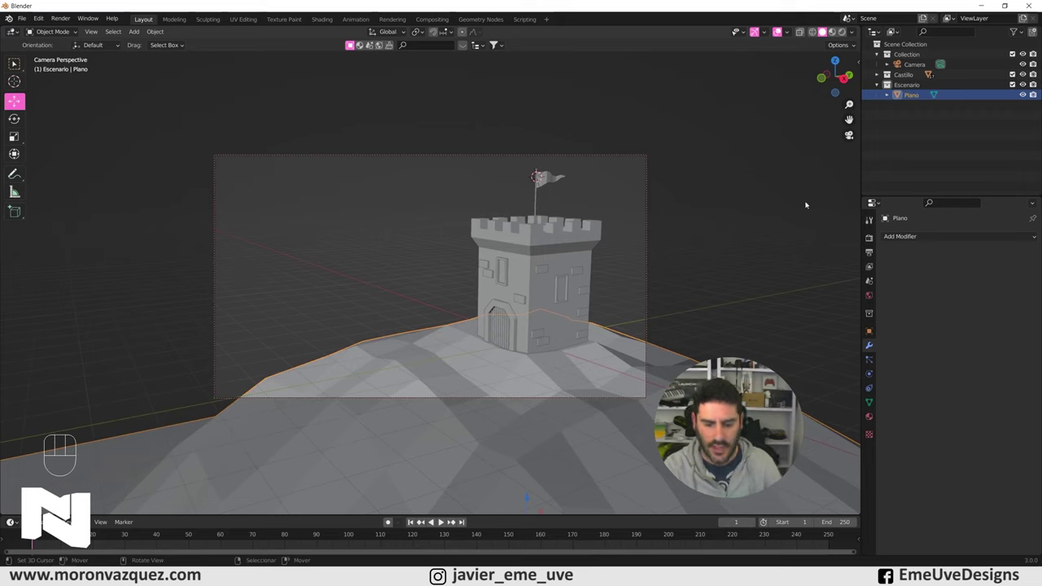
- Disable Lock Camera to View so the new tower framing stays fixed
key(n)
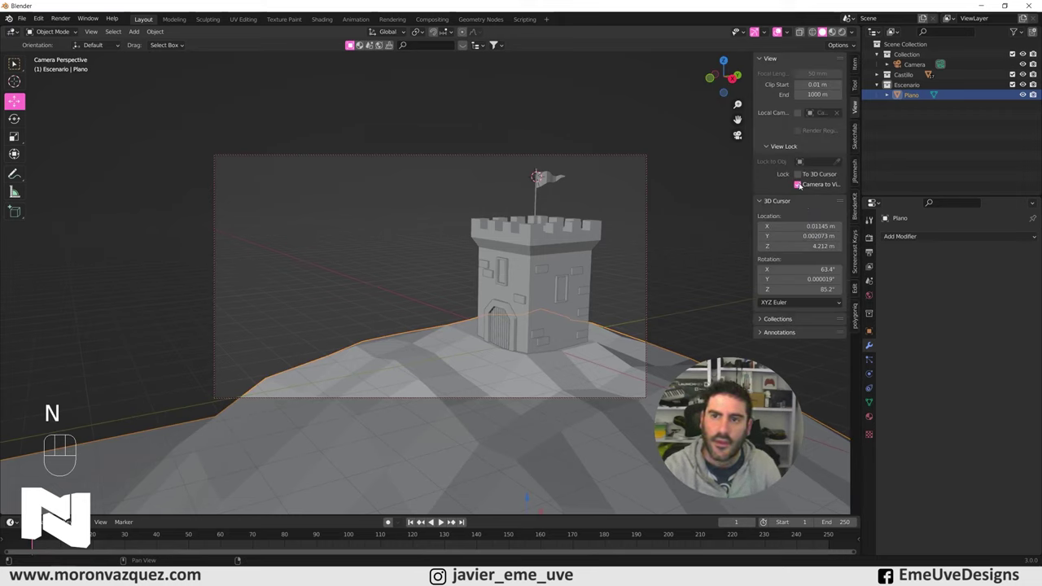
click(801, 188)
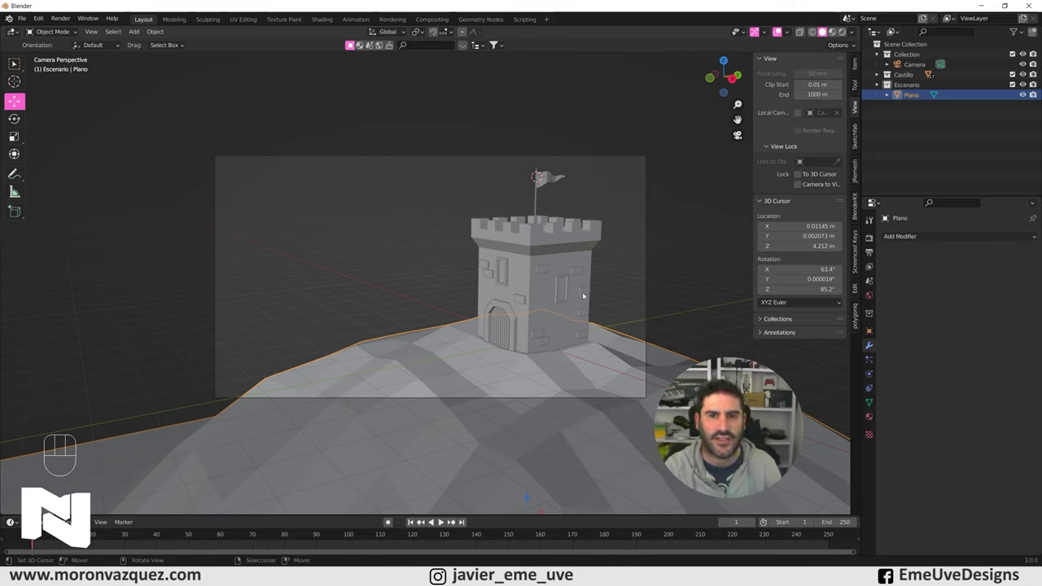
right_click(667, 155)
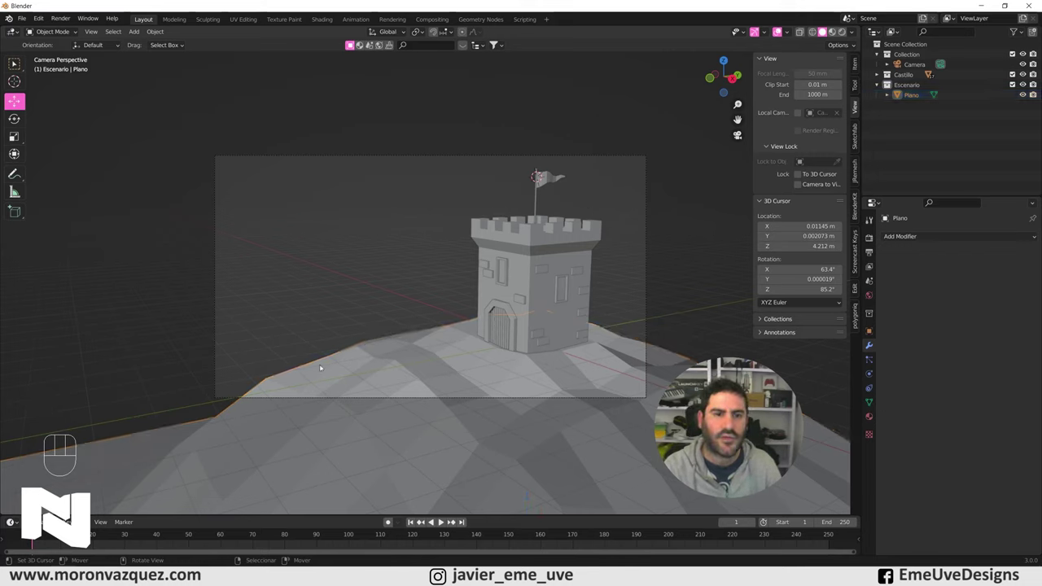
drag(415, 352, 459, 366)
key(KP_0)
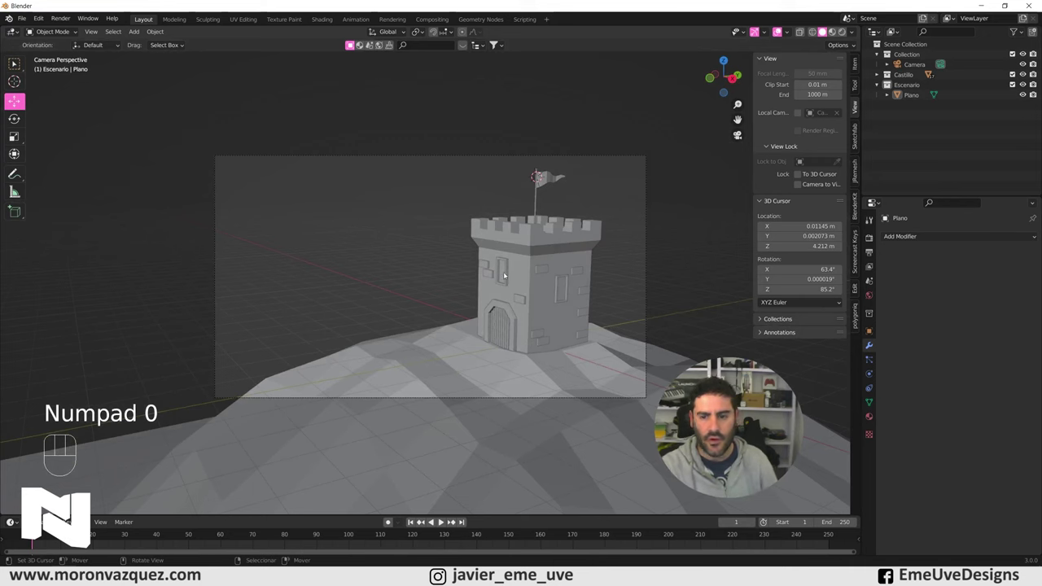
- Hide the sidebar, verify the camera shot is unchanged, and select the Plano hill terrain
key(KP_0)
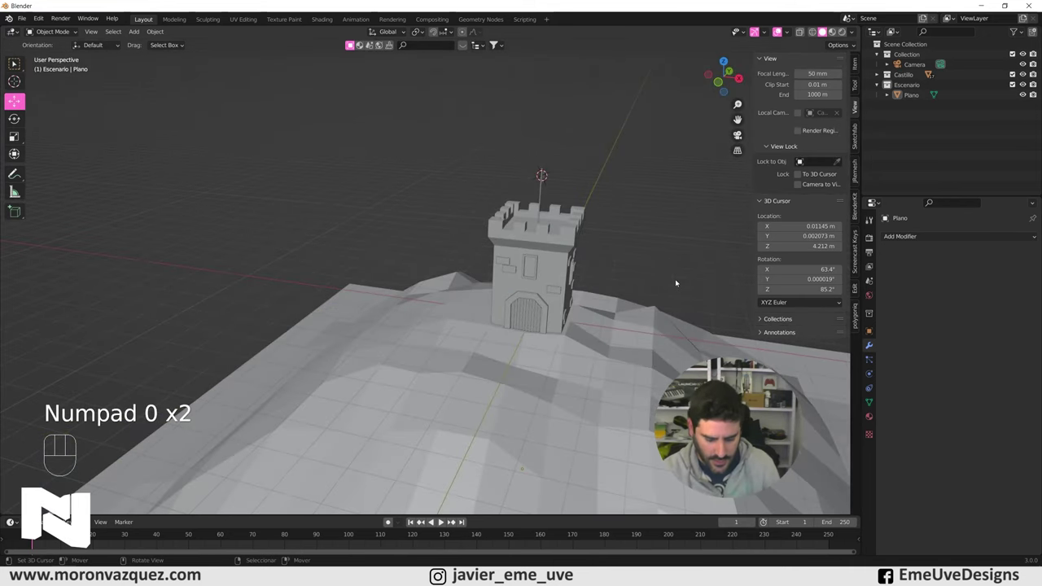
key(n)
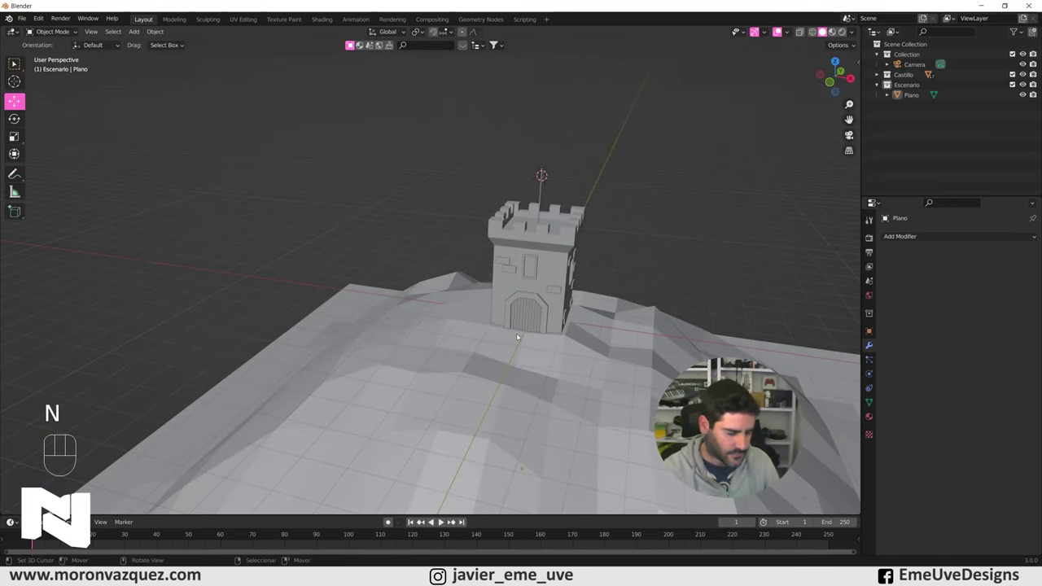
drag(508, 358, 501, 348)
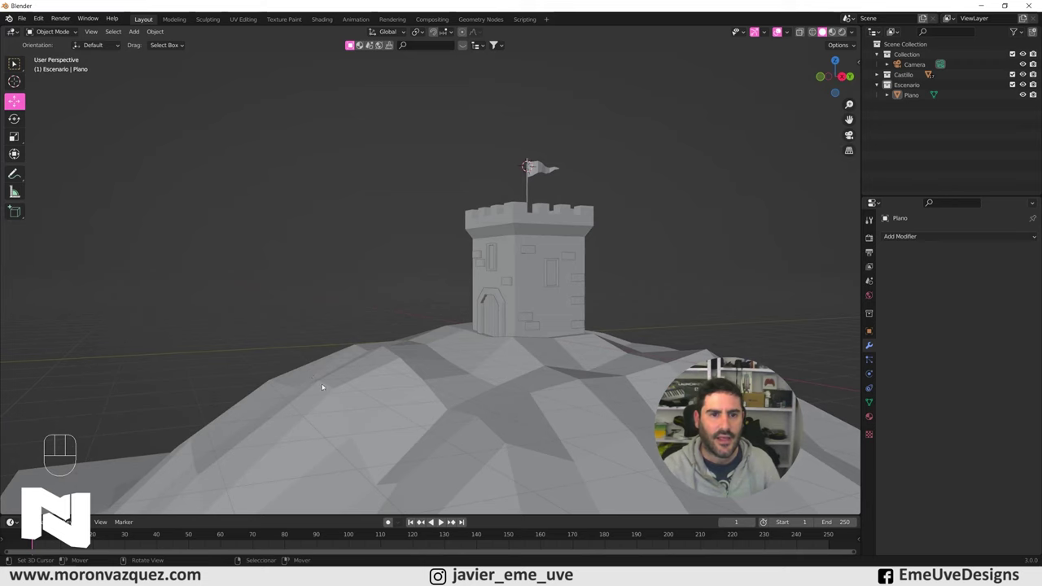
key(KP_0)
right_click(360, 353)
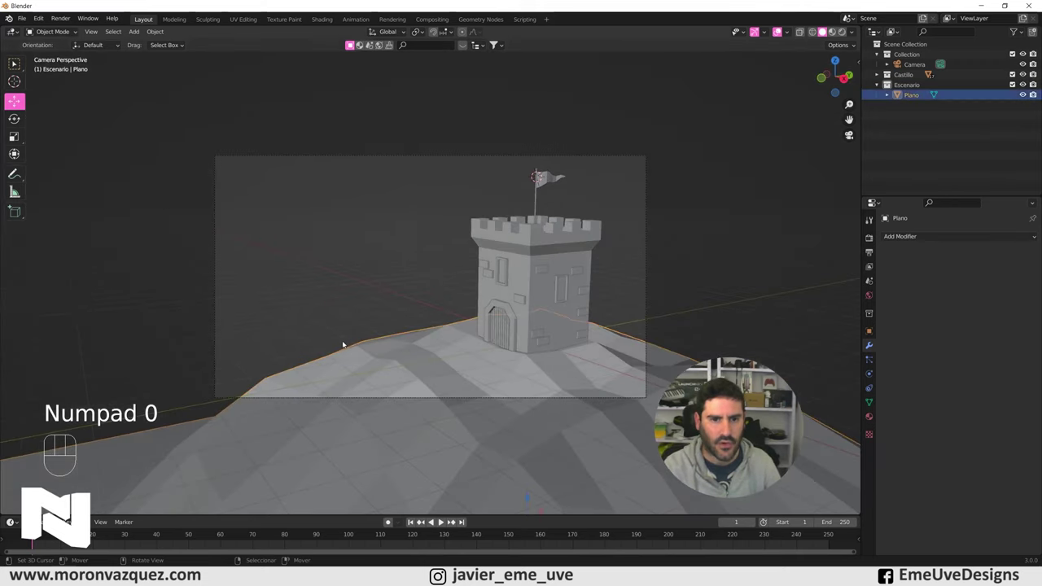
key(KP_0)
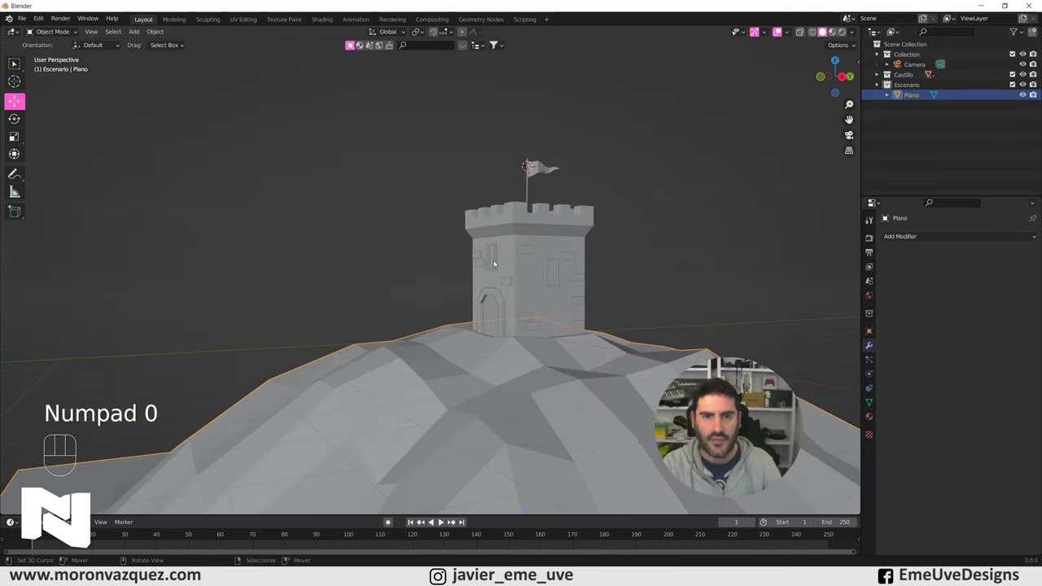
drag(464, 270, 506, 281)
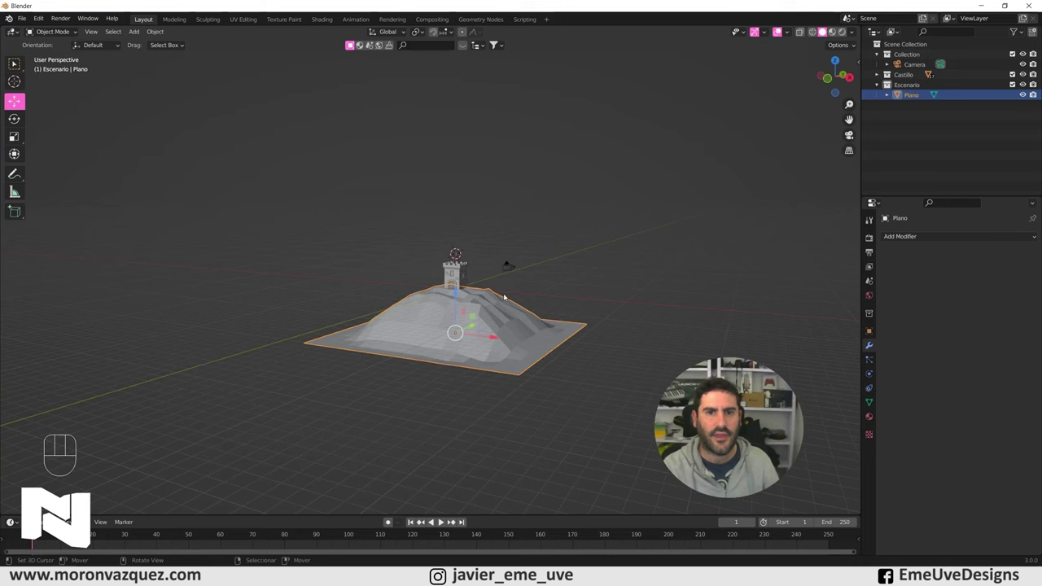
- Rename the hill object Plano to Monte in the Outliner
drag(502, 307, 503, 317)
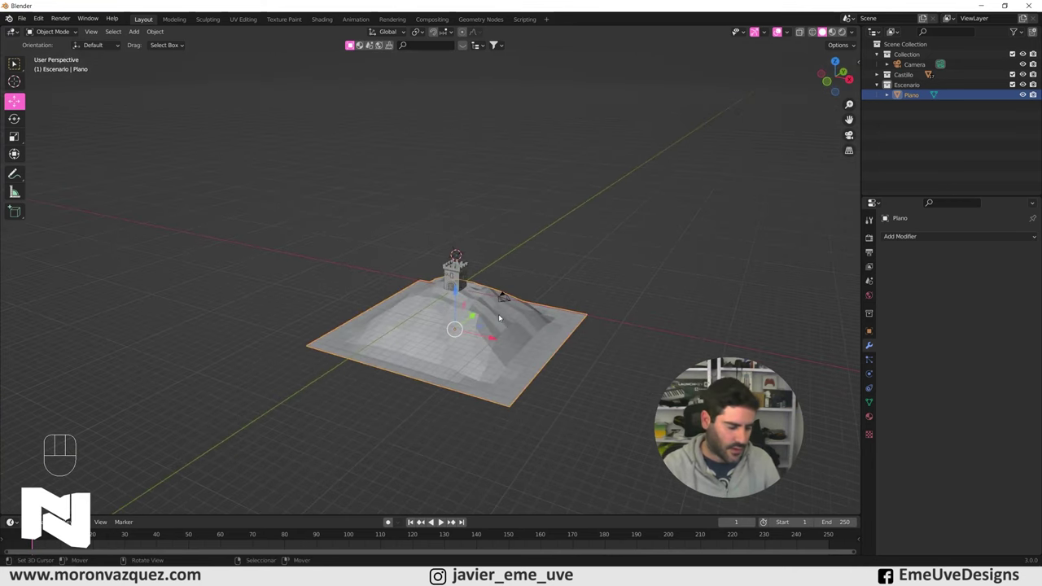
click(916, 95)
drag(916, 95, 927, 95)
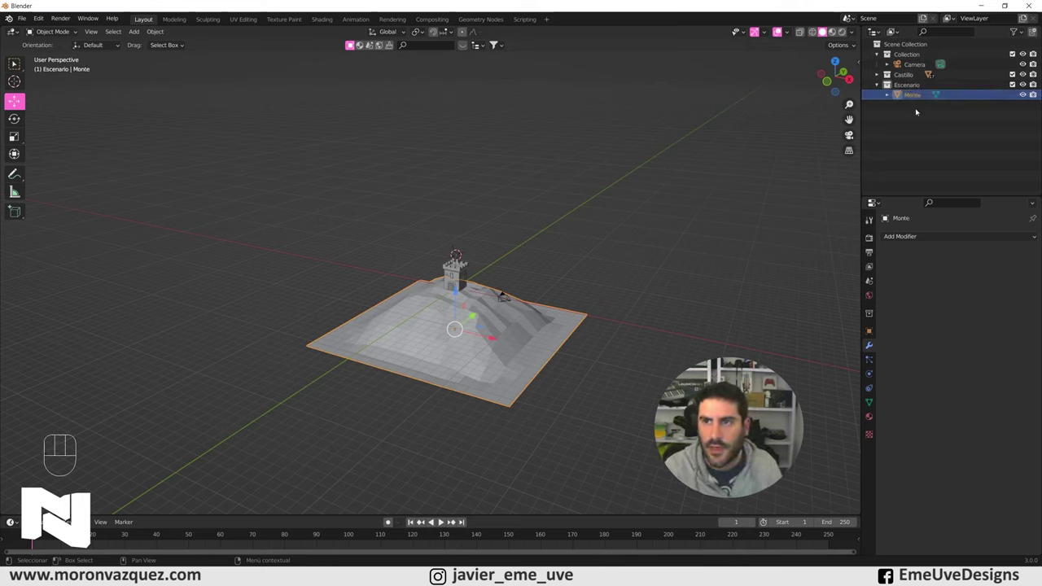
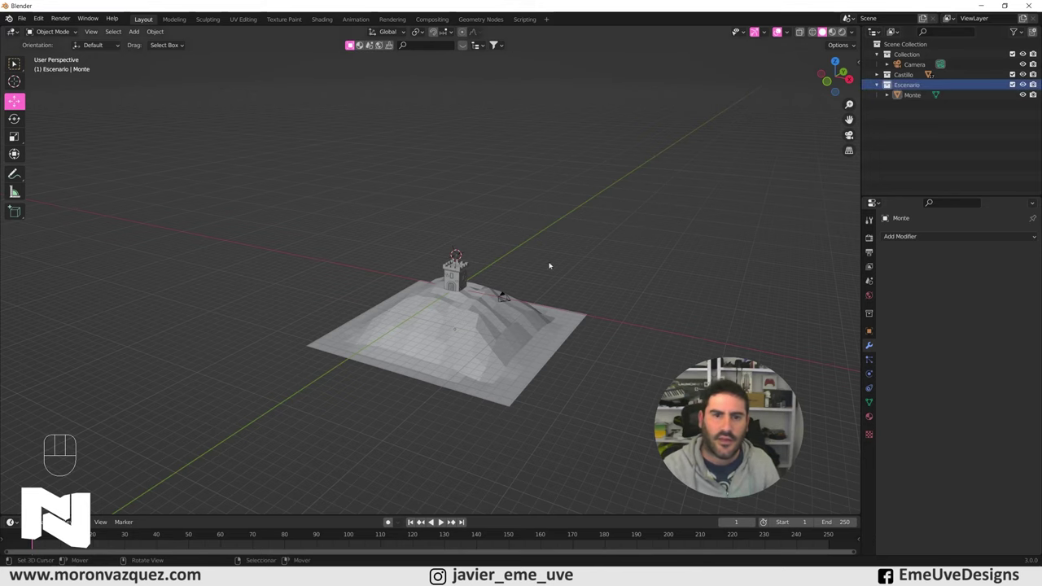
- Add a new Plane mesh and scale it up into a big ground sheet around the hill
key(shift+a)
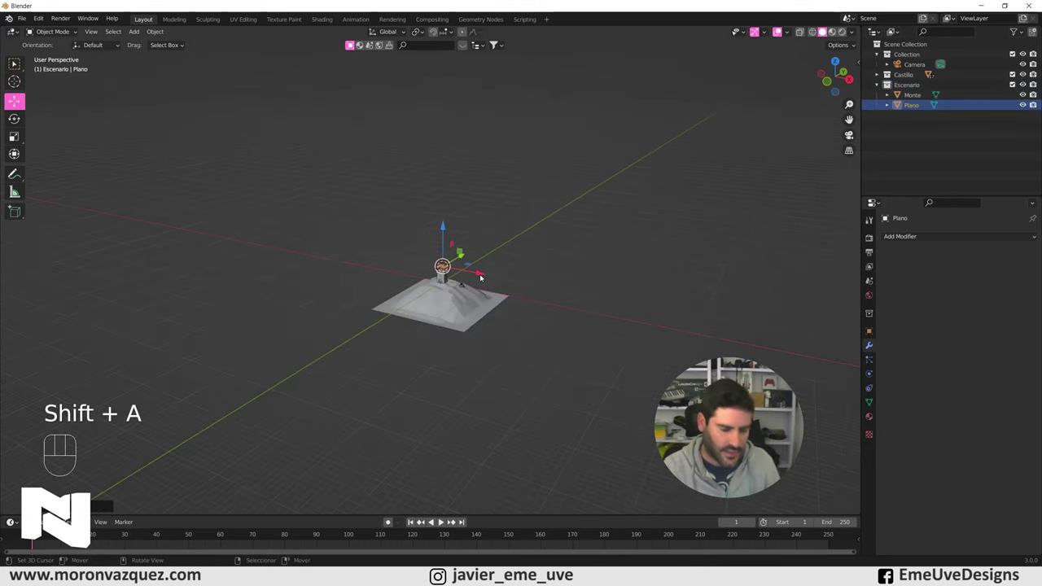
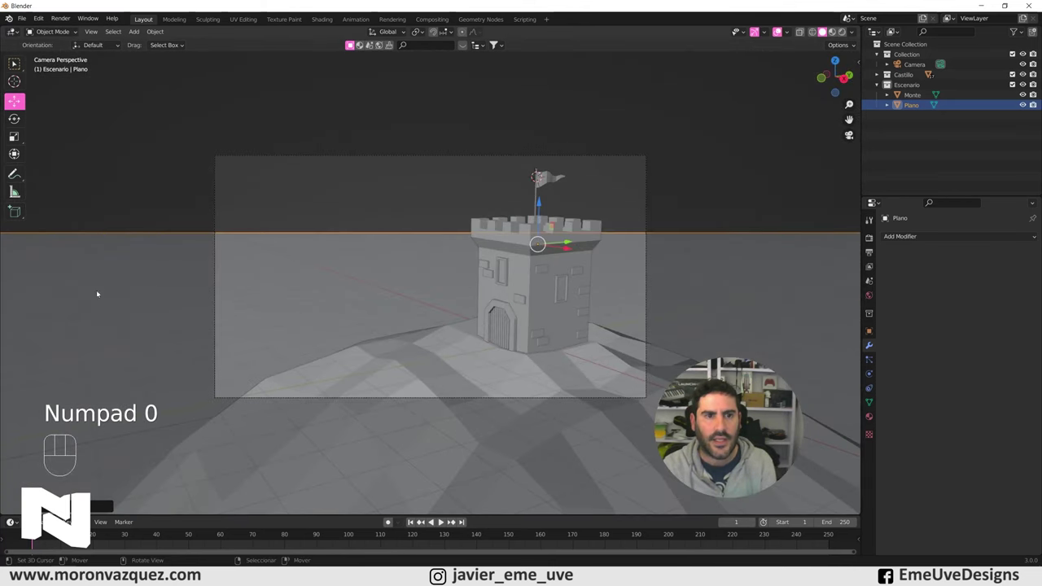
key(KP_0)
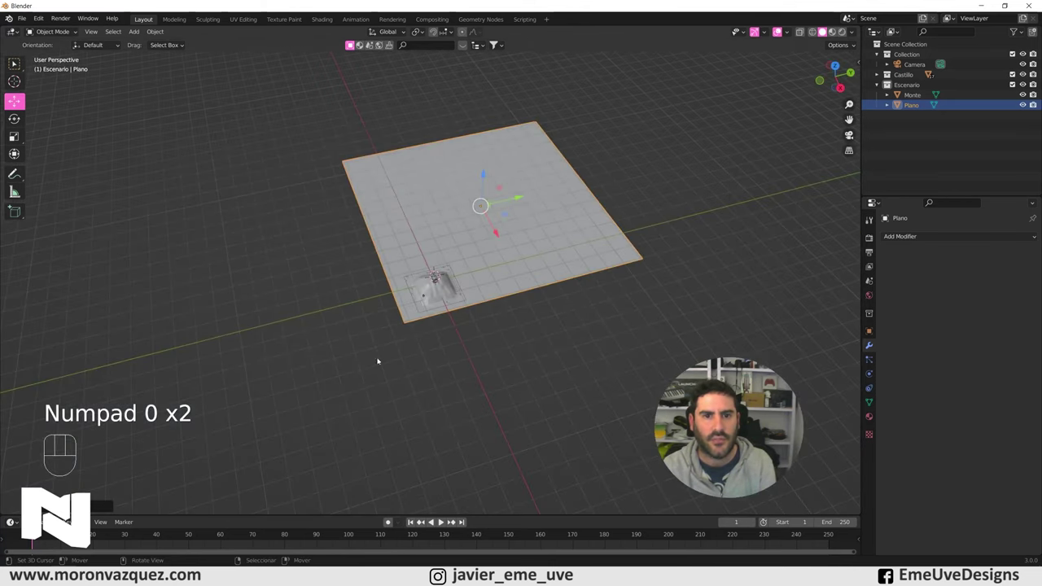
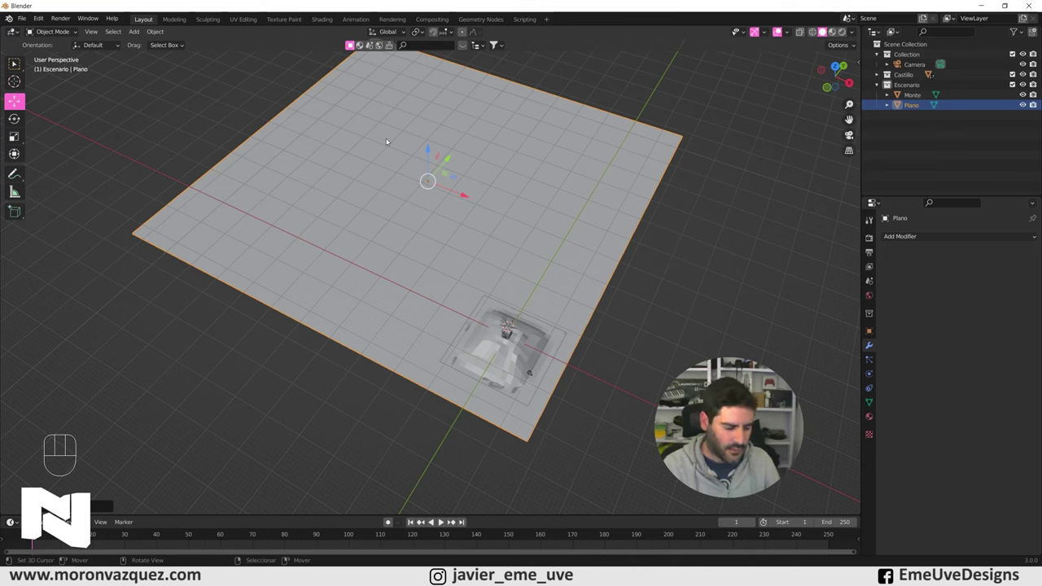
- Subdivide the whole plane four times into a dense vertex grid and turn on proportional editing
key(Tab)
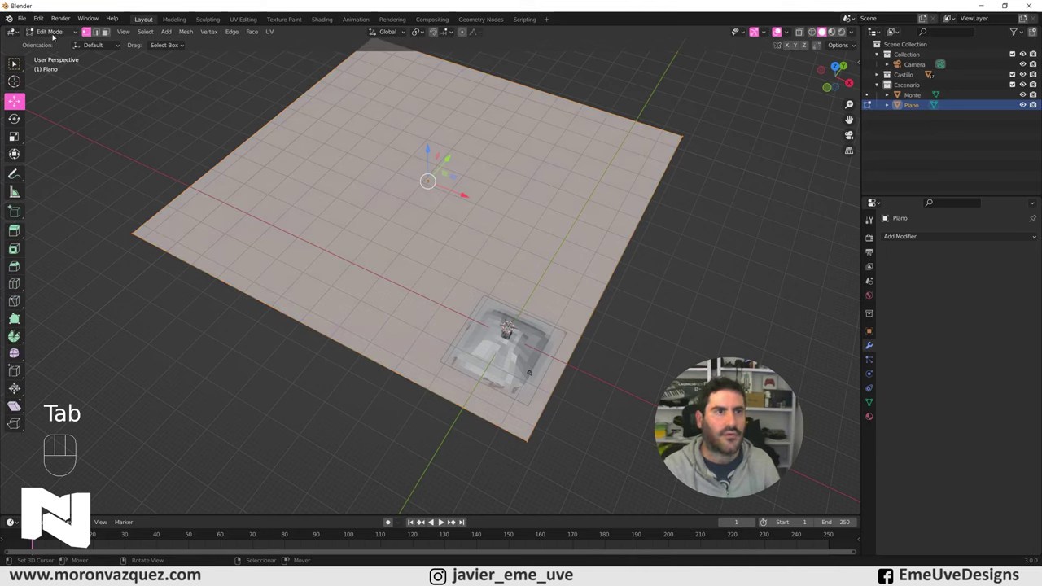
key(w)
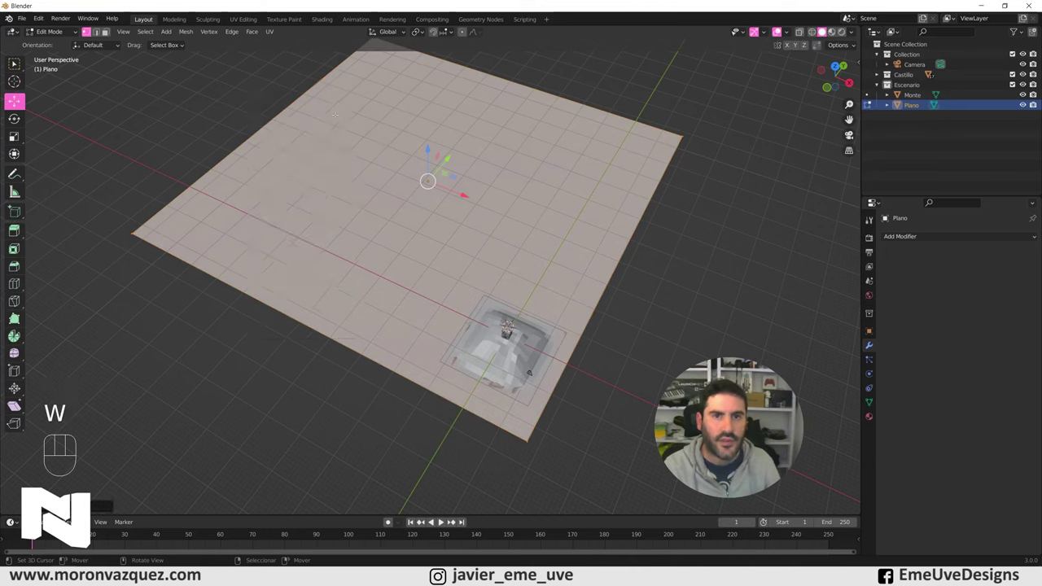
key(w)
key(w)
key(w)
key(w)
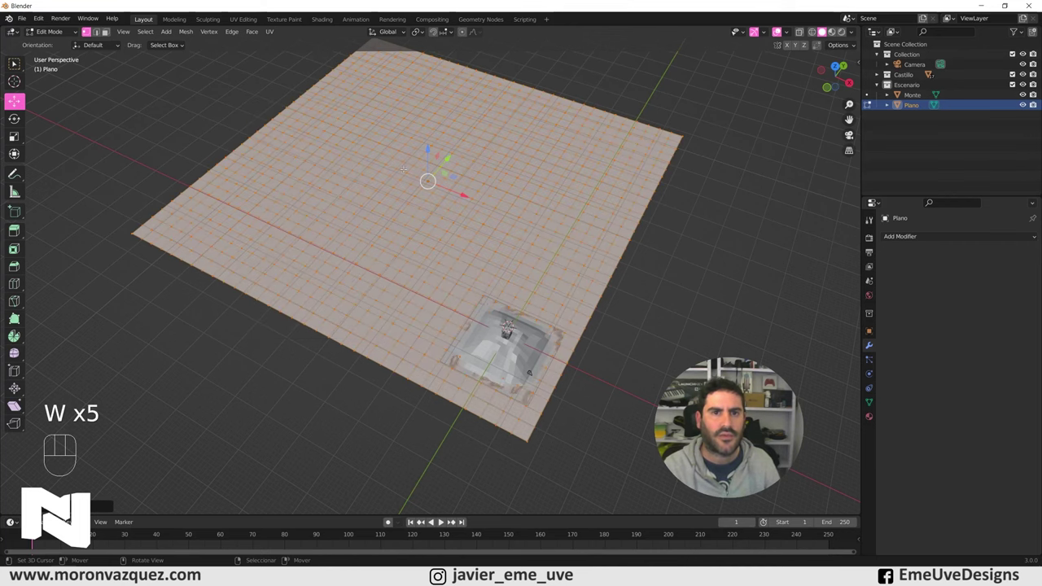
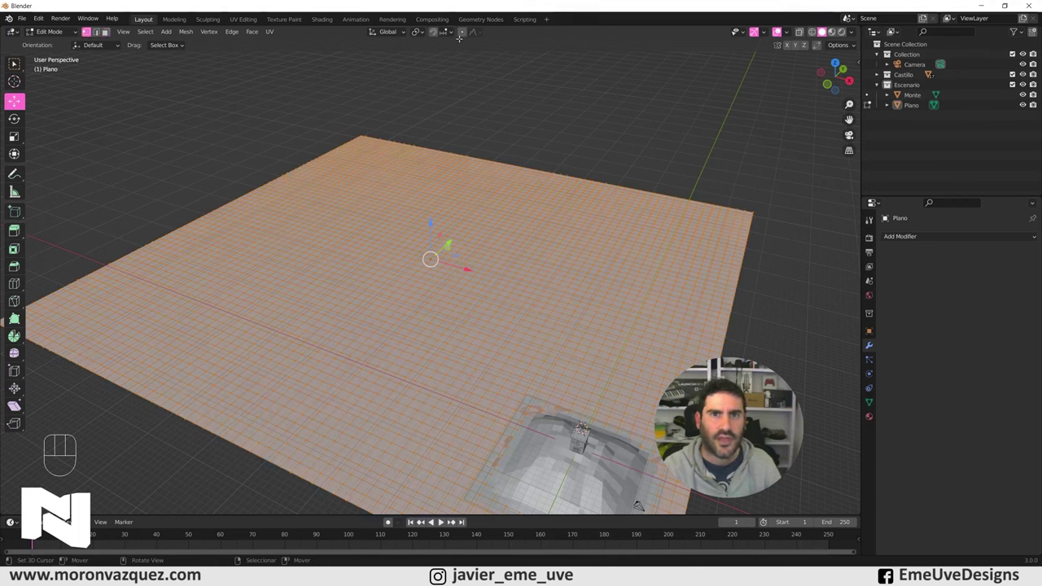
click(467, 33)
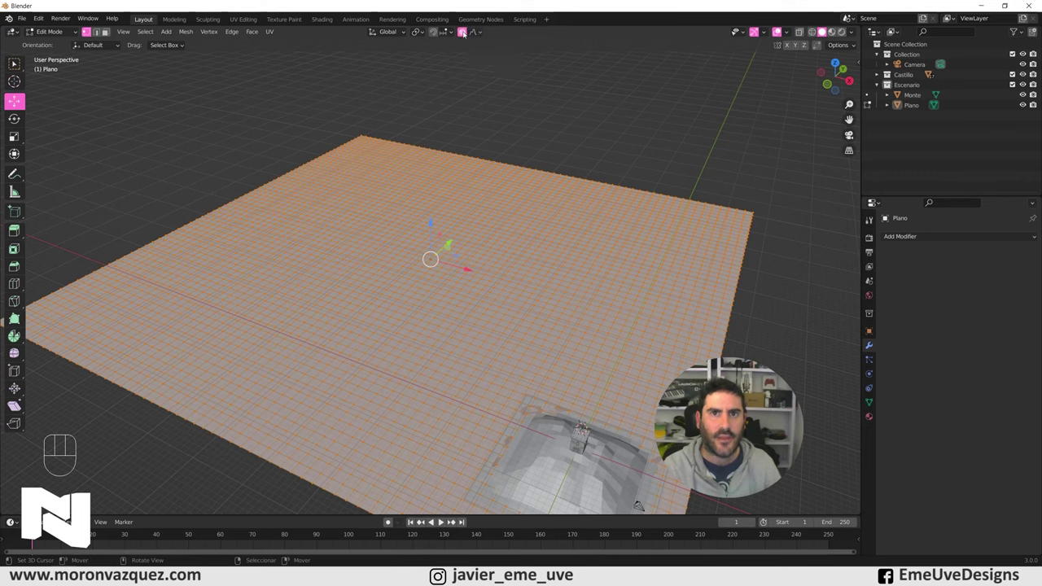
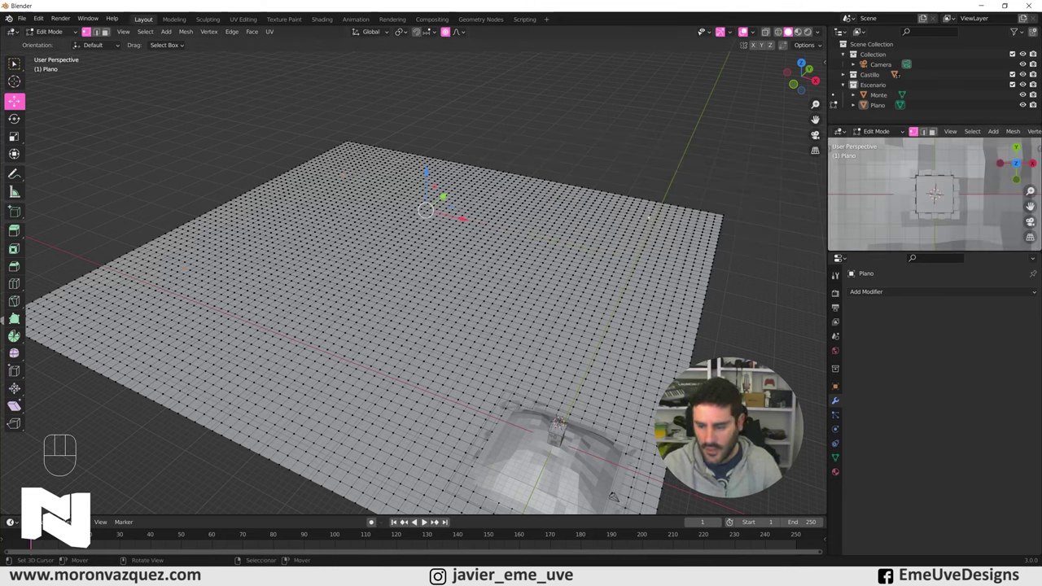
- Show the camera's view in the small viewport and switch it to rendered shading
key(KP_0)
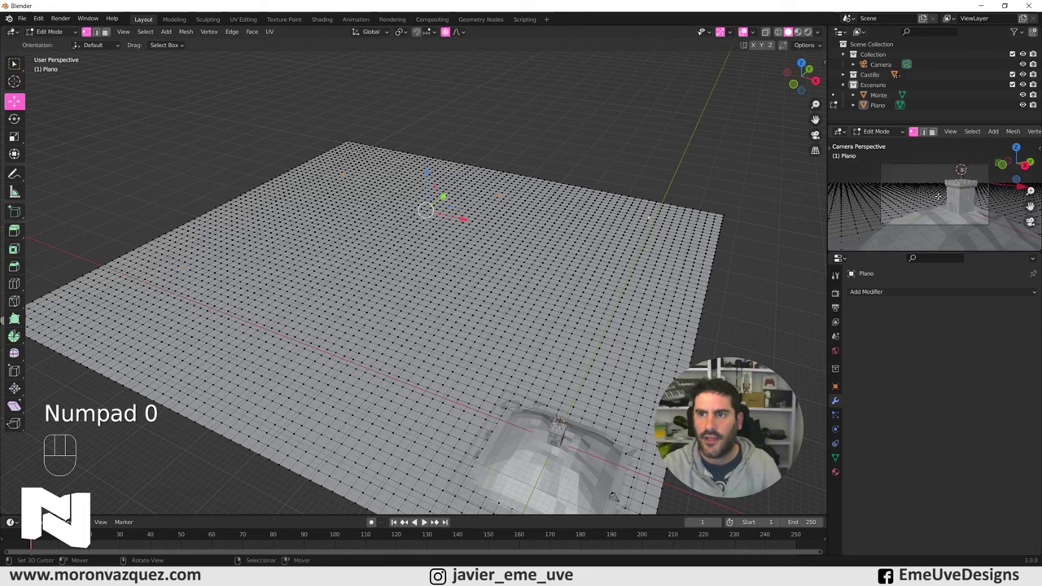
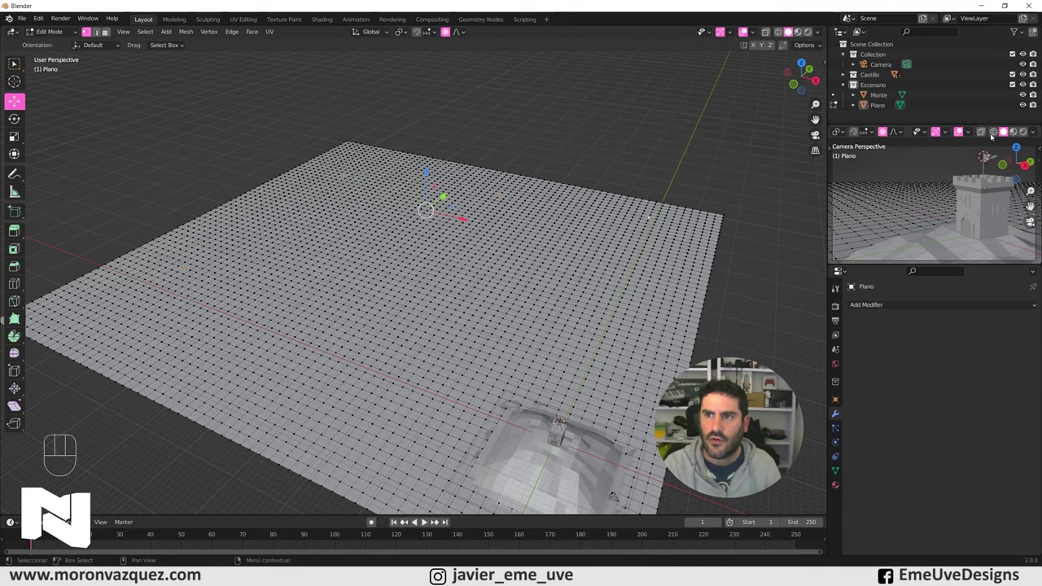
click(998, 133)
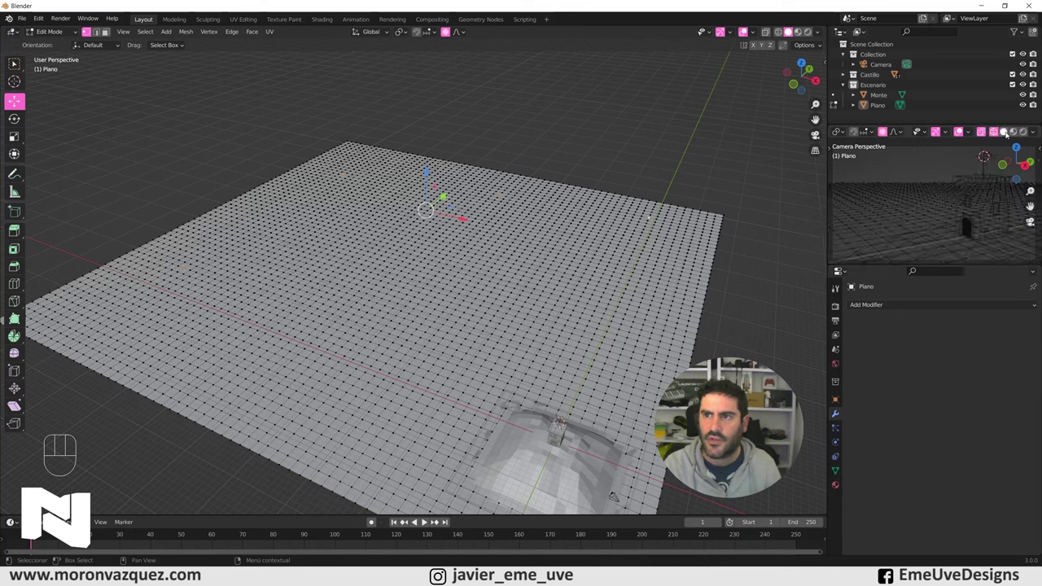
click(1010, 134)
click(1022, 136)
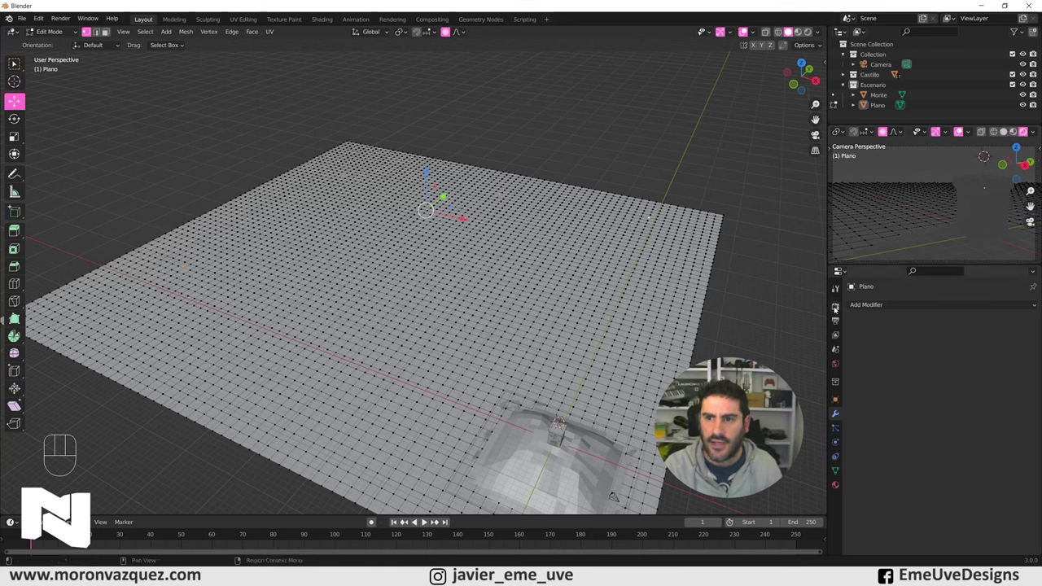
- In Render Properties choose Cycles as the render engine
click(838, 309)
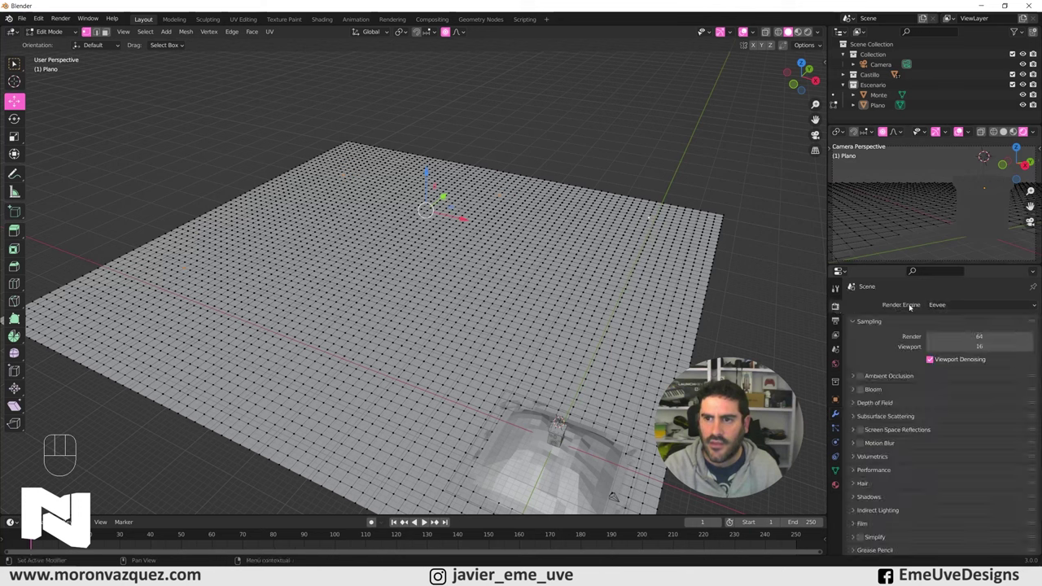
drag(960, 306, 949, 340)
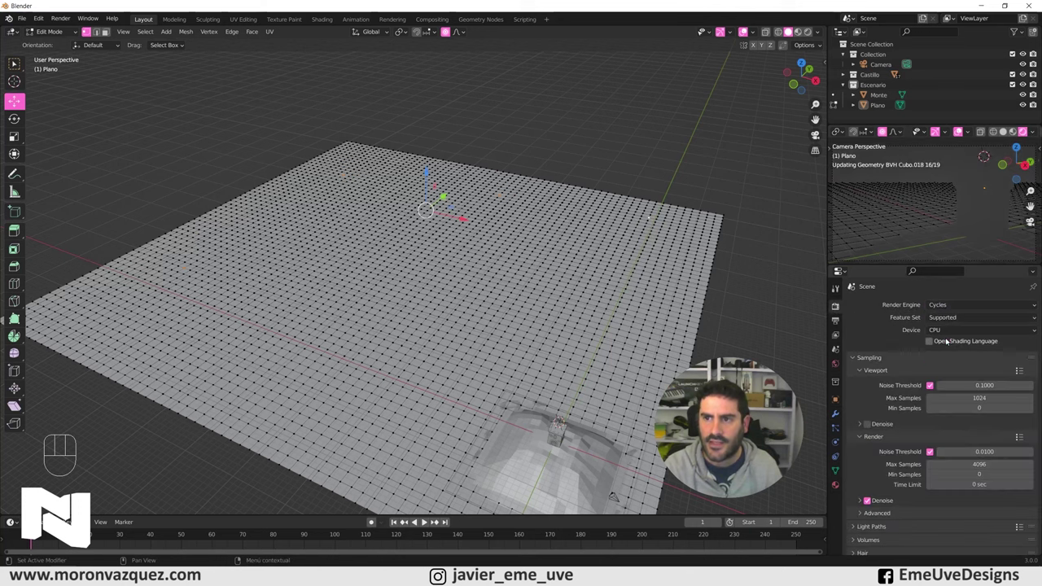
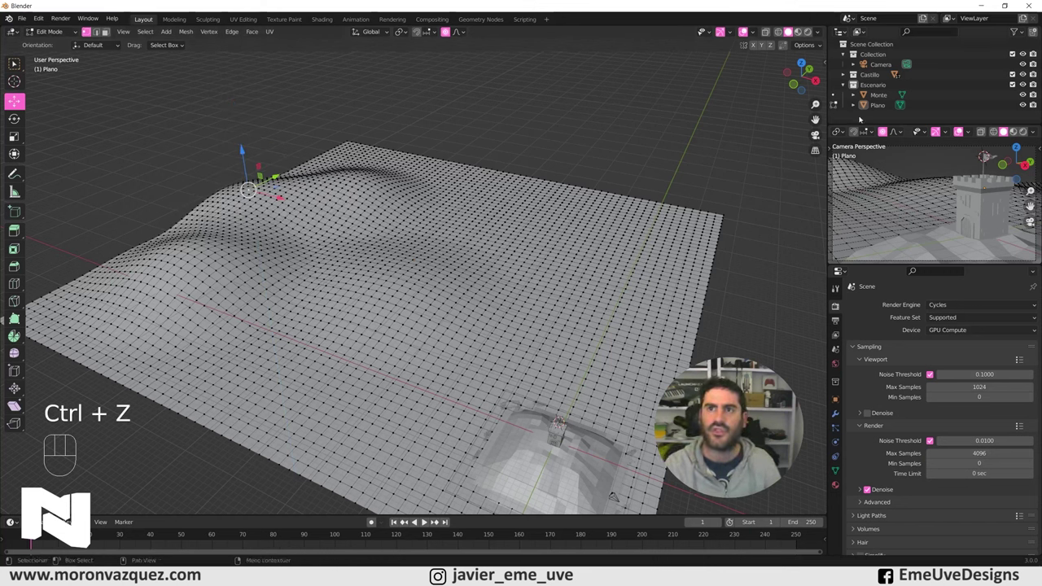
- Select the Camera and bring up its lens settings
click(882, 64)
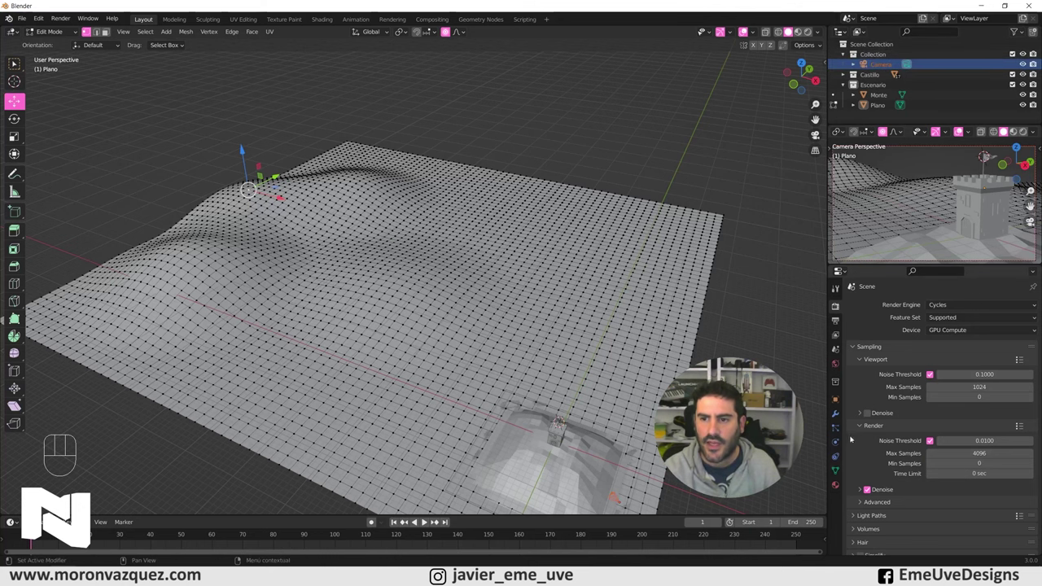
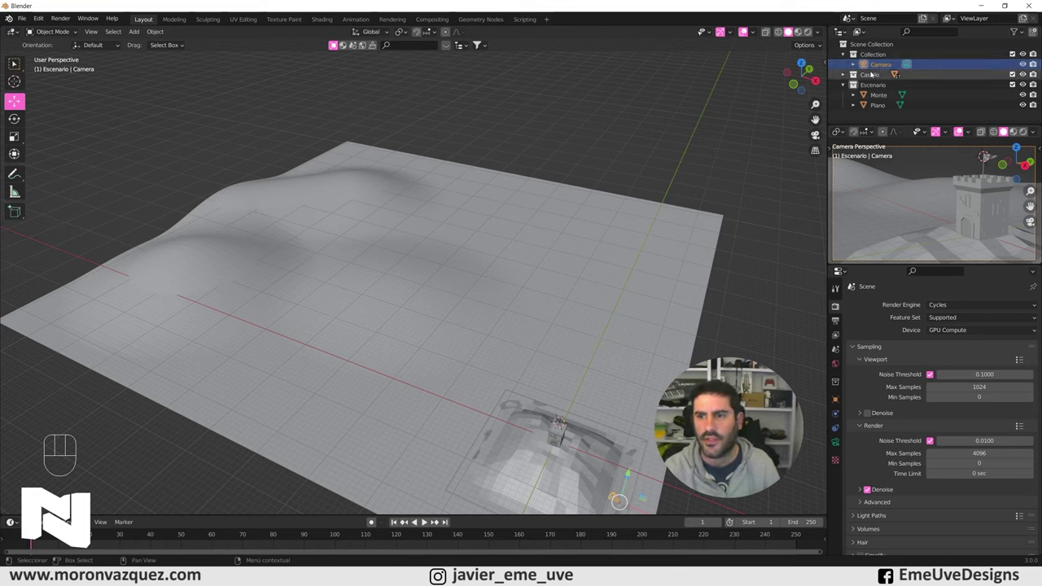
click(837, 448)
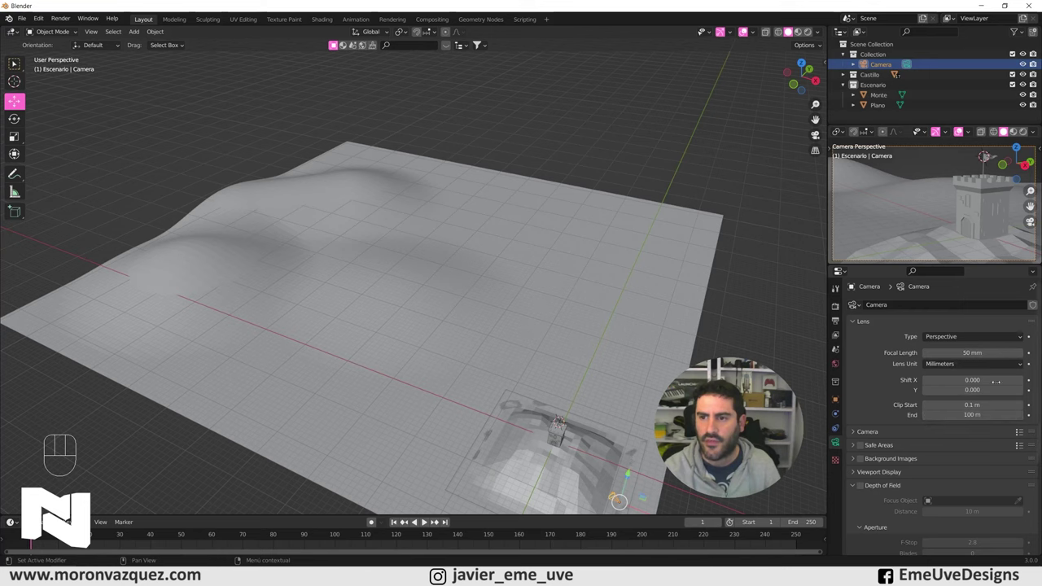
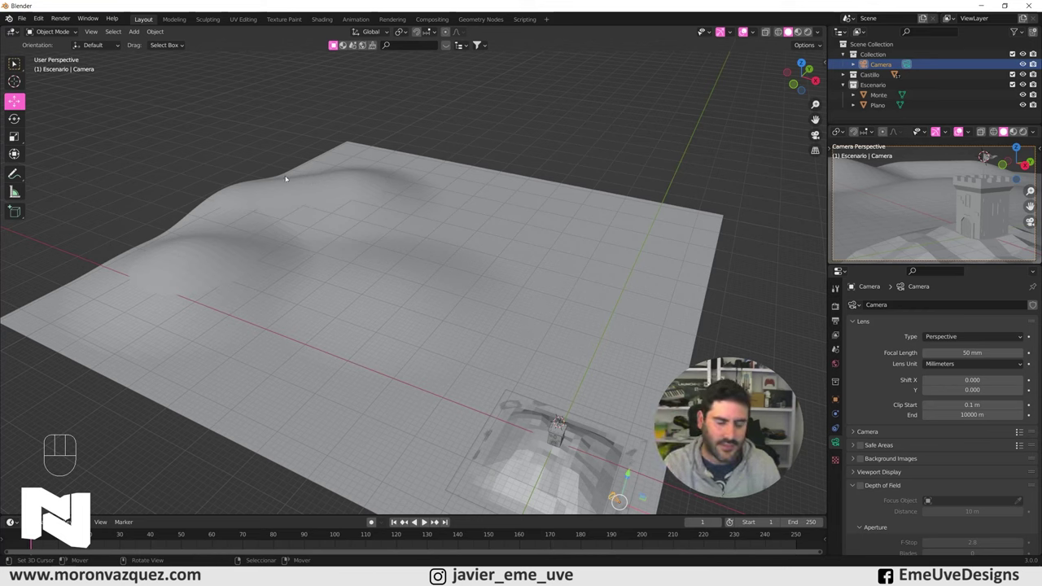
- Make the terrain plane the active object again
right_click(271, 186)
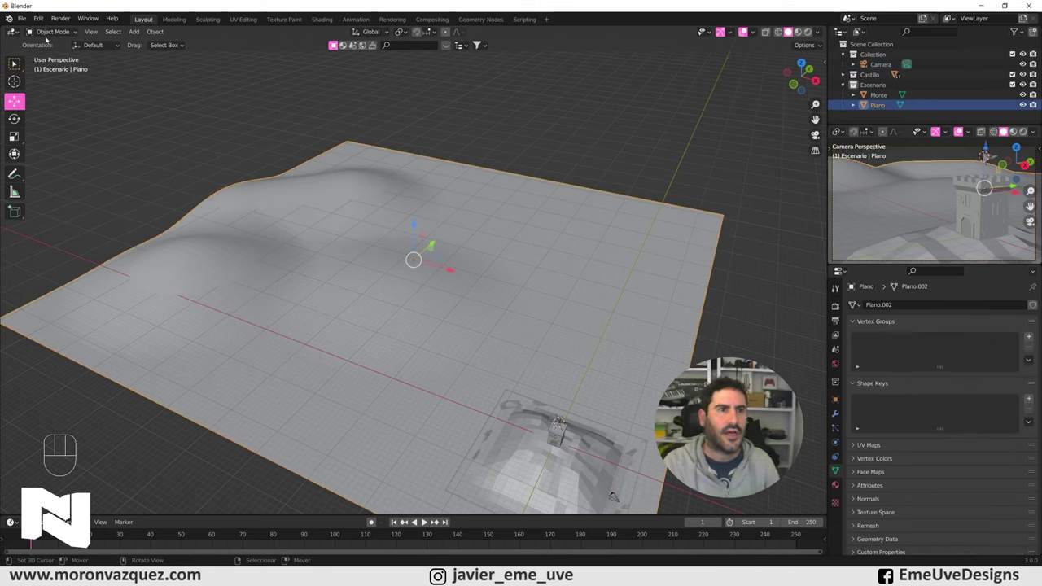
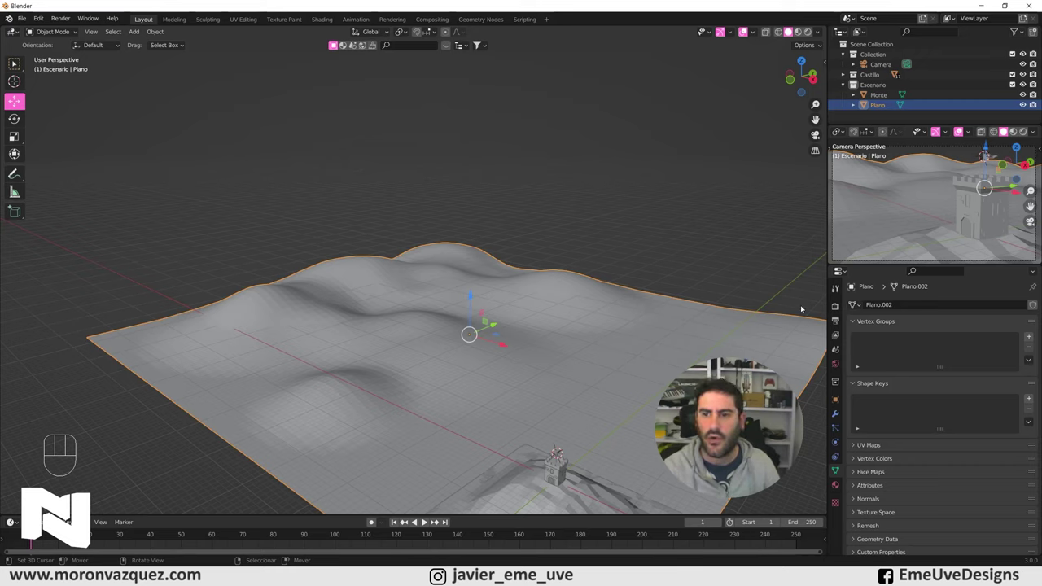
- Add a Decimate modifier to the terrain and lower its ratio to 0.012, about 98 faces
click(838, 415)
drag(873, 309, 842, 379)
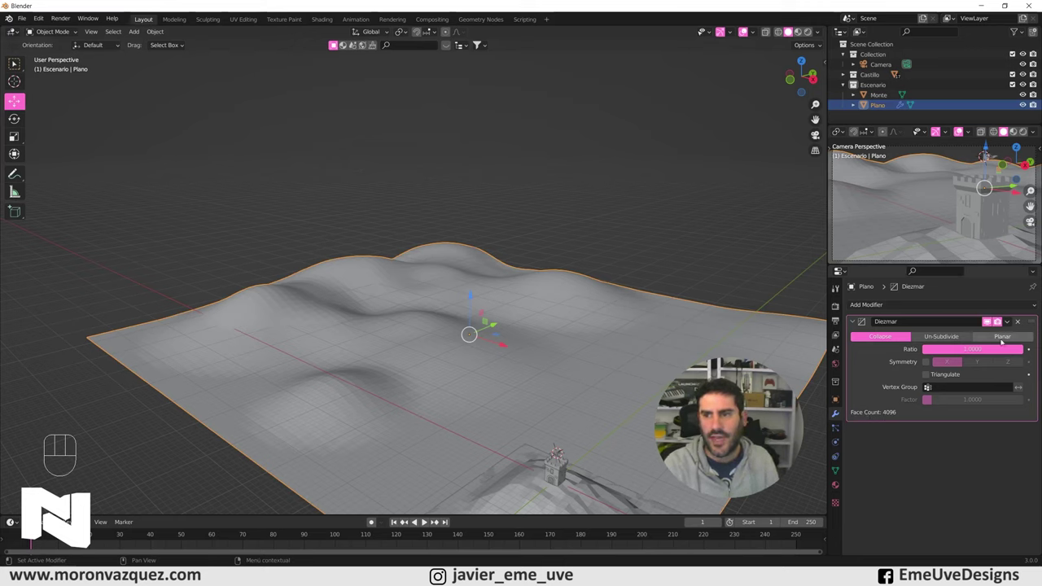
drag(988, 349, 928, 351)
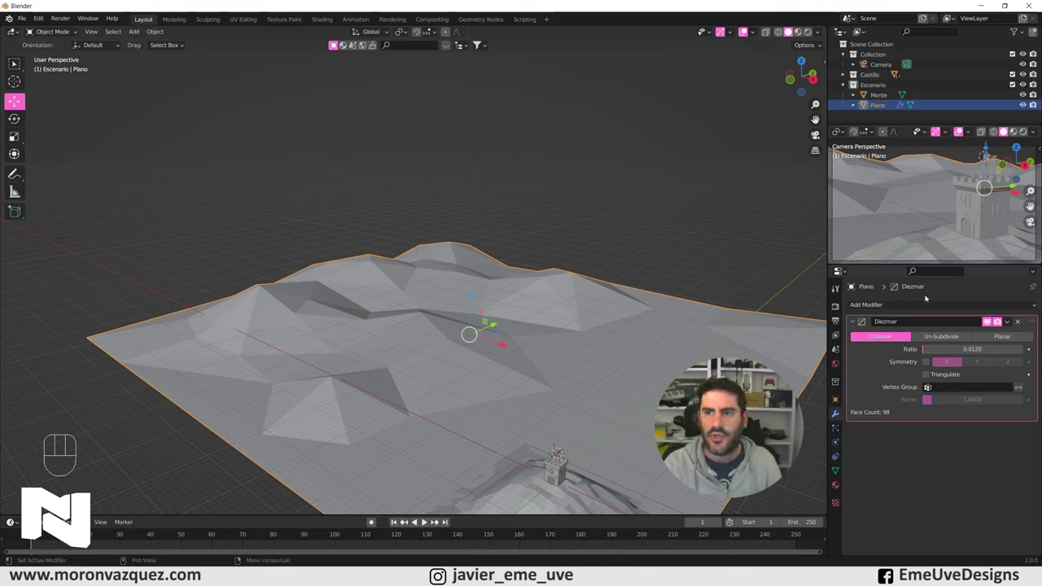
- Apply the Decimate modifier permanently and view the terrain as wireframe
drag(1021, 324, 1014, 328)
drag(1011, 325, 1000, 336)
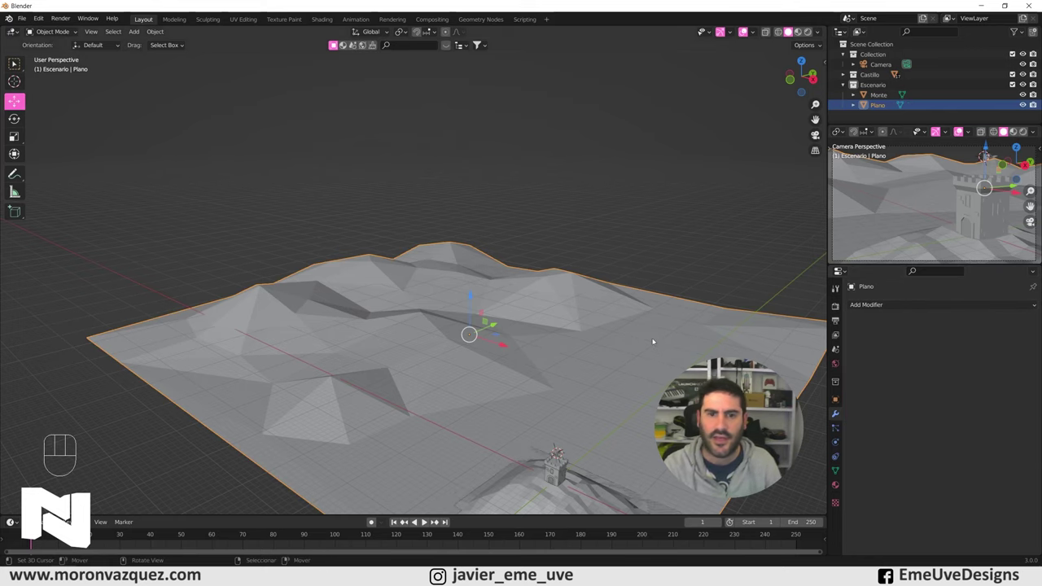
drag(652, 348, 639, 357)
drag(623, 313, 577, 258)
- Return the viewport to solid shading and orbit out to see the whole low-poly terrain
click(781, 34)
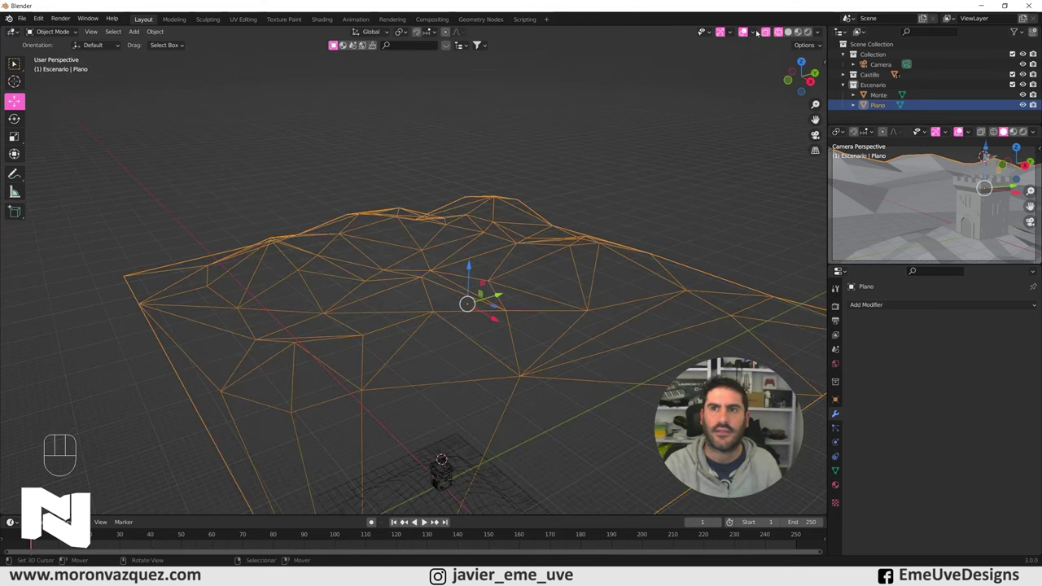
click(792, 32)
drag(577, 348, 583, 343)
drag(558, 378, 525, 261)
drag(530, 263, 537, 274)
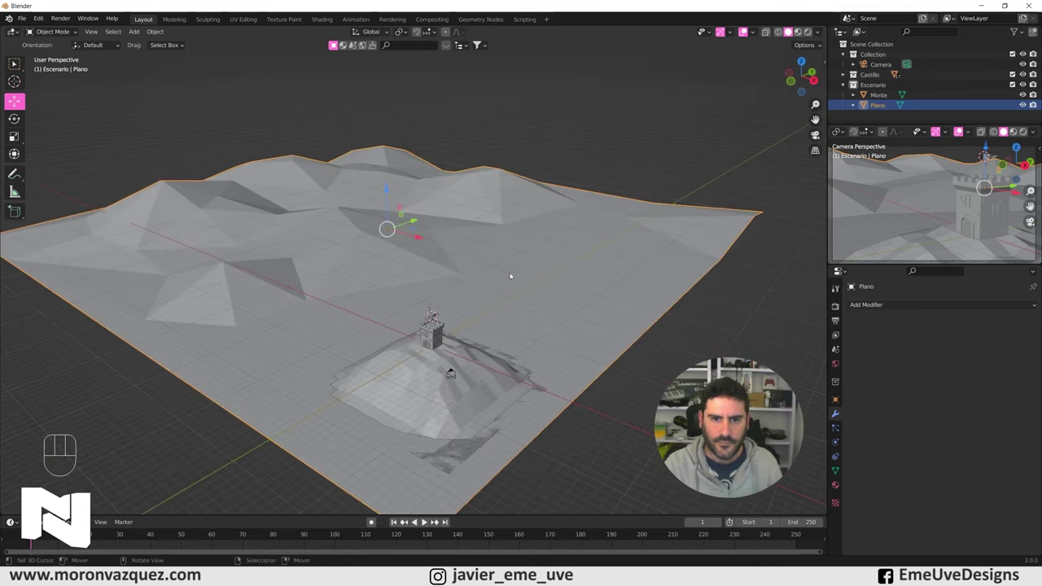
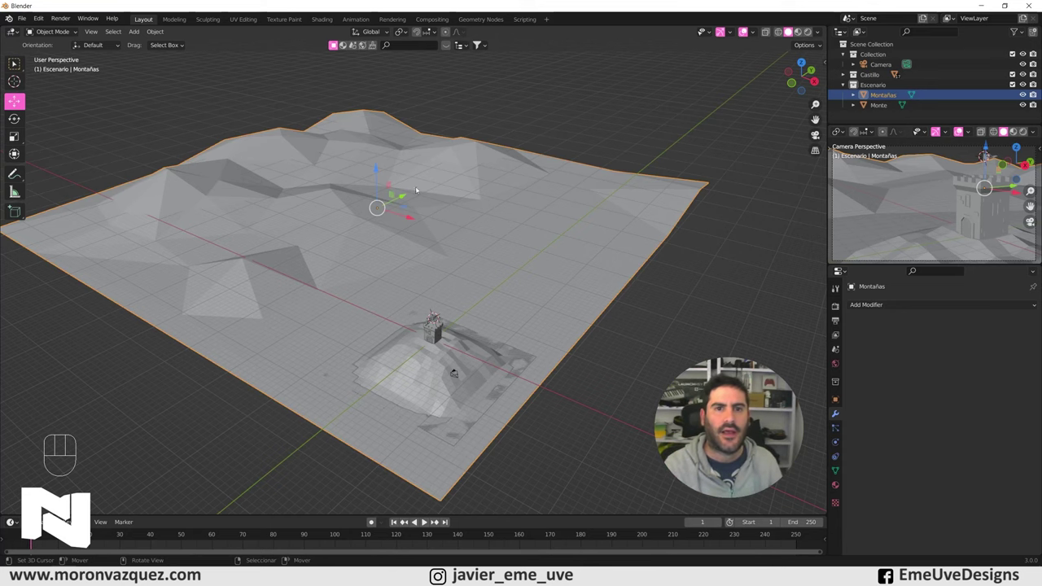
- Place the 3D cursor beside the tower and add a small Ico Sphere rock there
drag(530, 357, 441, 204)
click(361, 256)
drag(379, 255, 403, 241)
drag(461, 211, 444, 297)
key(shift+a)
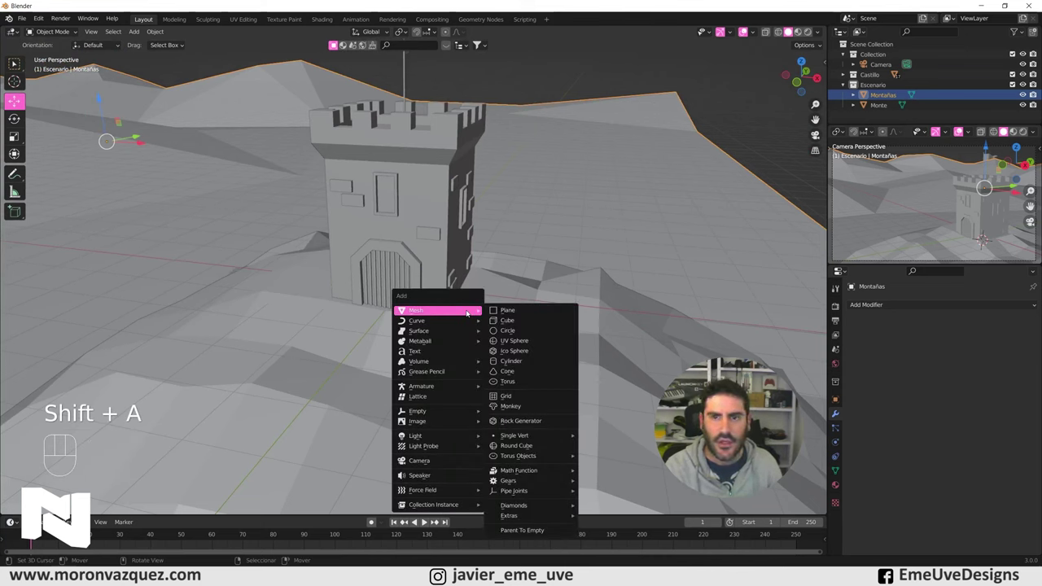
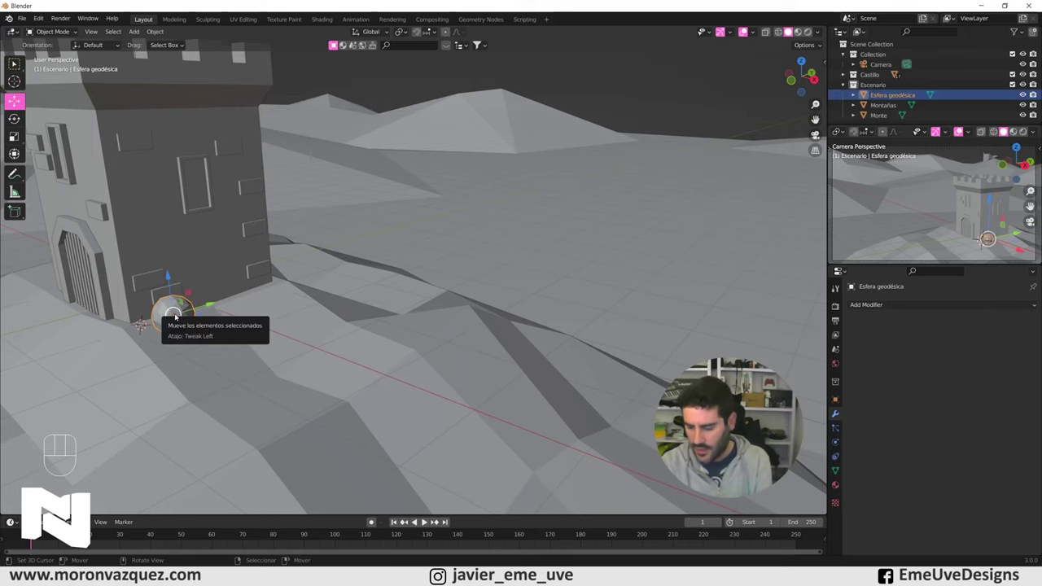
key(KP_Decimal)
- Move the ico sphere to the tower's base and duplicate it into three rocks
drag(442, 292, 406, 302)
drag(437, 298, 440, 277)
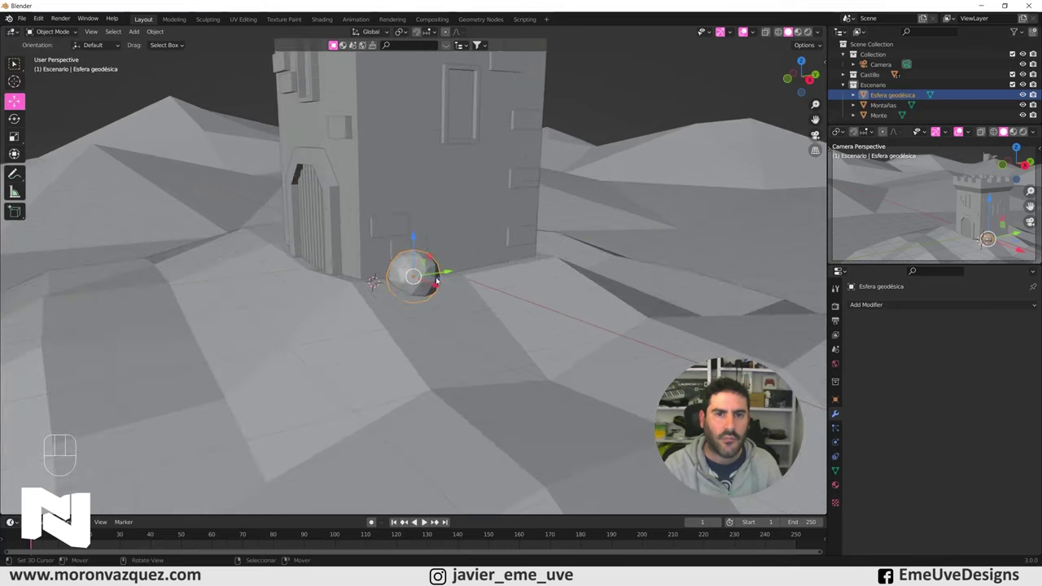
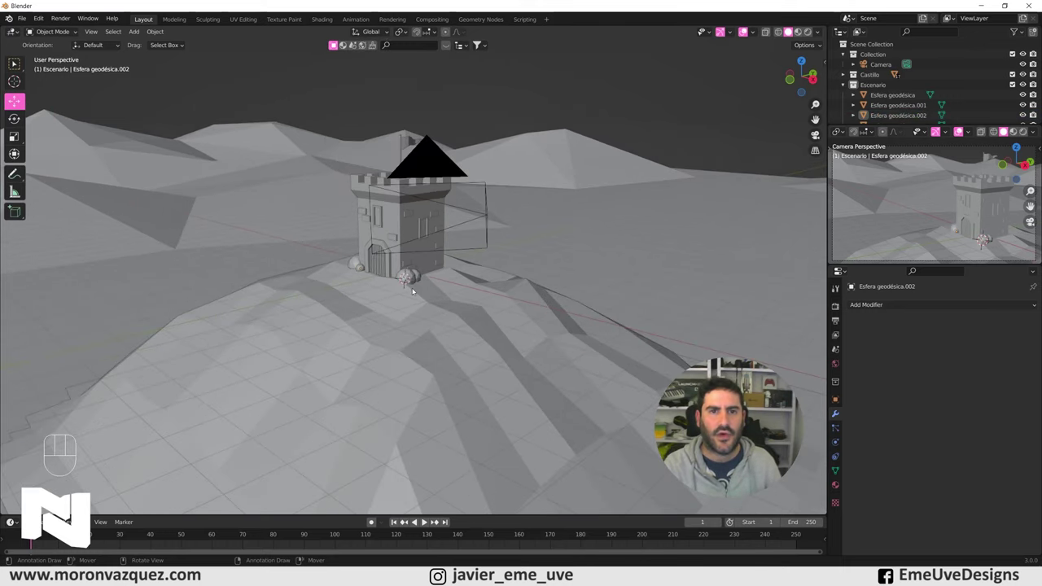
drag(442, 316, 477, 358)
drag(468, 342, 476, 360)
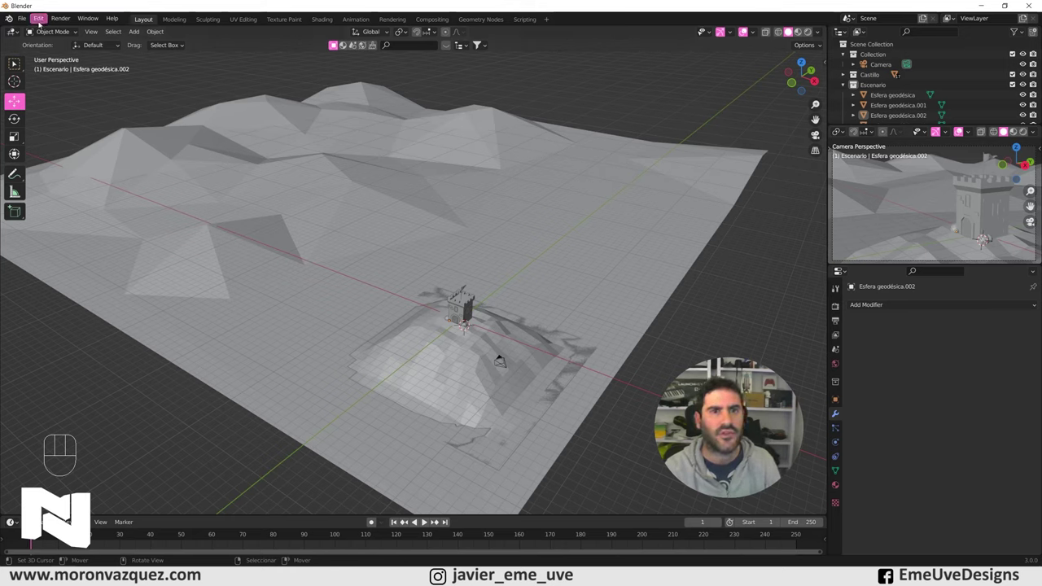
- Open Edit > Preferences on the Add-ons list
drag(45, 18, 63, 162)
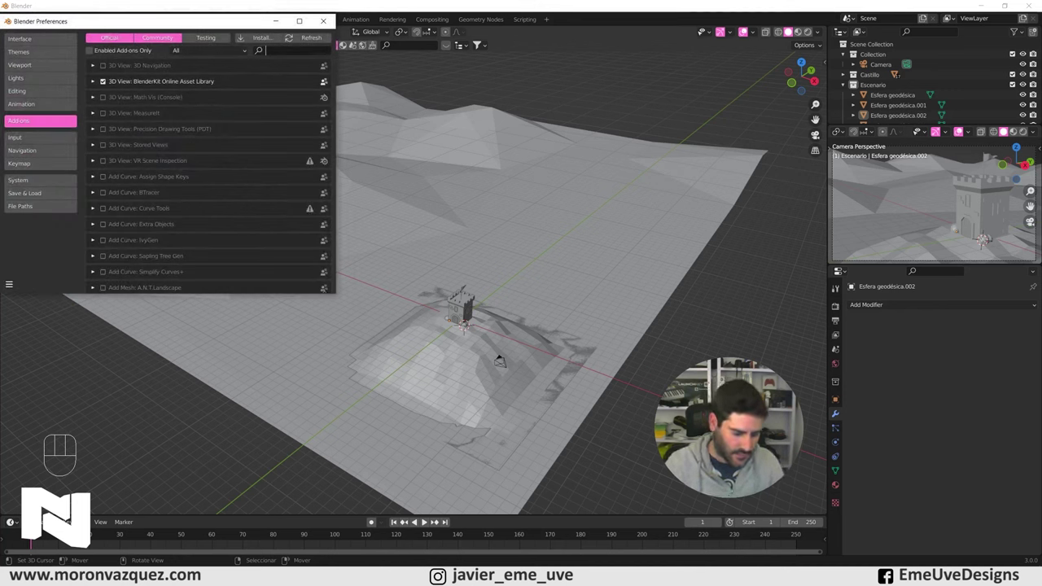
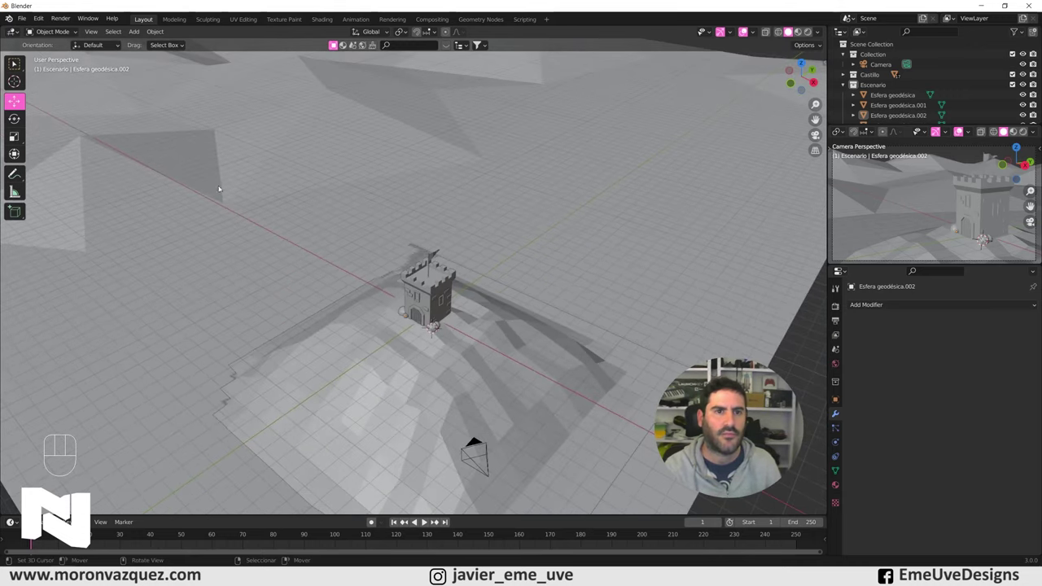
- Frame the whole terrain and attempt a rock scatter via the F3 search
drag(362, 217, 353, 196)
drag(354, 215, 369, 272)
middle_click(376, 276)
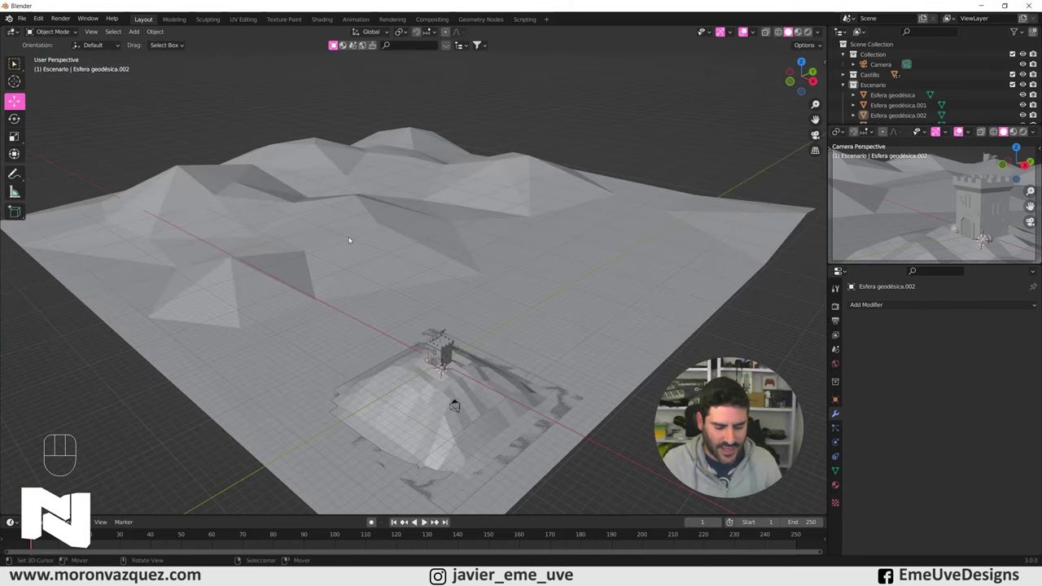
key(F3)
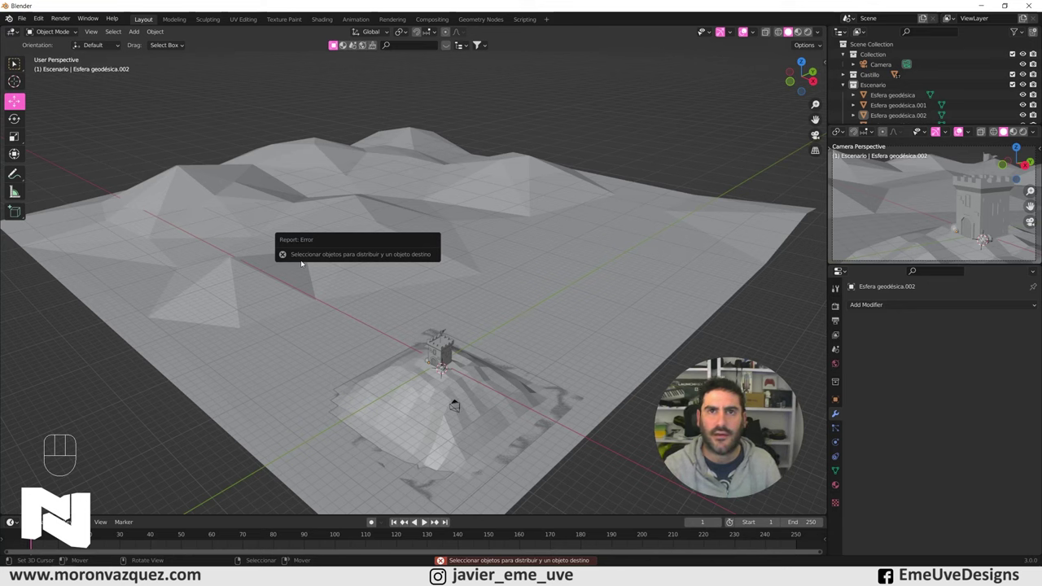
- Select the ico sphere rock together with the Montañas terrain as the active scatter target
right_click(495, 206)
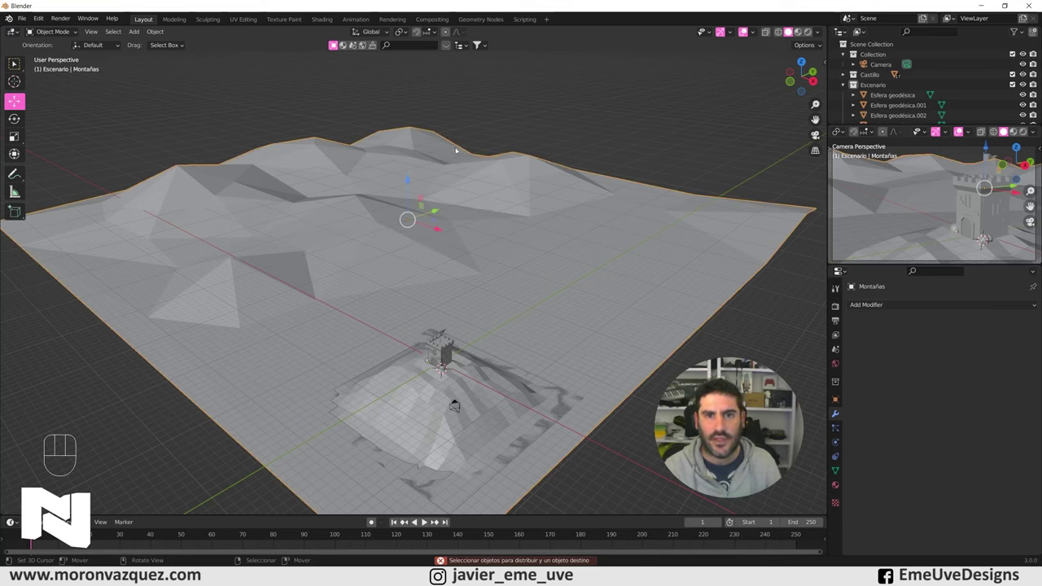
key(F3)
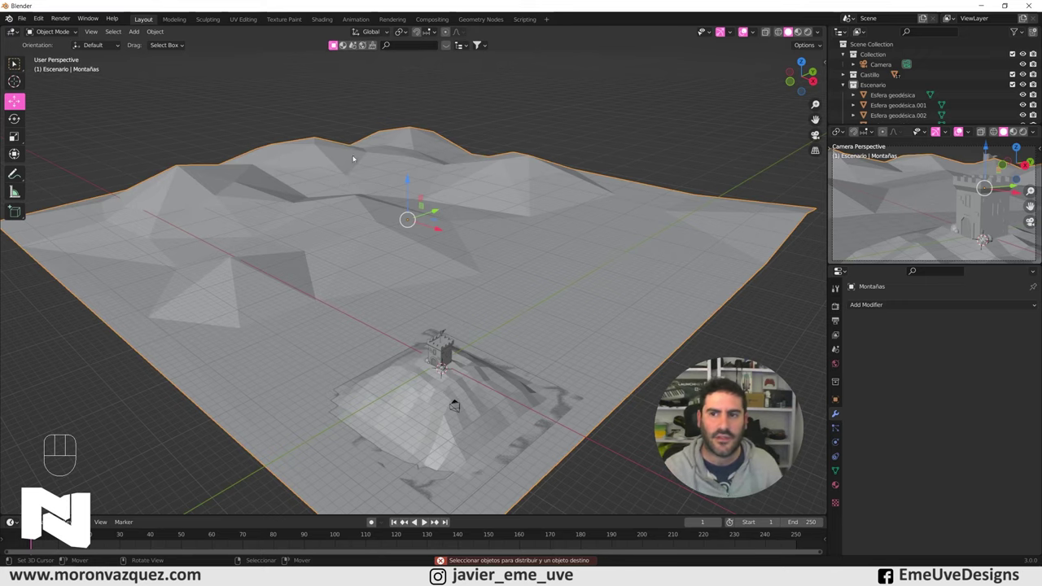
drag(468, 410, 438, 256)
right_click(455, 322)
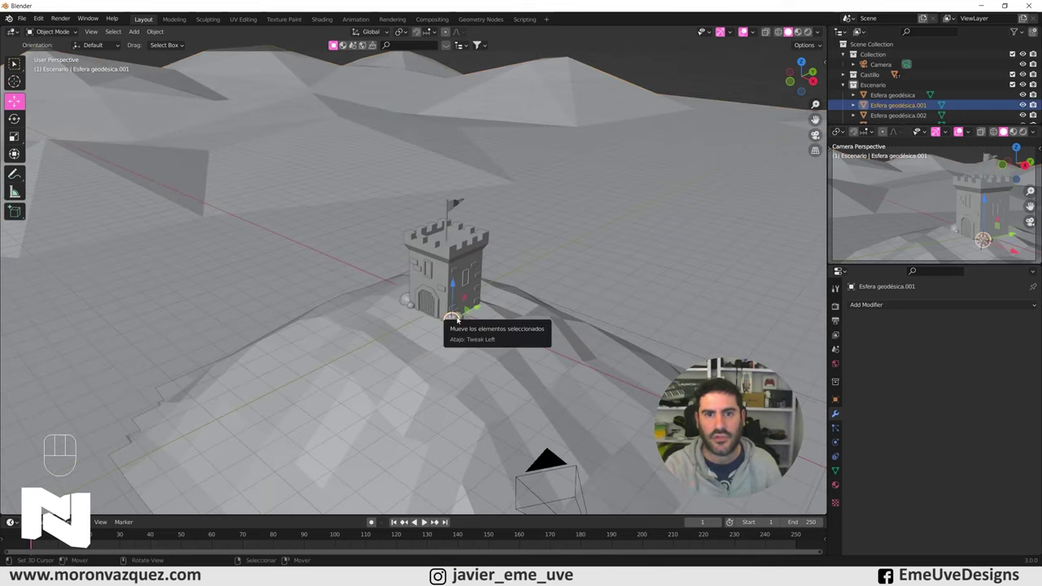
right_click(322, 214)
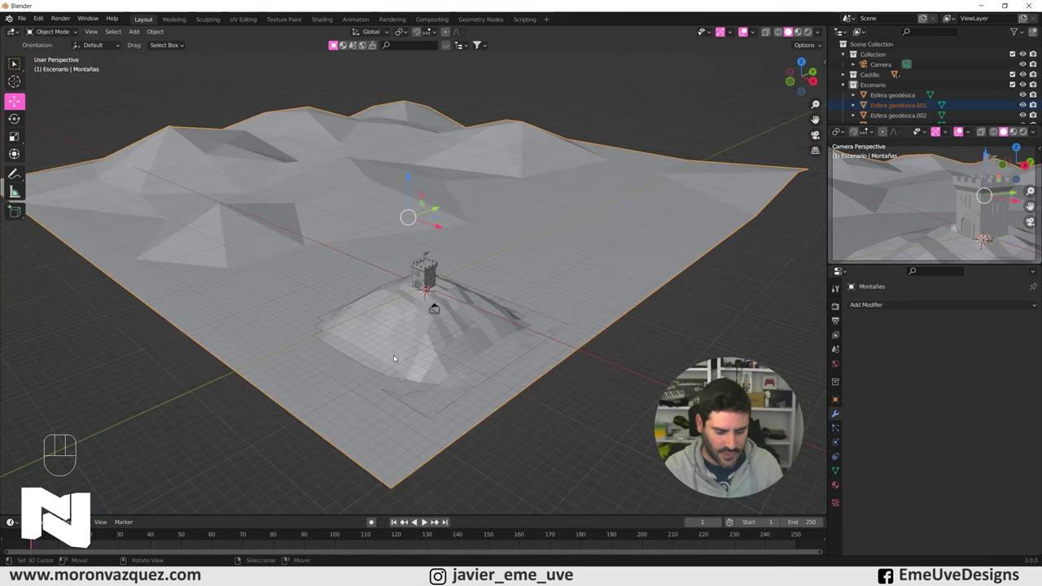
- Run Object Scatter and draw two rock strokes across the hill around the tower, about 60 instances
key(F3)
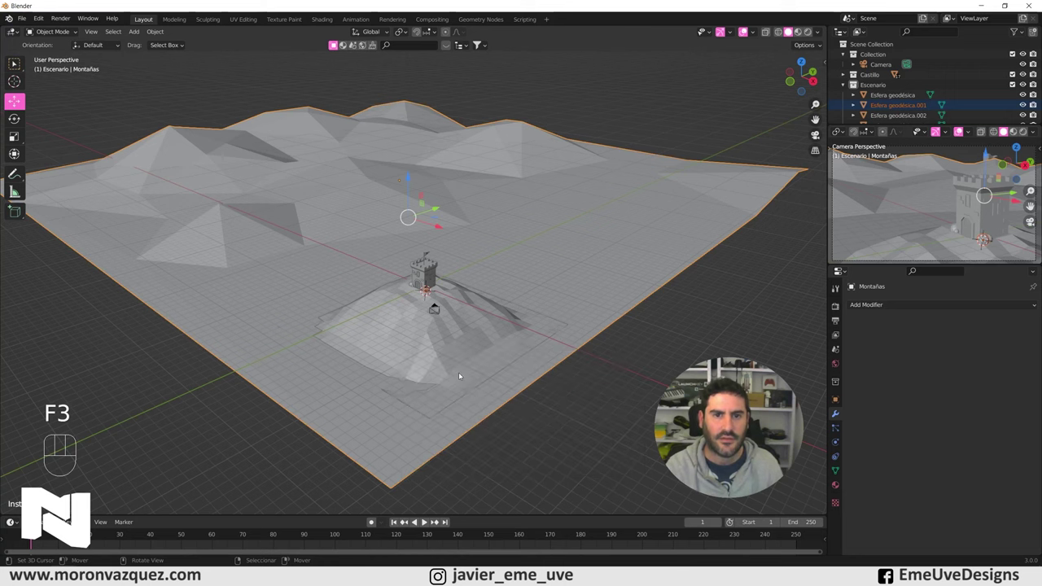
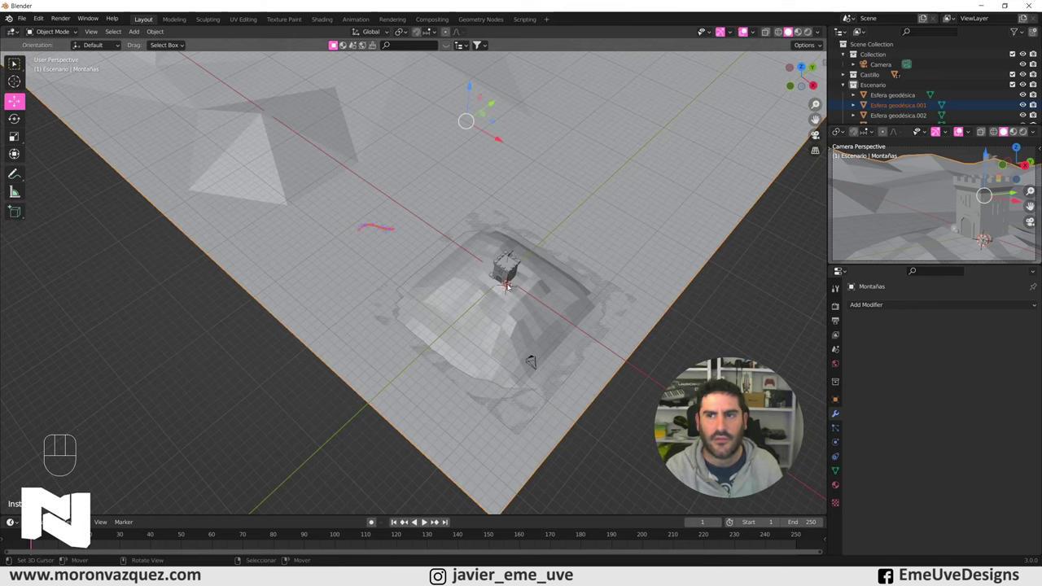
drag(445, 318, 433, 275)
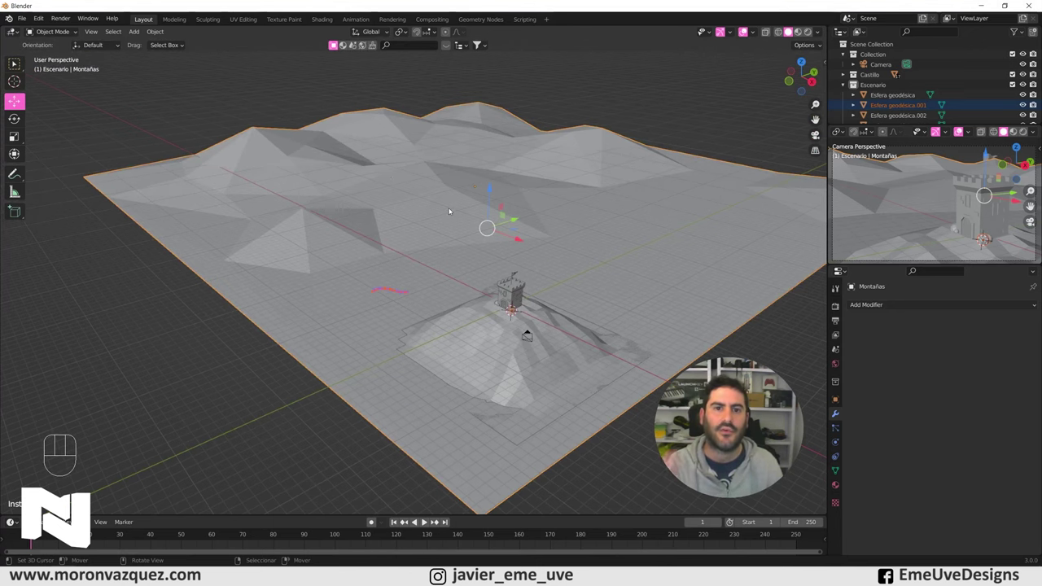
drag(423, 316, 419, 330)
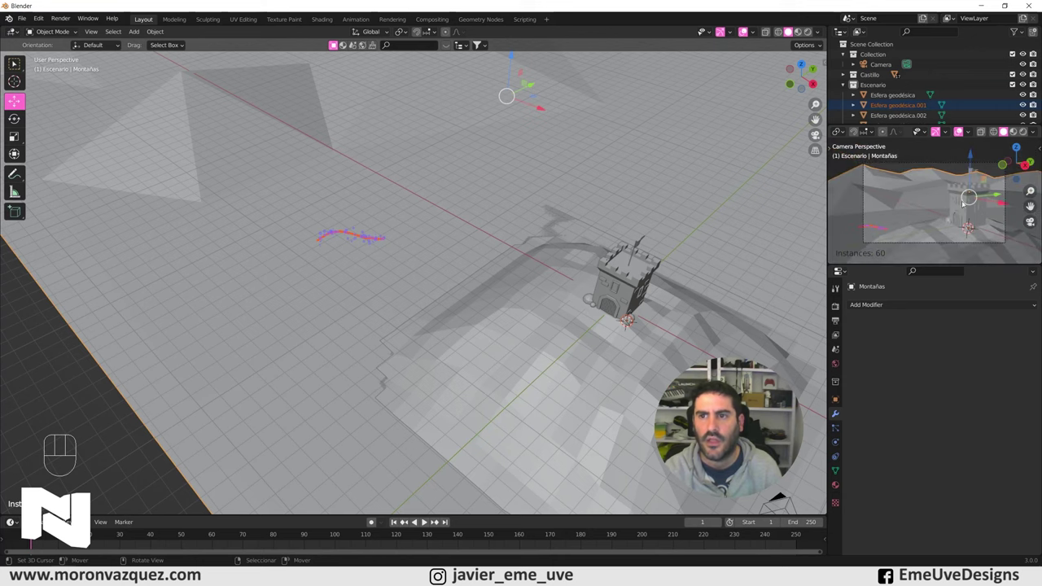
drag(704, 184, 693, 163)
drag(696, 208, 551, 308)
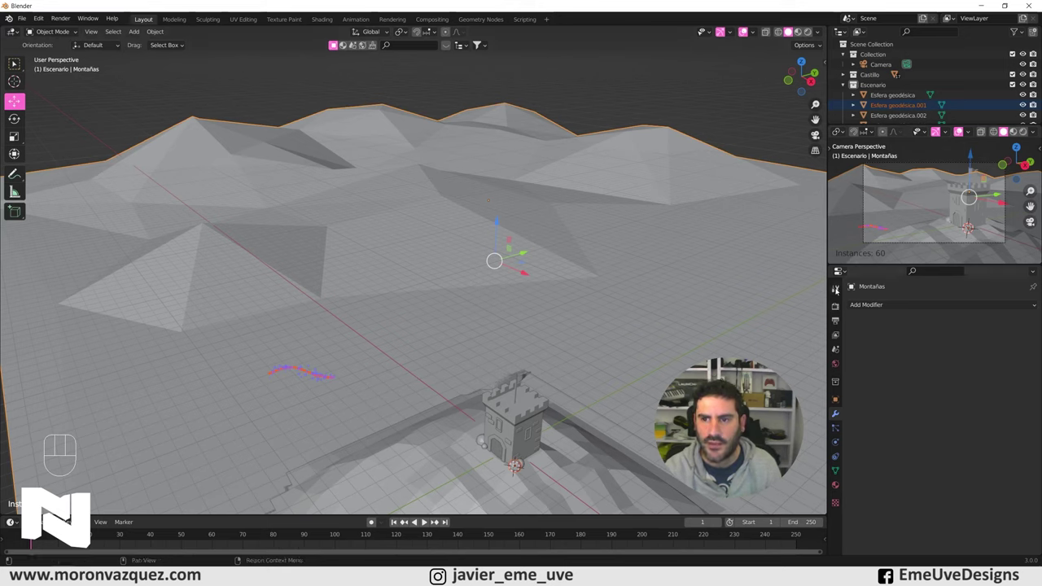
- Raise the scatter Density to 2.60 and paint strokes across the terrain and mountains
click(839, 289)
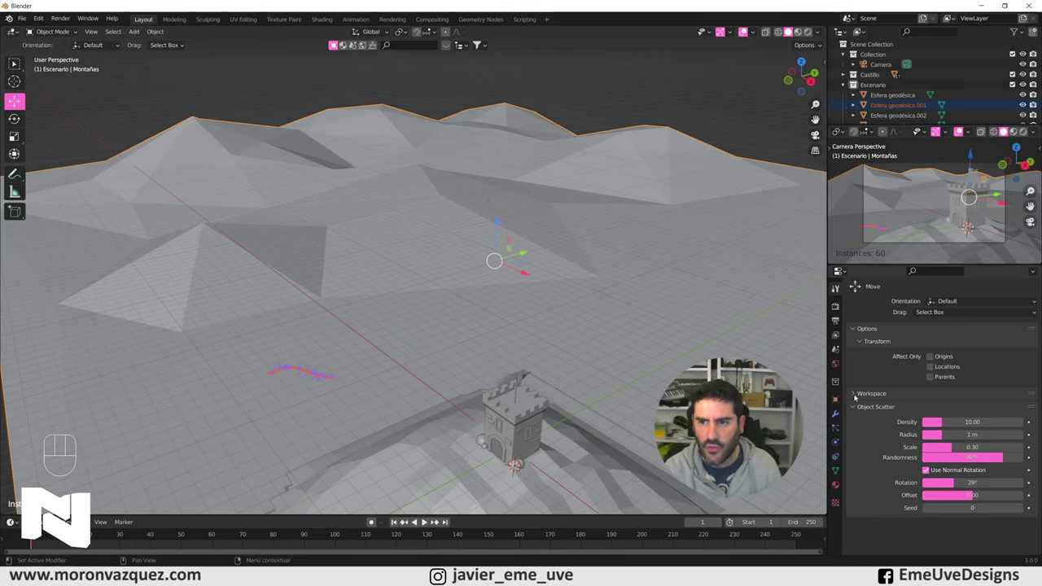
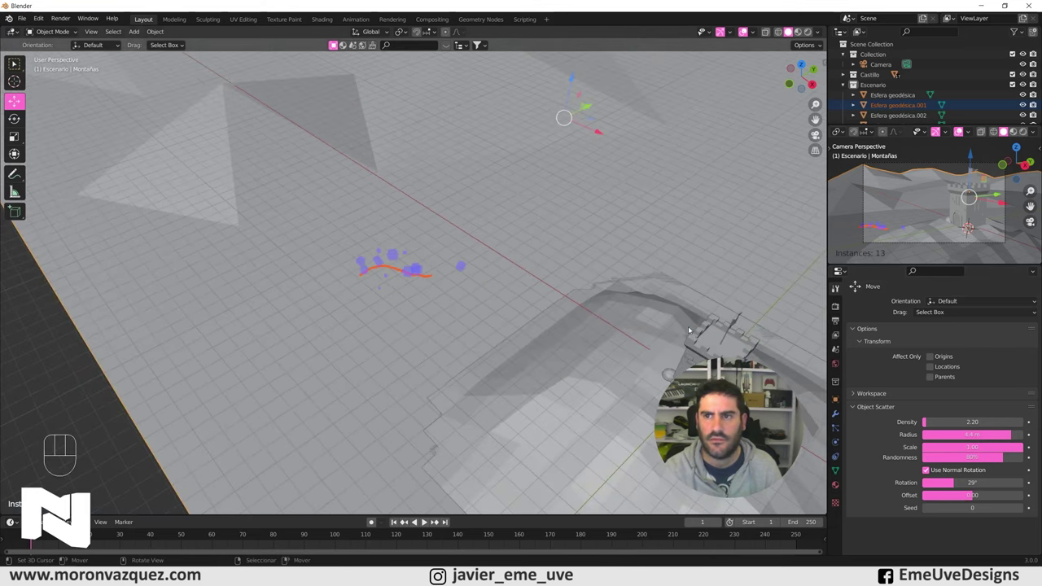
drag(613, 343, 634, 348)
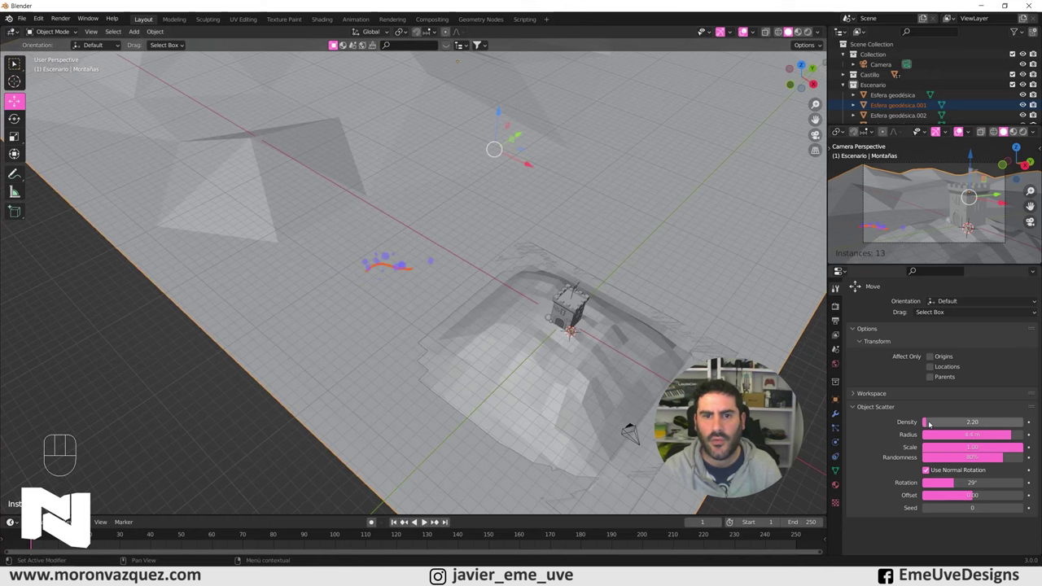
drag(932, 424, 710, 375)
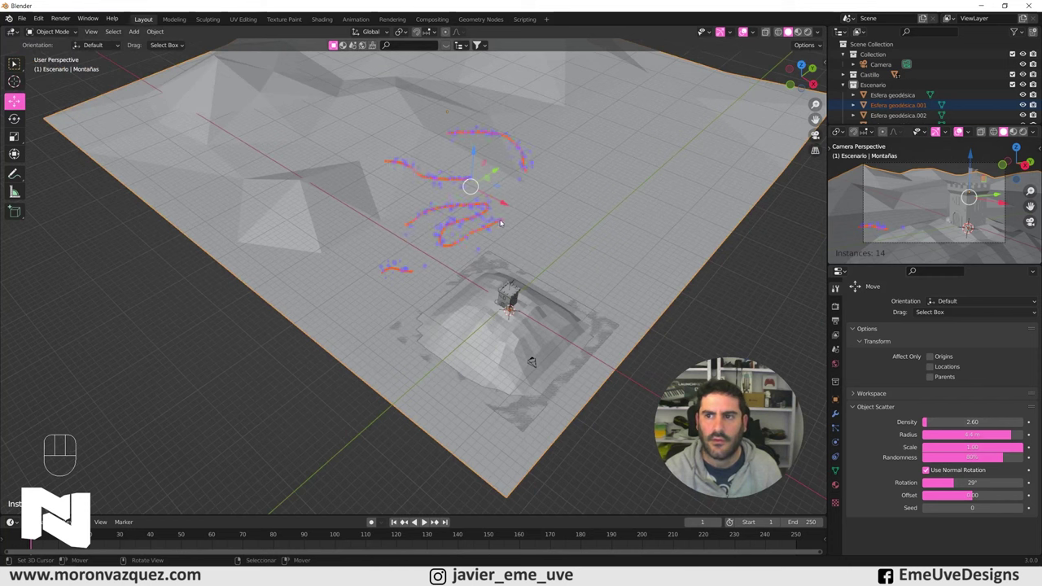
drag(673, 215, 742, 198)
- Paint more scatter strokes near the terrain centre and check the result through the camera
drag(592, 219, 590, 296)
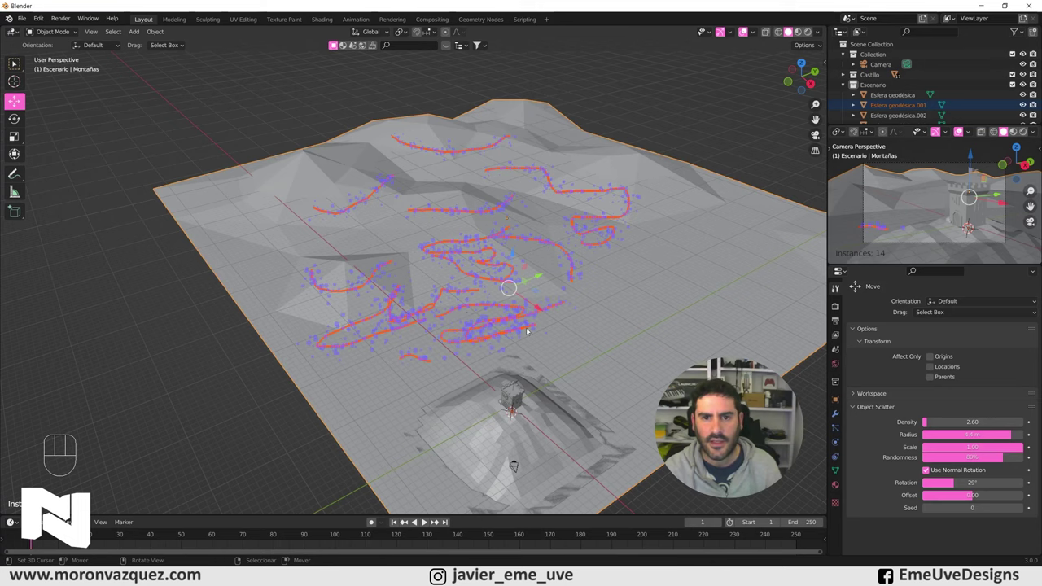
drag(563, 294, 561, 254)
key(KP_0)
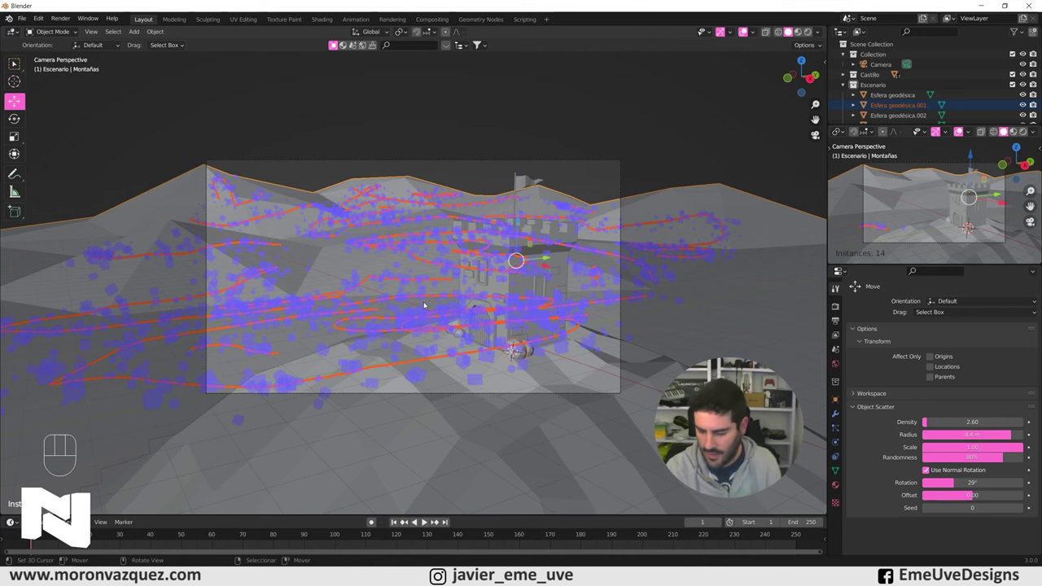
key(KP_0)
- Confirm the scatter and select the generated rock Duplicator from a low view of the castle
drag(453, 288, 455, 317)
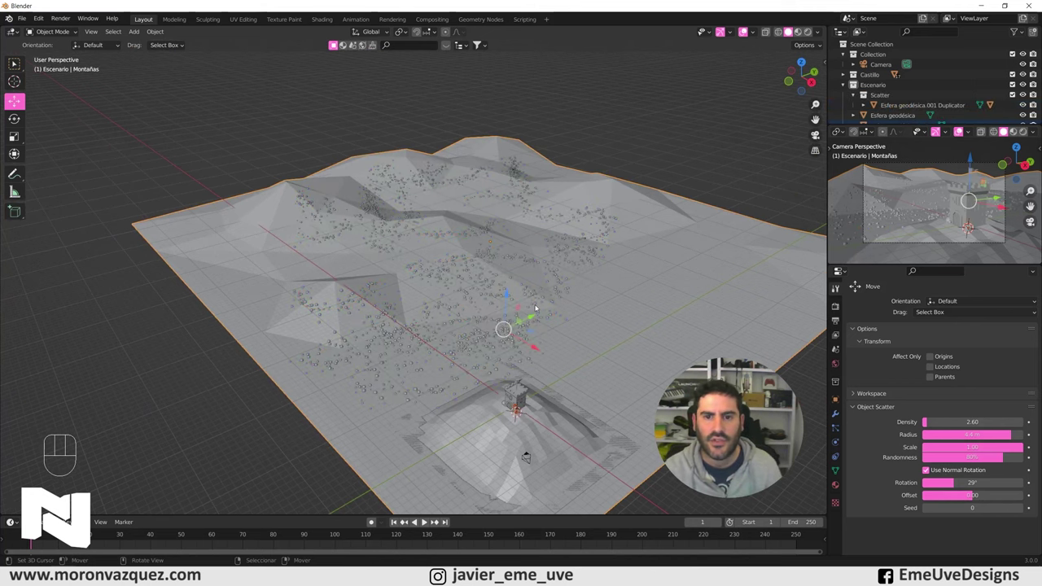
drag(526, 328, 513, 313)
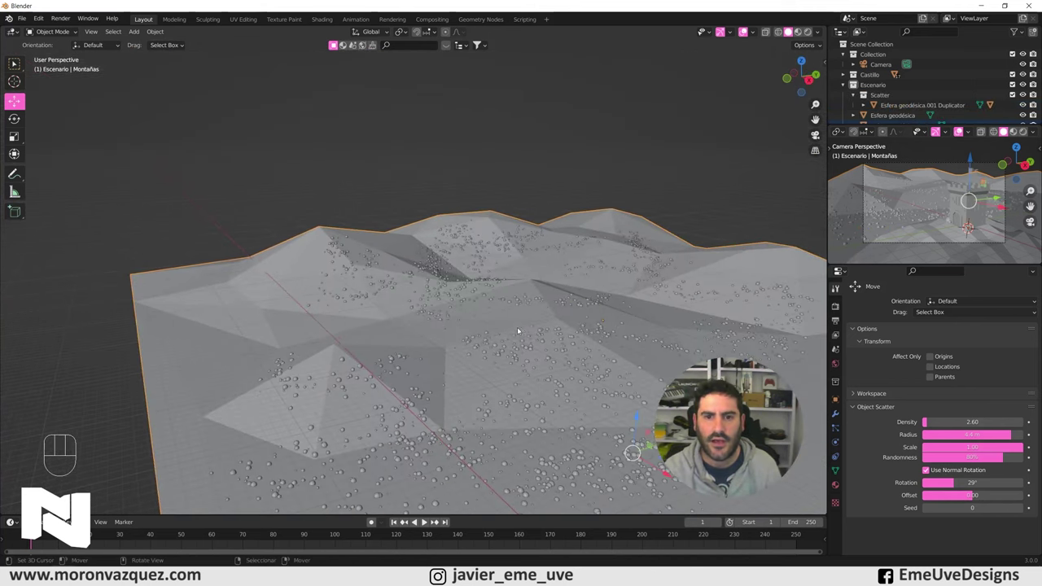
drag(615, 367, 295, 386)
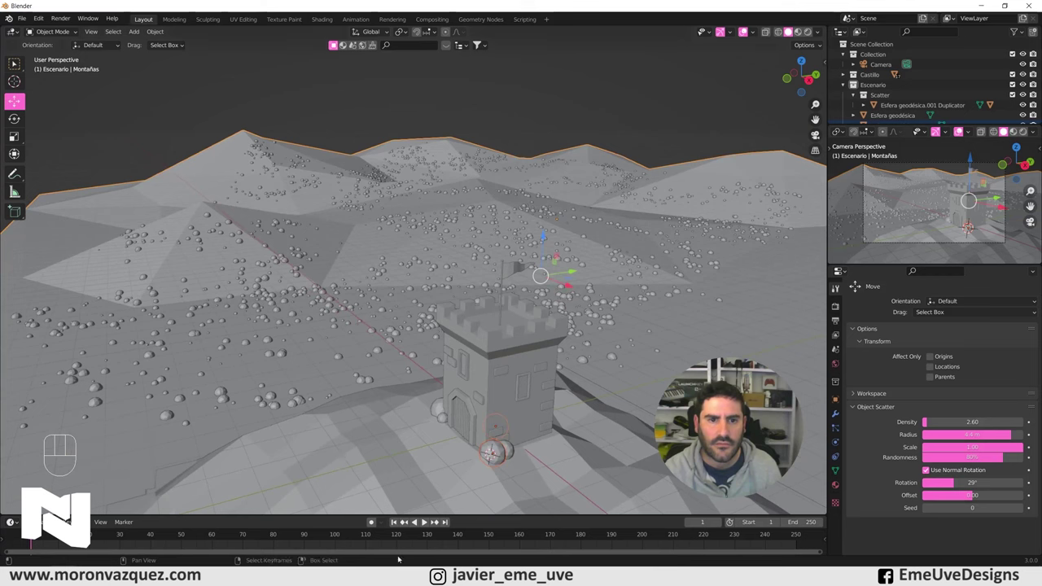
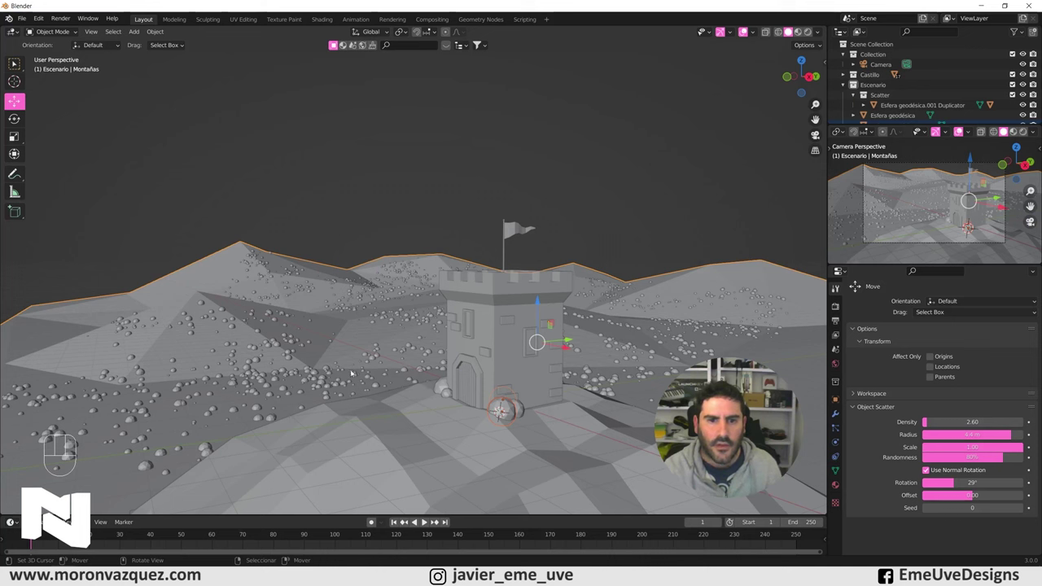
right_click(329, 368)
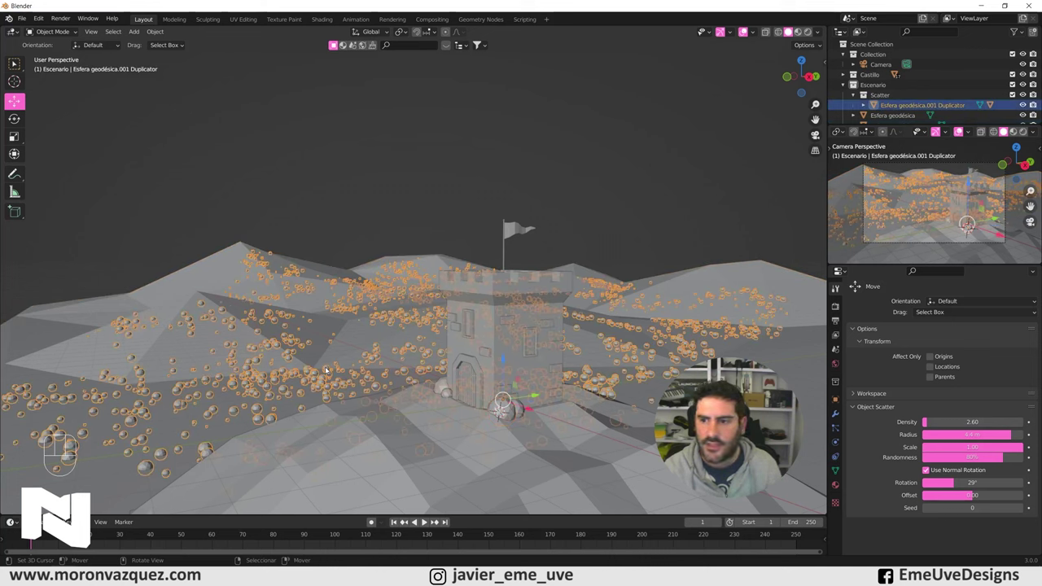
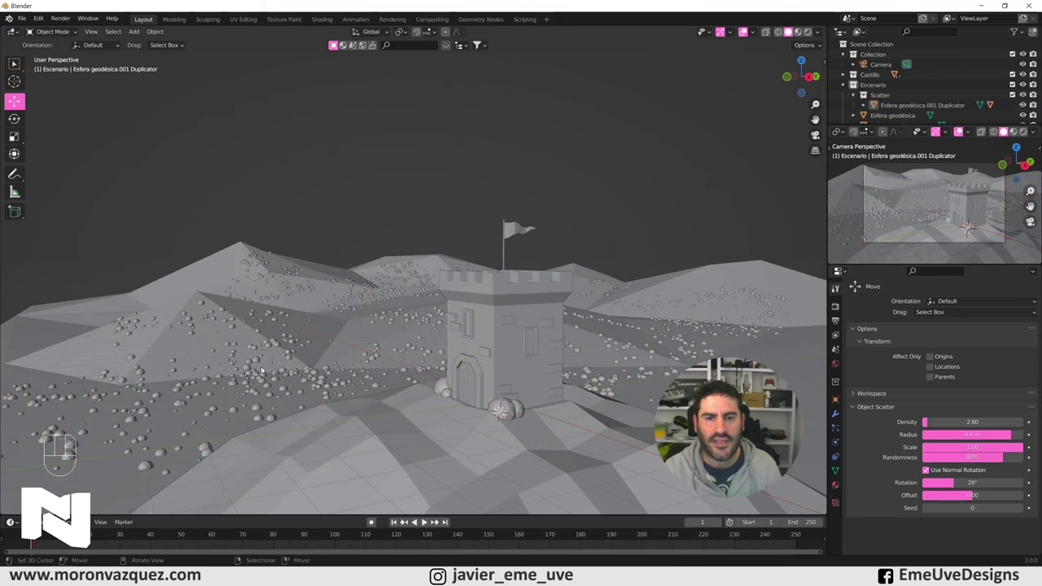
- Set the Duplicator density to 2.80 and review the rocks over the whole terrain
key(KP_0)
key(KP_0)
drag(445, 223, 451, 242)
drag(455, 196, 458, 373)
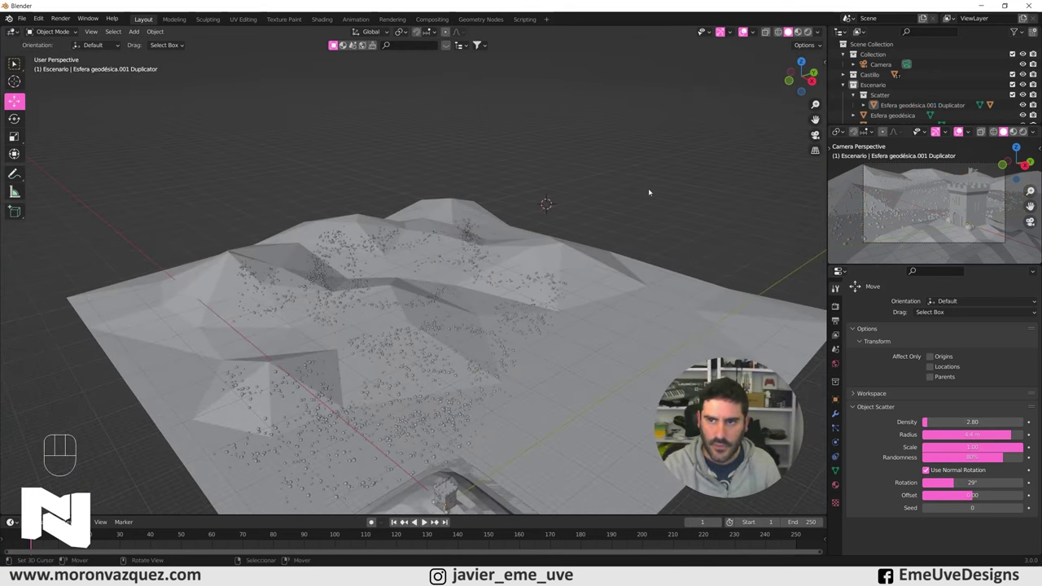
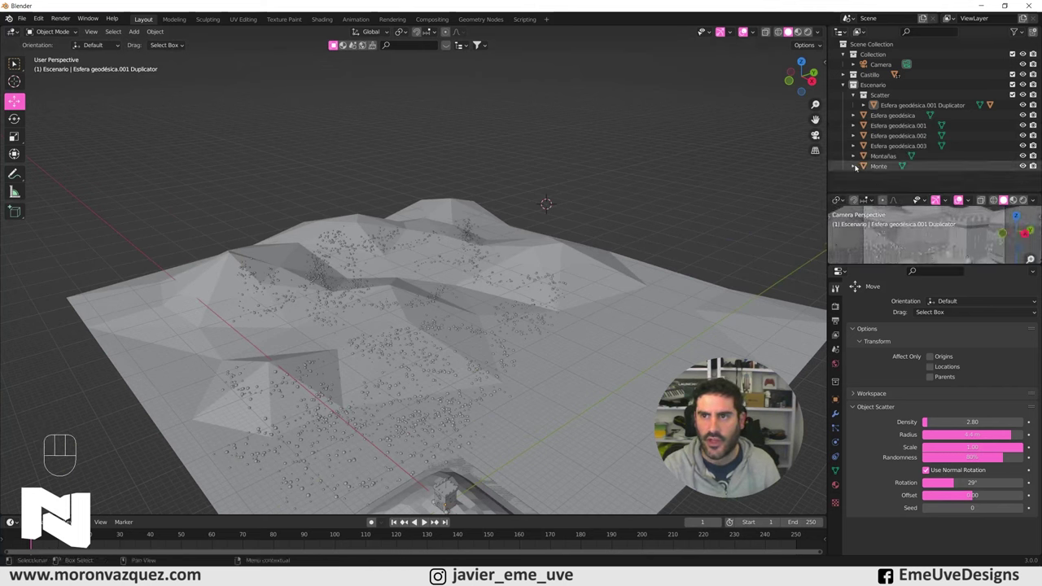
- Place the 3D cursor in the sky and add an ico sphere there, viewed in front ortho
click(508, 172)
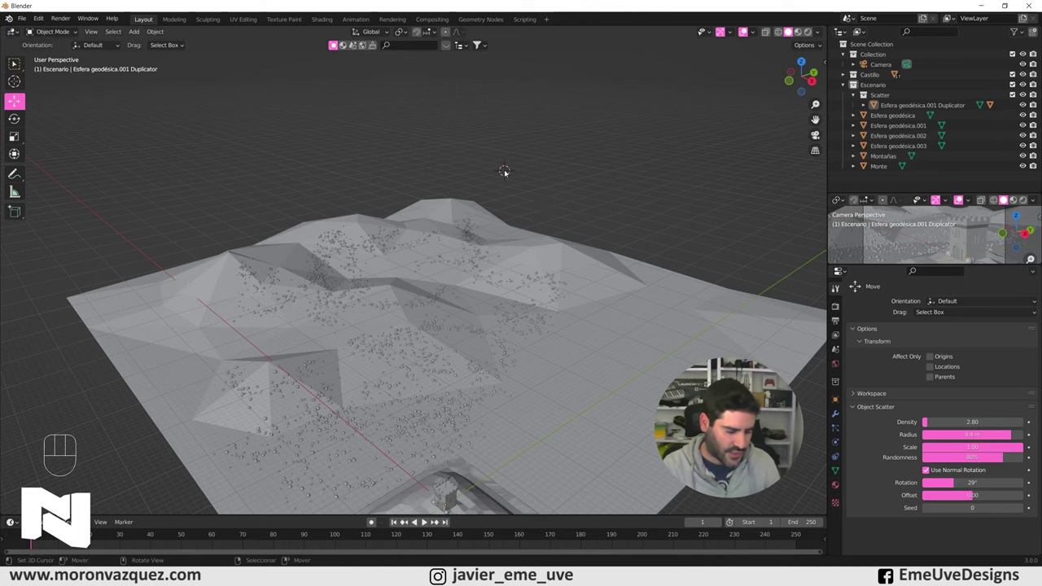
key(shift+a)
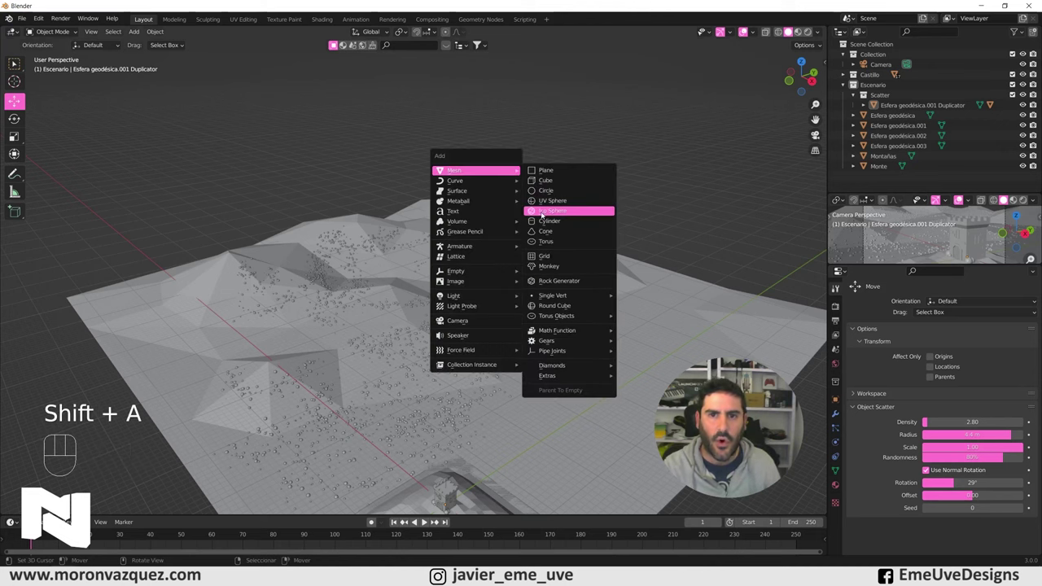
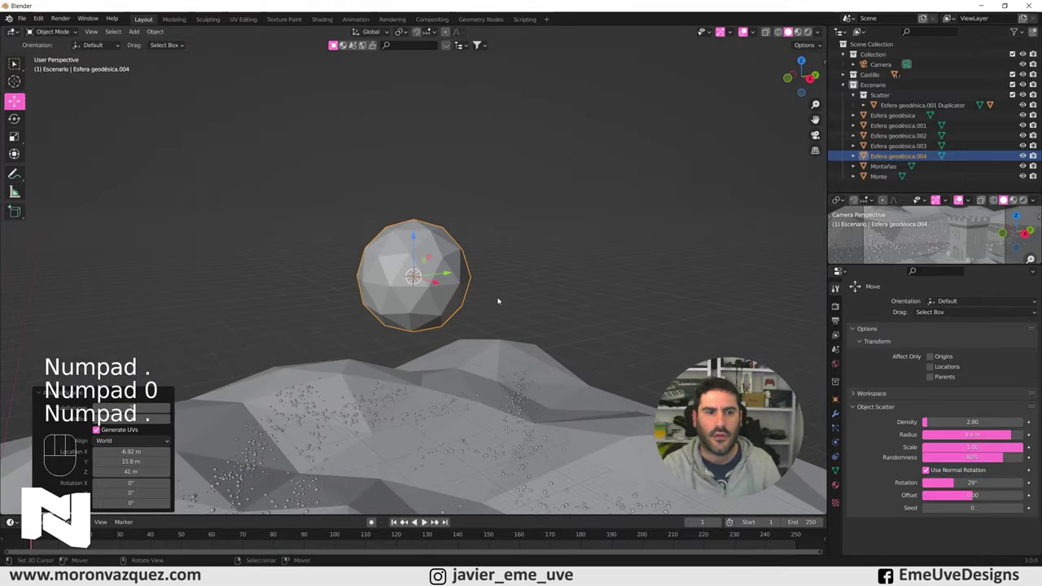
drag(424, 306, 410, 300)
key(KP_1)
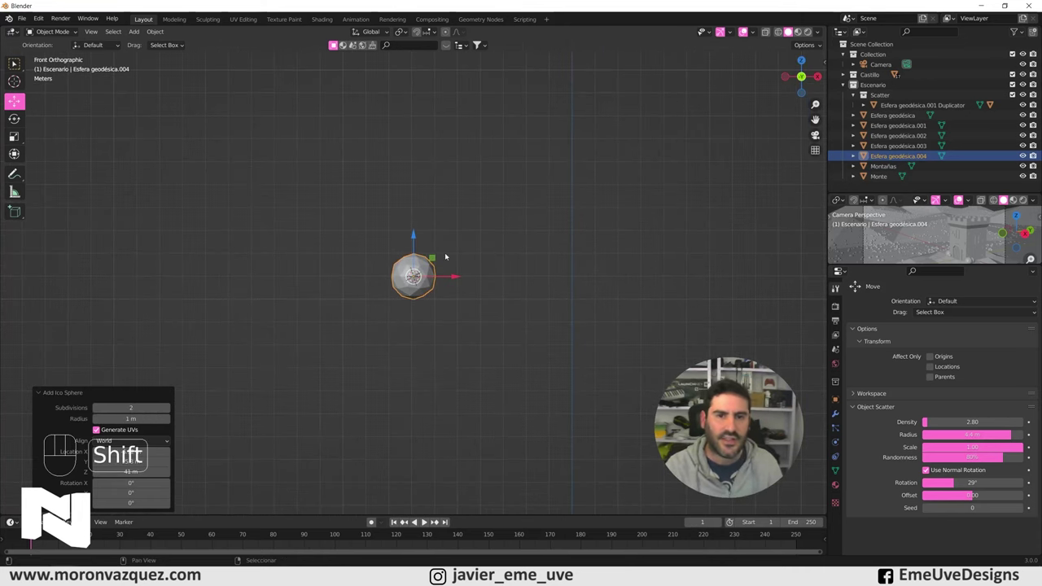
- Duplicate and enlarge the sphere beside the original to start forming the cloud
key(shift+d)
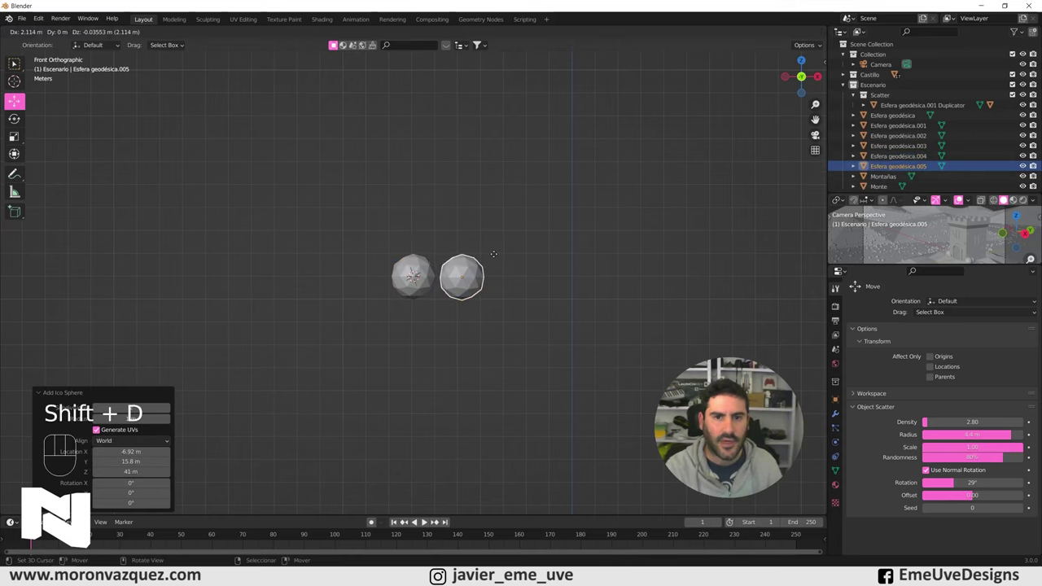
click(488, 254)
key(s)
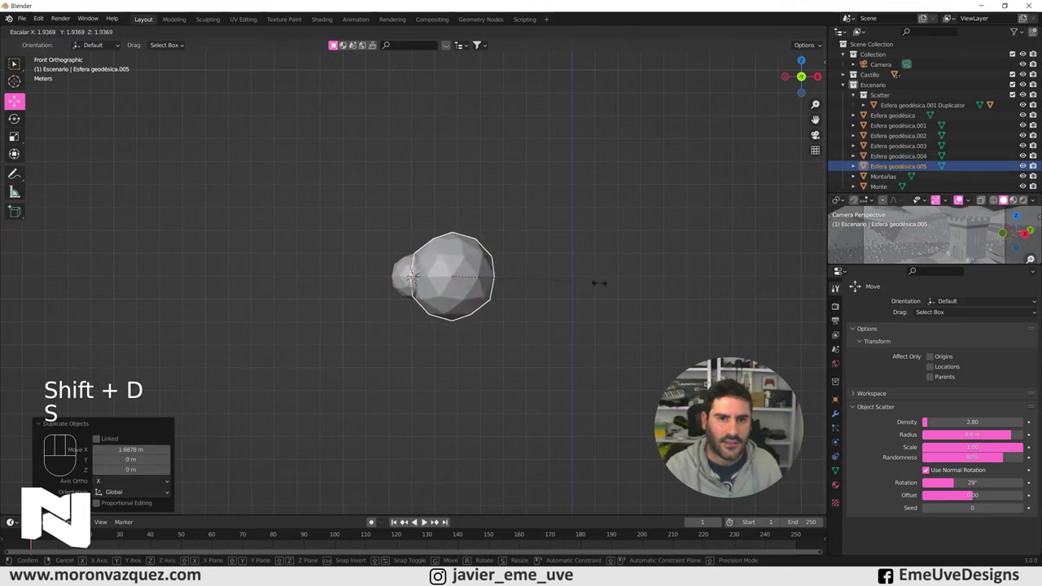
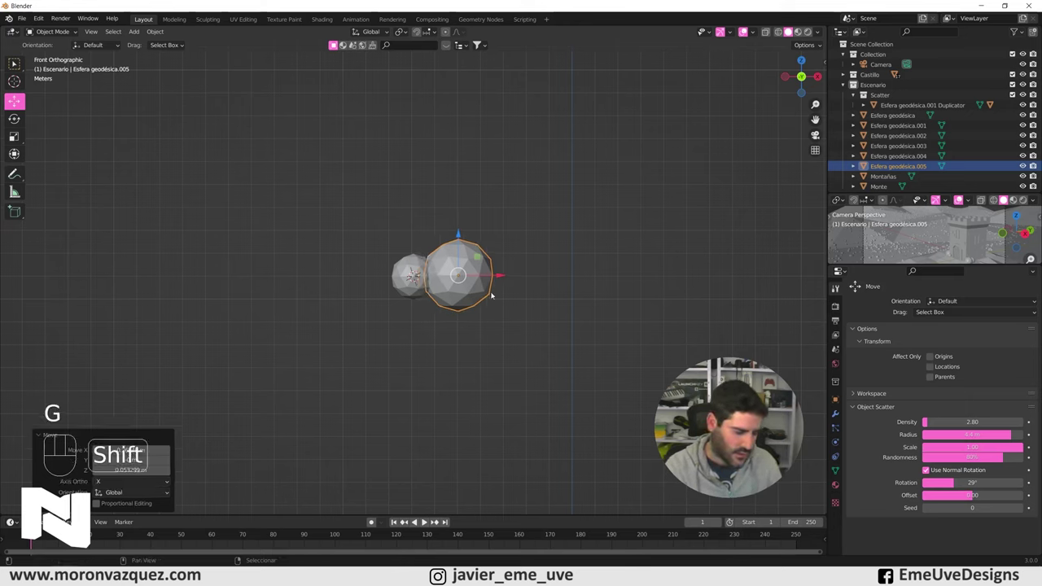
key(shift+d)
key(Return)
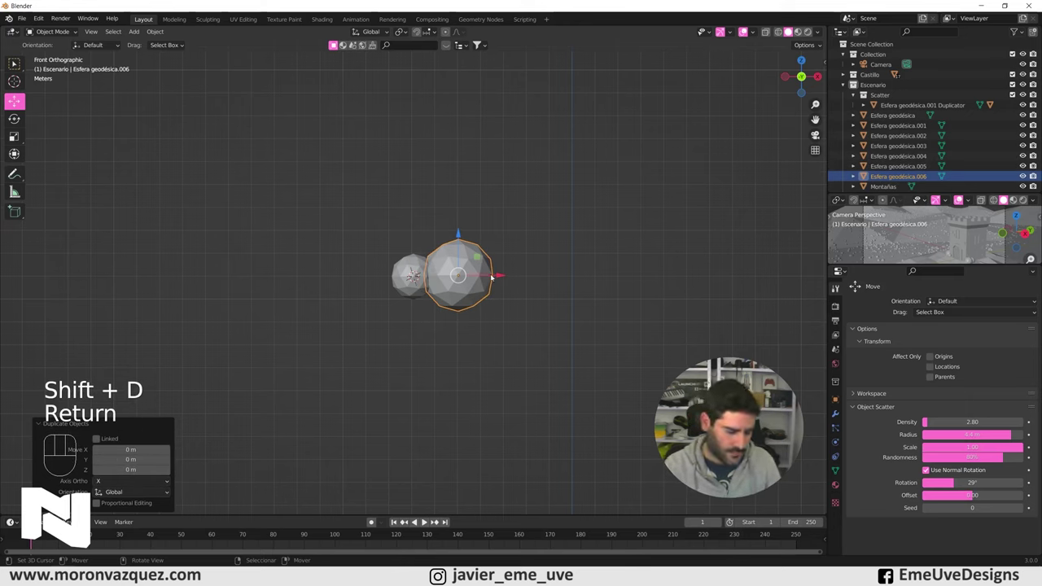
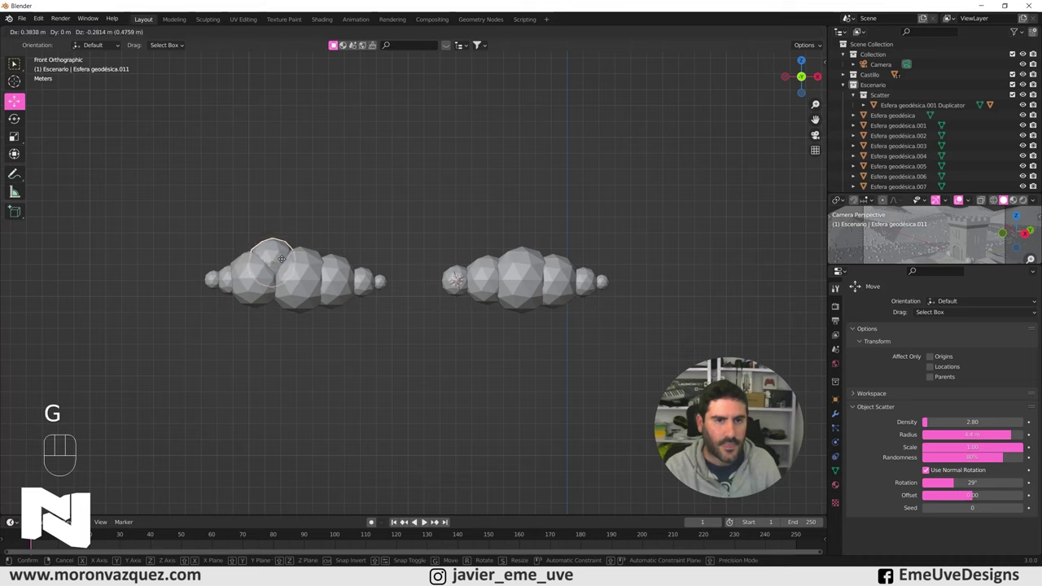
- Move a duplicated sphere onto the top of the cloud to make it puffier
click(286, 261)
right_click(321, 208)
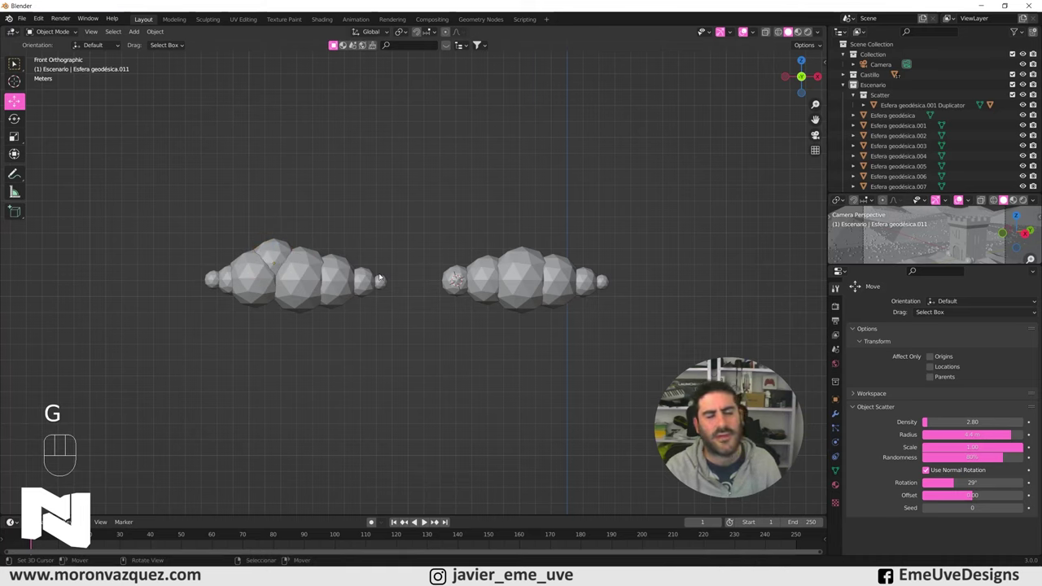
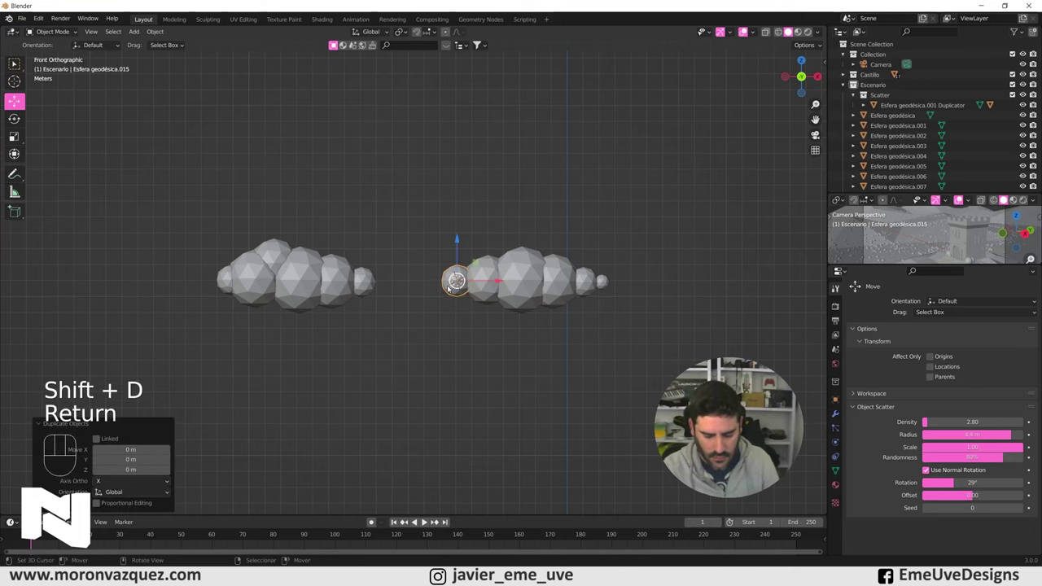
key(g)
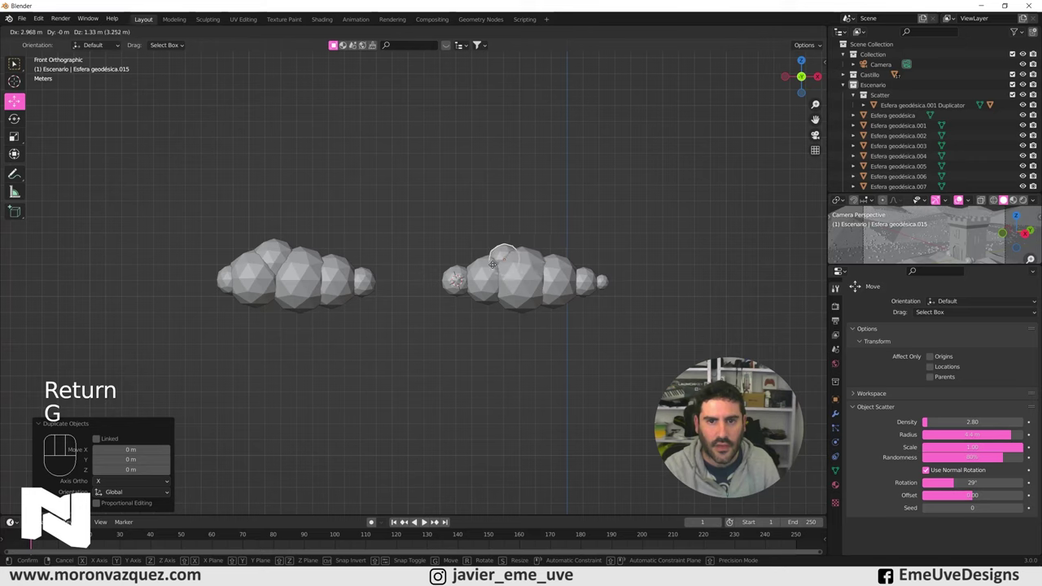
click(536, 267)
right_click(564, 234)
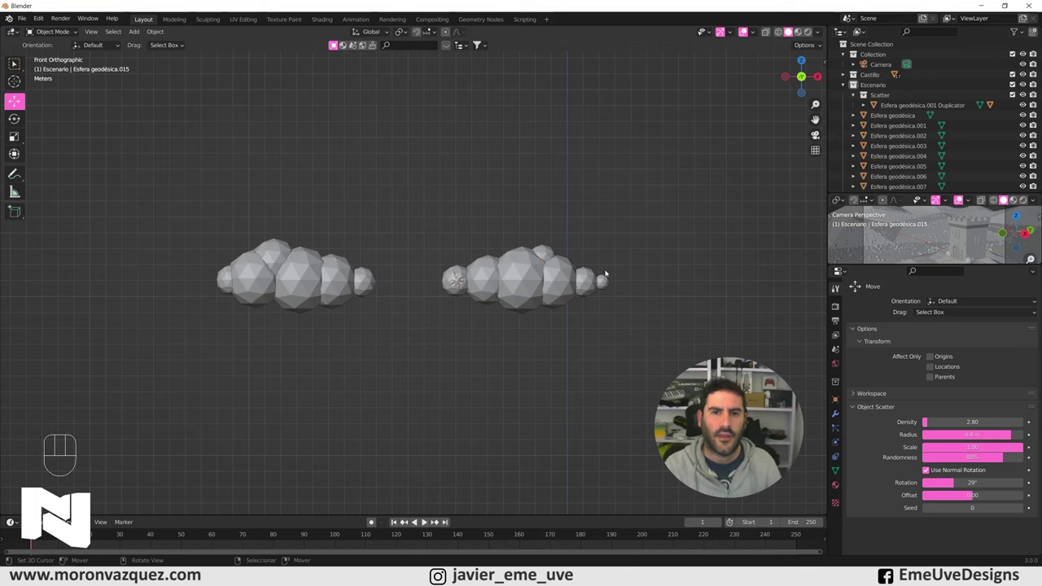
- Orbit back to a perspective view of the finished cloud of spheres
drag(622, 291, 615, 316)
middle_click(586, 318)
right_click(514, 267)
drag(348, 282, 330, 260)
middle_click(408, 312)
right_click(416, 312)
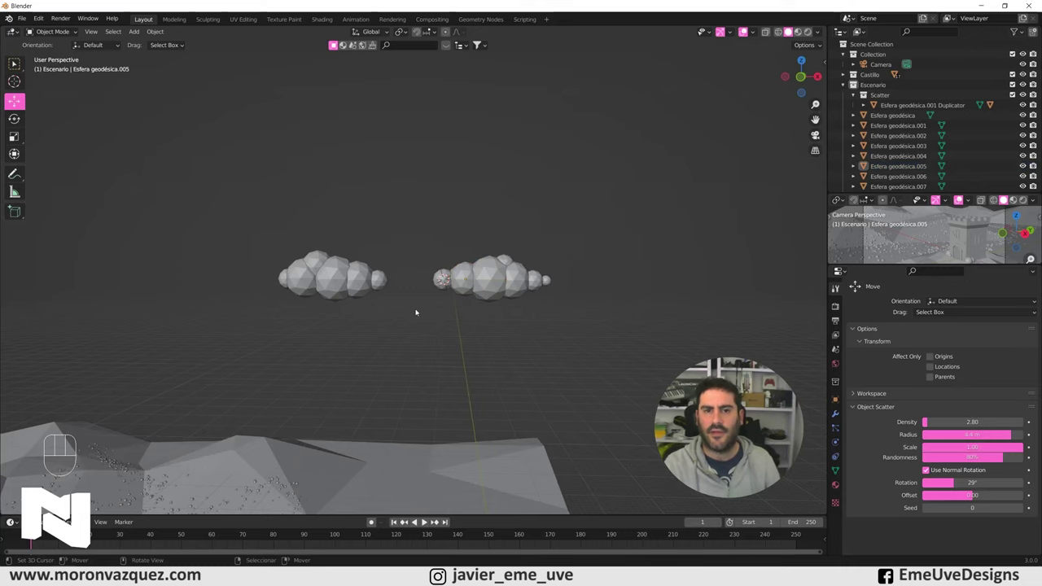
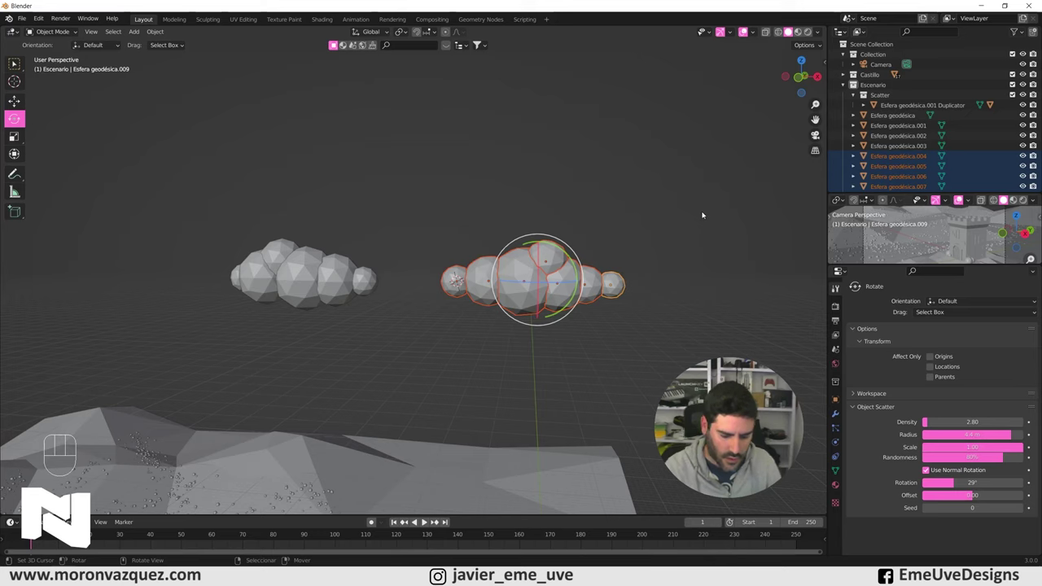
- Box-select the first cloud's spheres and join them into one object with Ctrl+J
key(b)
right_click(514, 341)
key(b)
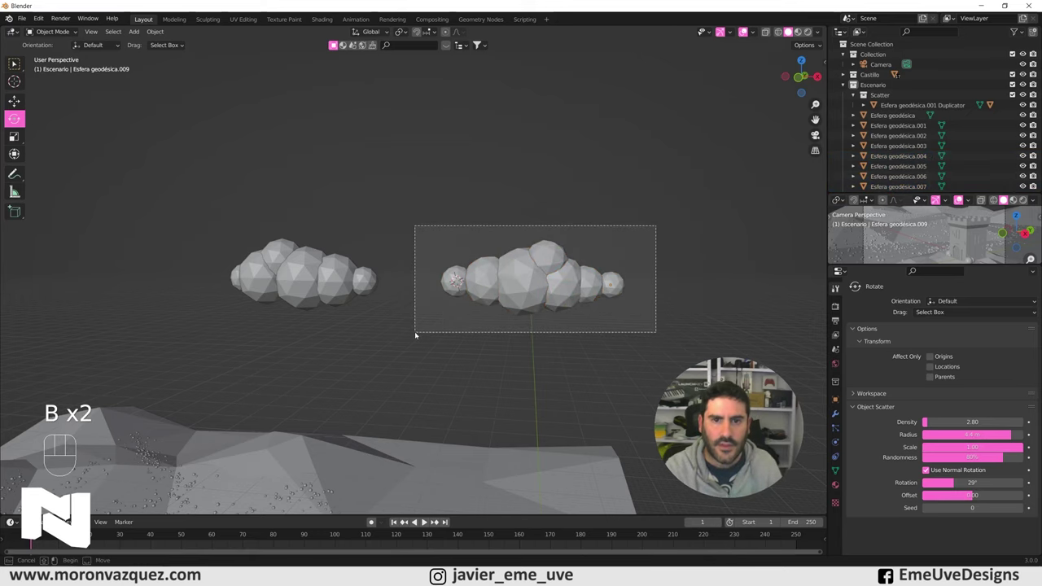
middle_click(499, 335)
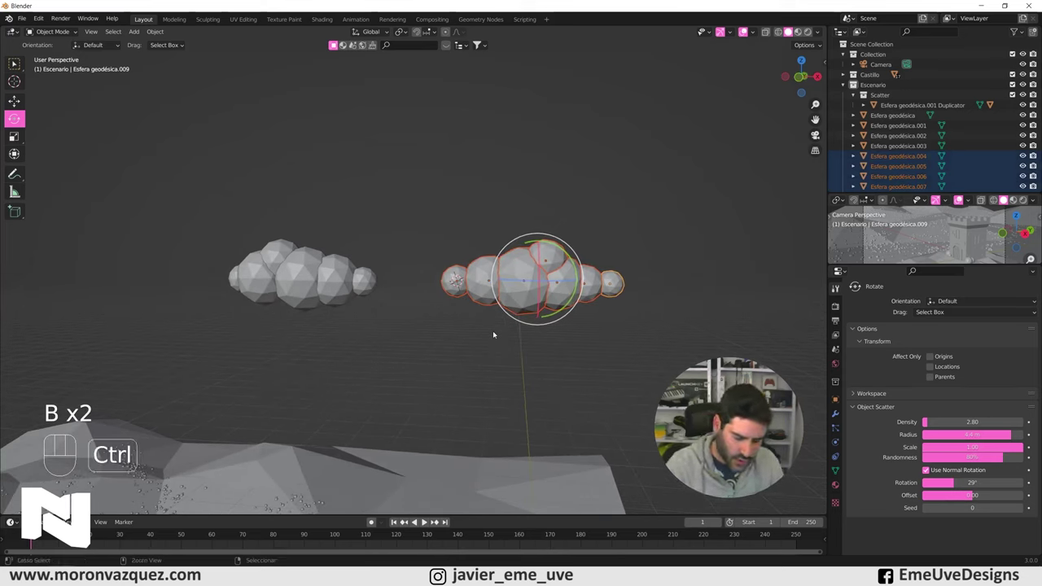
key(ctrl+j)
click(749, 221)
right_click(729, 223)
- Select the second cloud's spheres one by one and join them into a single object
middle_click(422, 314)
right_click(387, 280)
right_click(374, 283)
right_click(358, 281)
right_click(336, 263)
right_click(324, 276)
right_click(301, 277)
key(ctrl+j)
- Reselect the joined clouds floating in the sky, ready to add a helper object
right_click(356, 241)
right_click(354, 275)
right_click(482, 273)
middle_click(450, 337)
key(shift+a)
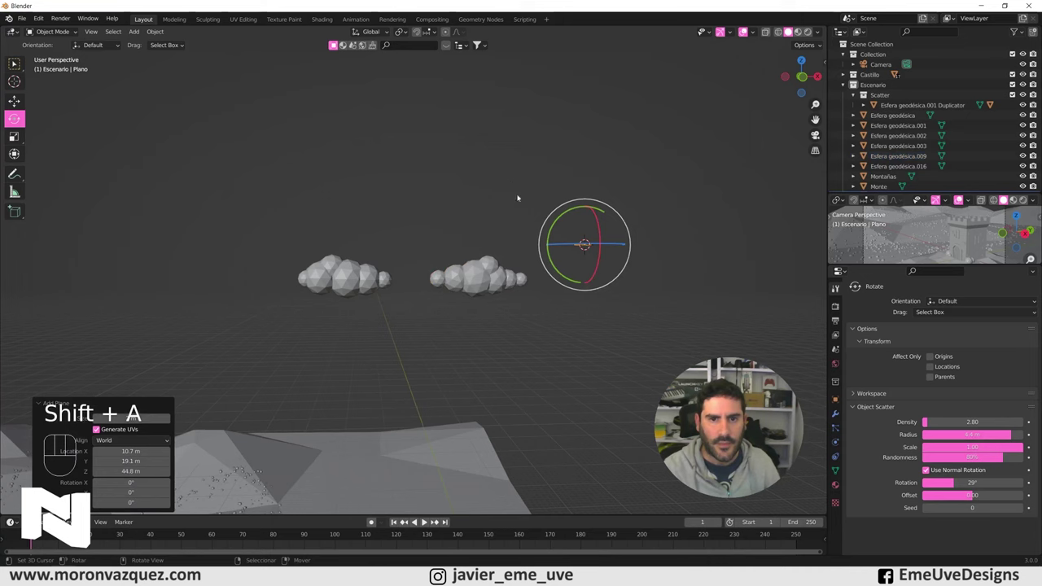
- Add cubes Cubo.001 and Cubo.002 scaled up under the clouds, then select the cloud
key(ctrl+z)
key(shift+a)
key(s)
click(504, 428)
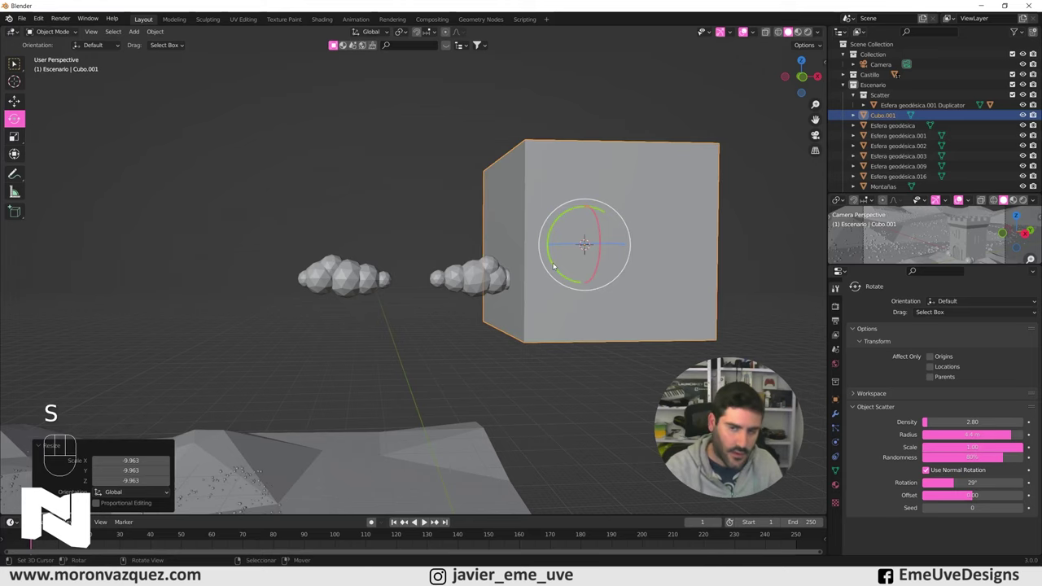
click(16, 107)
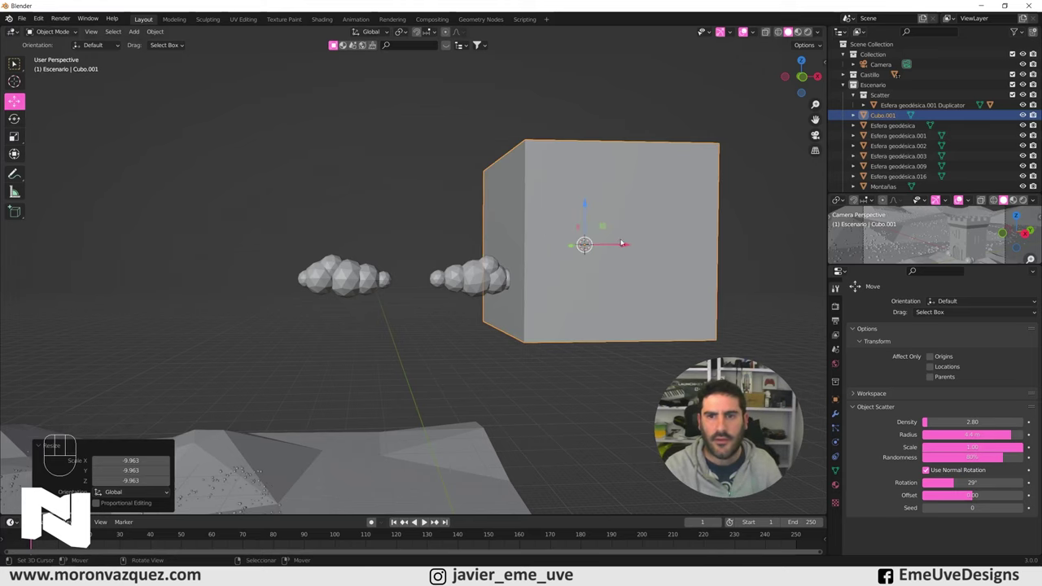
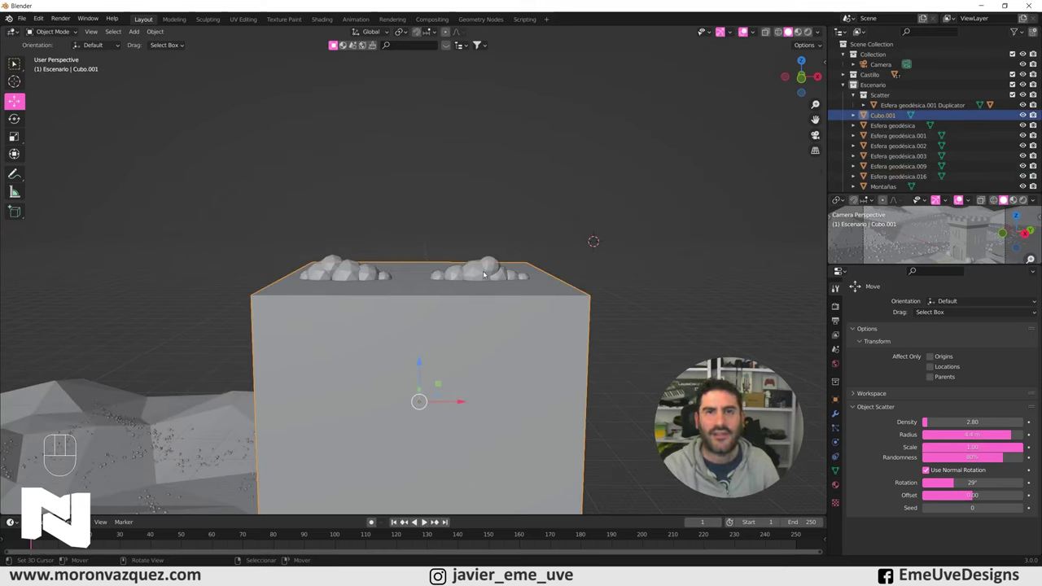
right_click(486, 269)
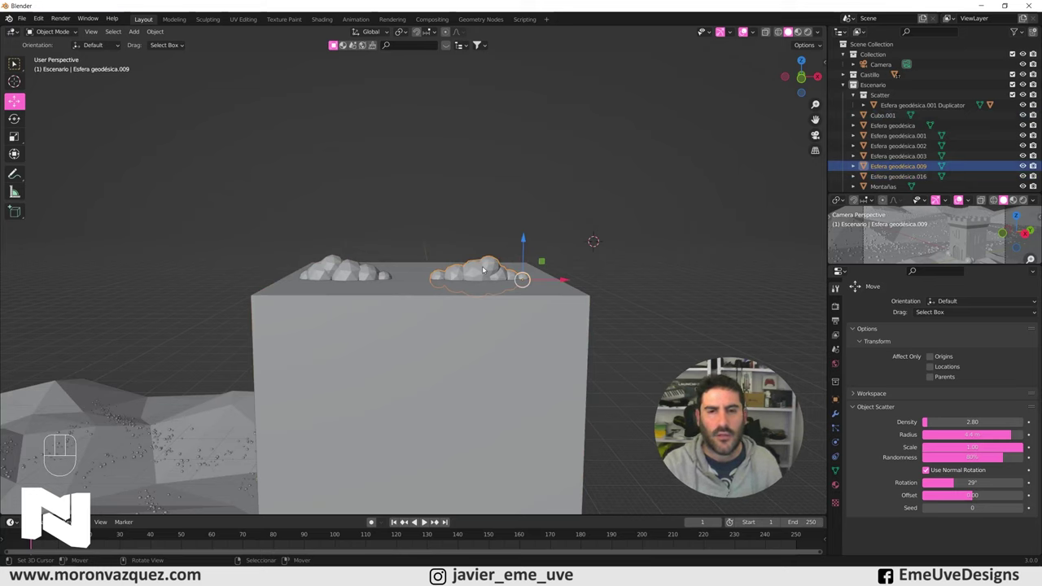
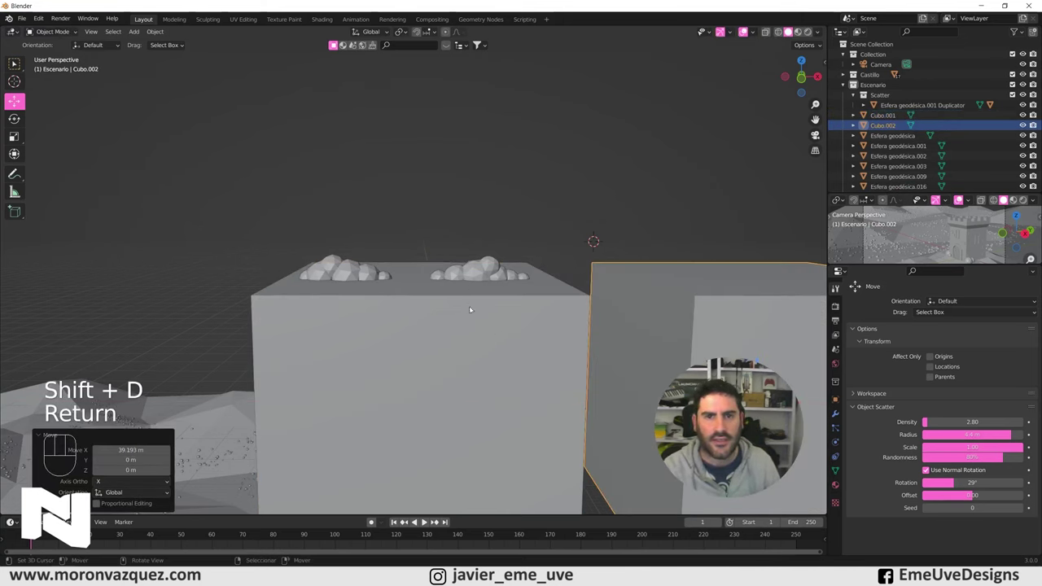
right_click(478, 266)
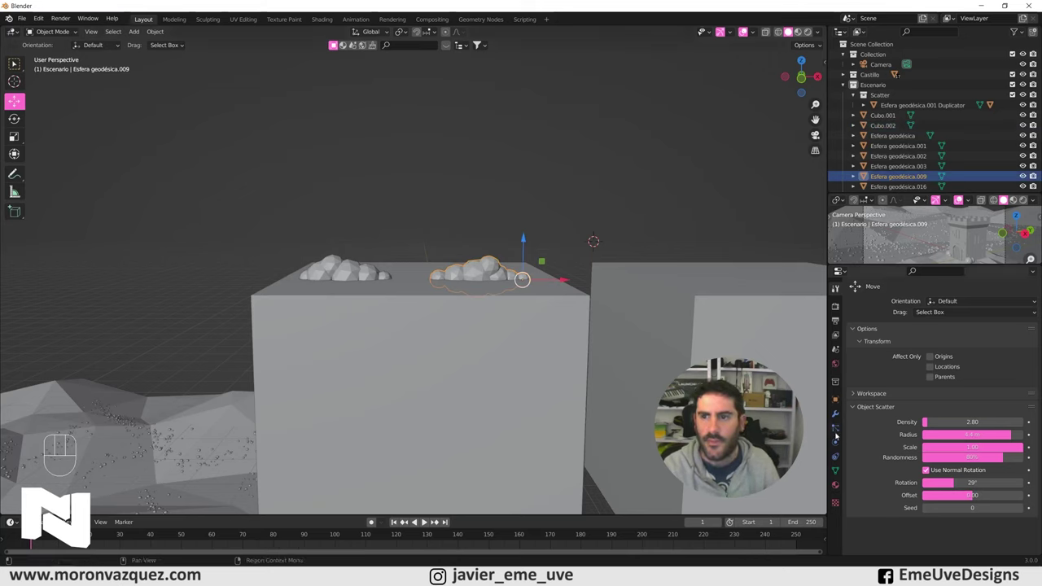
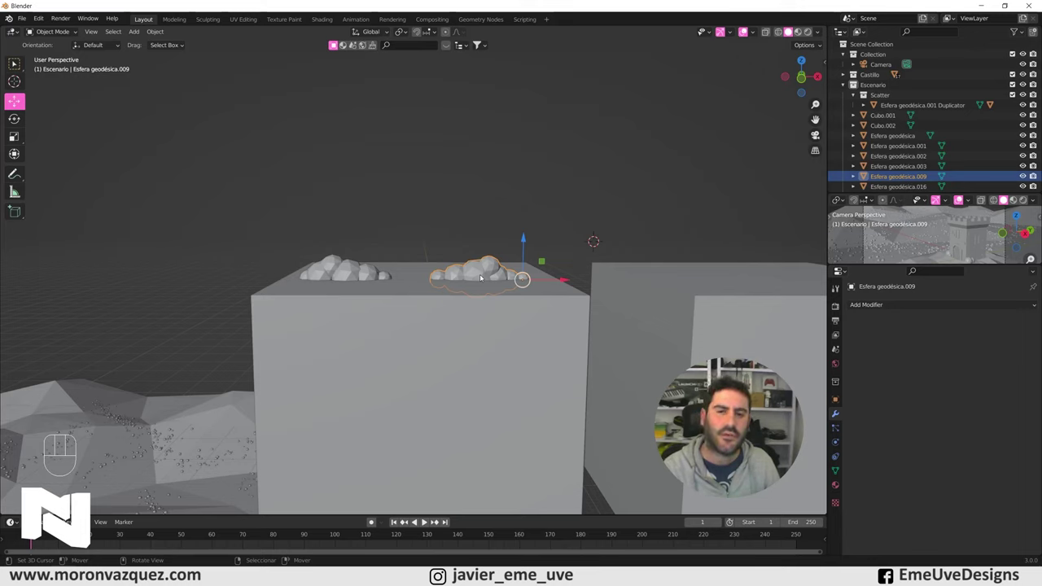
- Give cloud Esfera geodésica.009 a Boolean Difference (Exact, Self Intersection) cutting with Cubo.001
right_click(489, 271)
right_click(488, 271)
drag(879, 308, 839, 356)
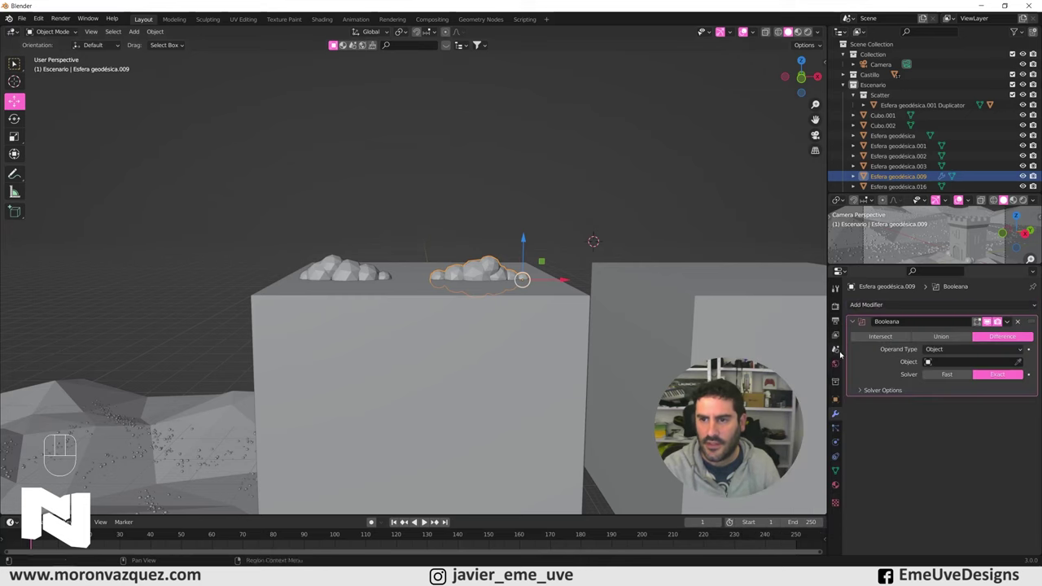
click(861, 392)
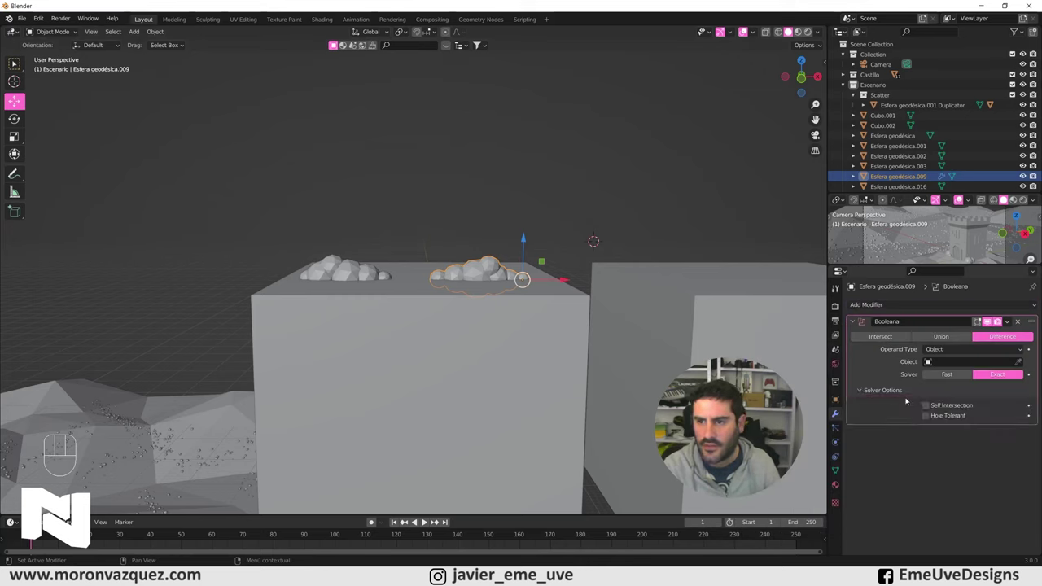
click(929, 411)
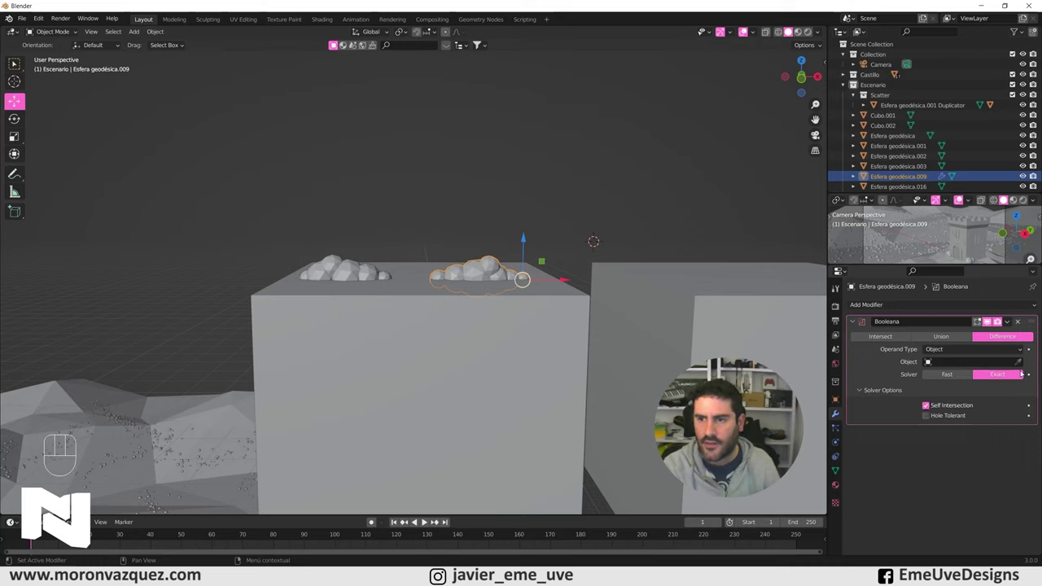
click(1022, 363)
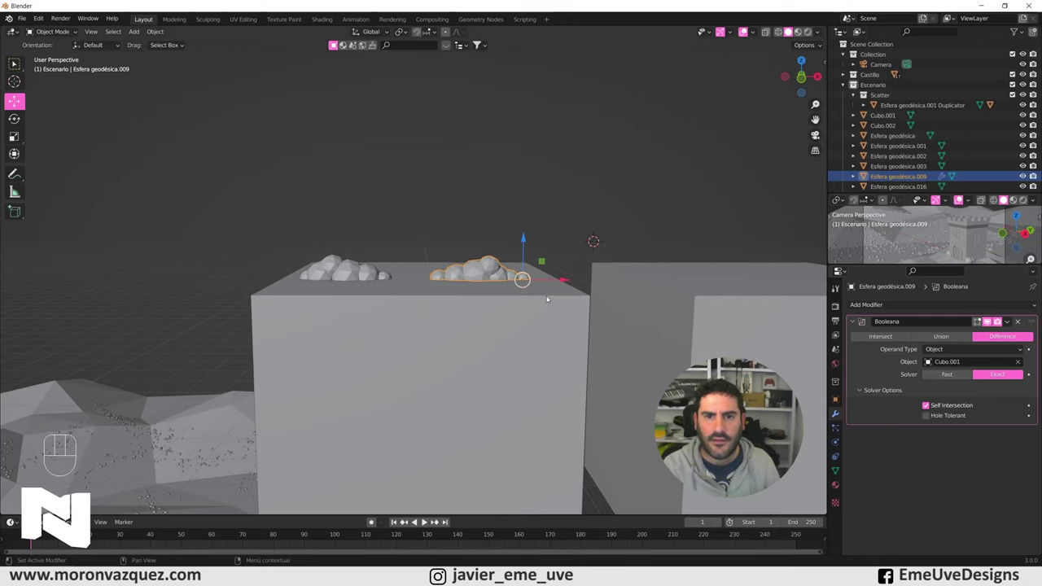
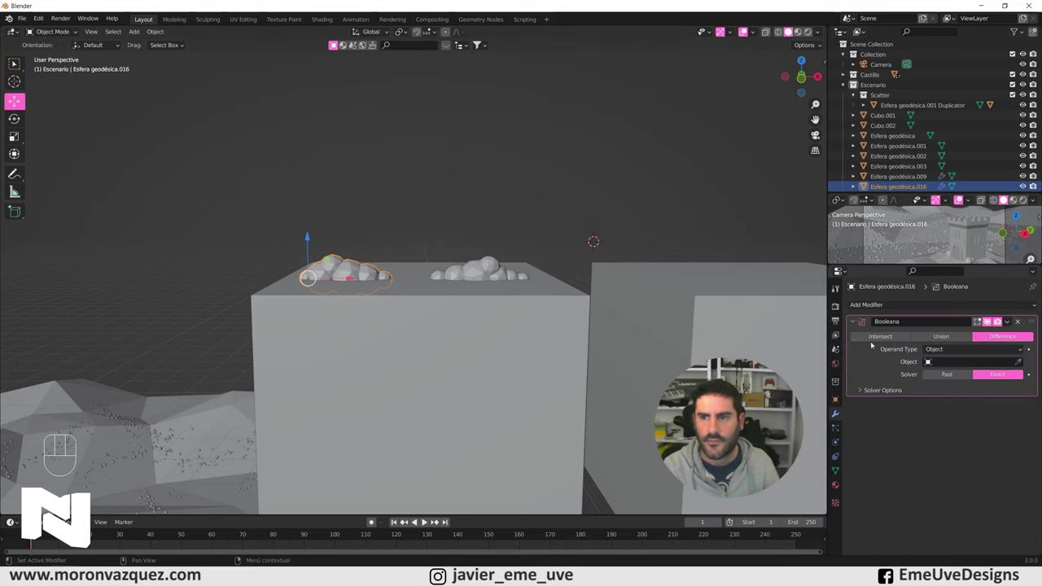
- Repeat the Boolean difference with Cubo.001 on cloud Esfera geodésica.016
drag(872, 396, 907, 397)
click(932, 407)
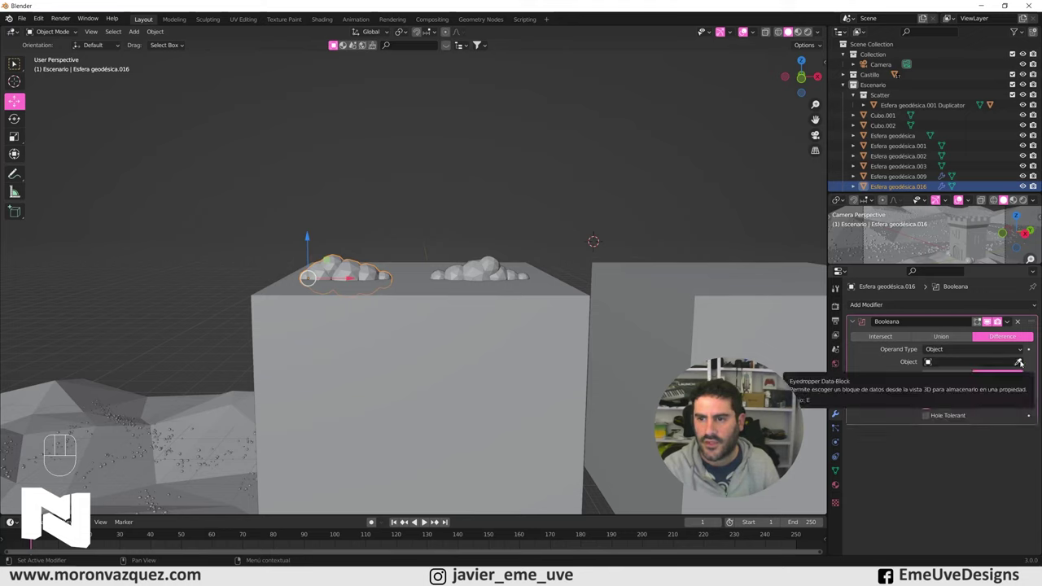
click(1026, 364)
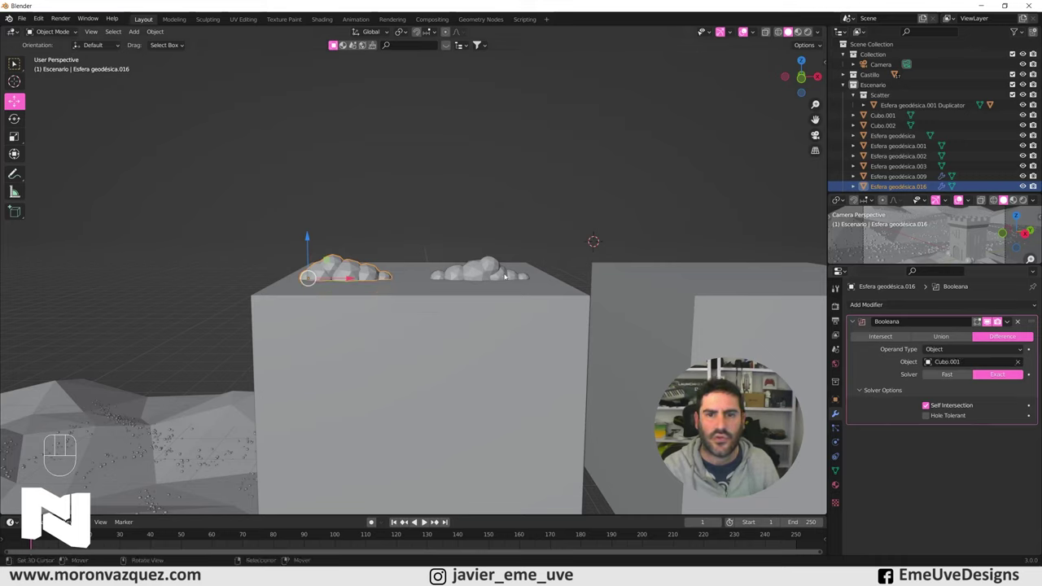
drag(1013, 322, 988, 333)
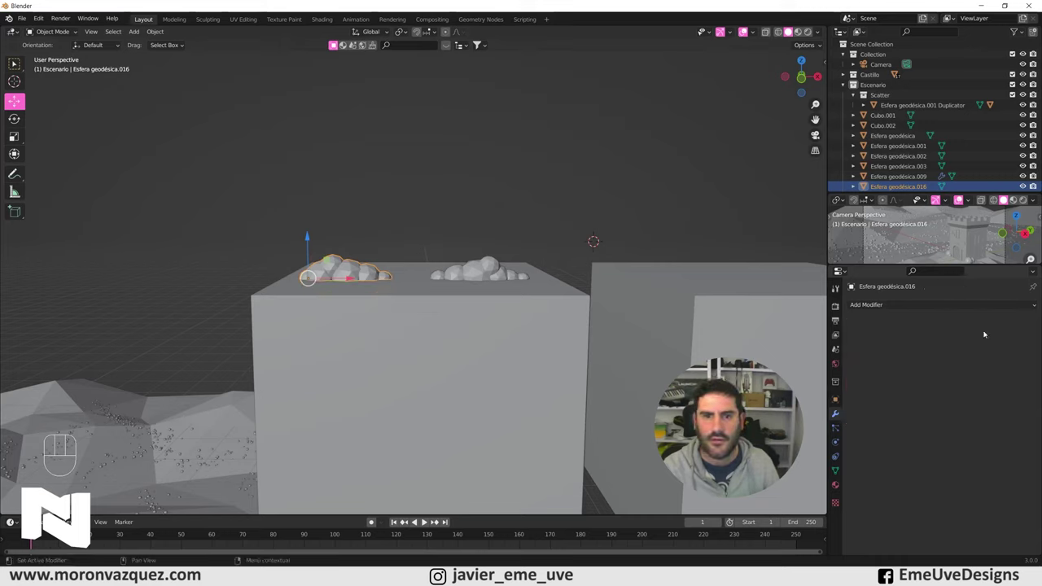
right_click(488, 274)
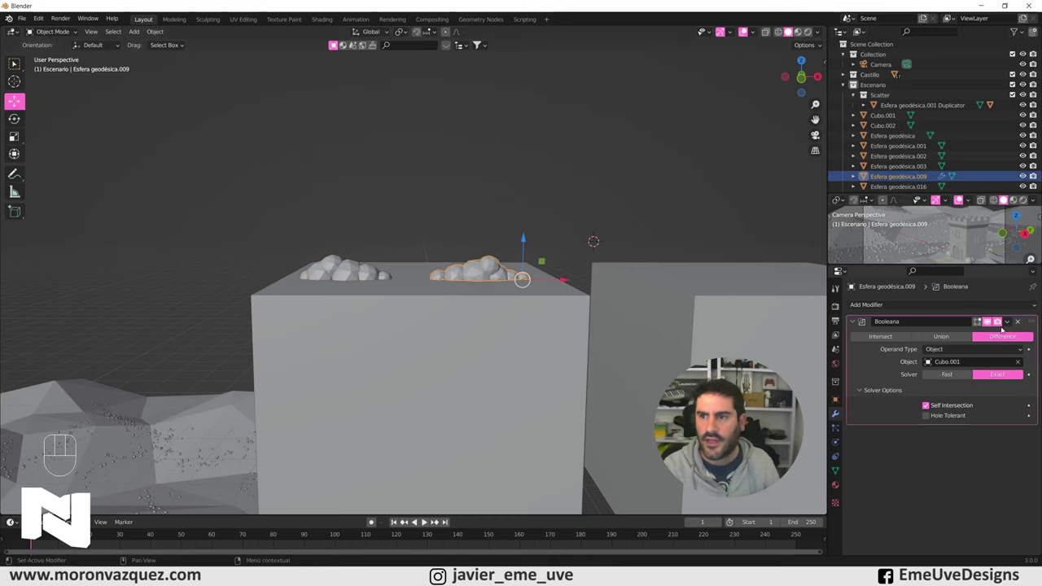
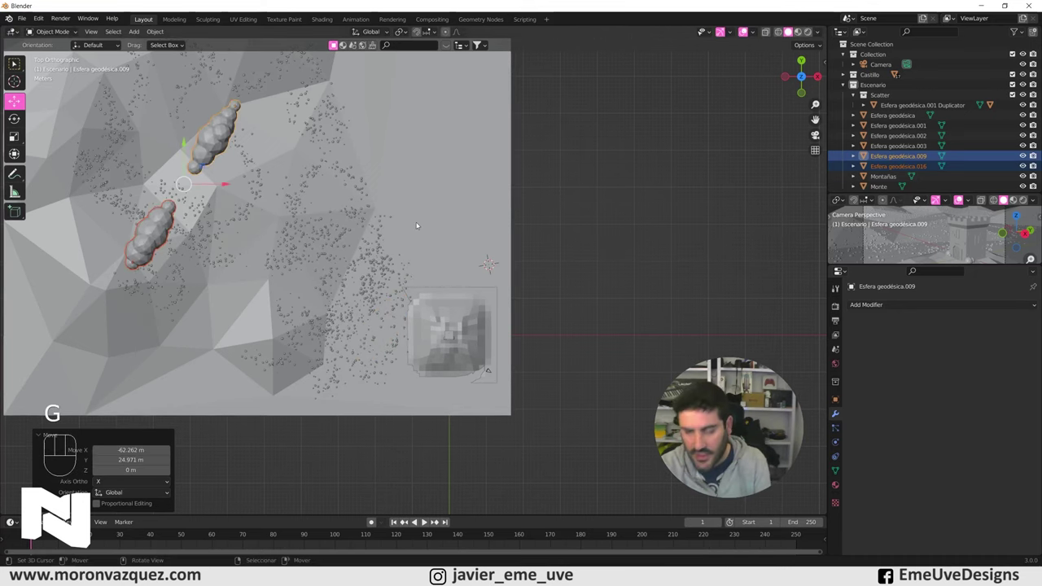
- Through the camera view, select the right-hand cloud to position it above the tower
key(KP_0)
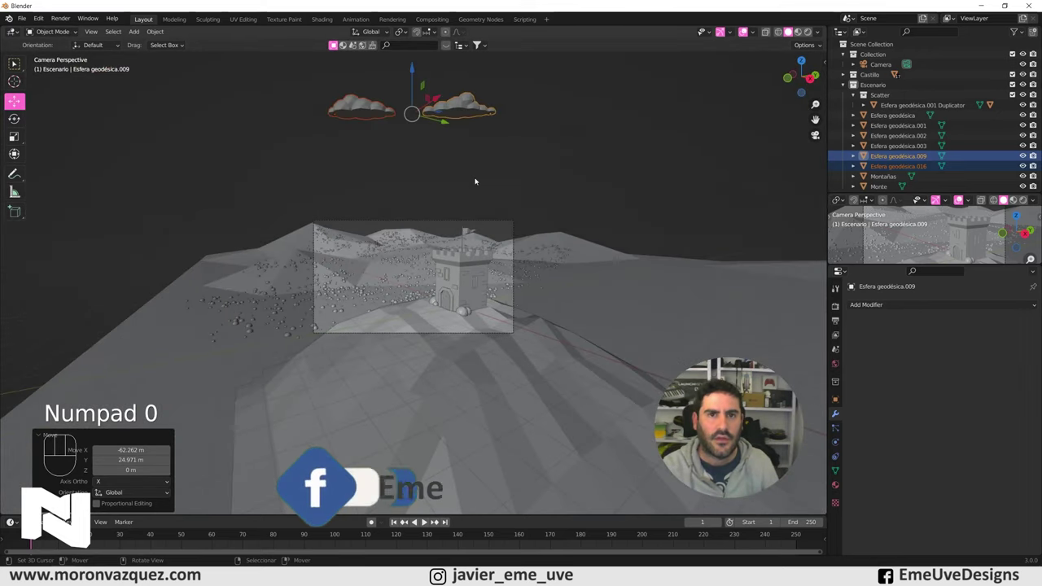
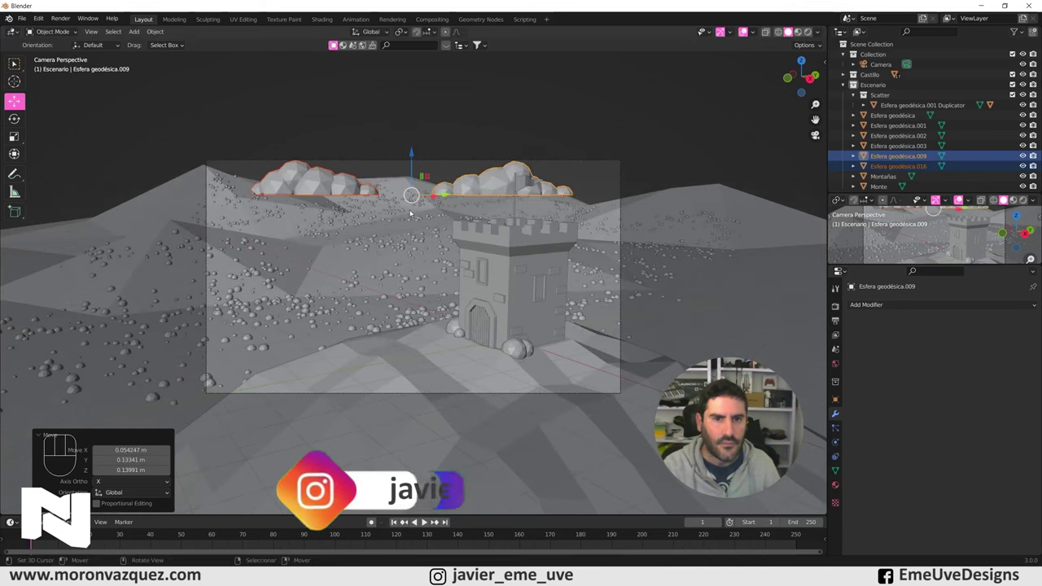
right_click(486, 187)
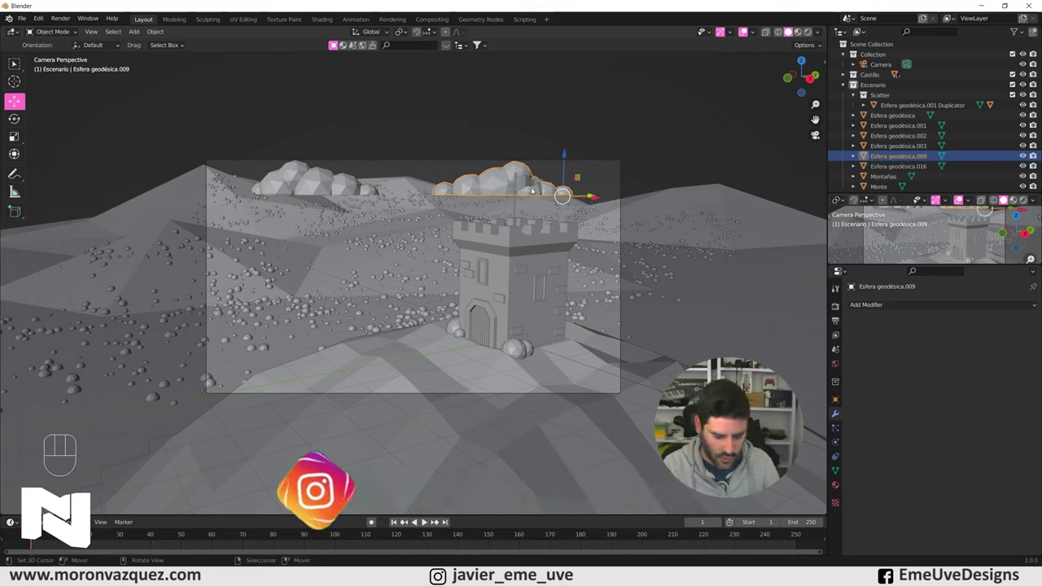